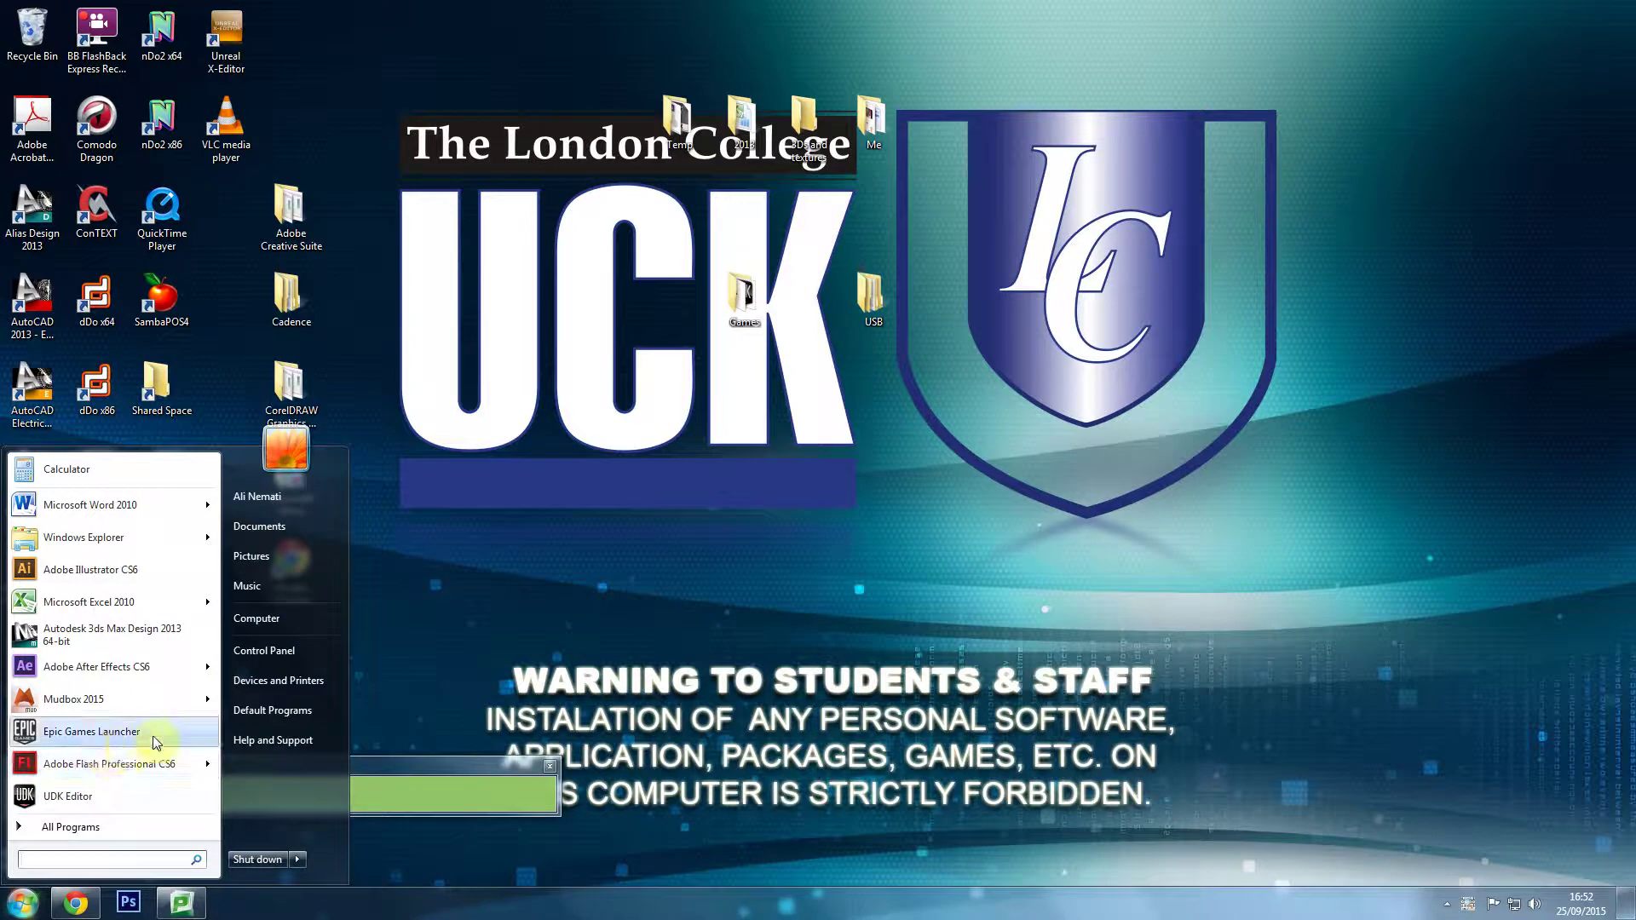
Search the Start menu for Epic Games Launcher and launch it.
left_click(475, 695)
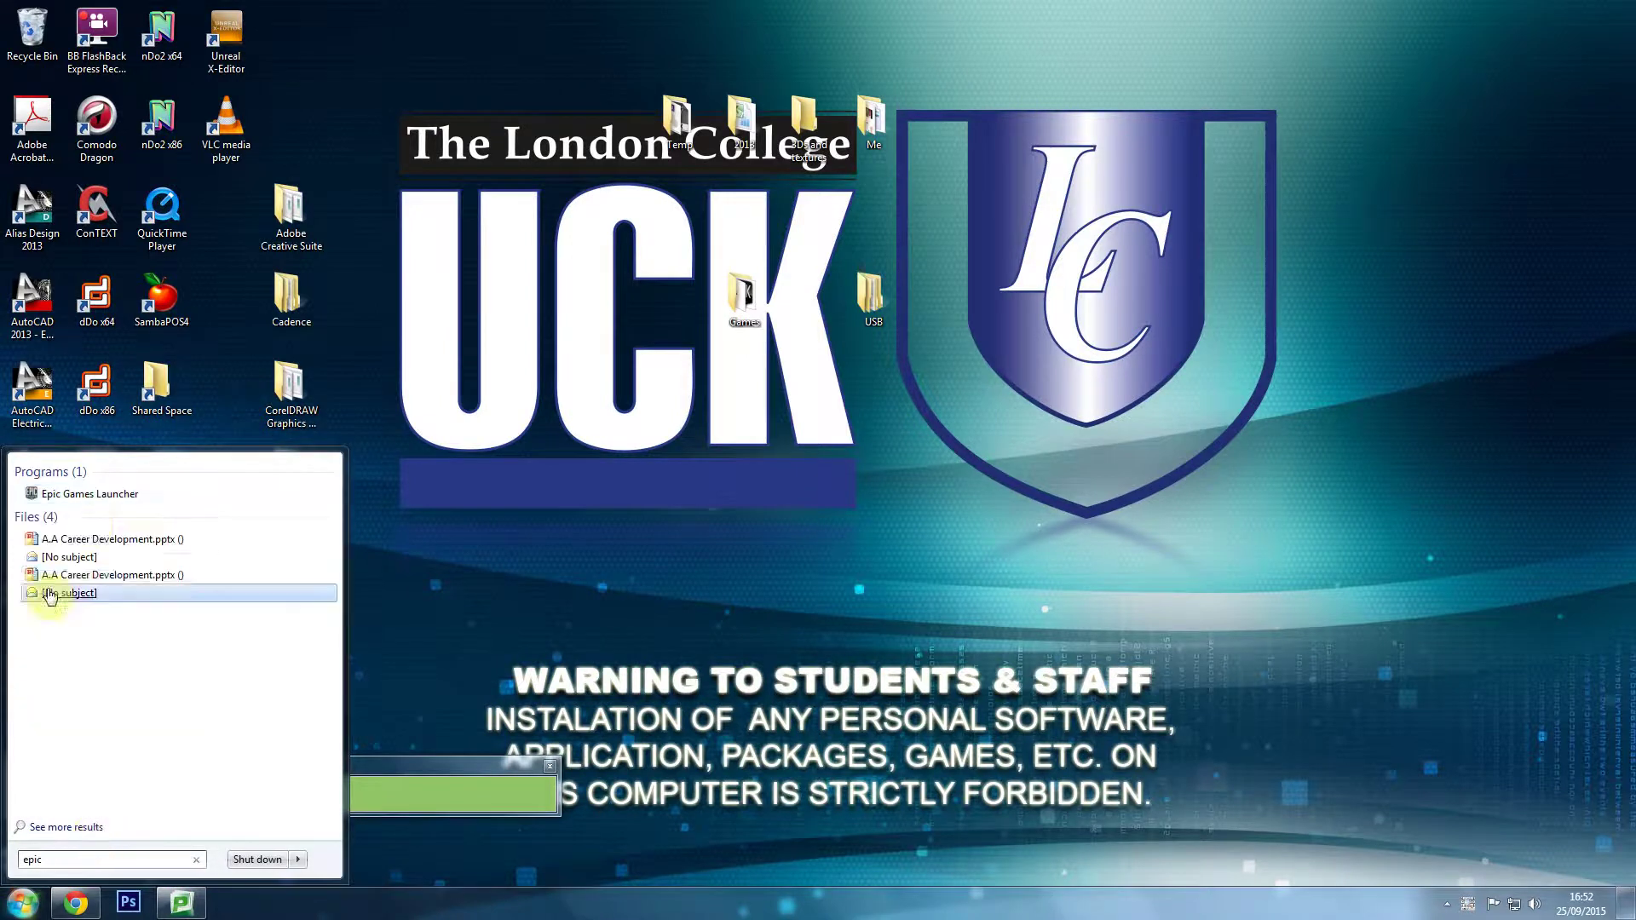
left_click(114, 496)
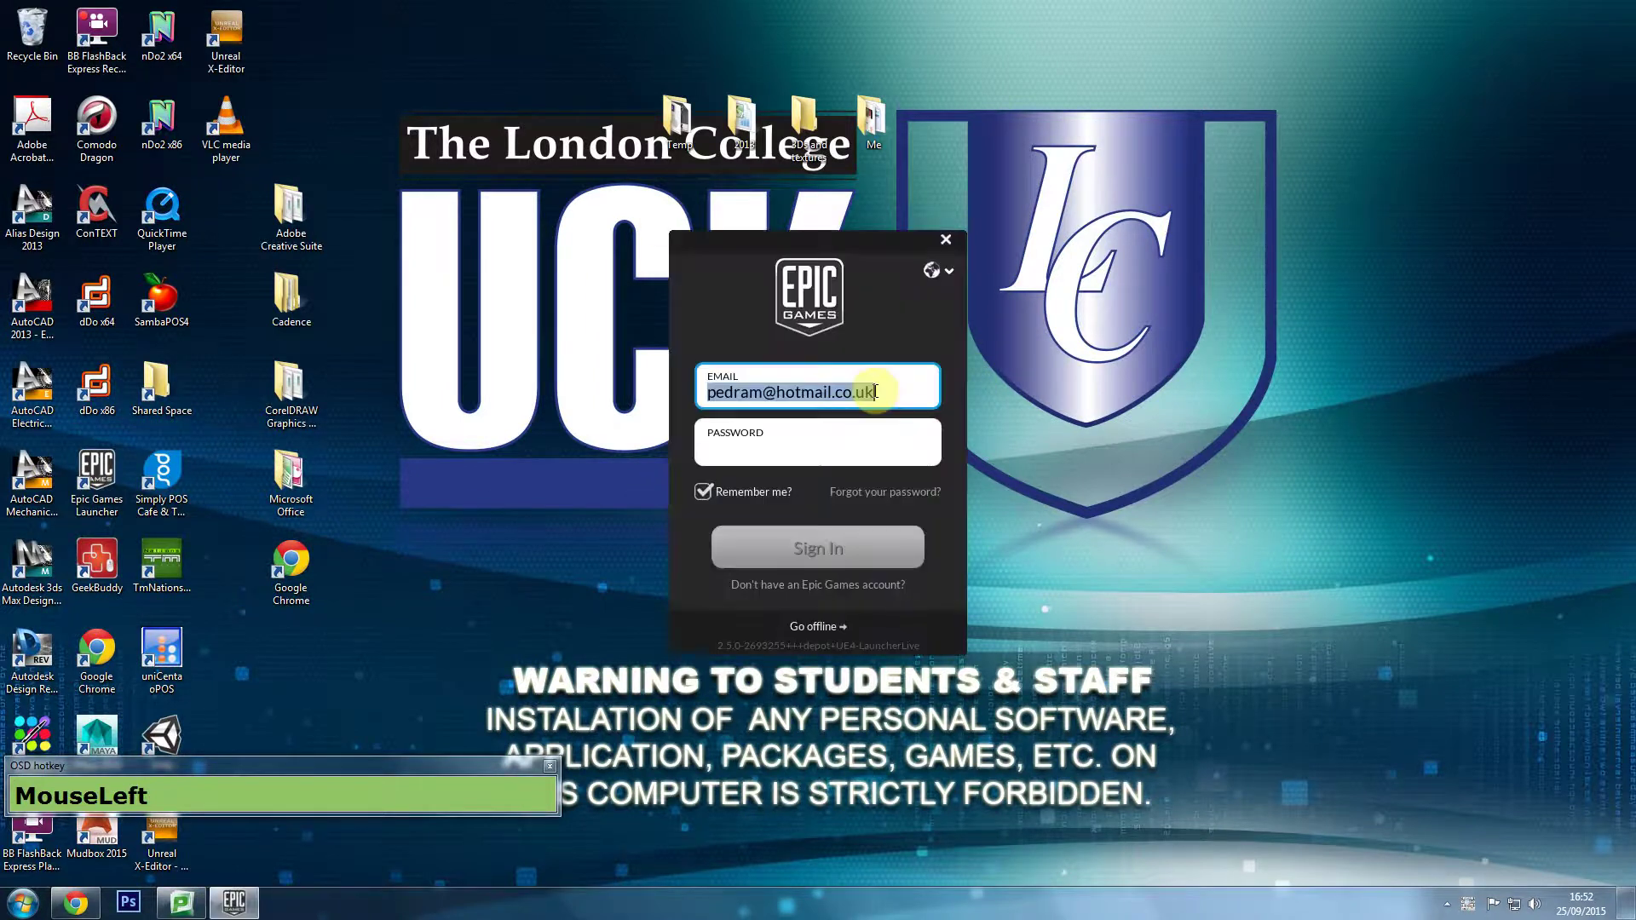
Clear the saved email address from the launcher's sign-in field.
key("BackSpace")
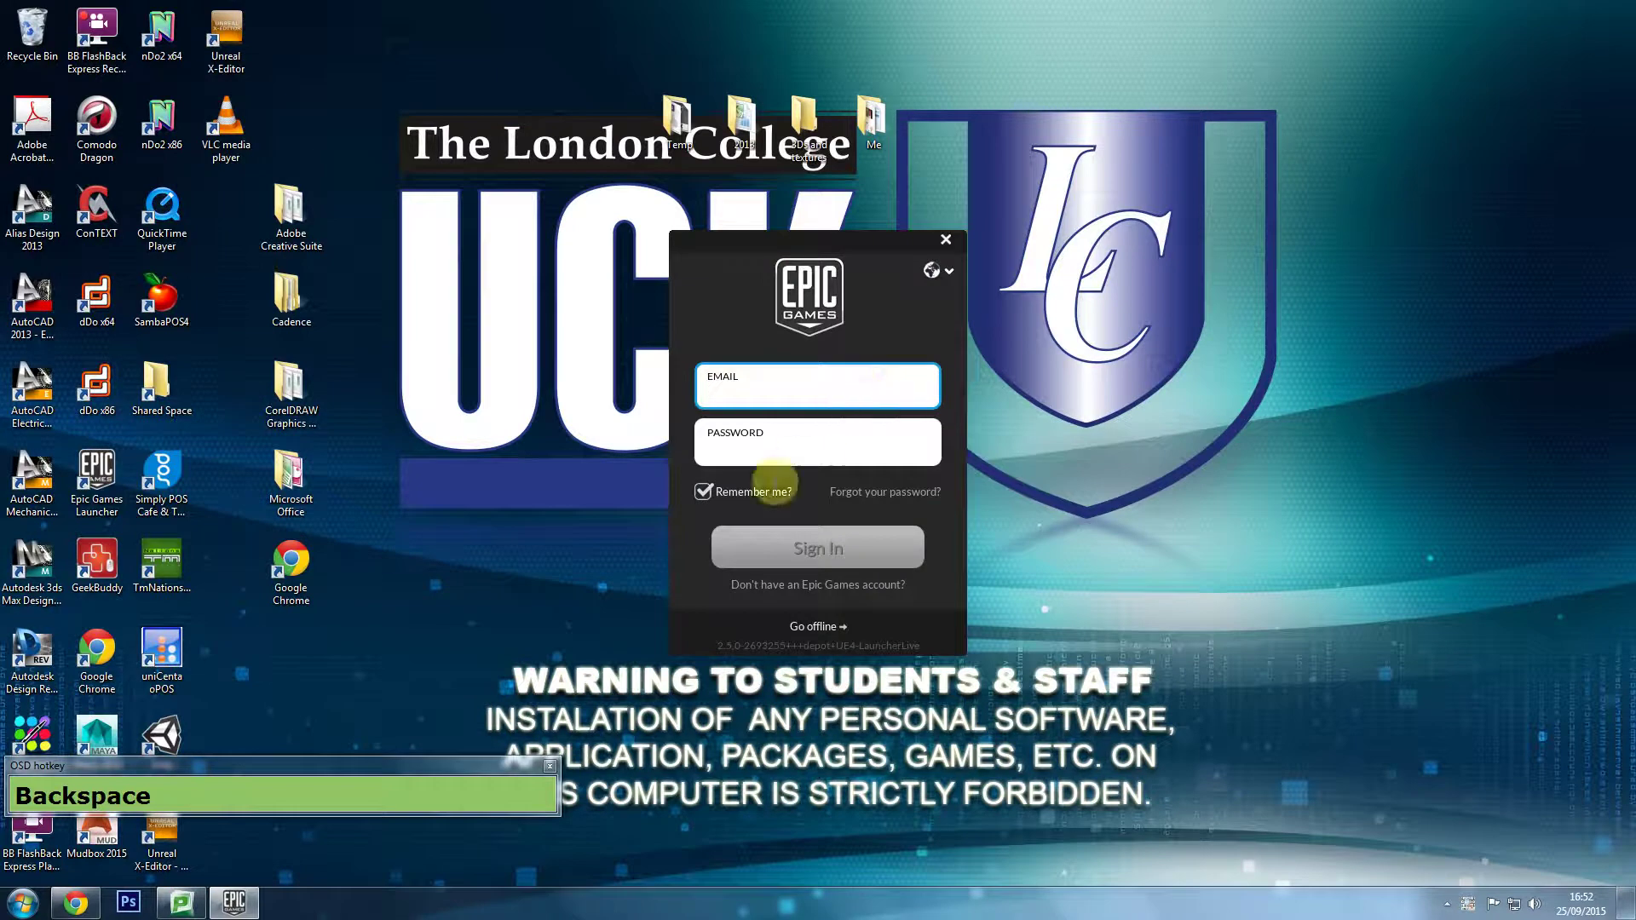
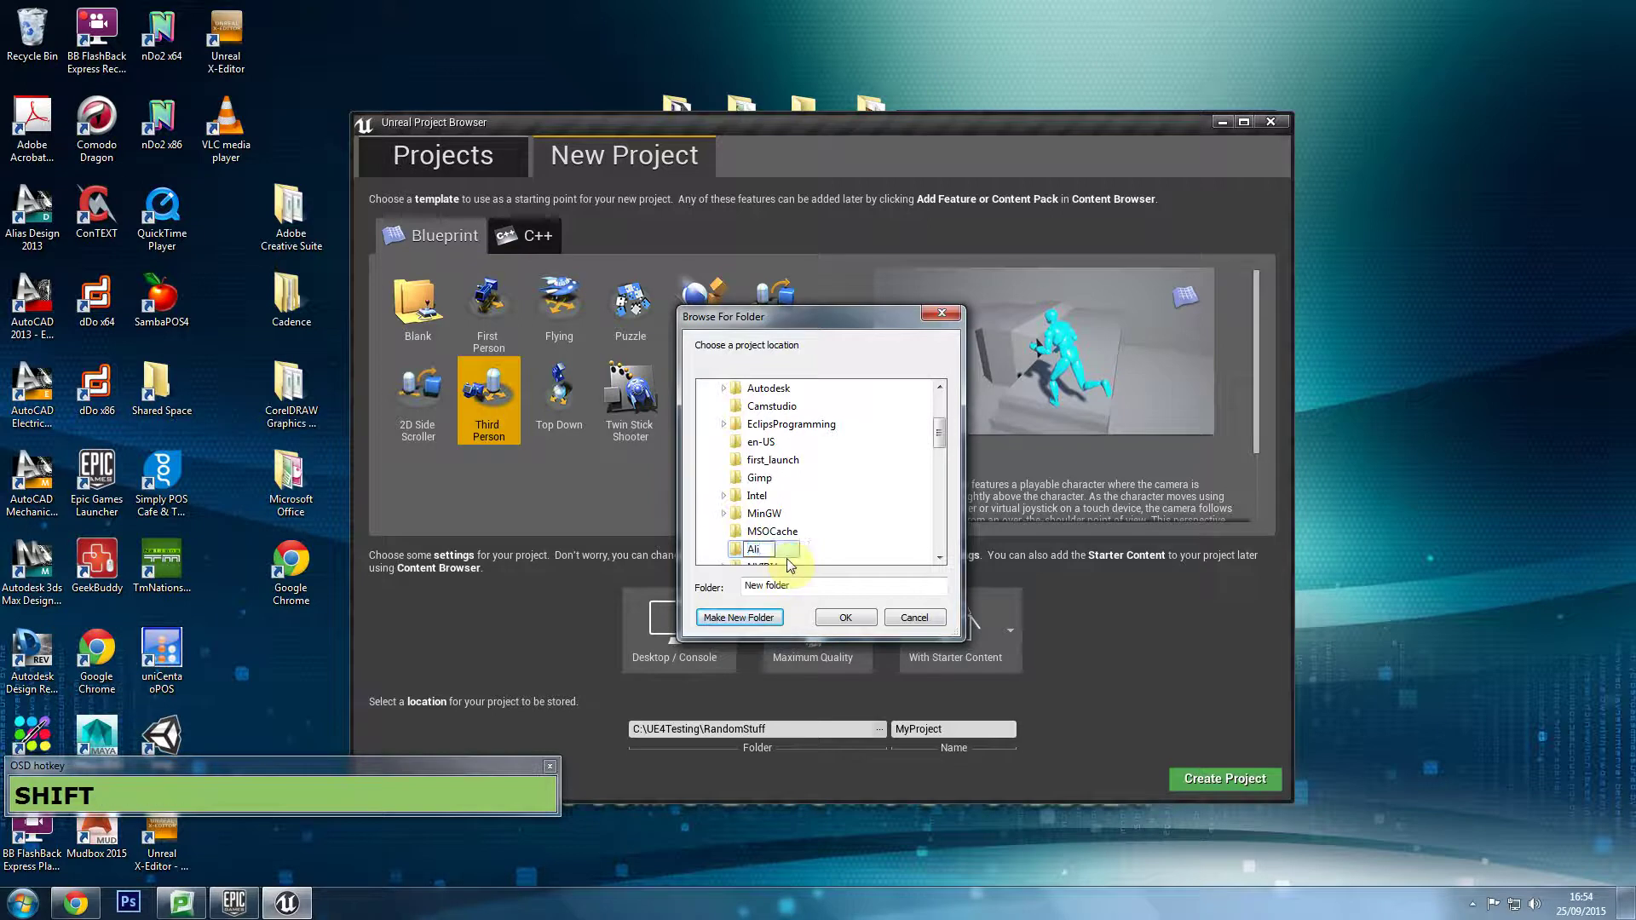
Confirm the new Ali folder and accept it as the project location.
key("Return")
left_click(863, 625)
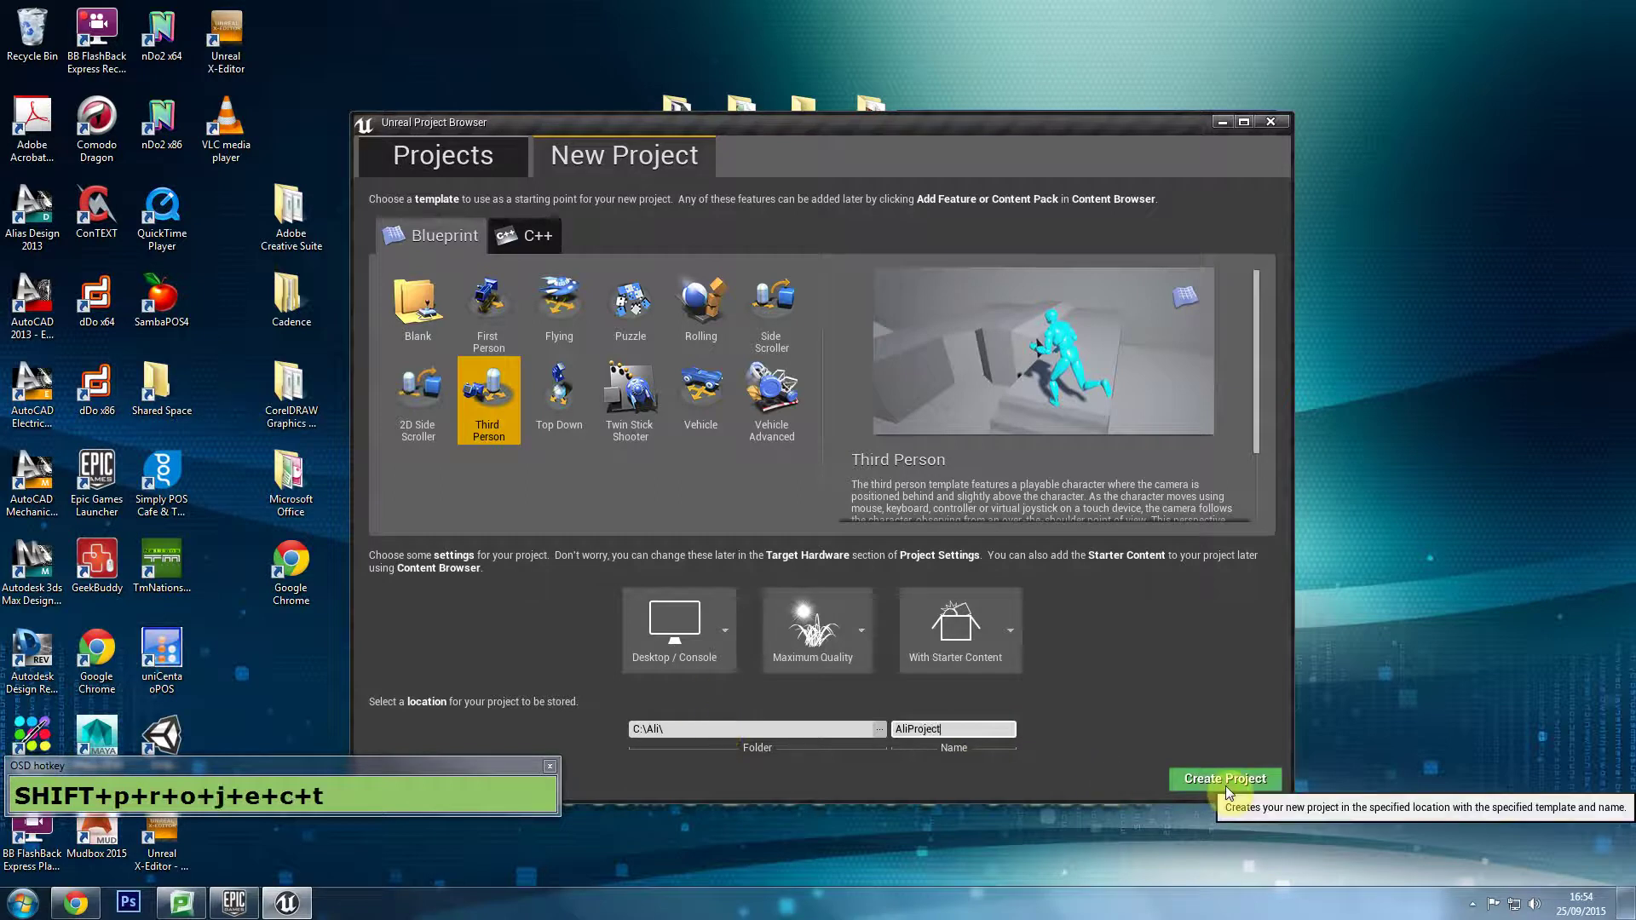
Look around the Third Person example arena in the editor viewport.
left_click(1230, 792)
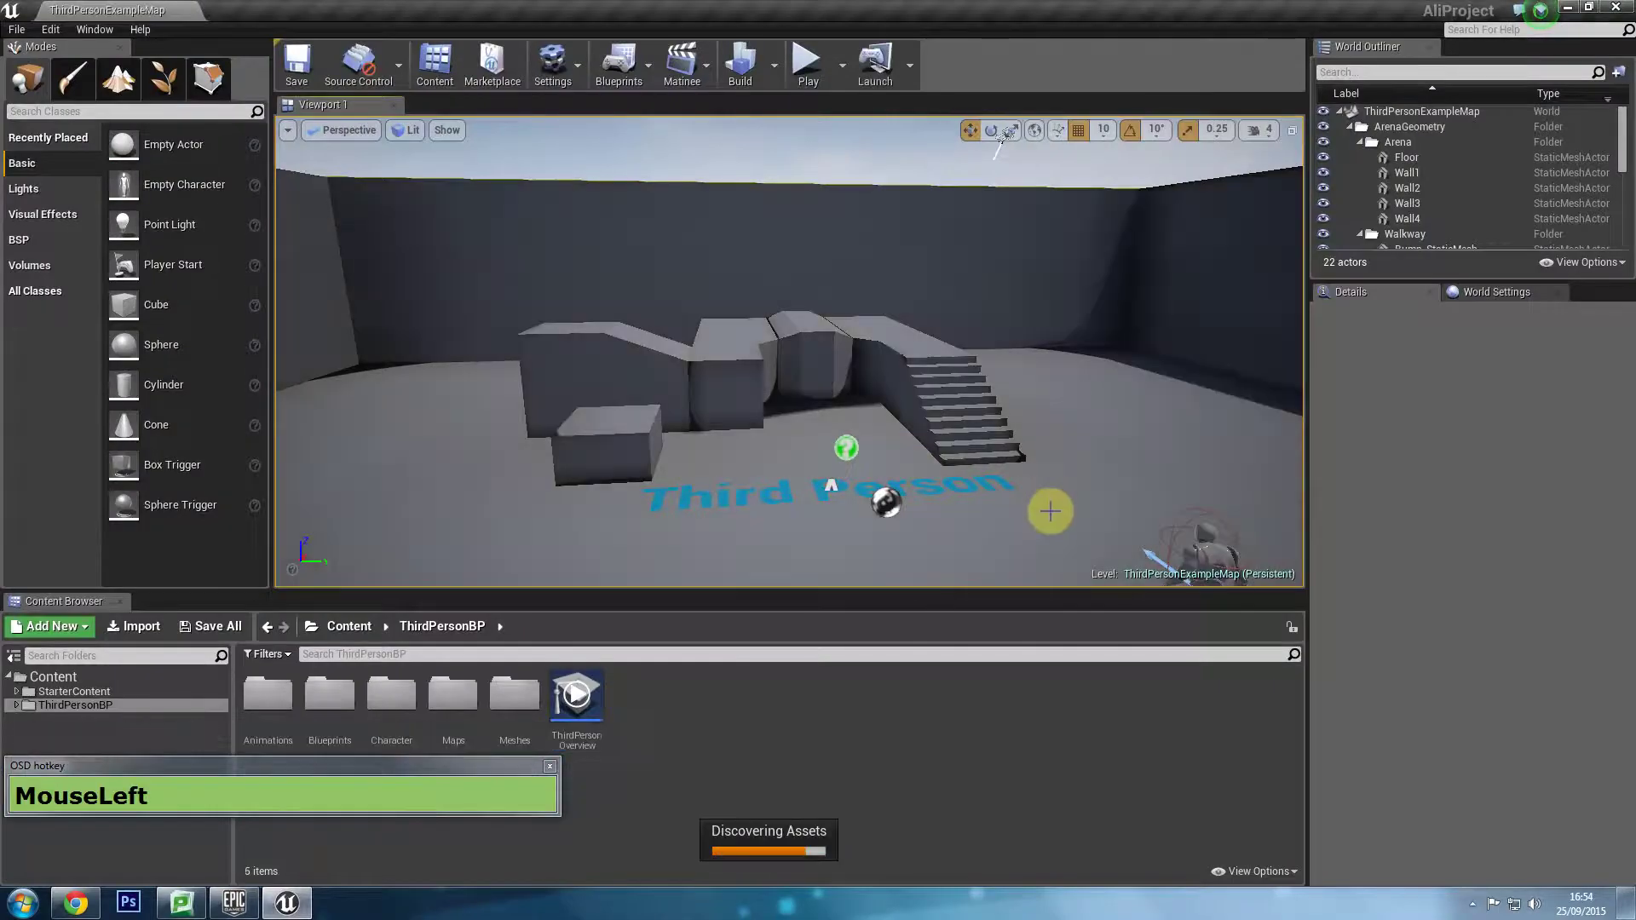
right_click(1002, 130)
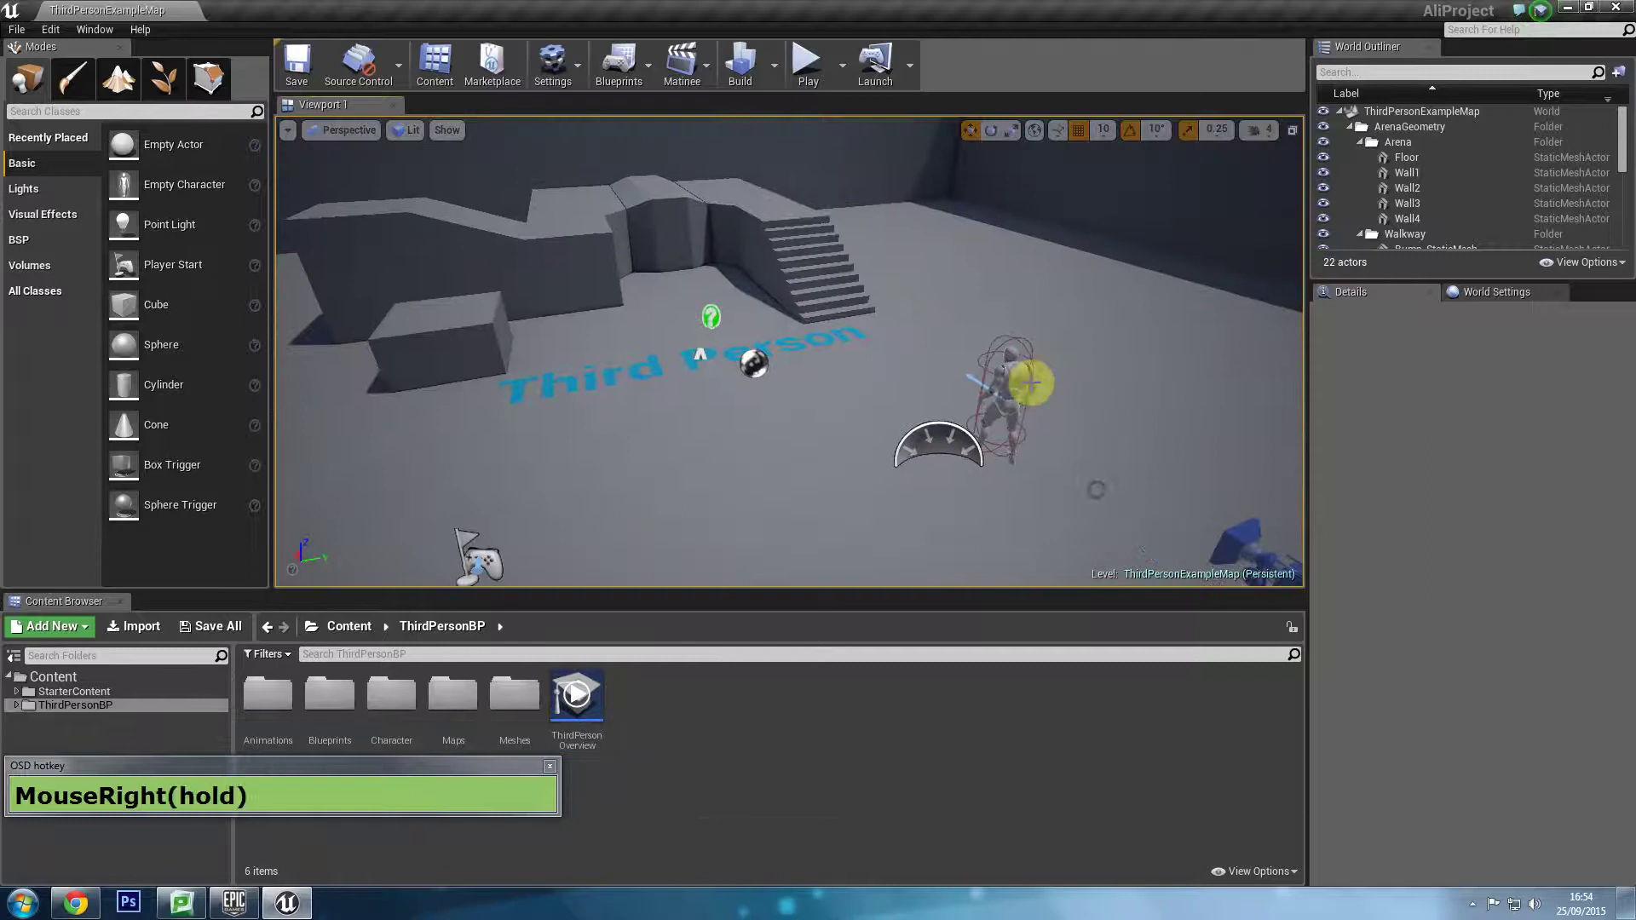
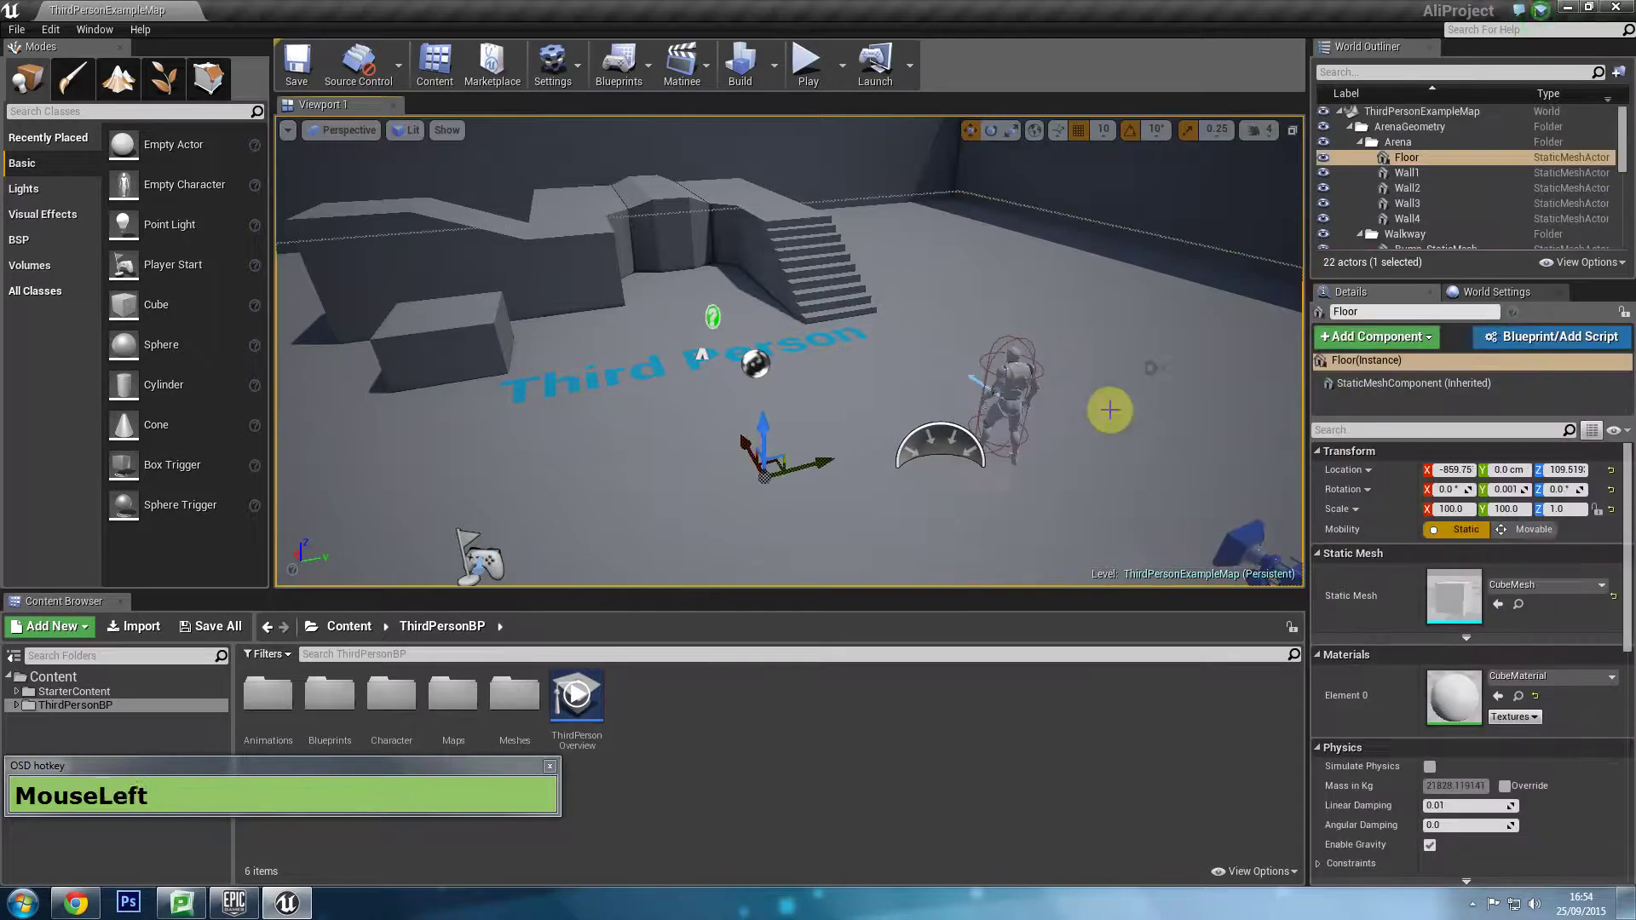
key("d")
key("d")
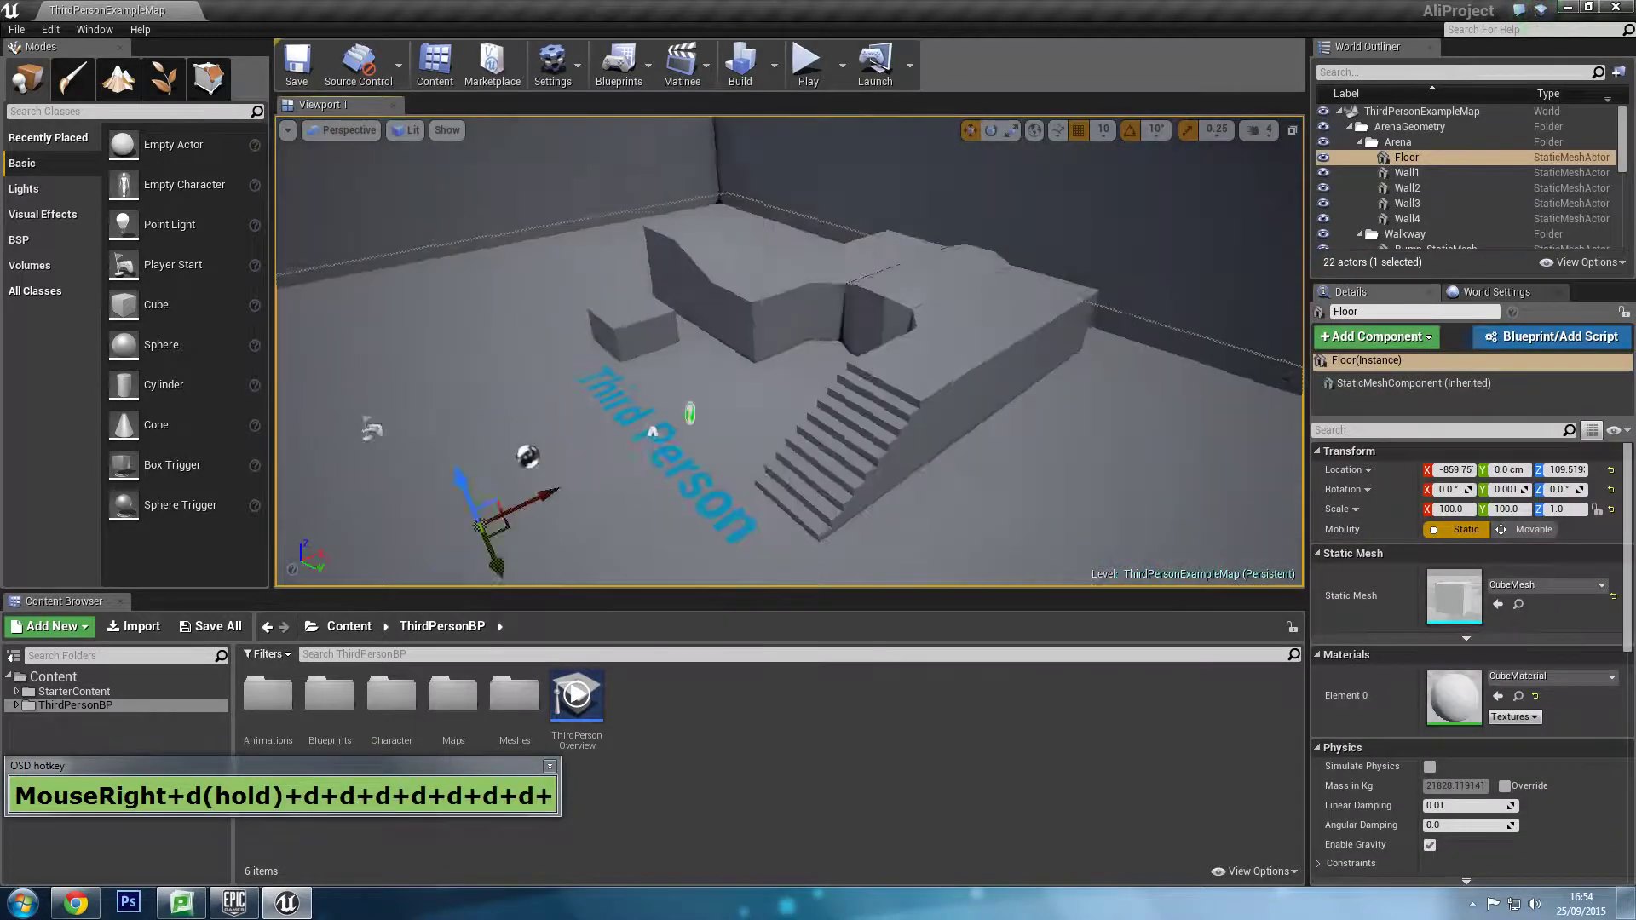
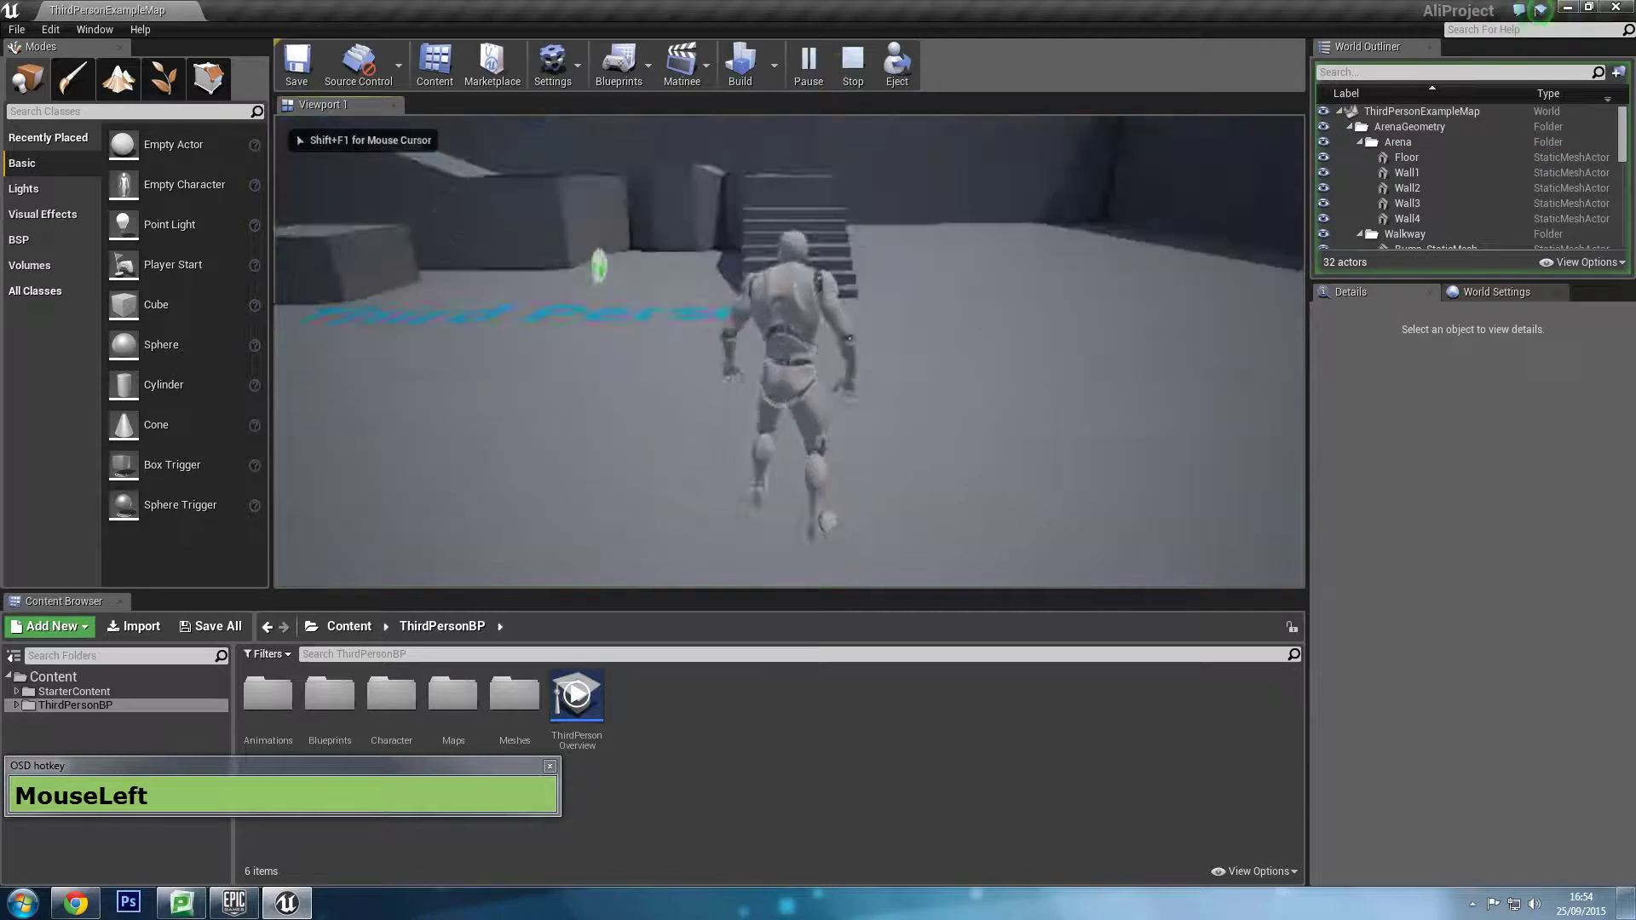
Play the level, run the character around the arena, stop and show the top-level Content folder.
key("w")
key("w")
key("w")
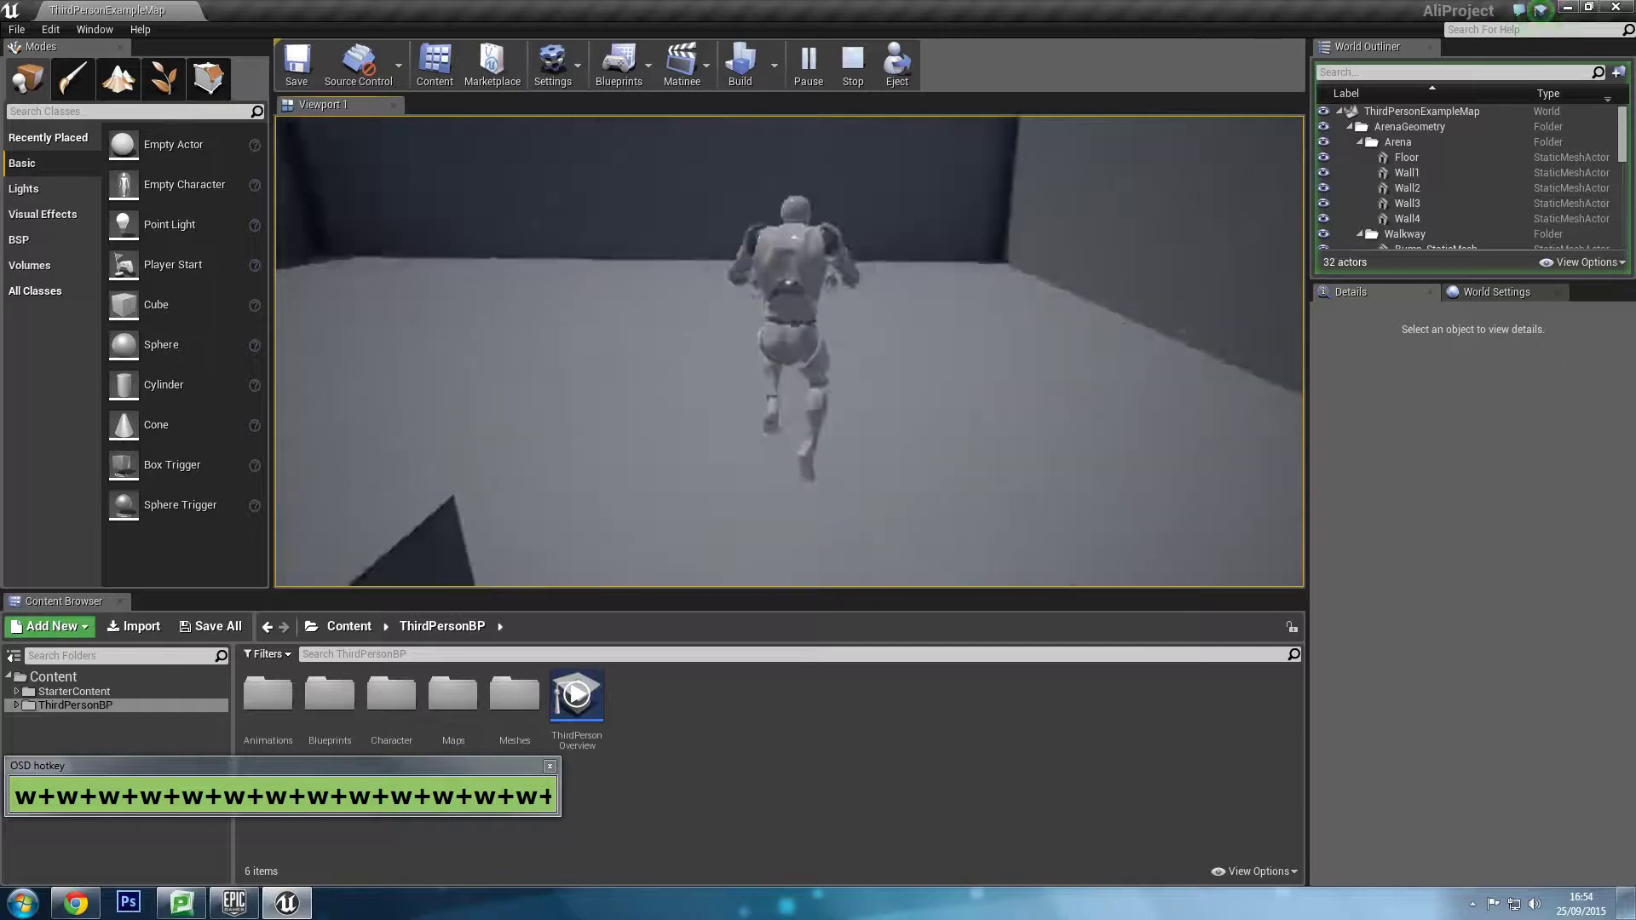
key("a")
key("Escape")
key("d")
key("s")
key("a")
key("a")
key("a")
left_click(327, 784)
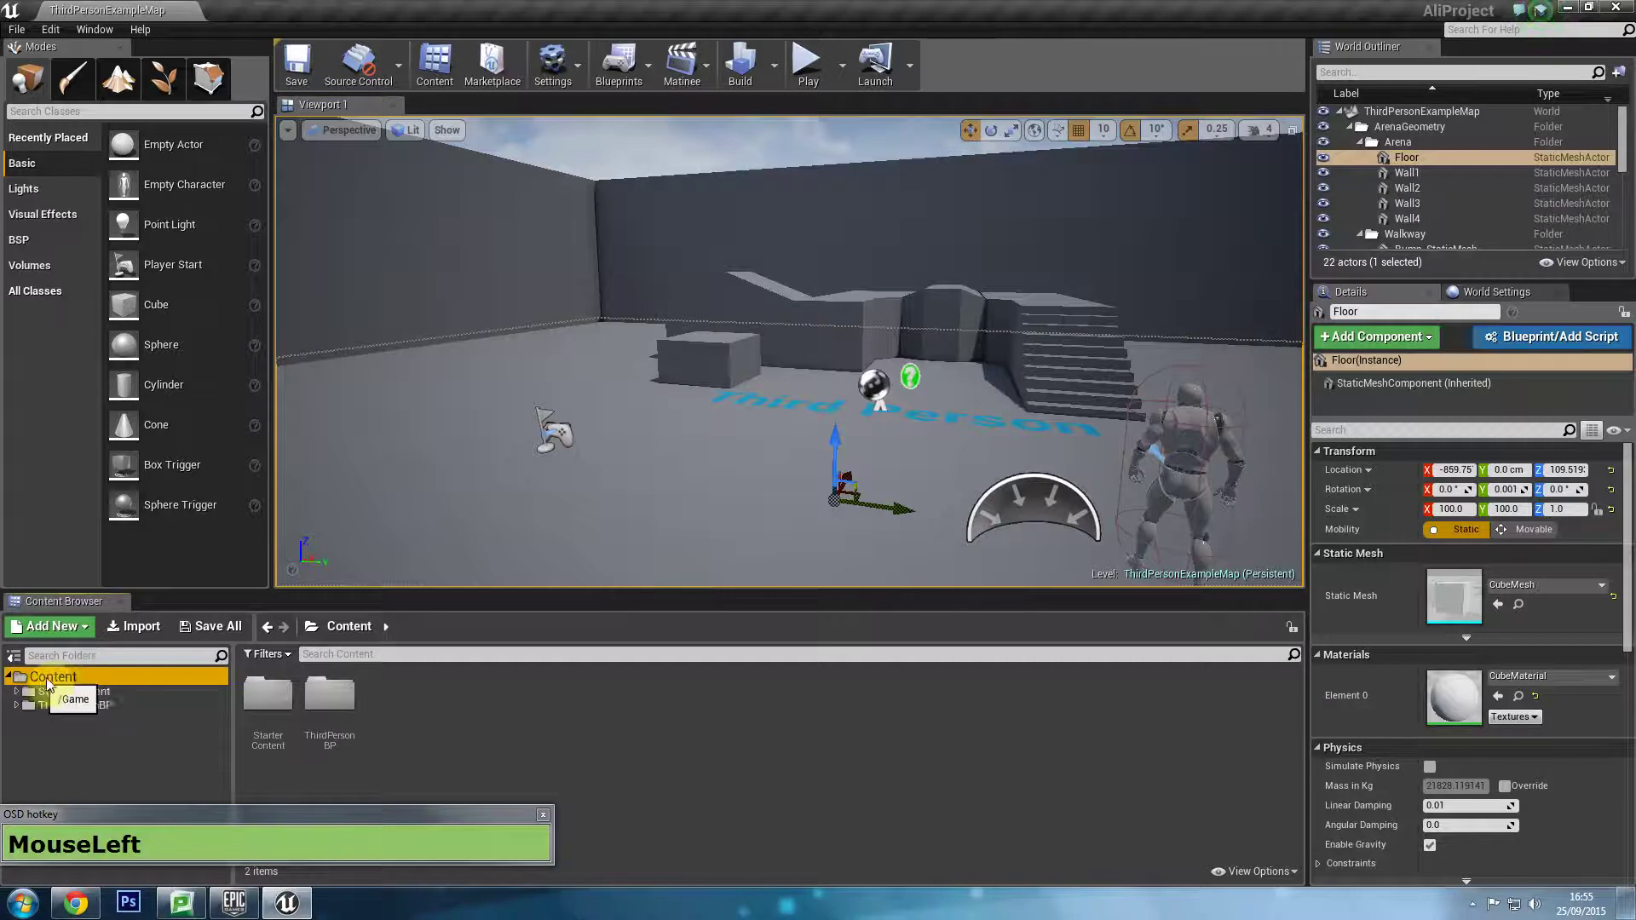
Bring up the content-creation menu in the top-level Content folder.
right_click(455, 712)
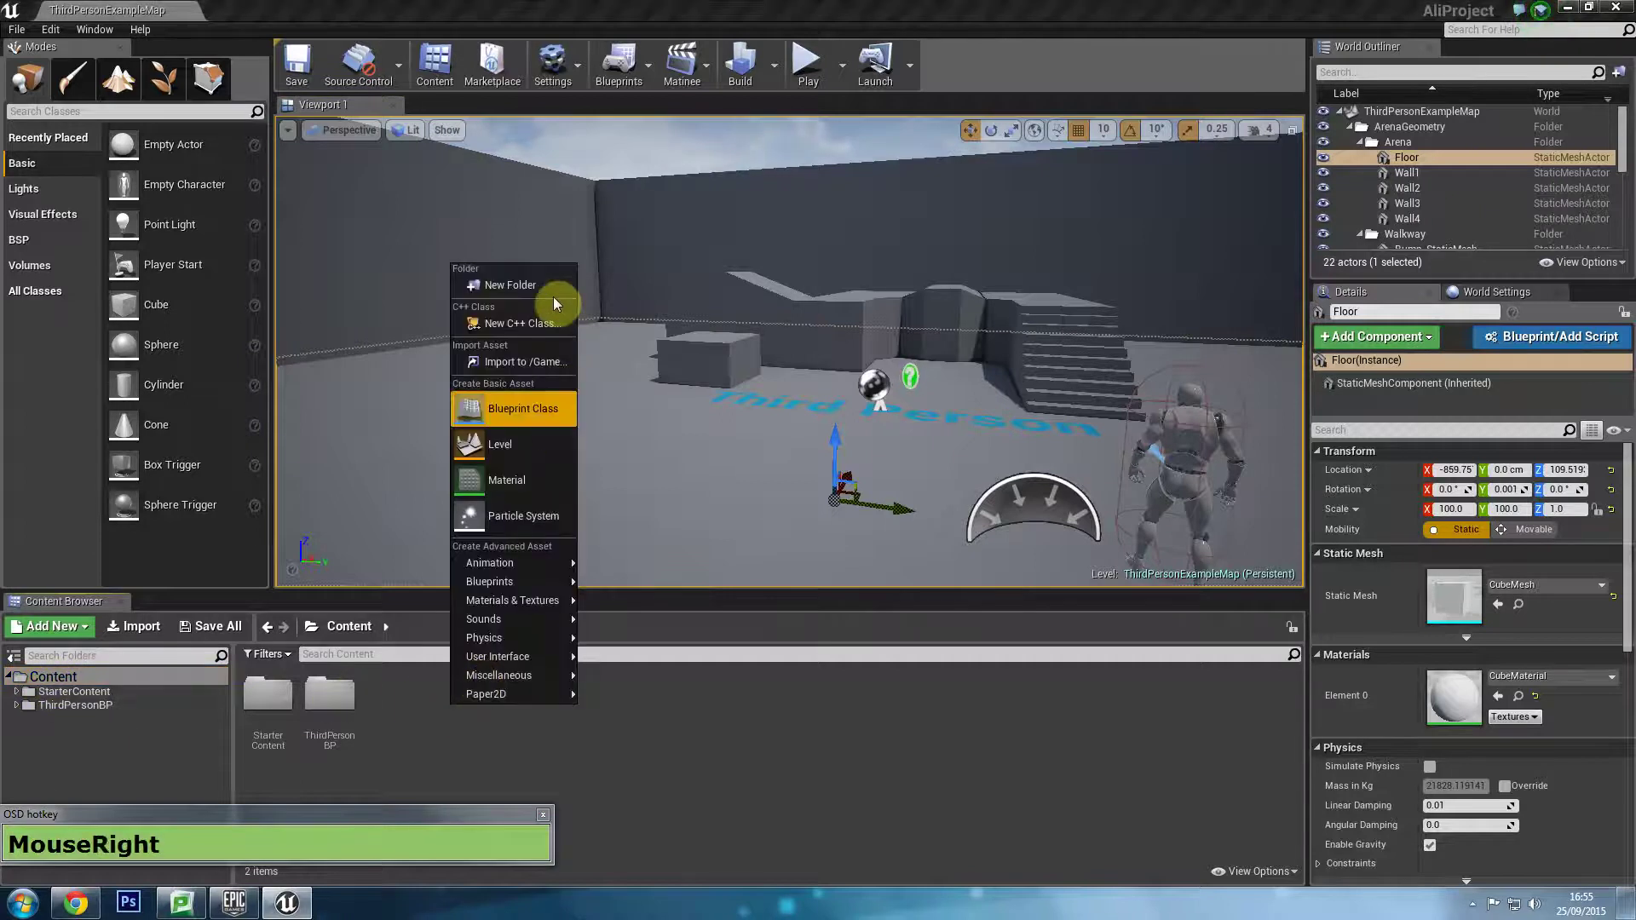
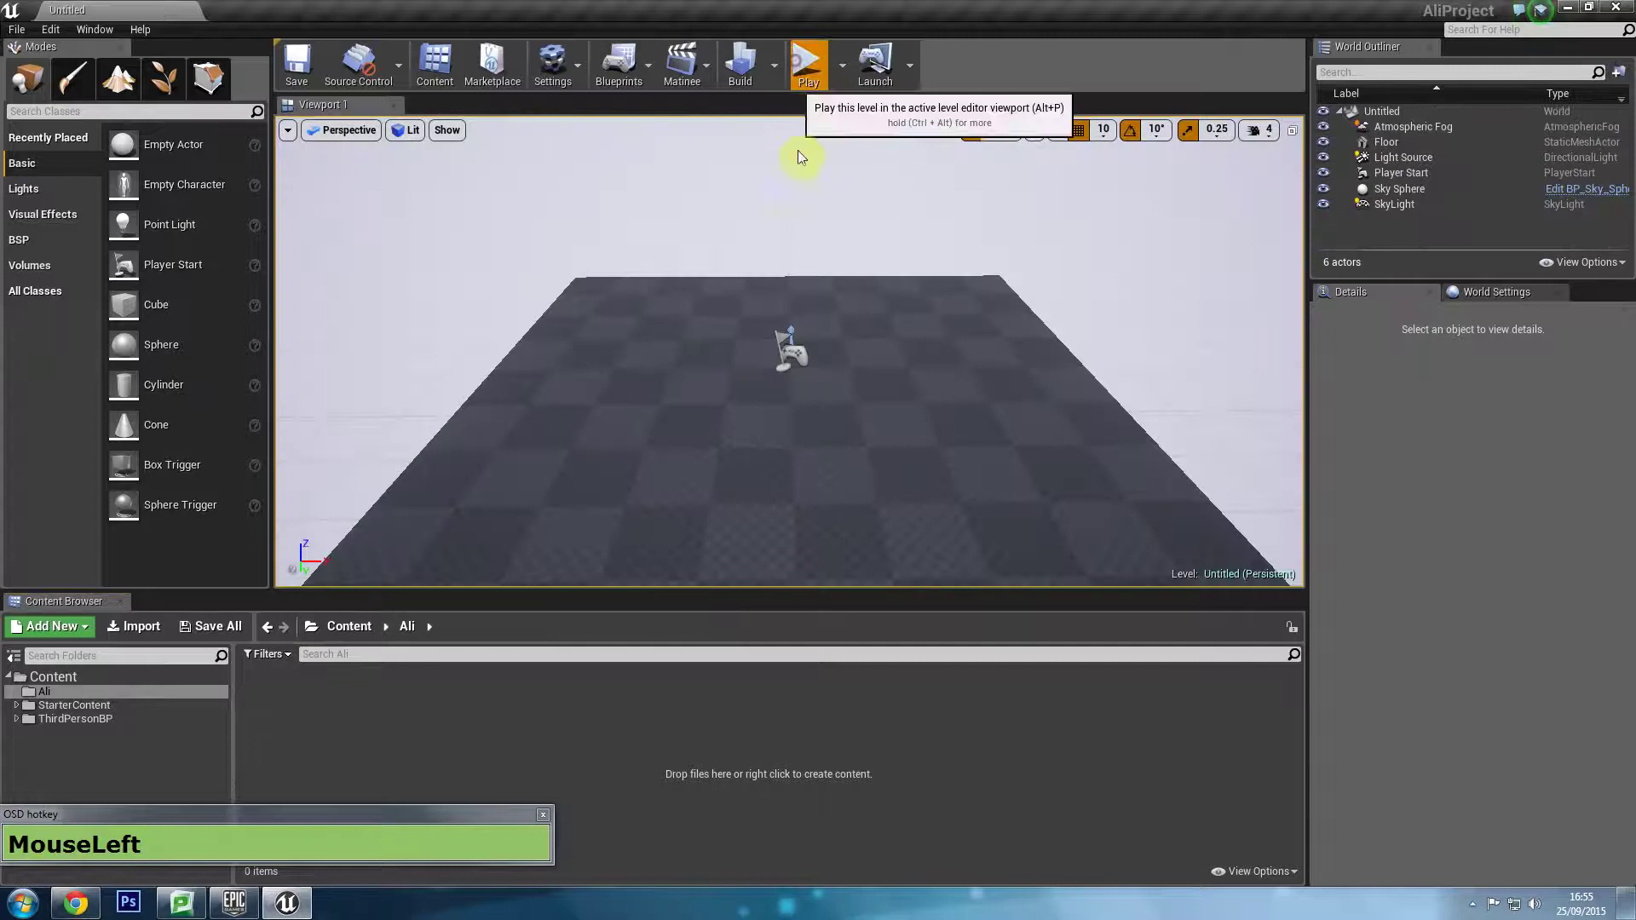
Test-run the character across the default floor.
key("a")
key("s")
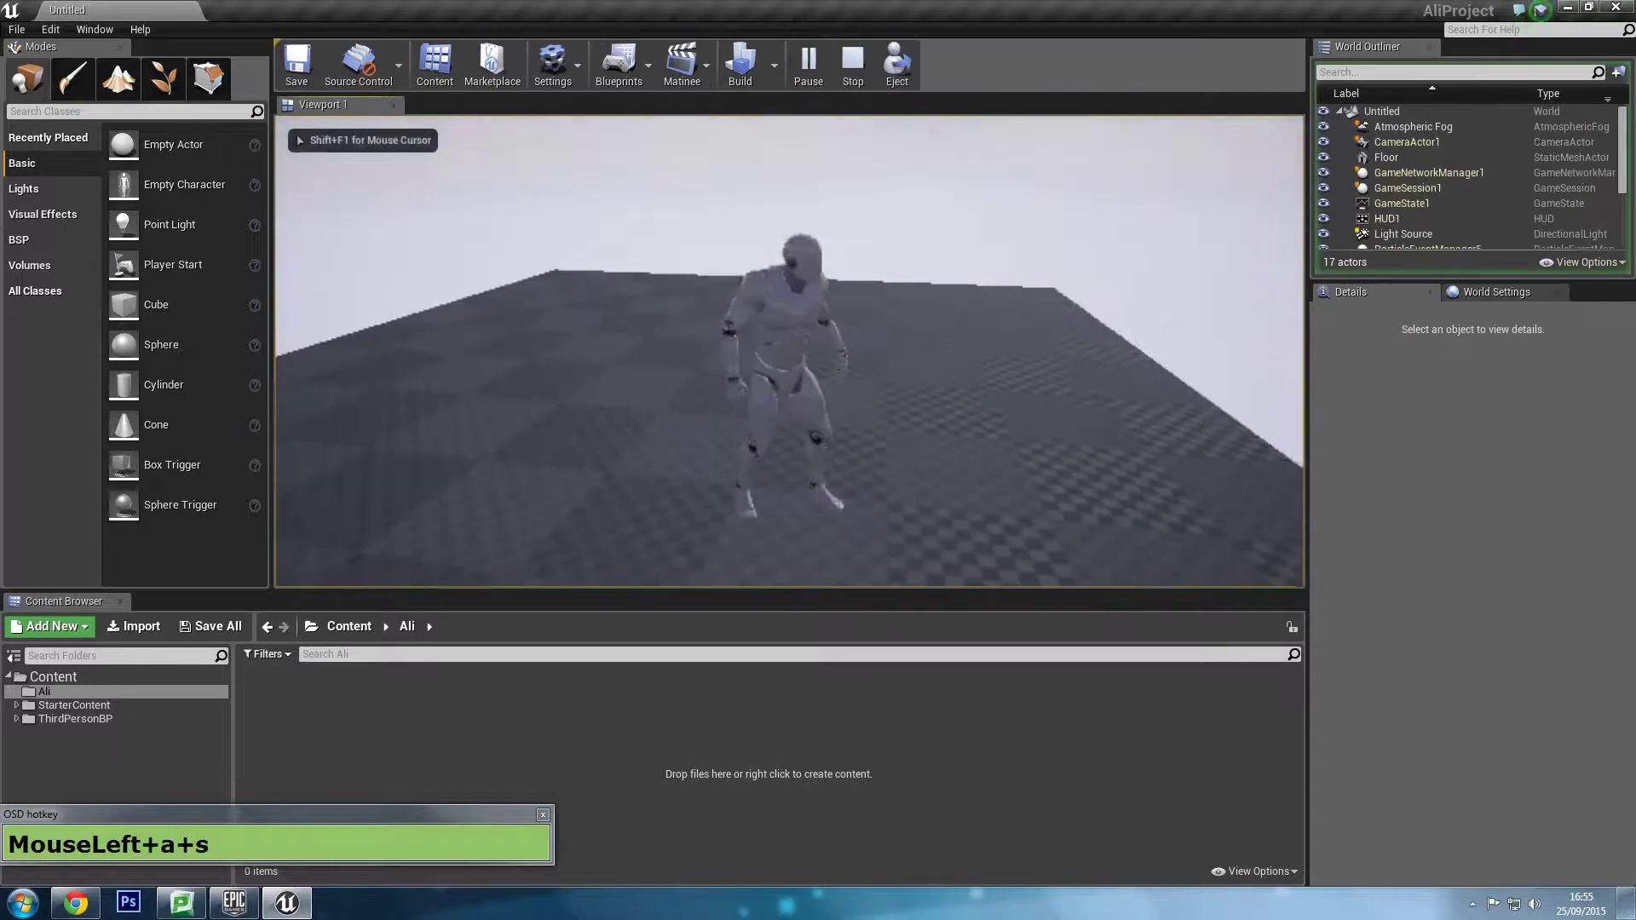
key("w")
key("w")
key("w")
key("w")
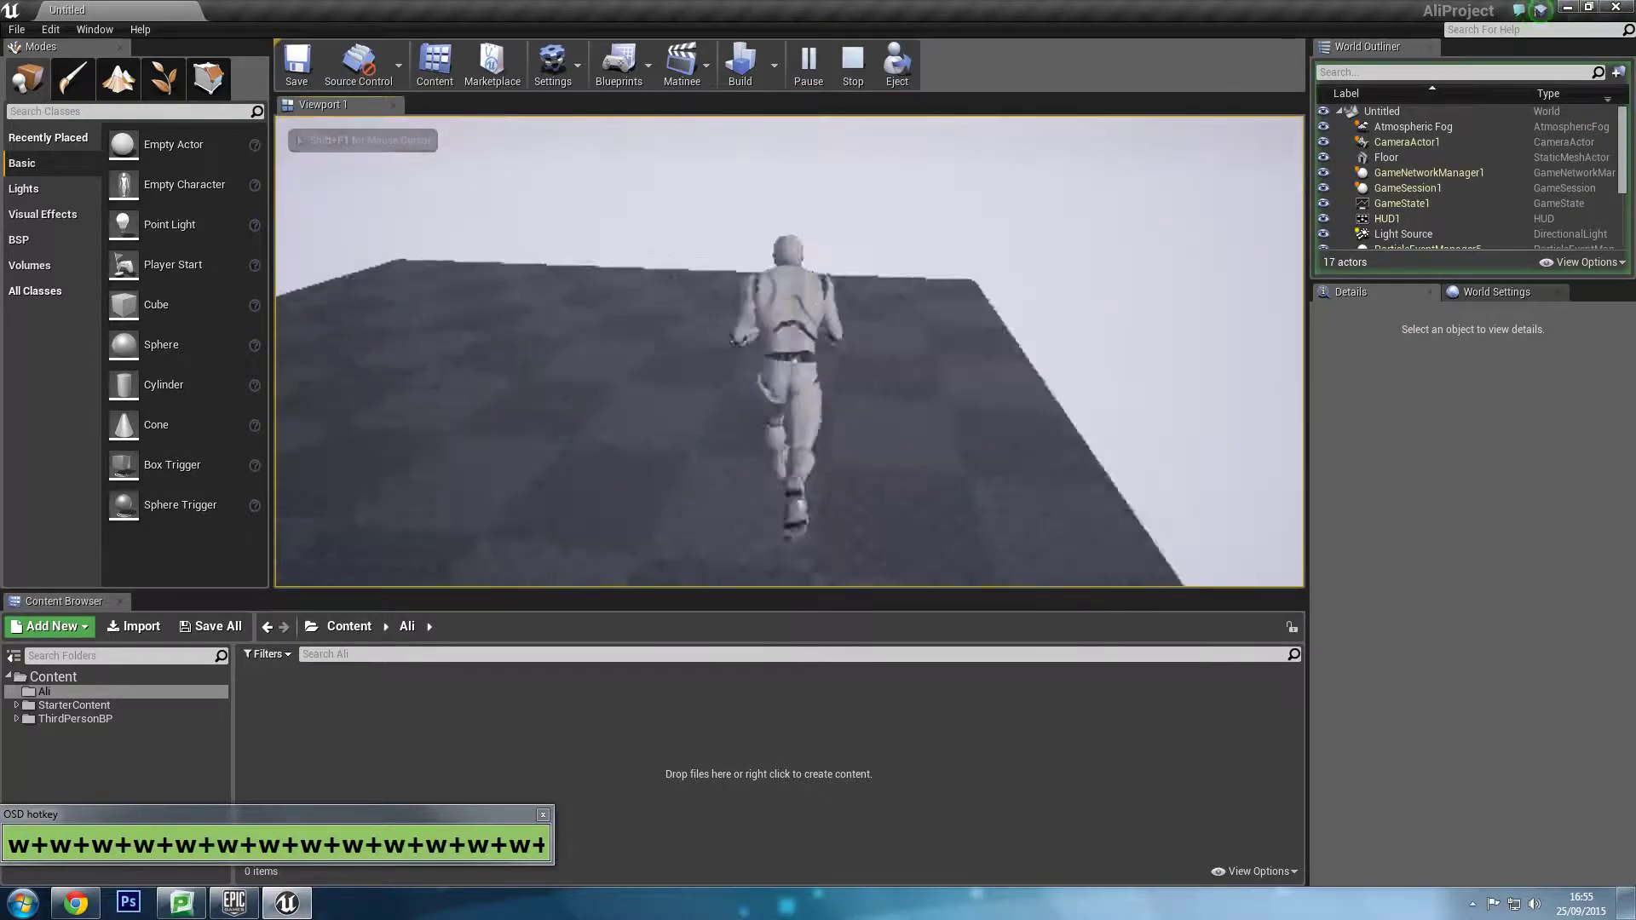
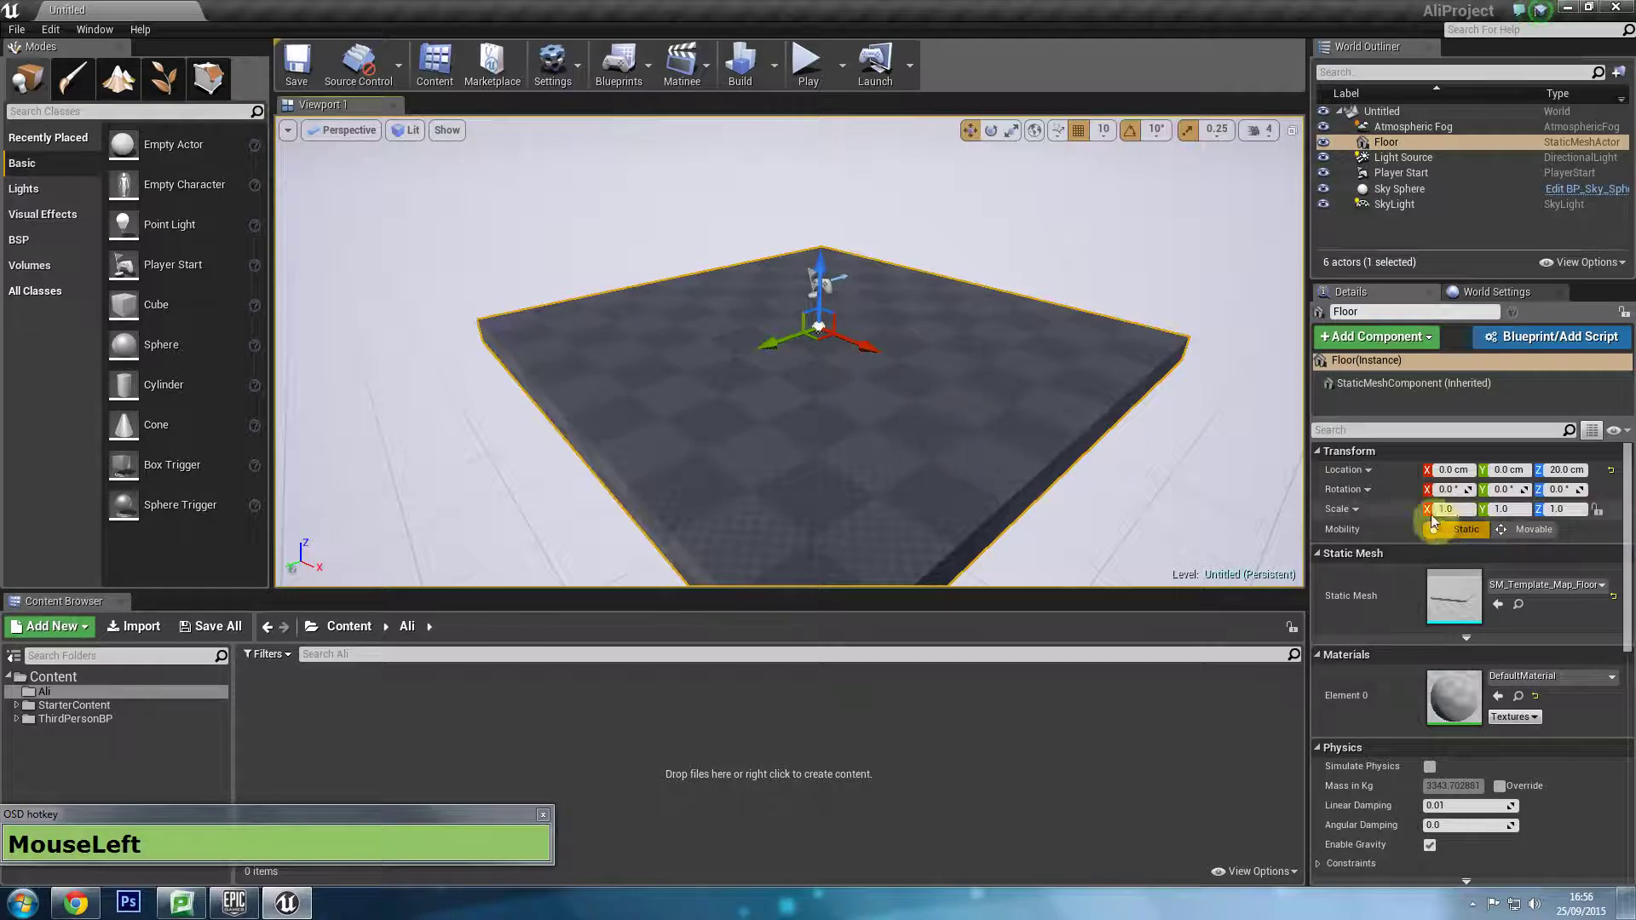
Scale the Floor to 10×10×1 and test-run the character over it.
key("KP_0")
key("Tab")
key("Tab")
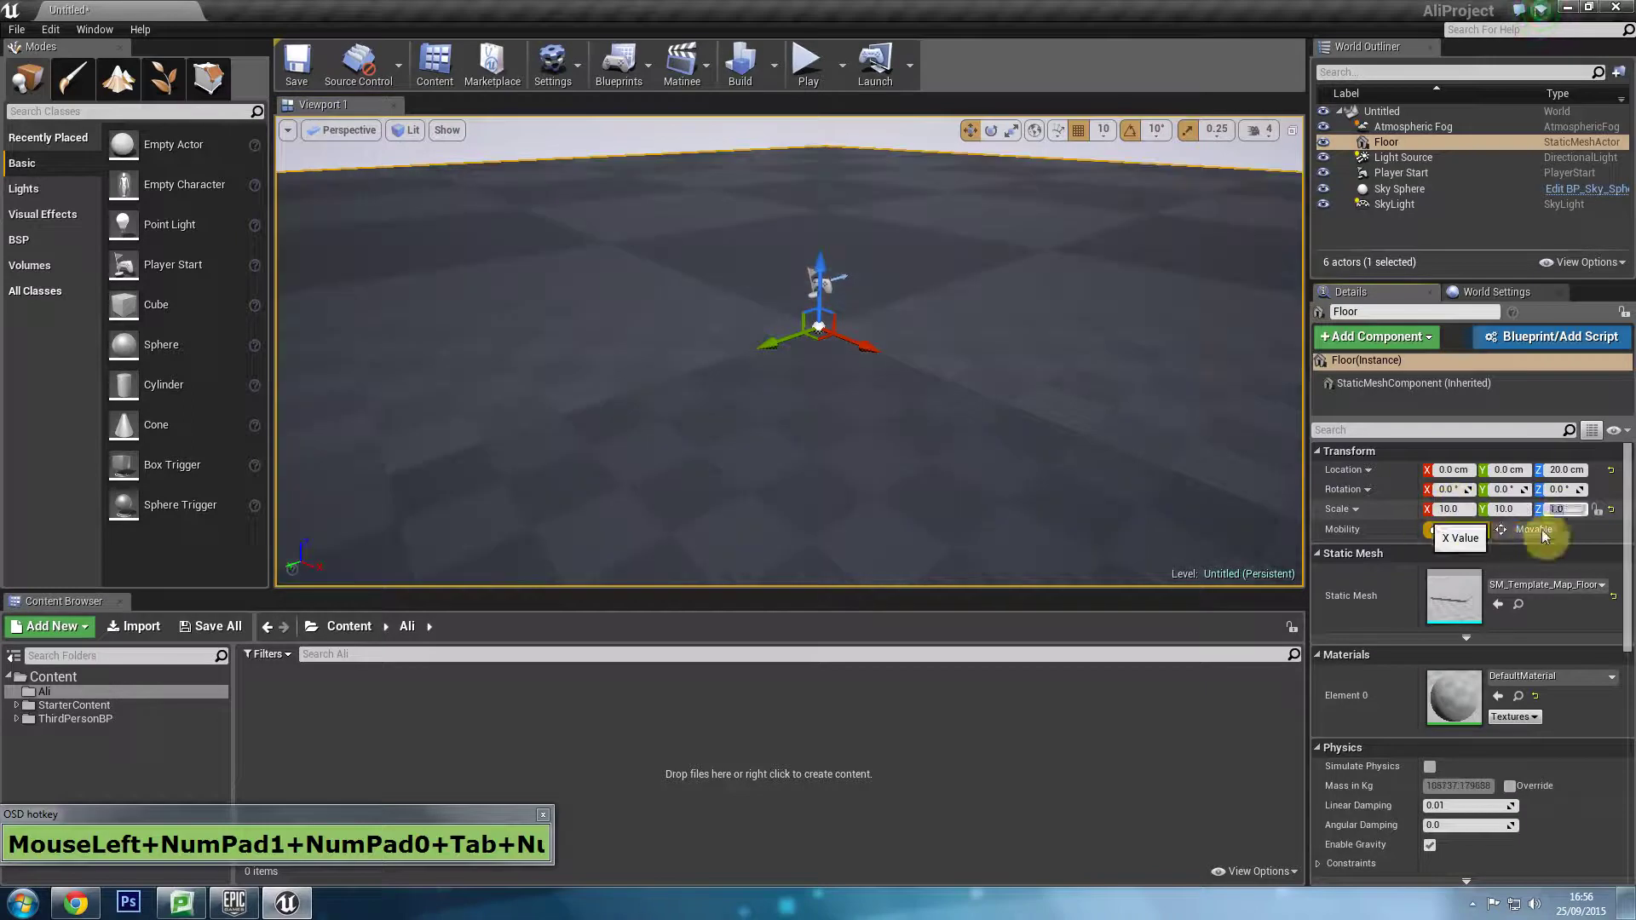
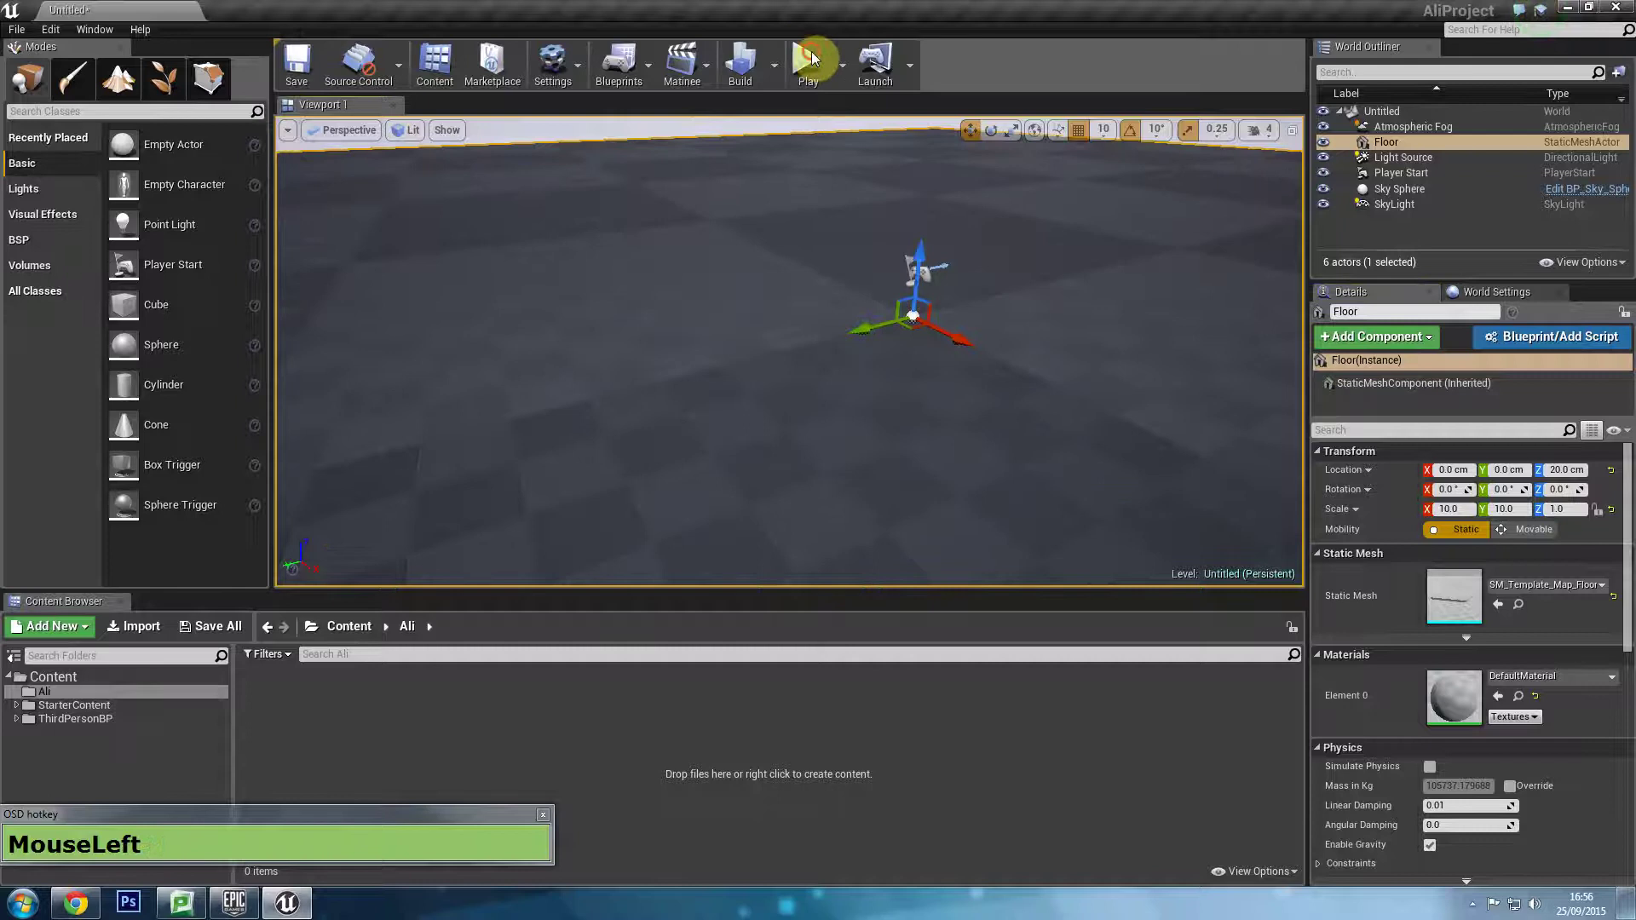
key("d")
key("w")
key("w")
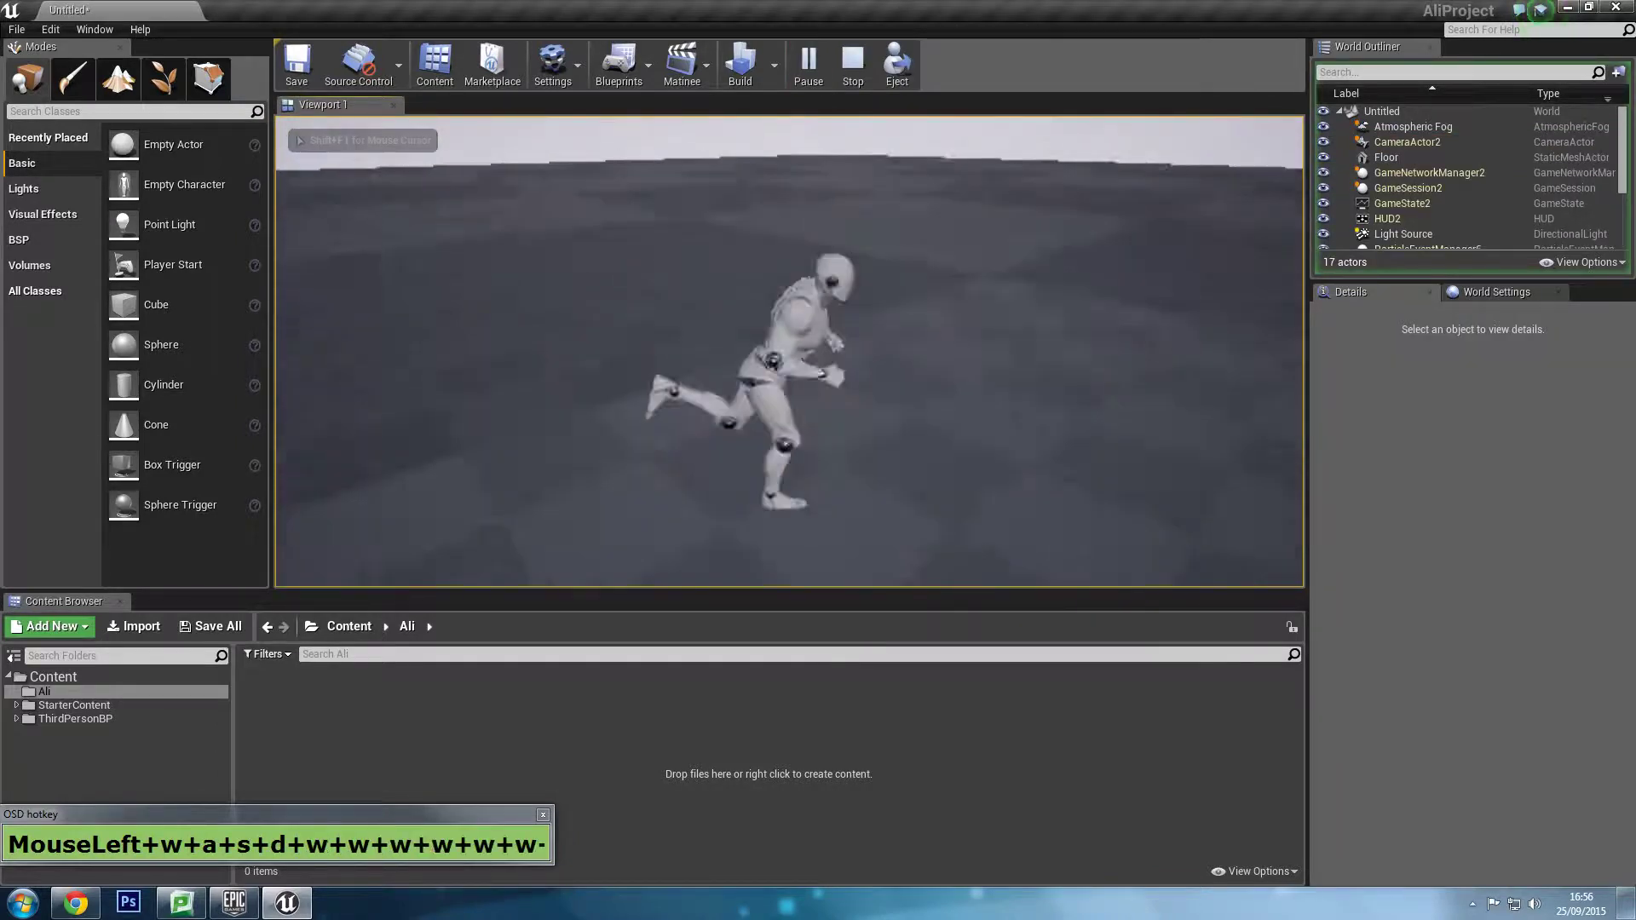
key("Escape")
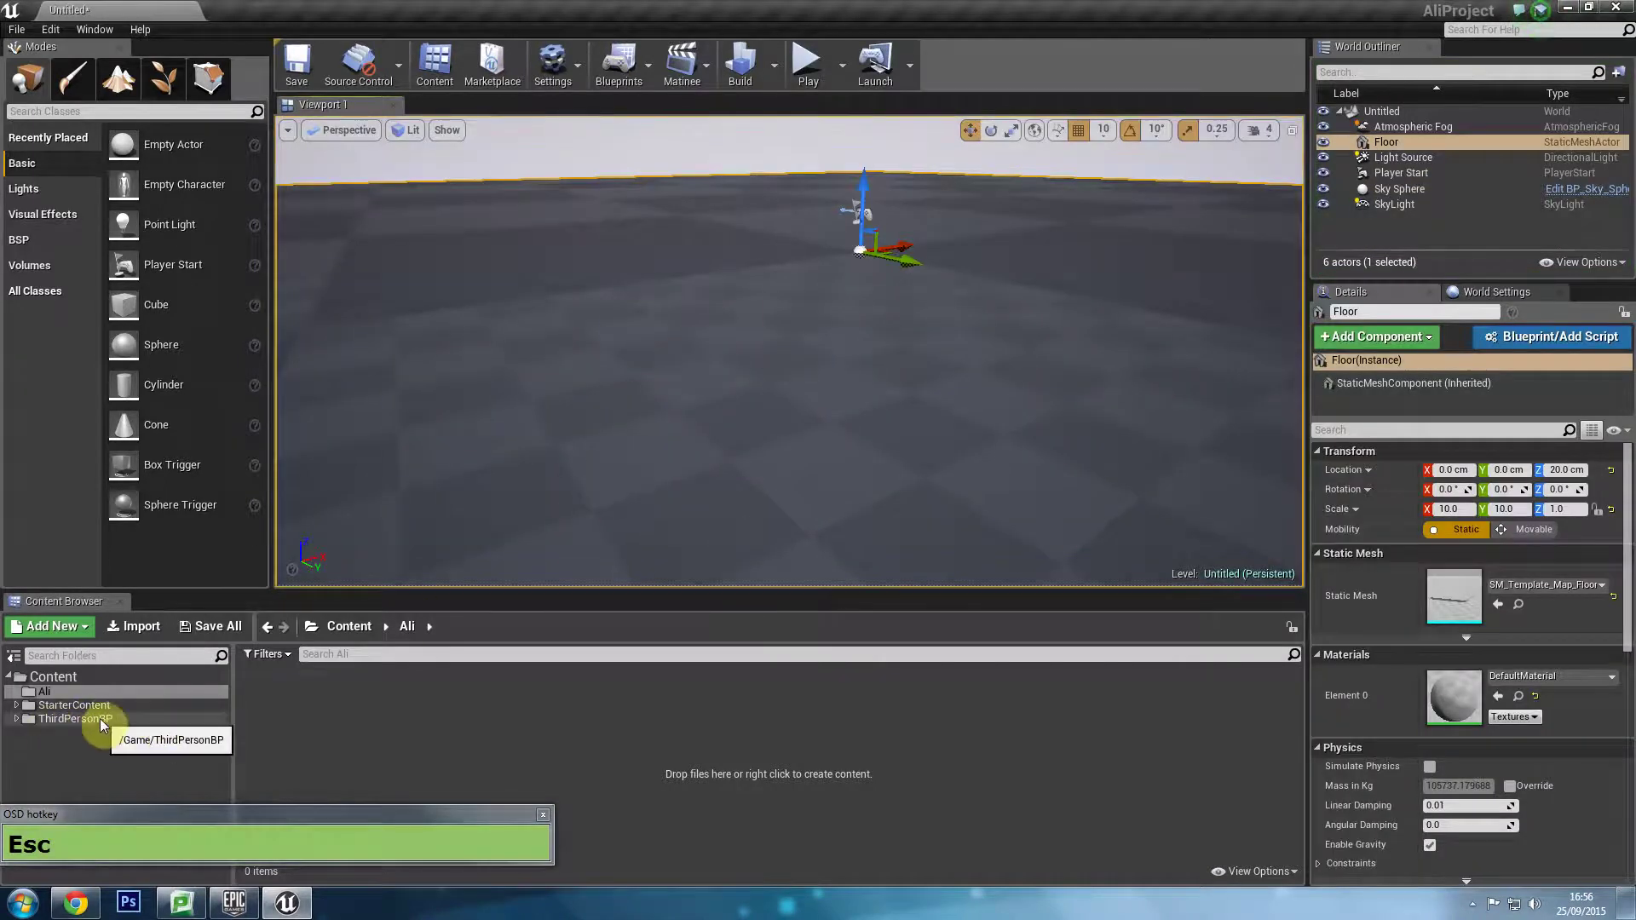
Browse into ThirdPersonBP and pan around the ThirdPersonCharacter blueprint's graph.
left_click(103, 725)
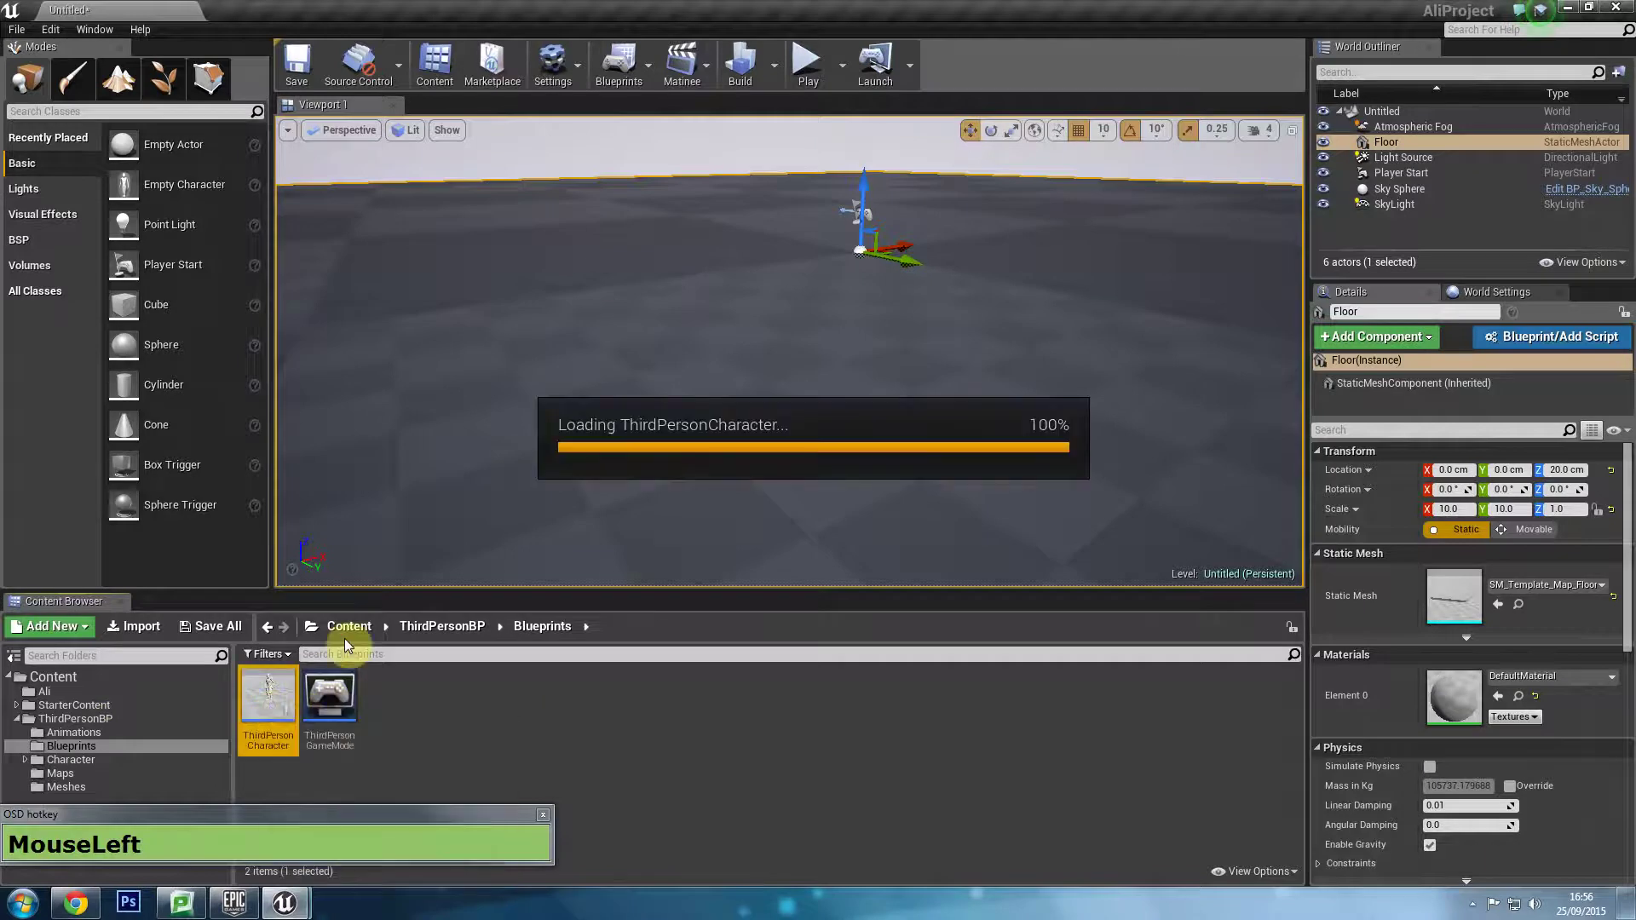
right_click(785, 503)
scroll("down", 3)
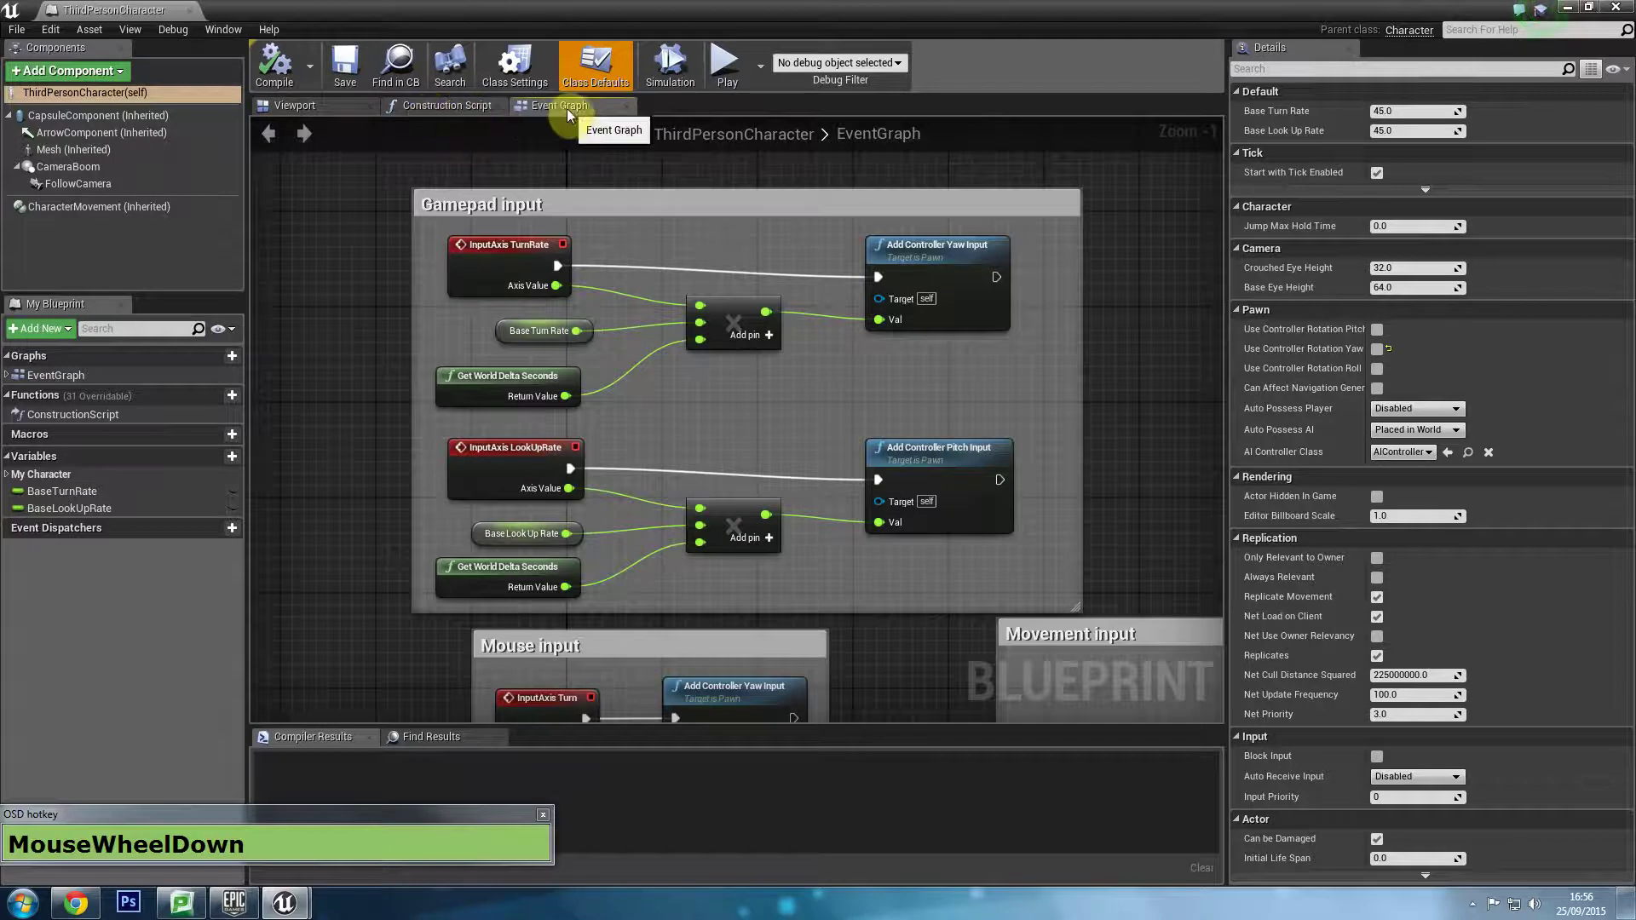
left_click_drag(300, 110, 683, 305)
left_click_drag(659, 286, 316, 183)
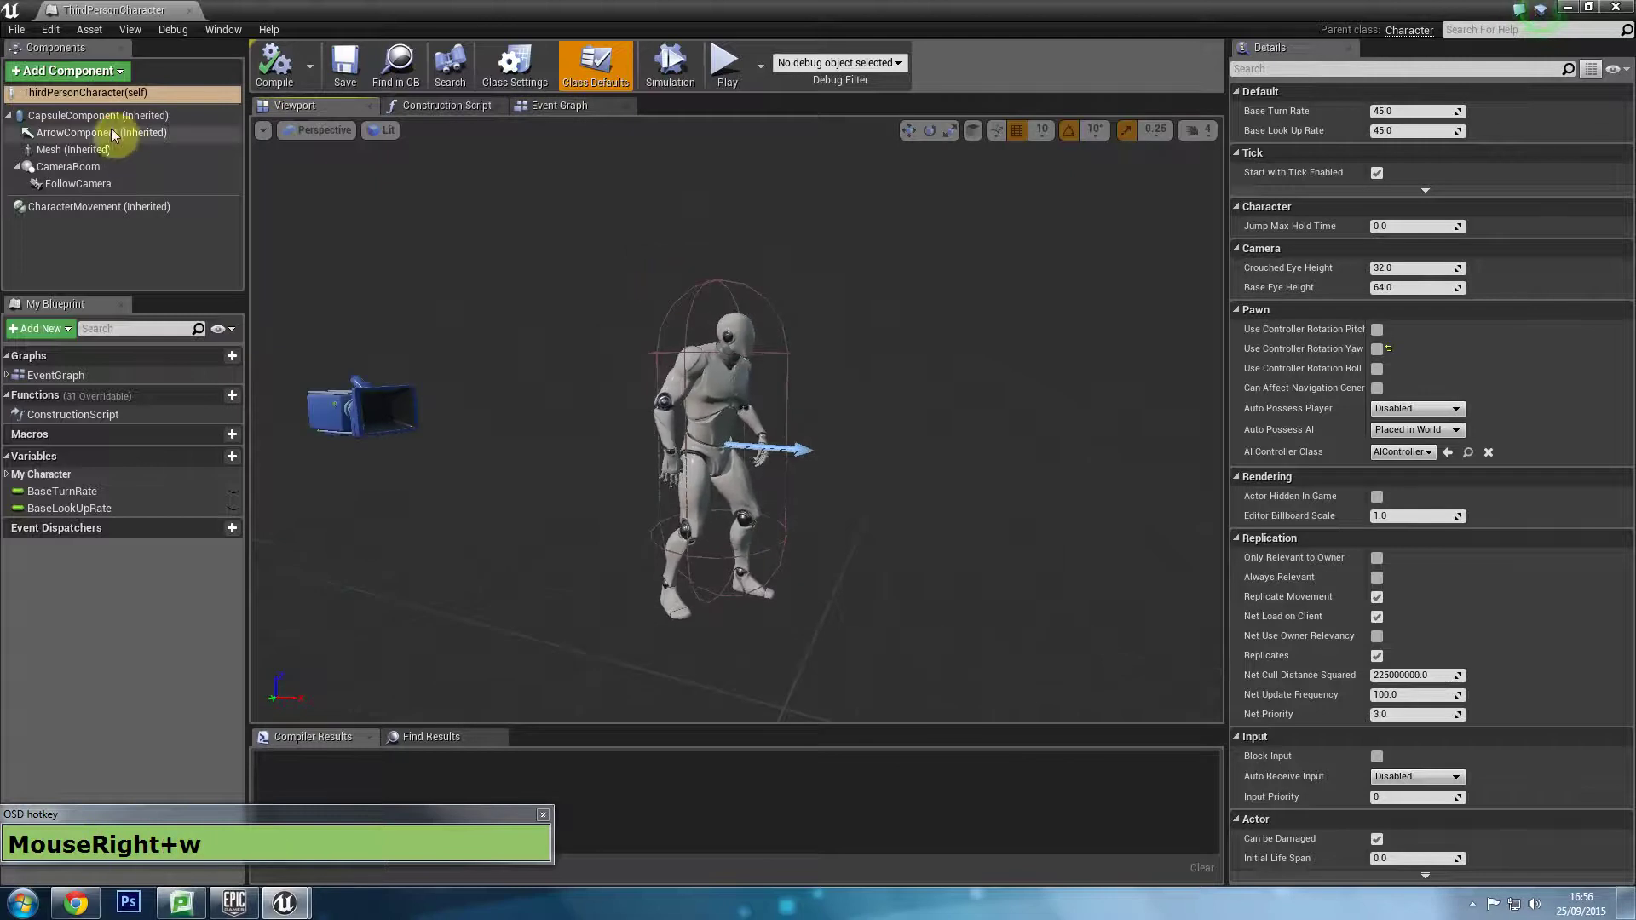
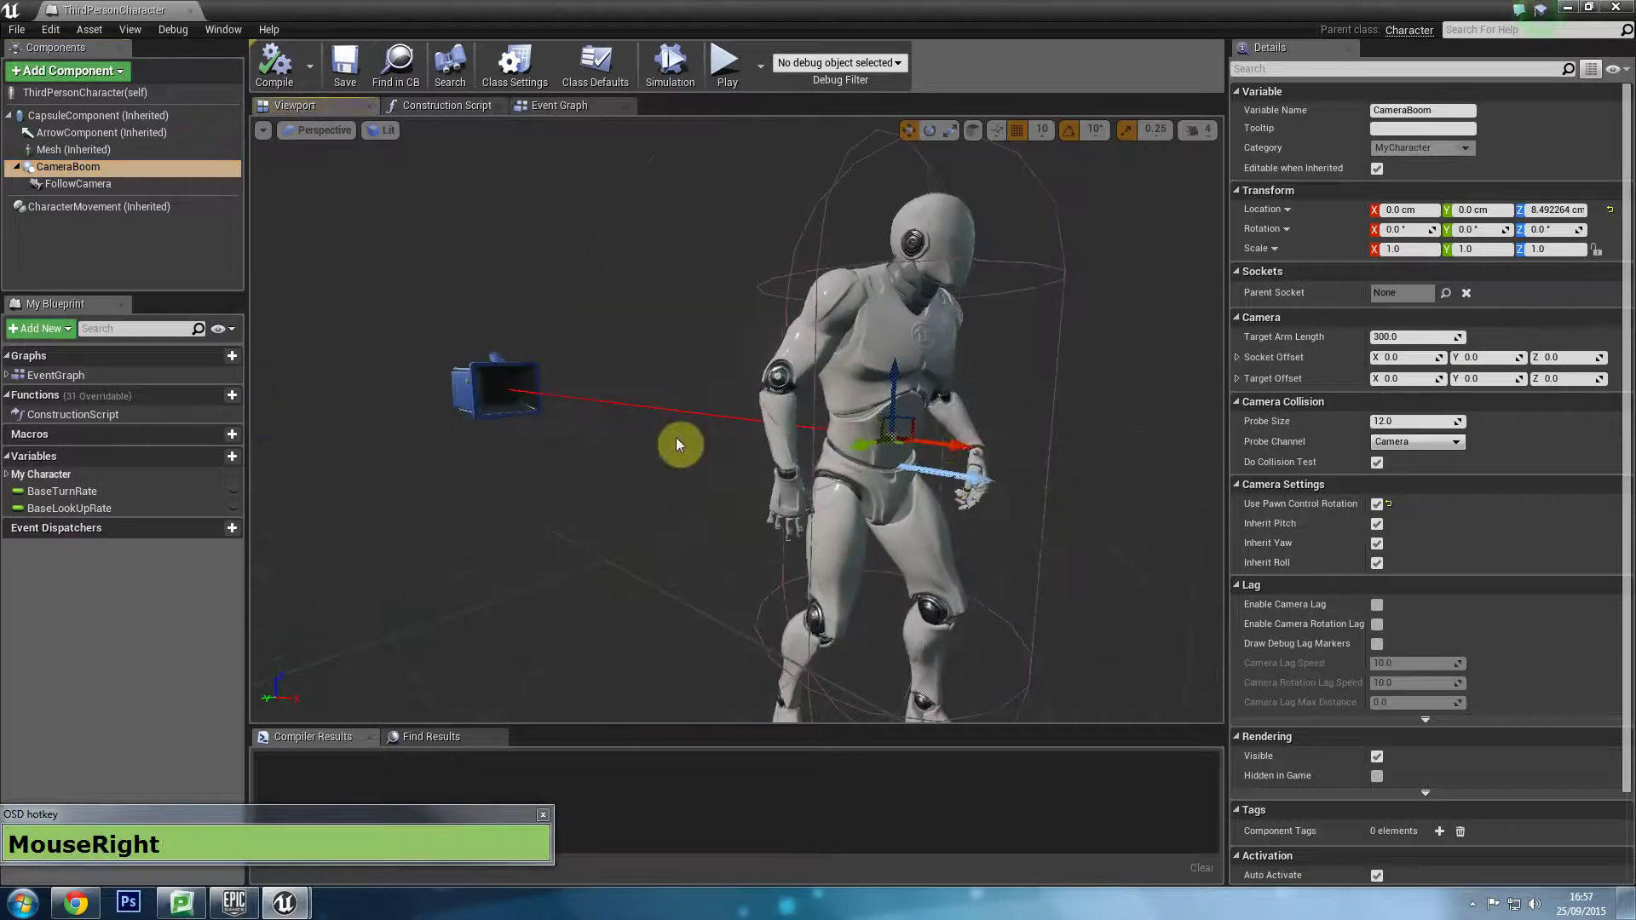
Inspect CharacterMovement's Max Walk Speed of 600 and zoom out over the input graph.
left_click_drag(92, 193, 1268, 217)
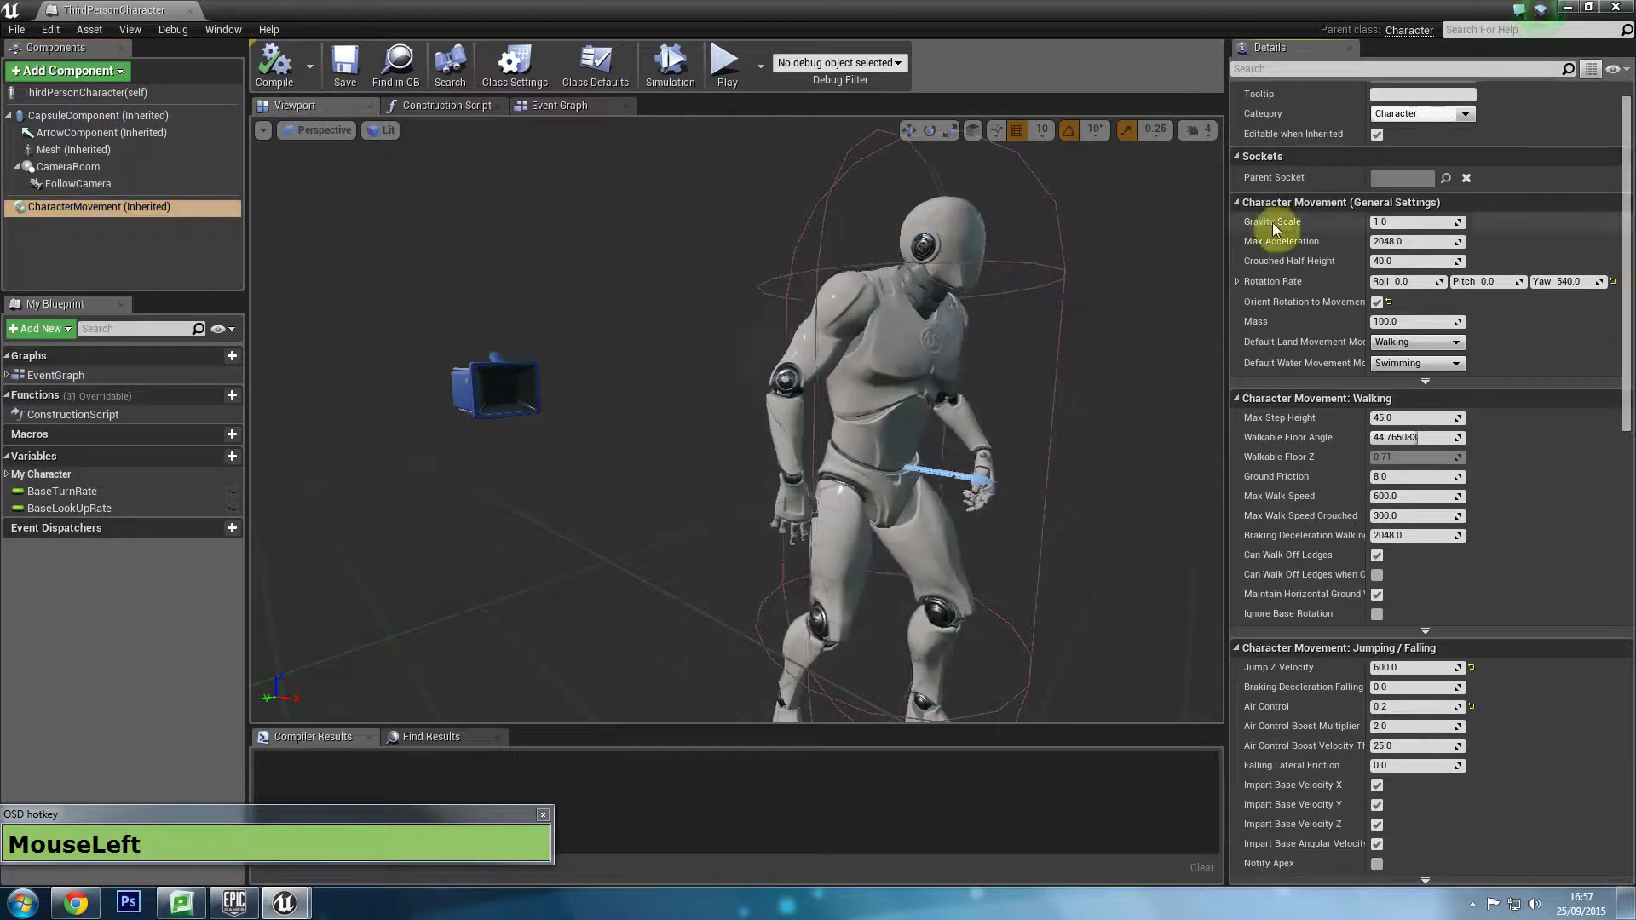
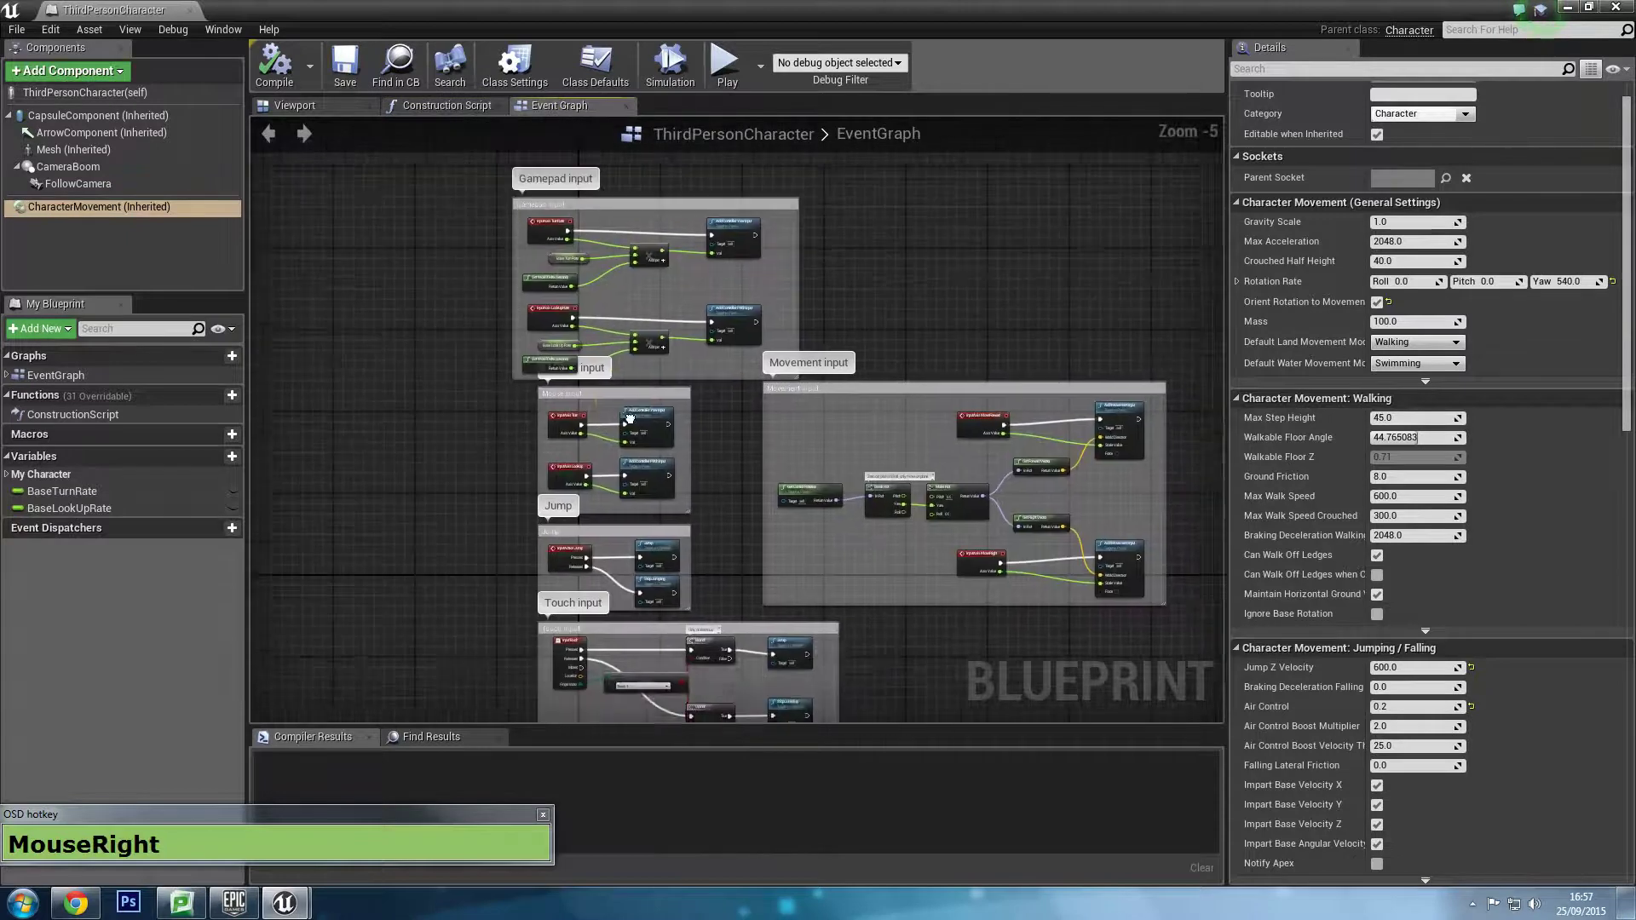
scroll("up", 3)
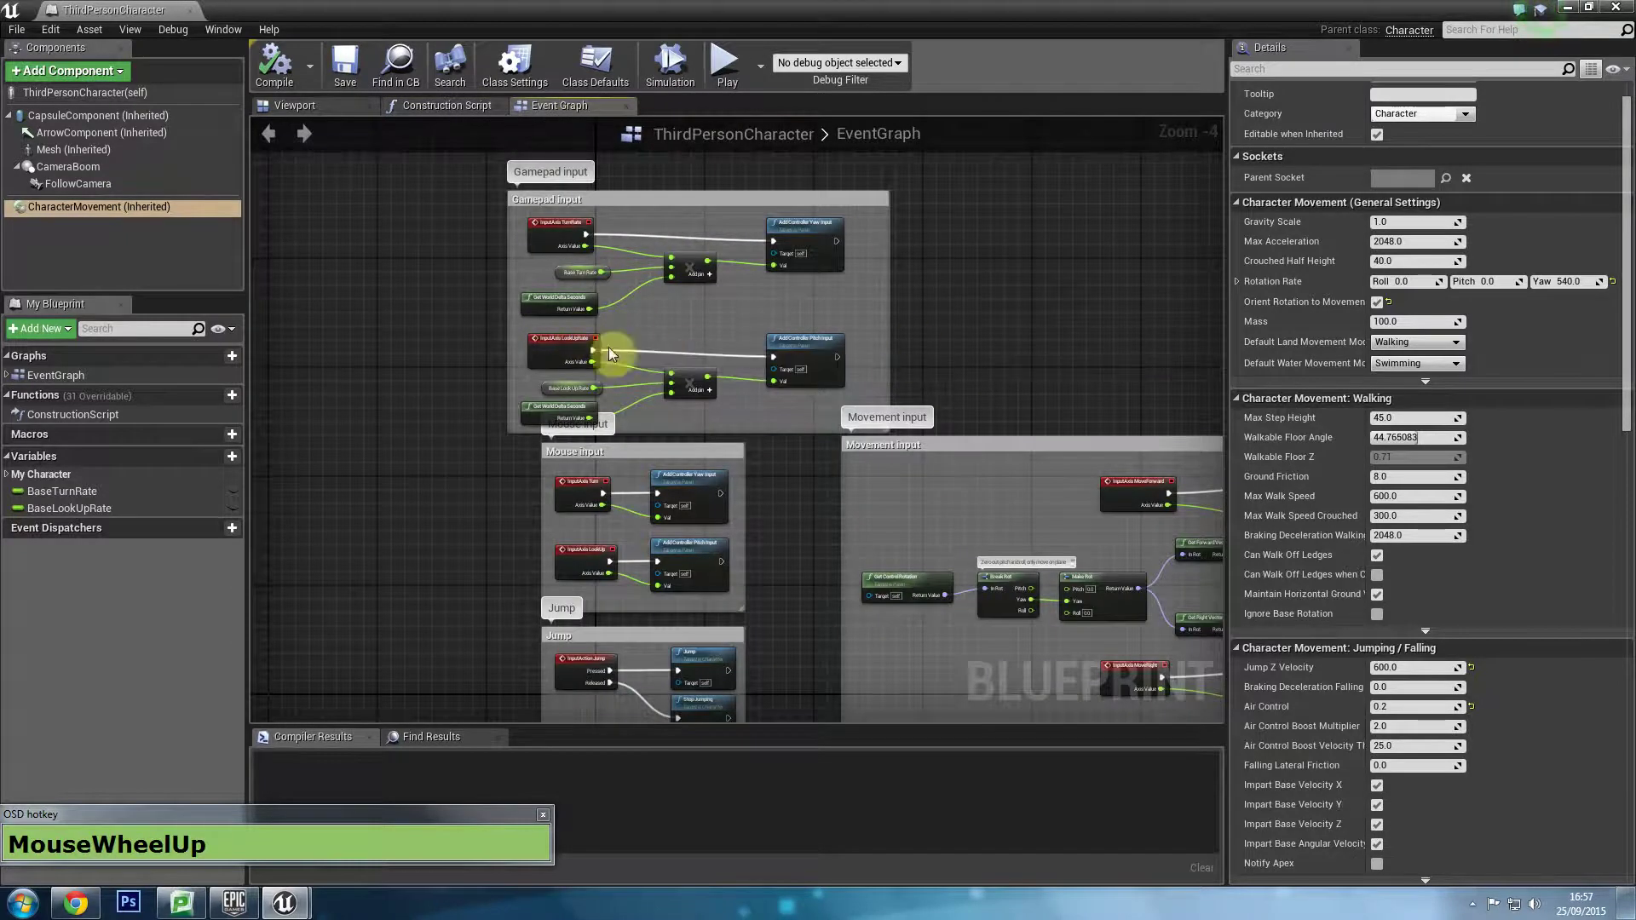
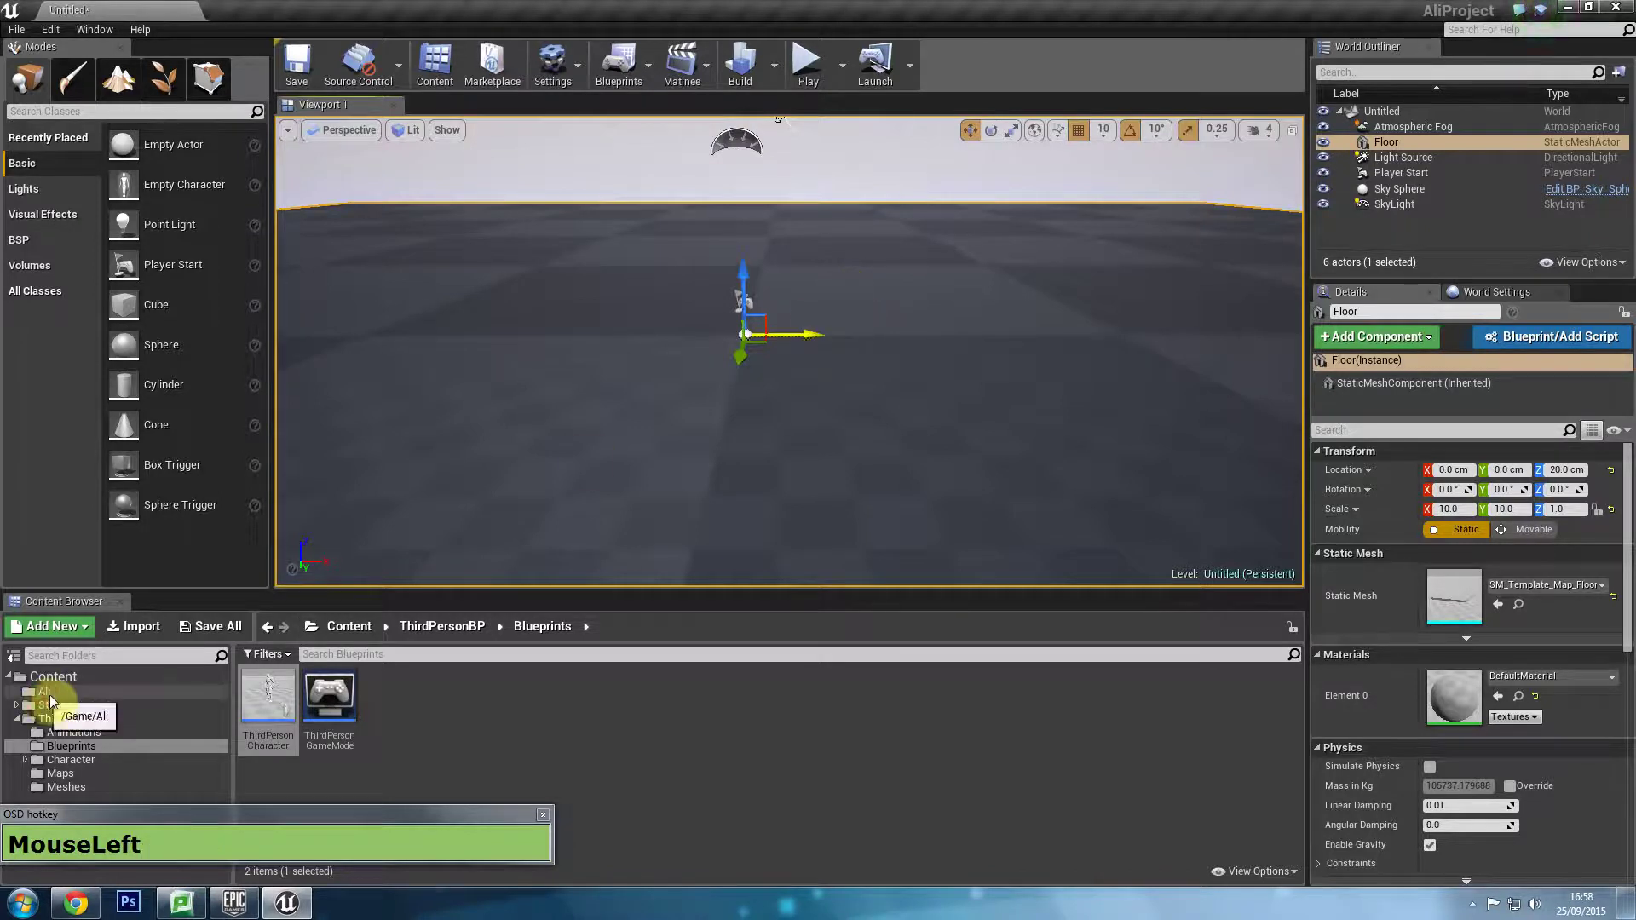
Create a PickUp folder inside Ali and browse into it.
right_click(409, 733)
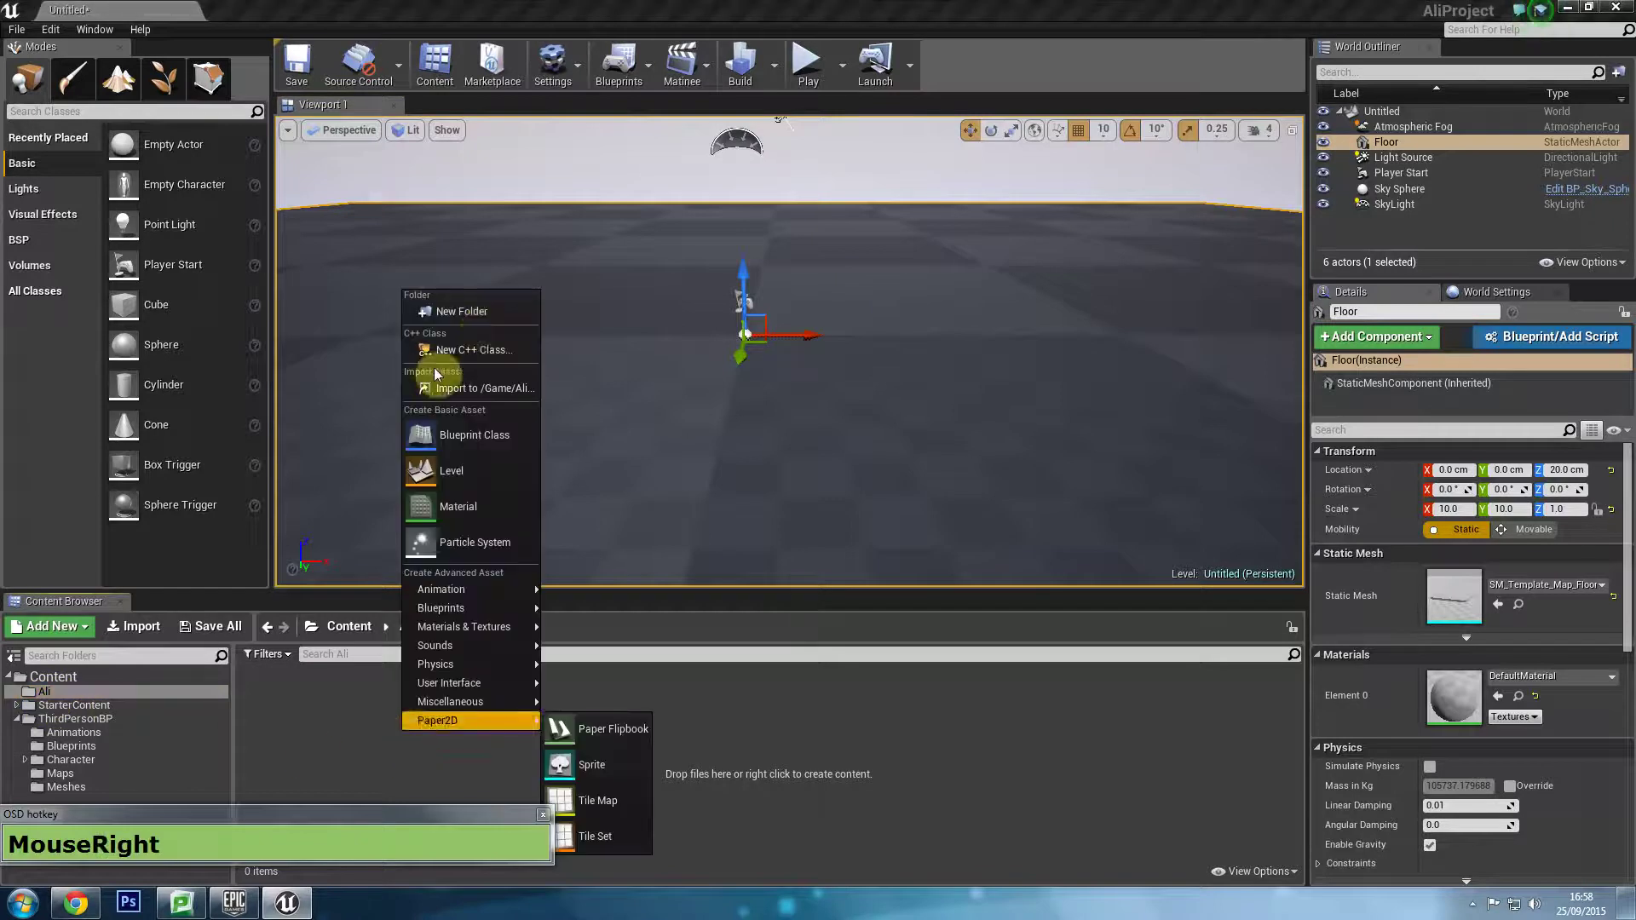
left_click(482, 323)
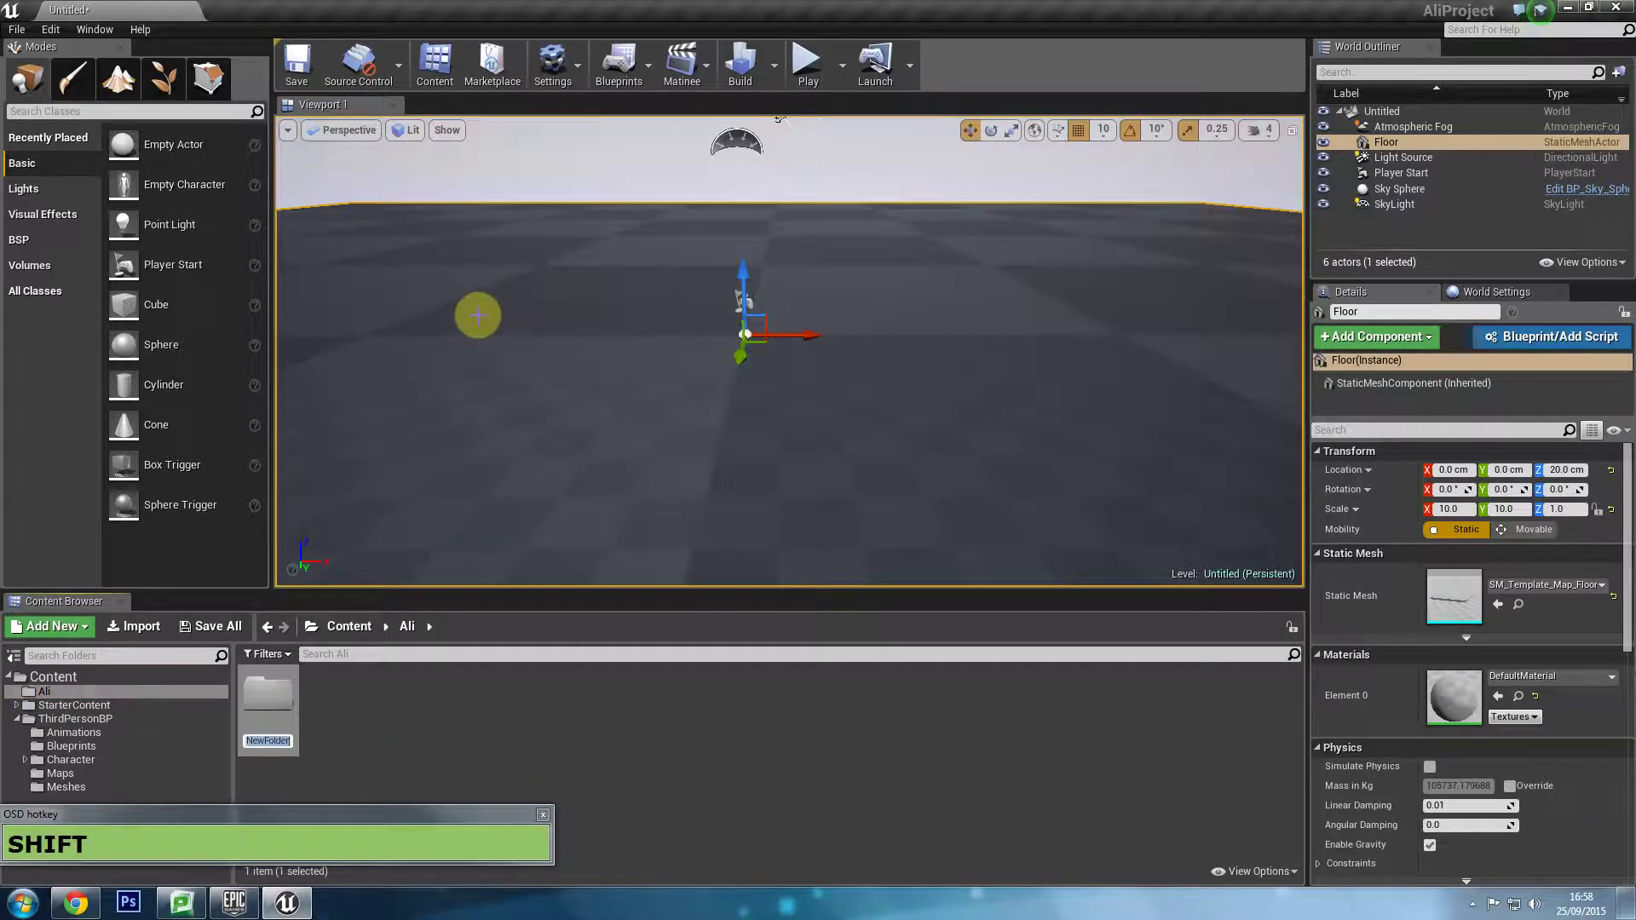
type("+k")
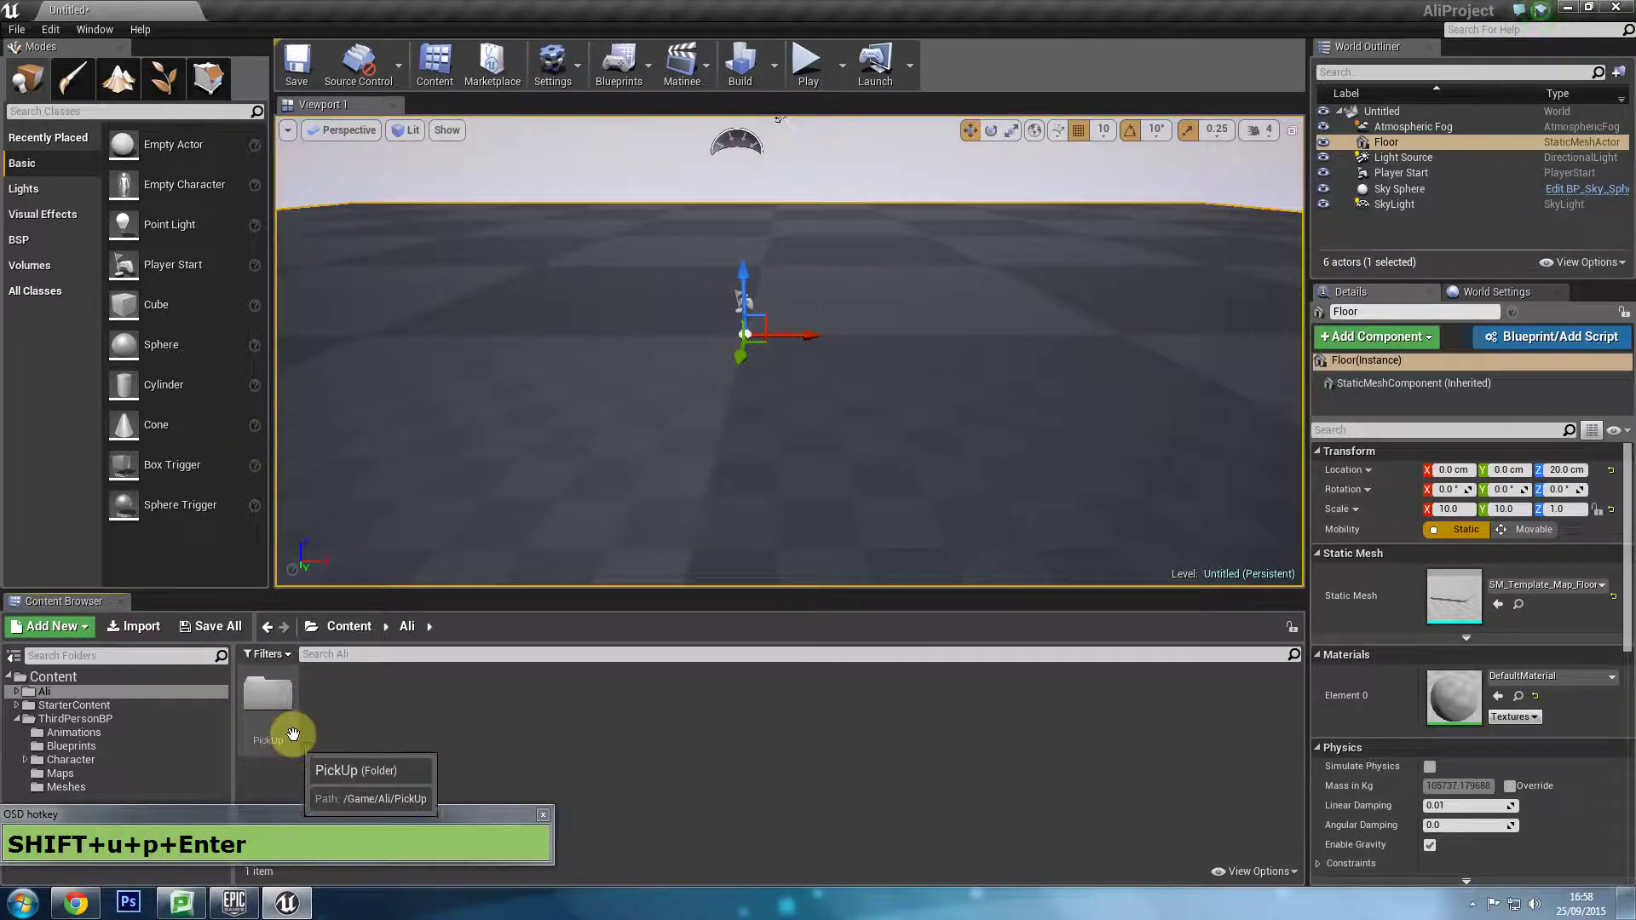
left_click(299, 713)
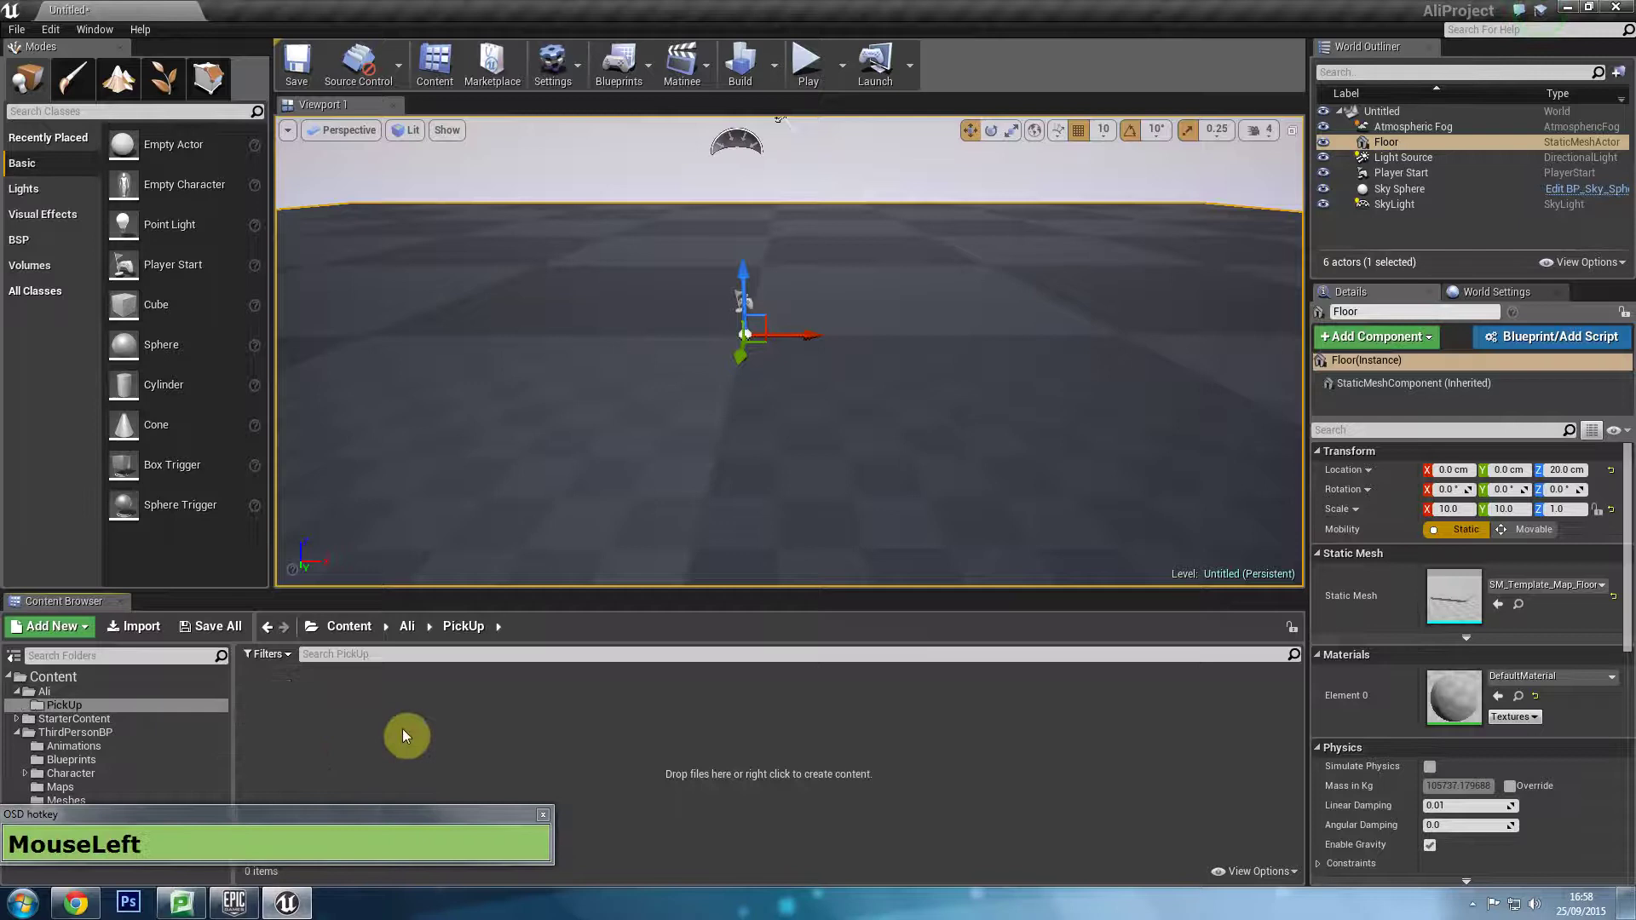
Start a new Blueprint Class in PickUp, bringing up the parent class picker.
right_click(441, 726)
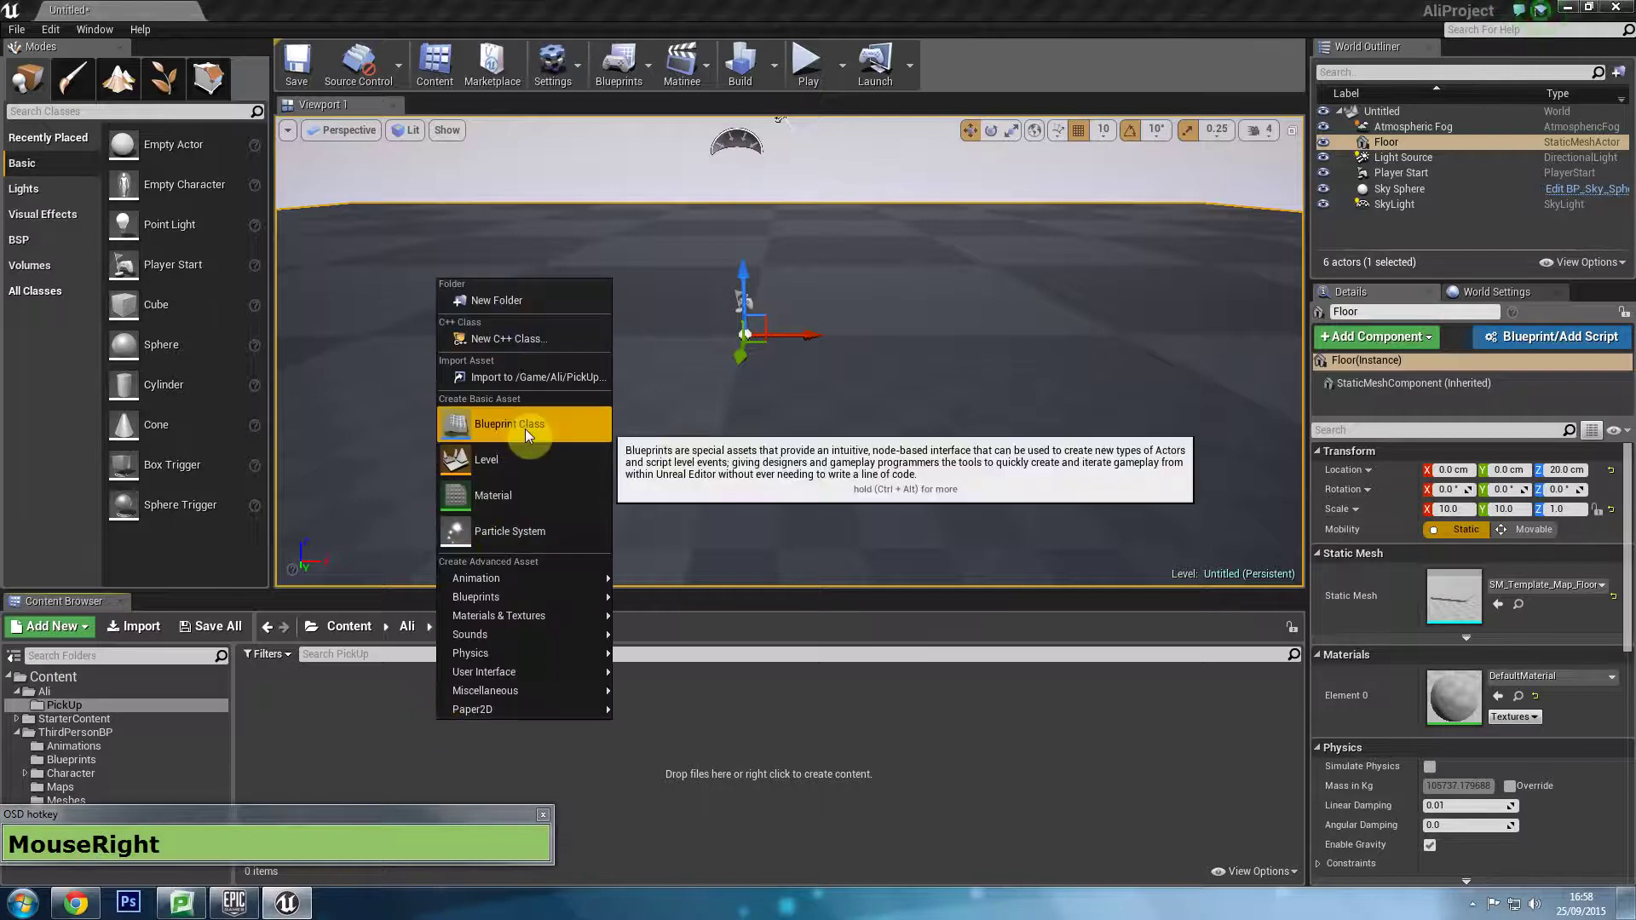
left_click_drag(529, 434, 606, 310)
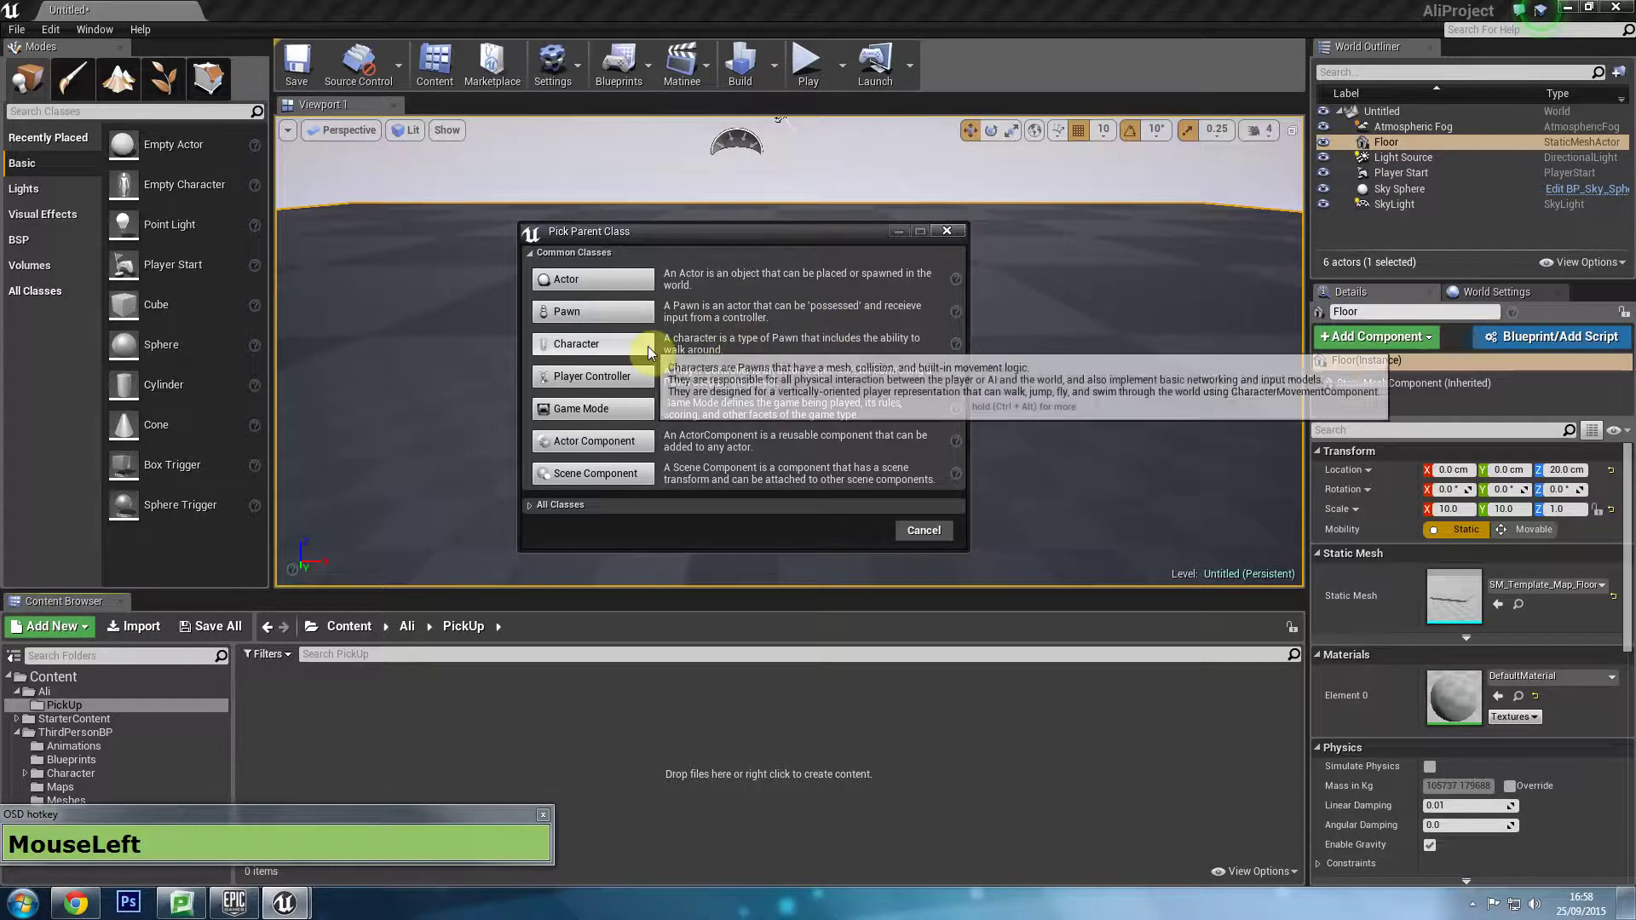
Base the new Blueprint on Actor and confirm its name.
left_click(732, 351)
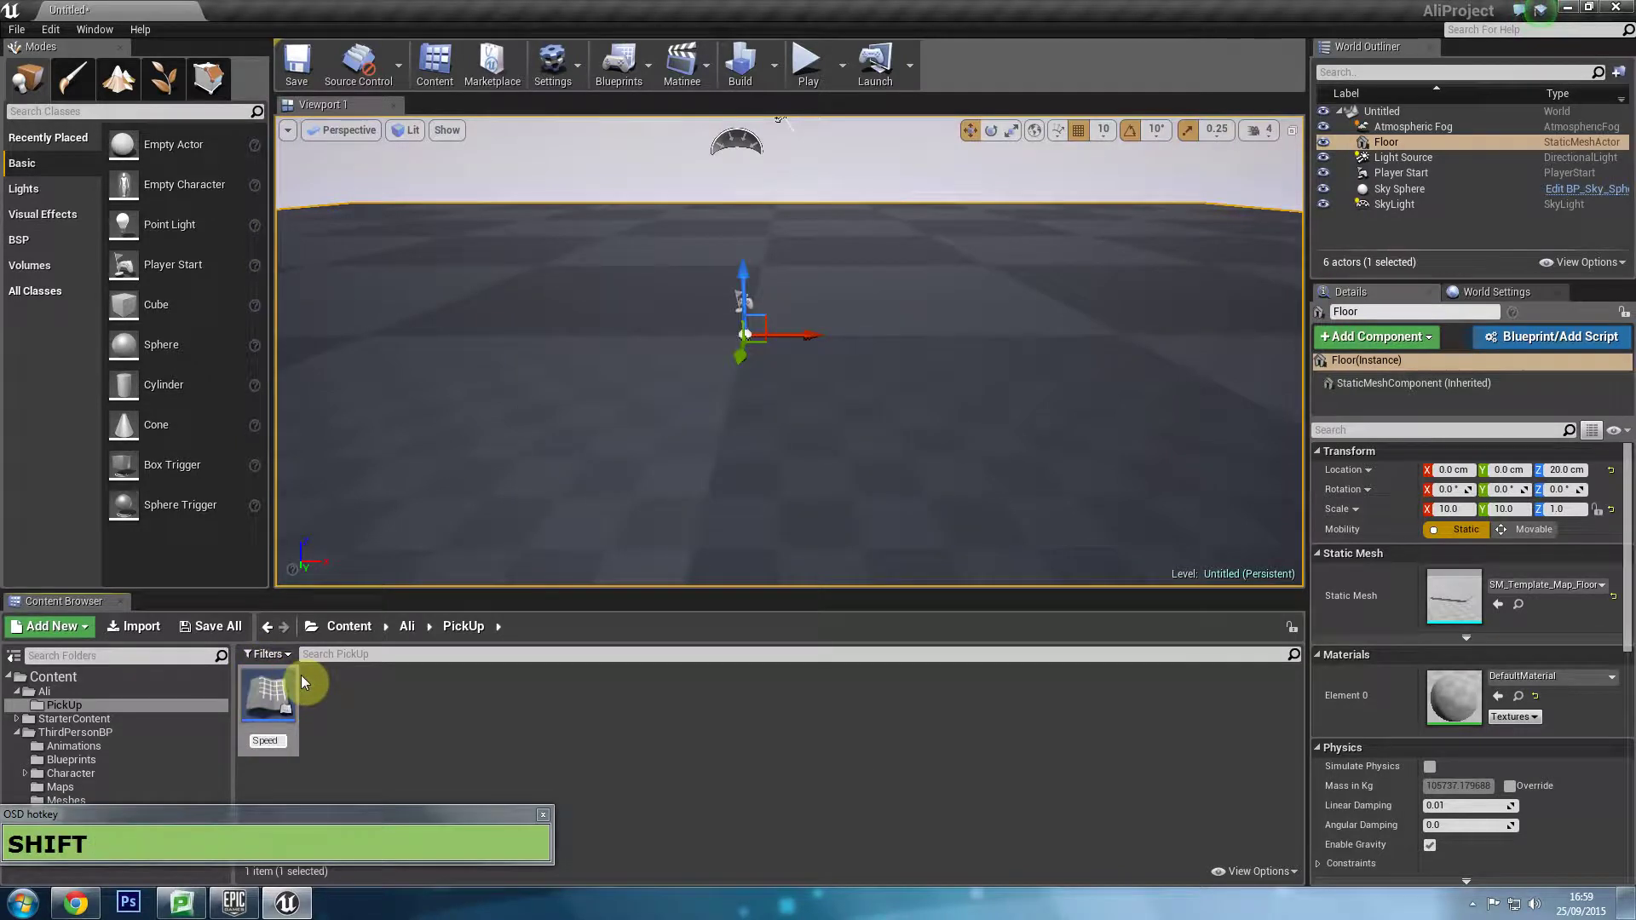
type("+t")
key("shift+Return")
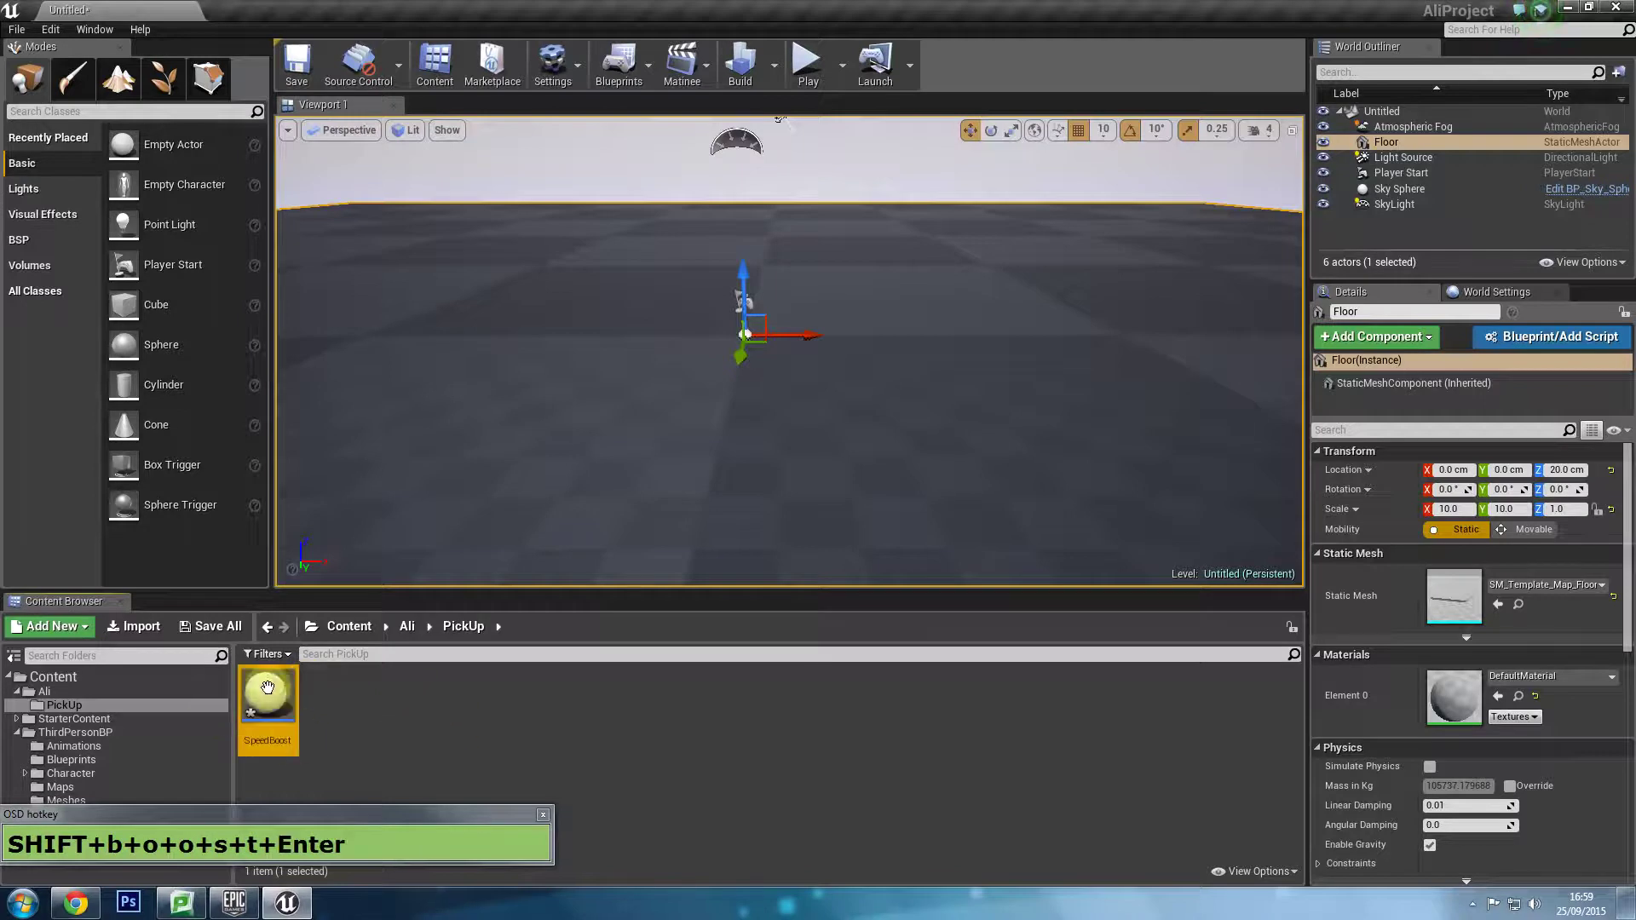
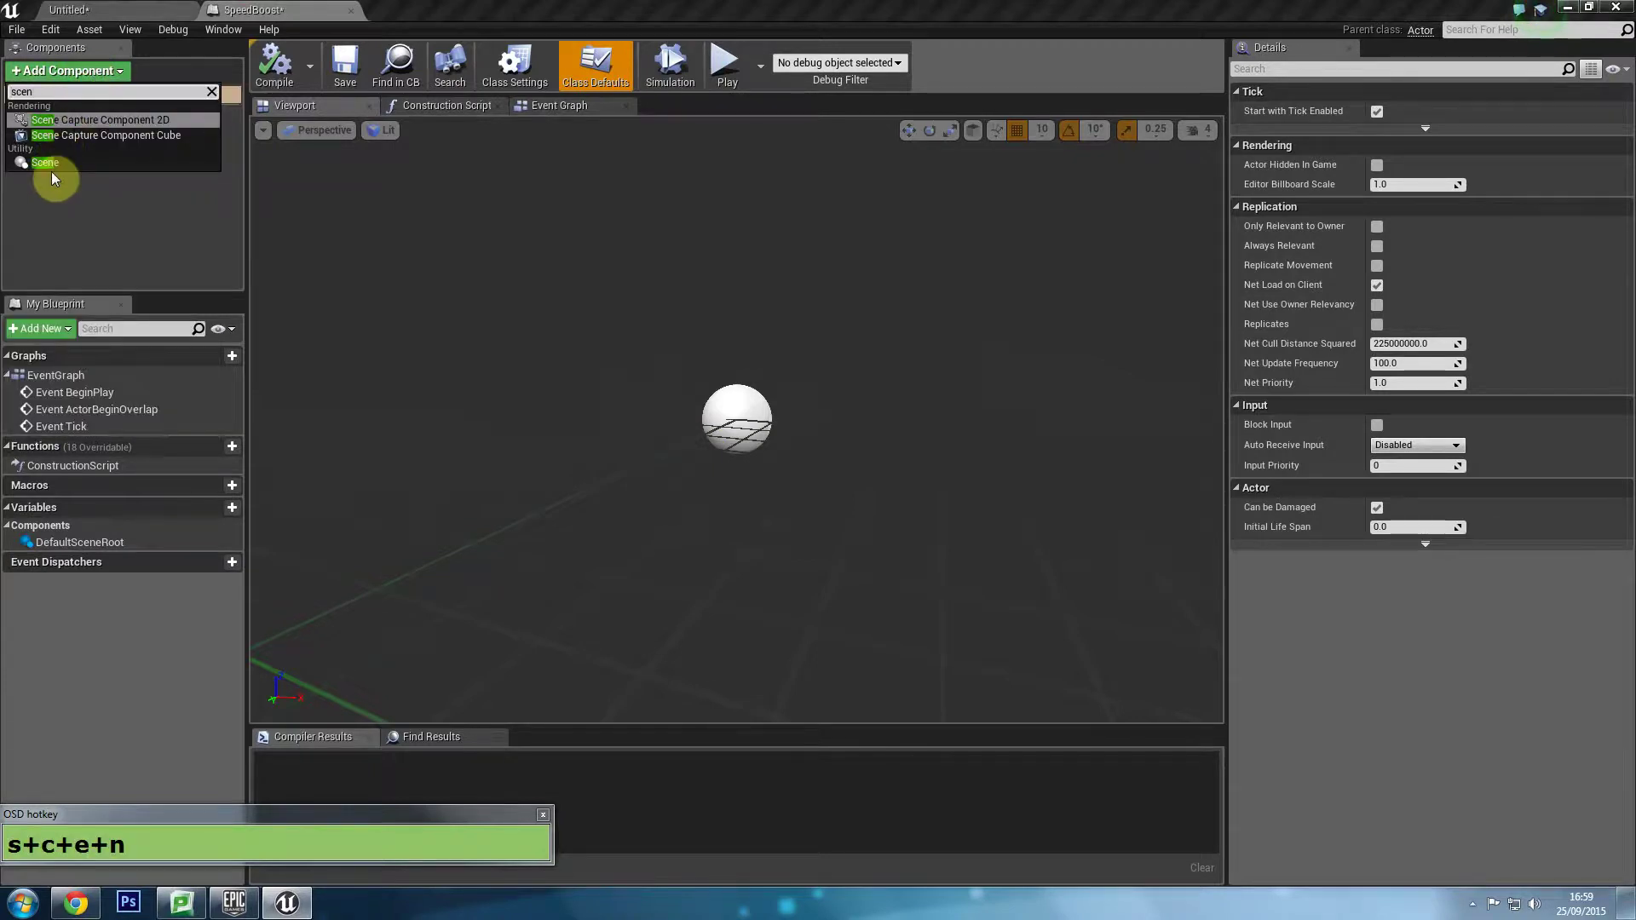
Add a Scene component to SpeedBoost, rename it Root and select it.
left_click(56, 168)
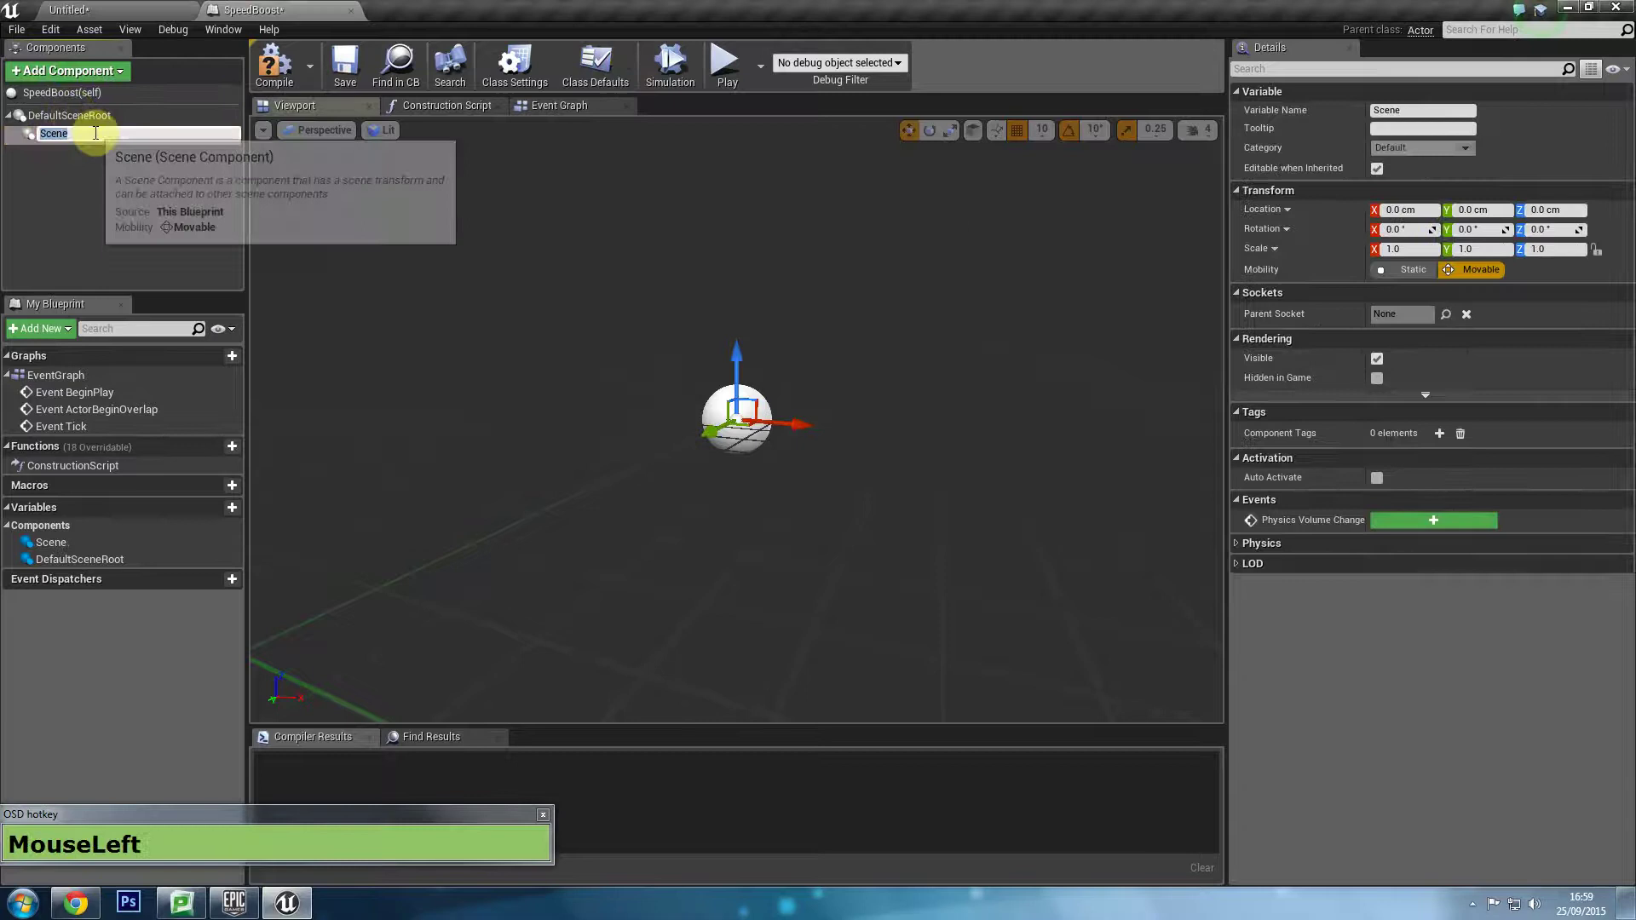
key("shift+r")
type("+Enter")
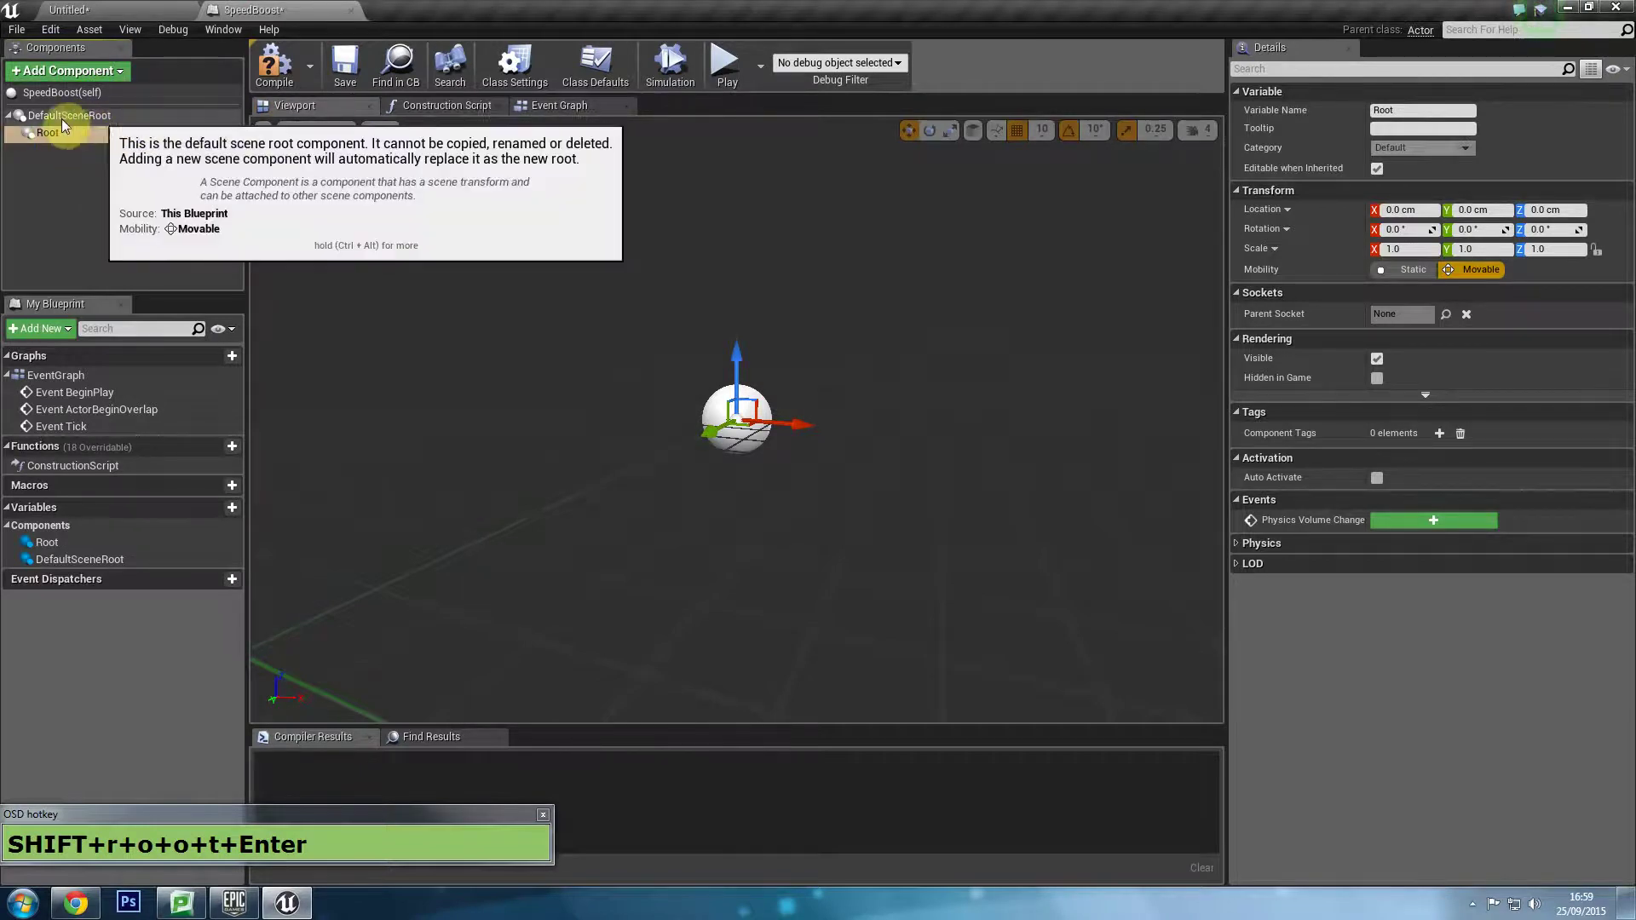
left_click(90, 123)
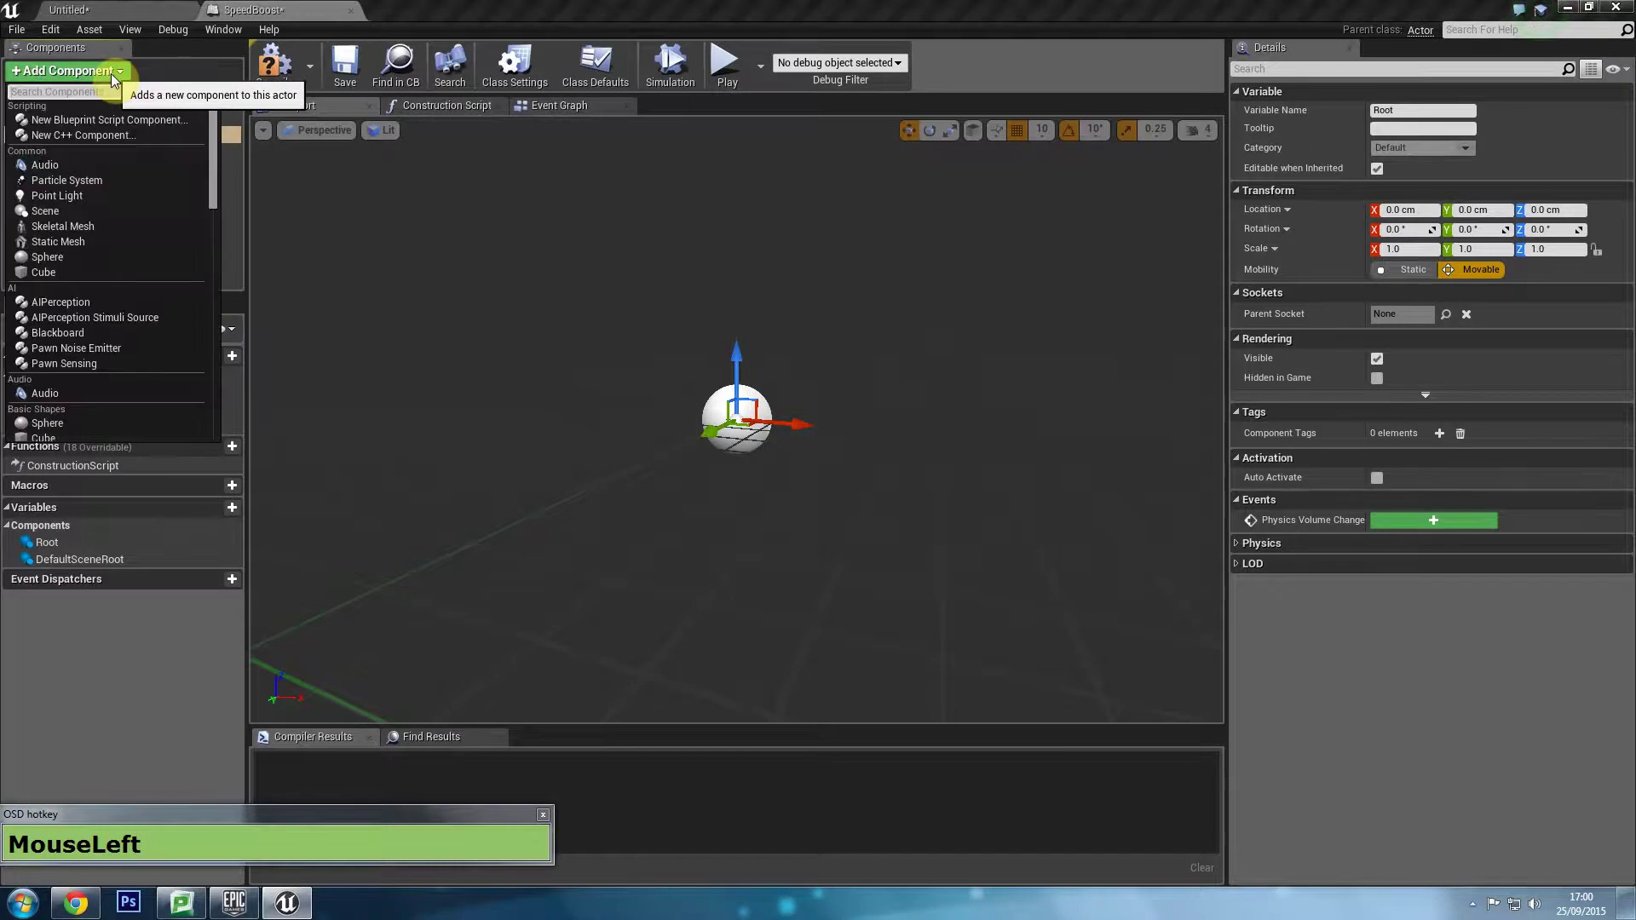
Add a StaticMesh component and assign it the SM_Chair mesh.
type("s+t+a+t+i+c+Space+m+e+s+h")
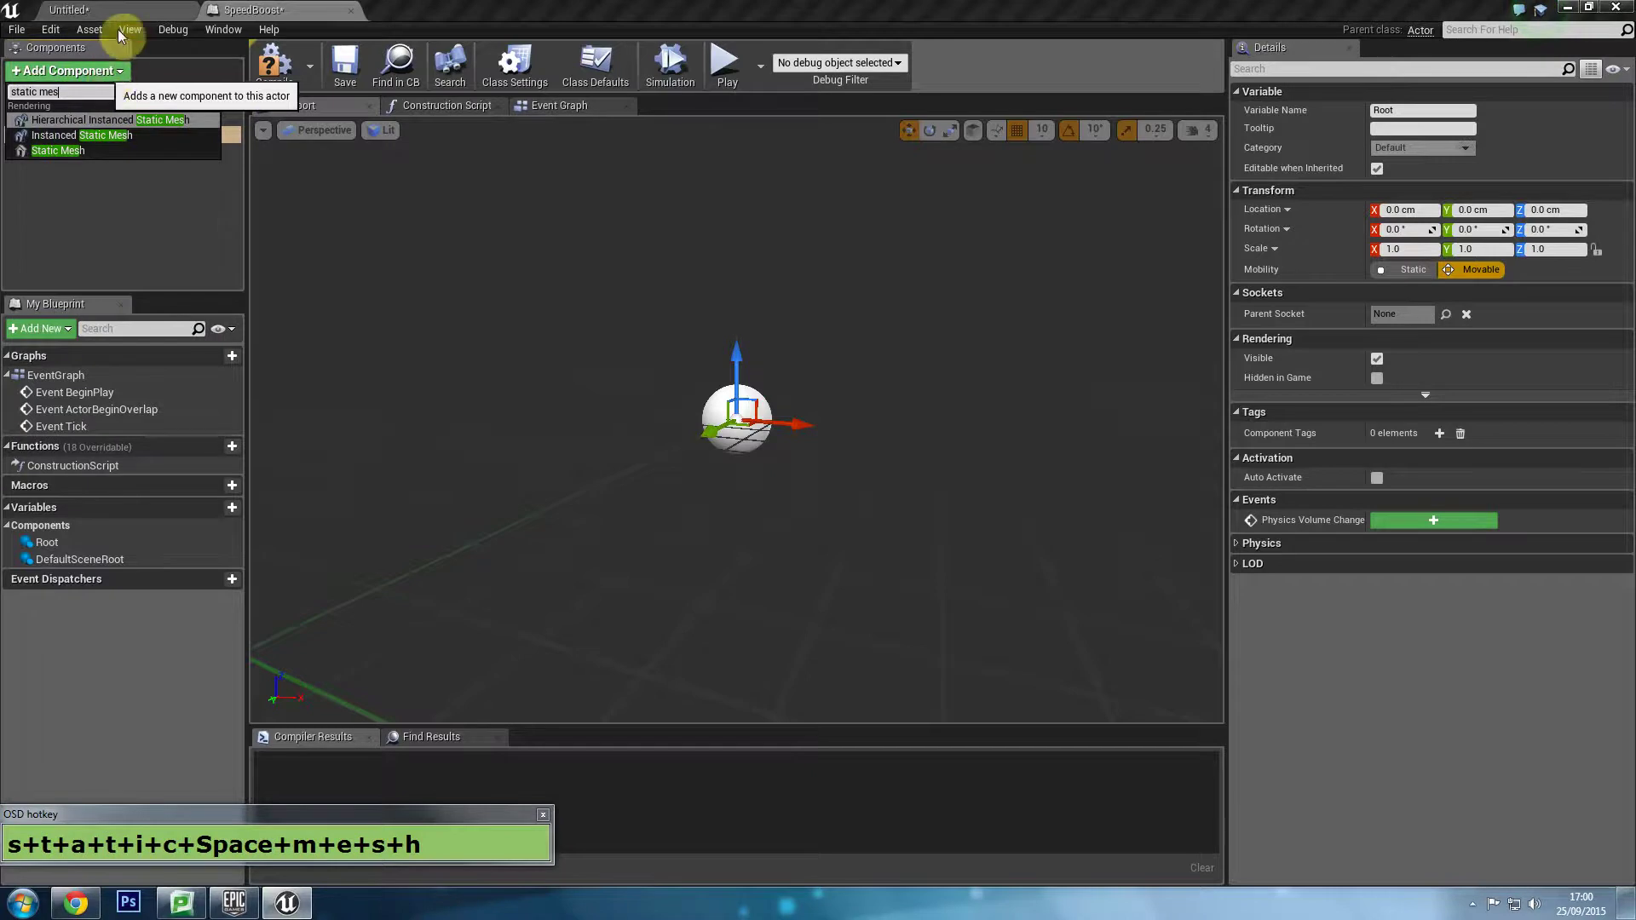
left_click(77, 157)
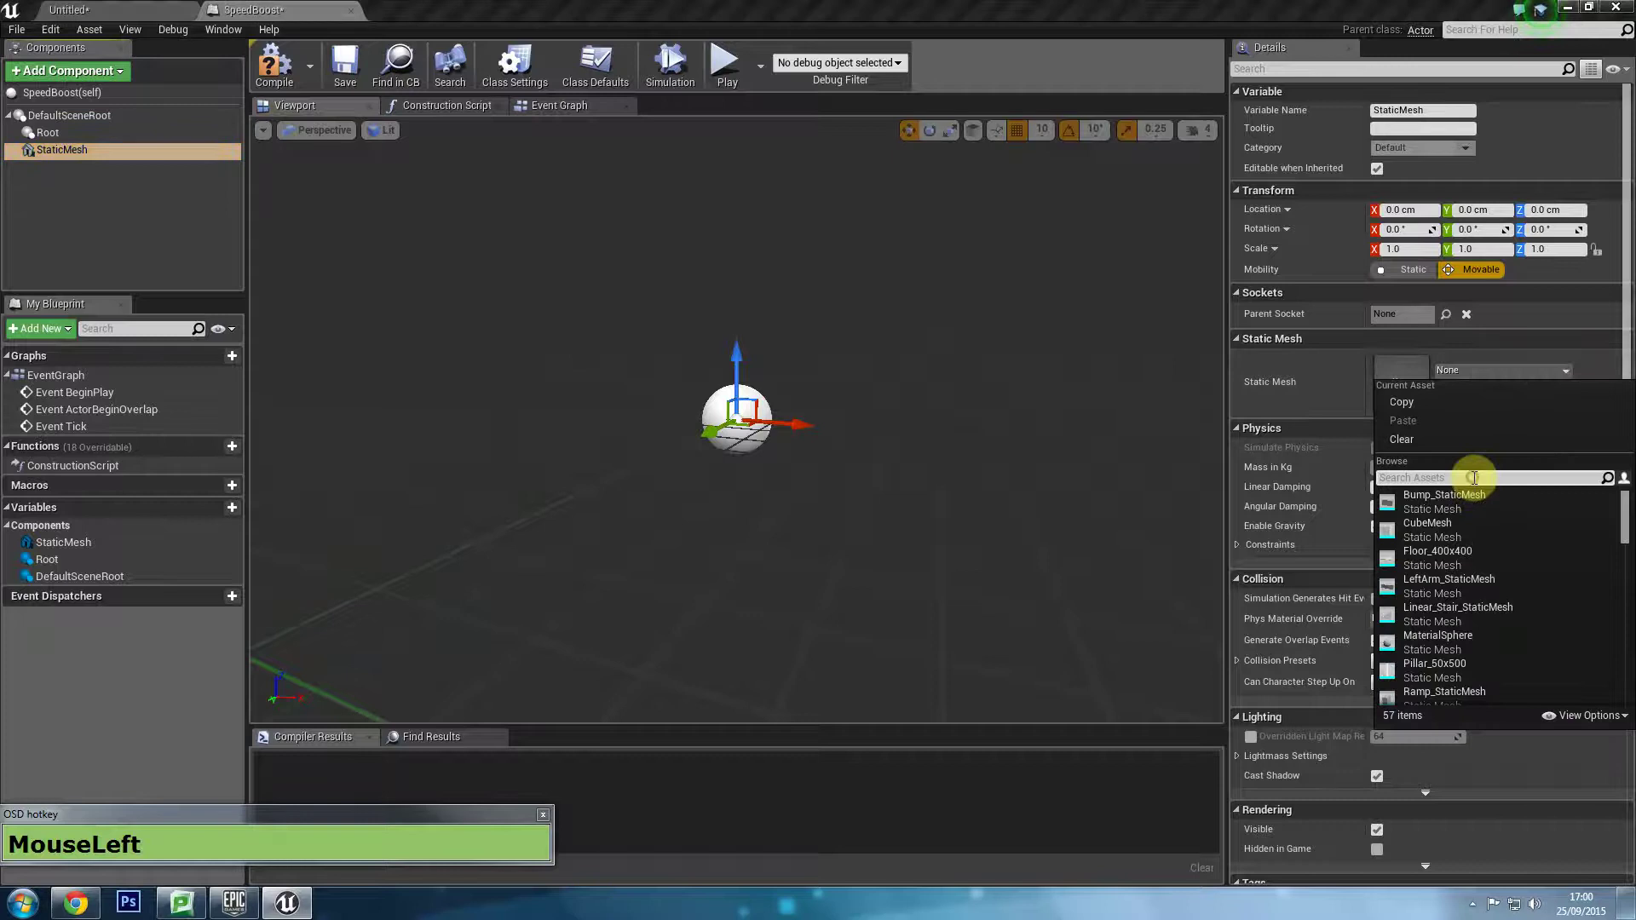
type("MouseLeft+c+h+a+i+r")
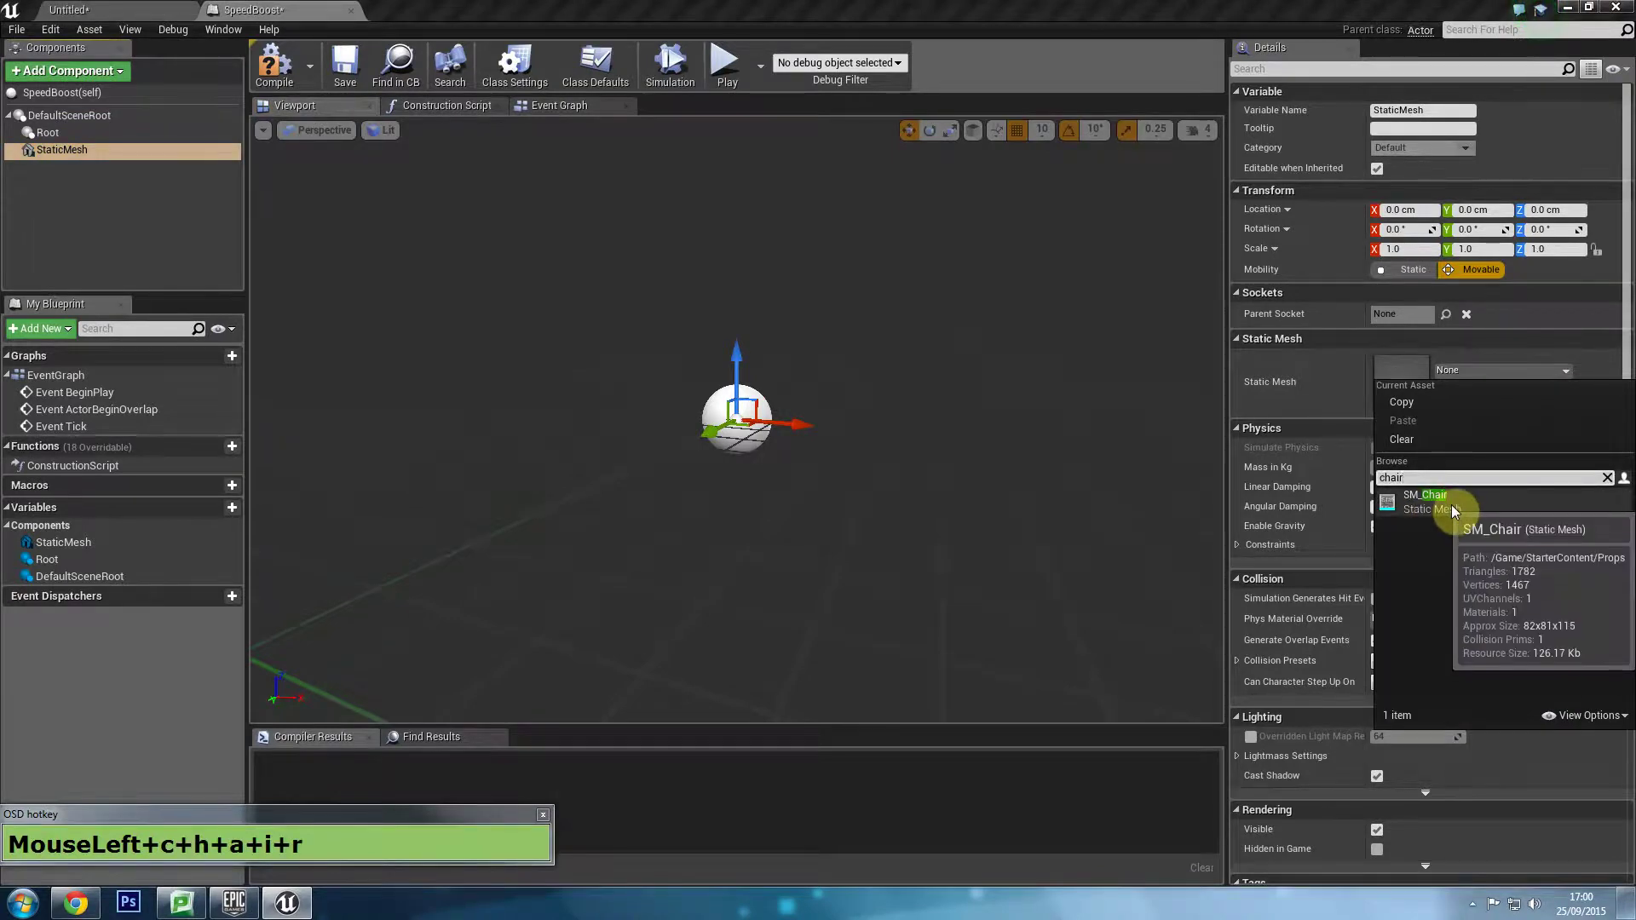
left_click(1450, 515)
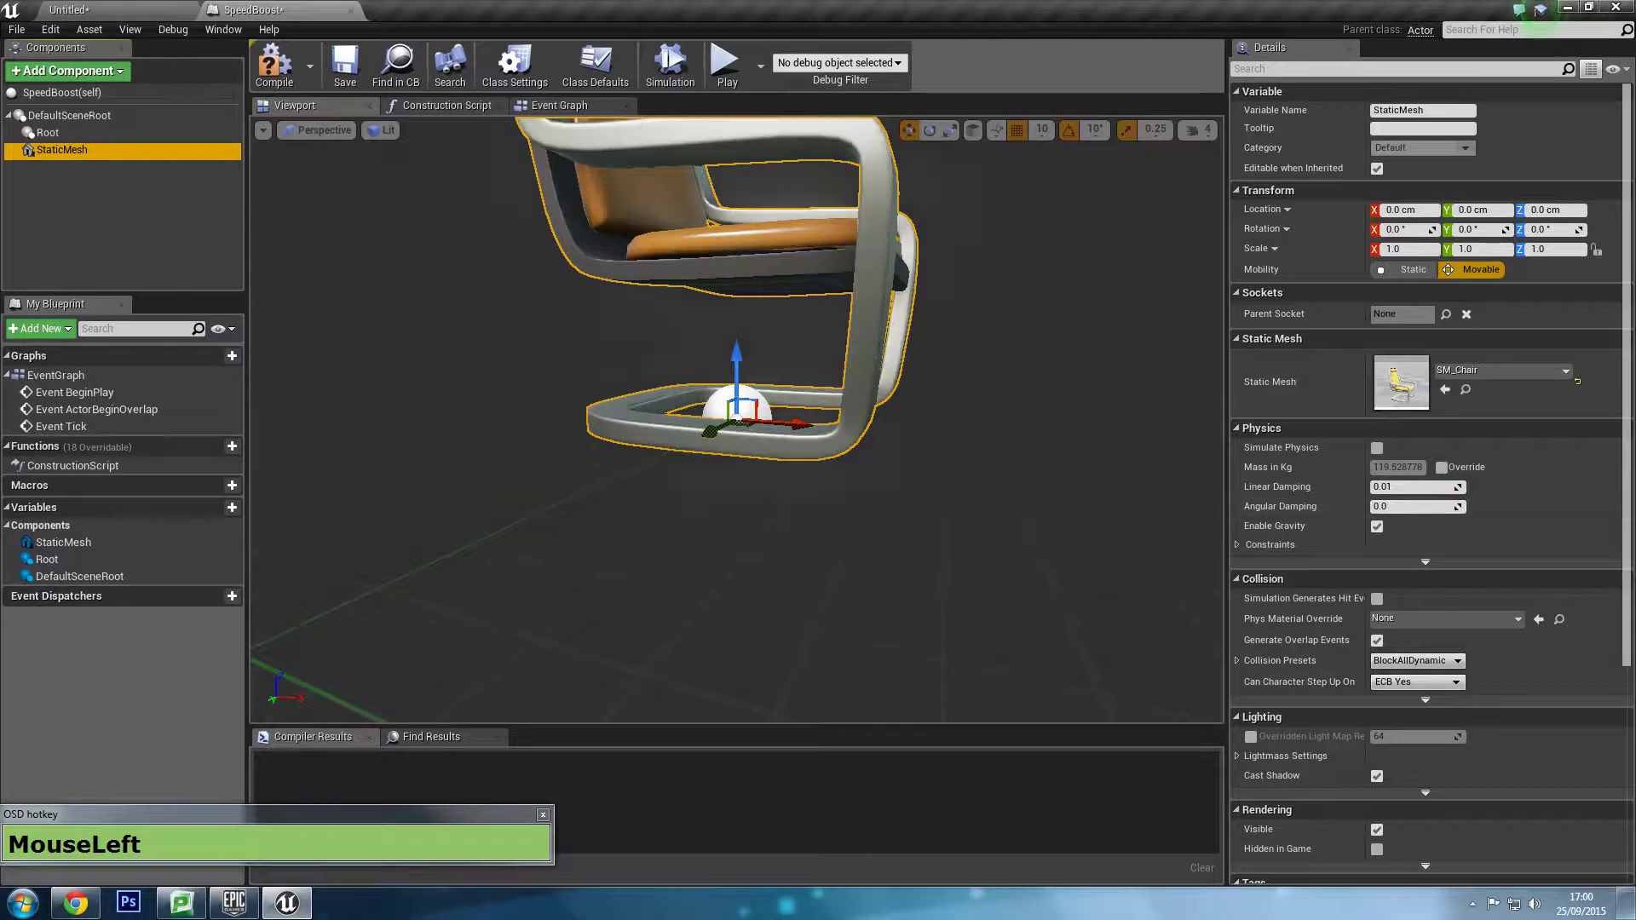
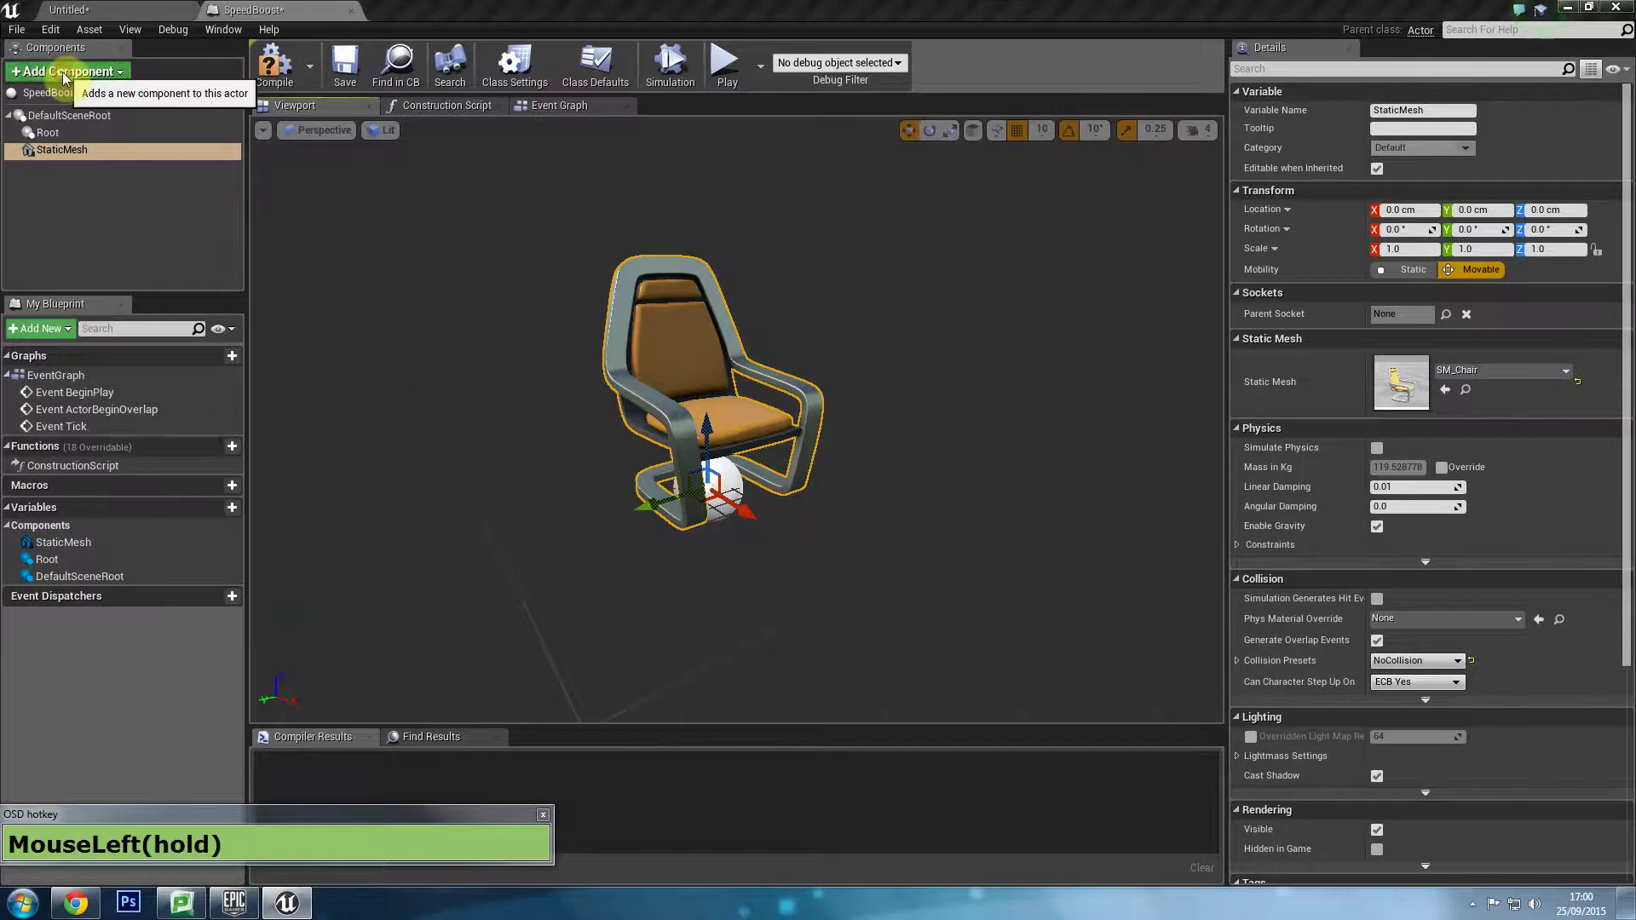
Add a Box collision component and adjust its transform to enclose the chair.
left_click(67, 80)
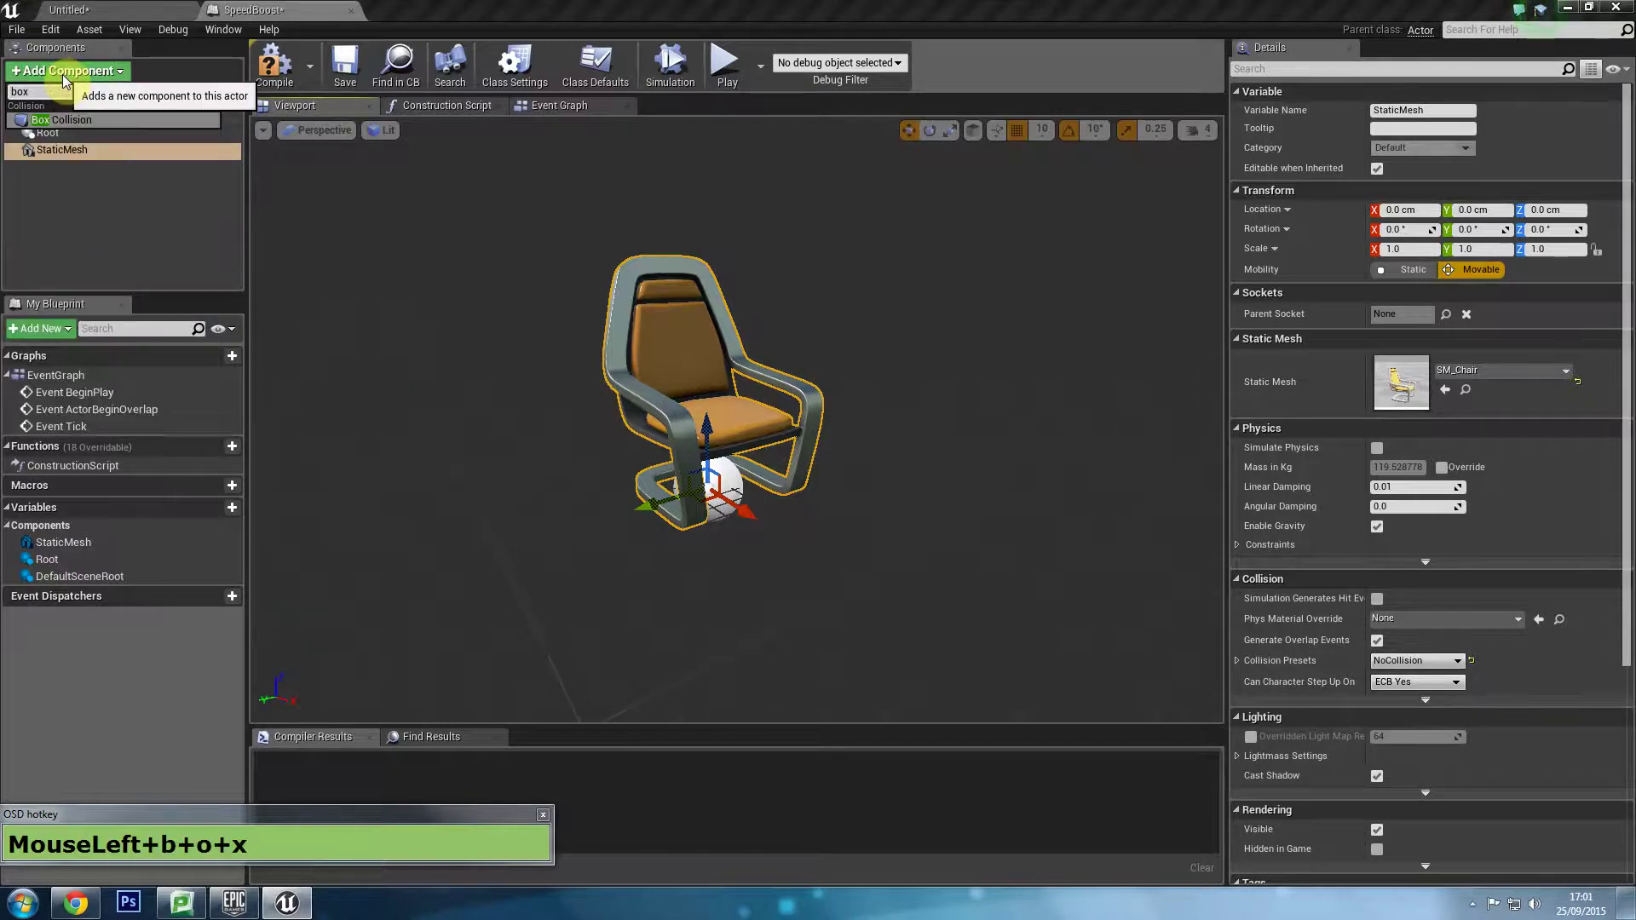
left_click(77, 126)
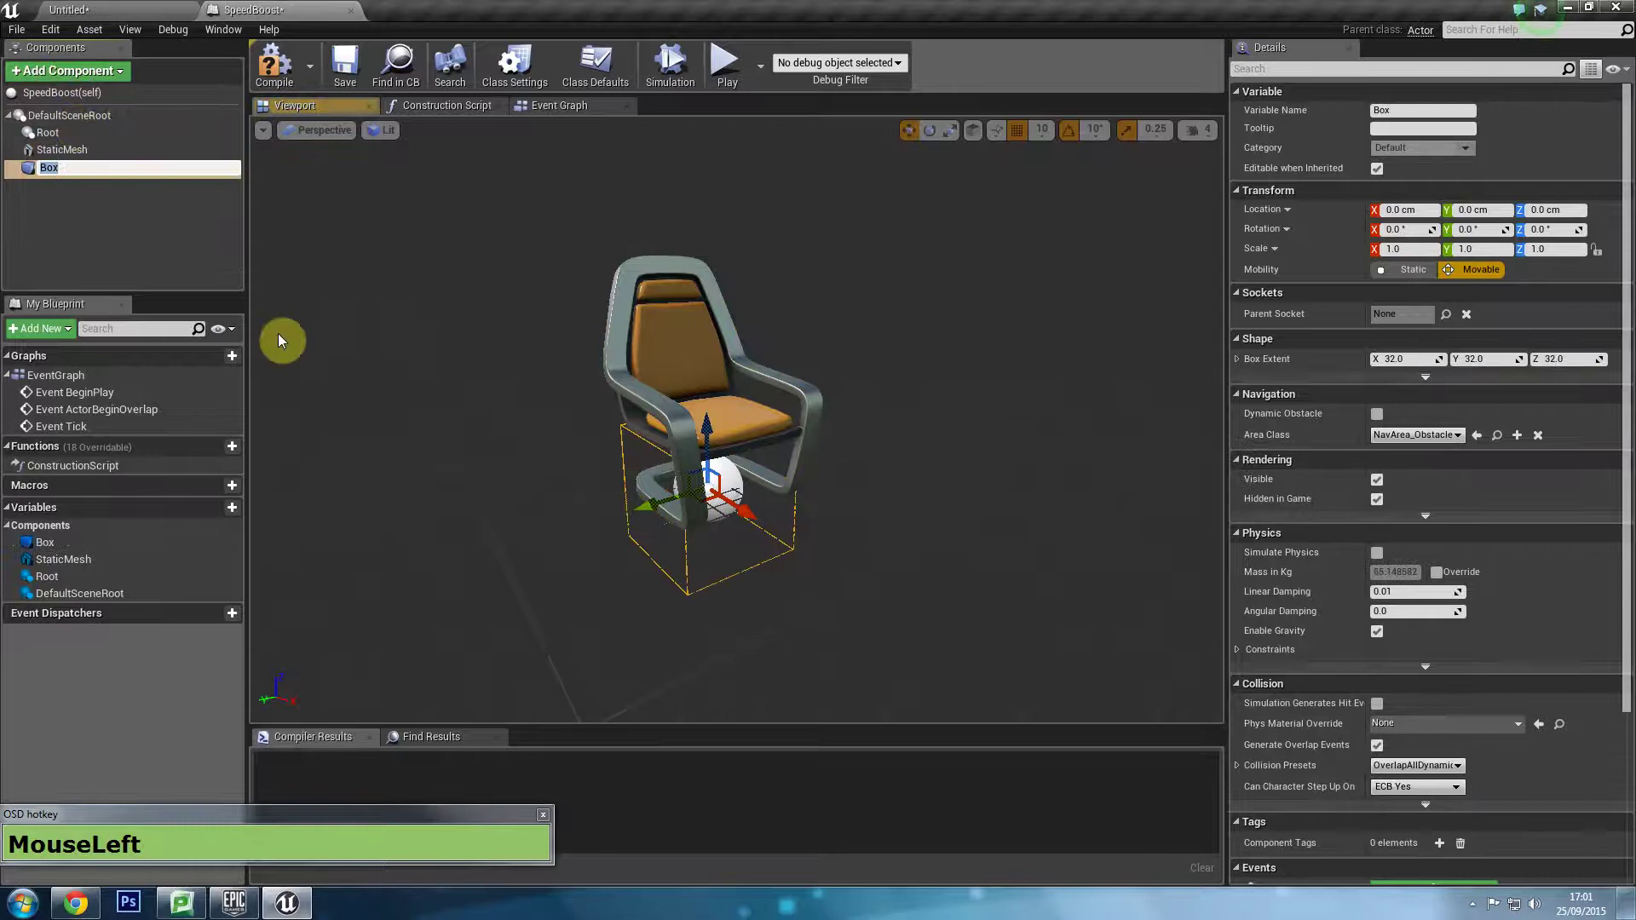
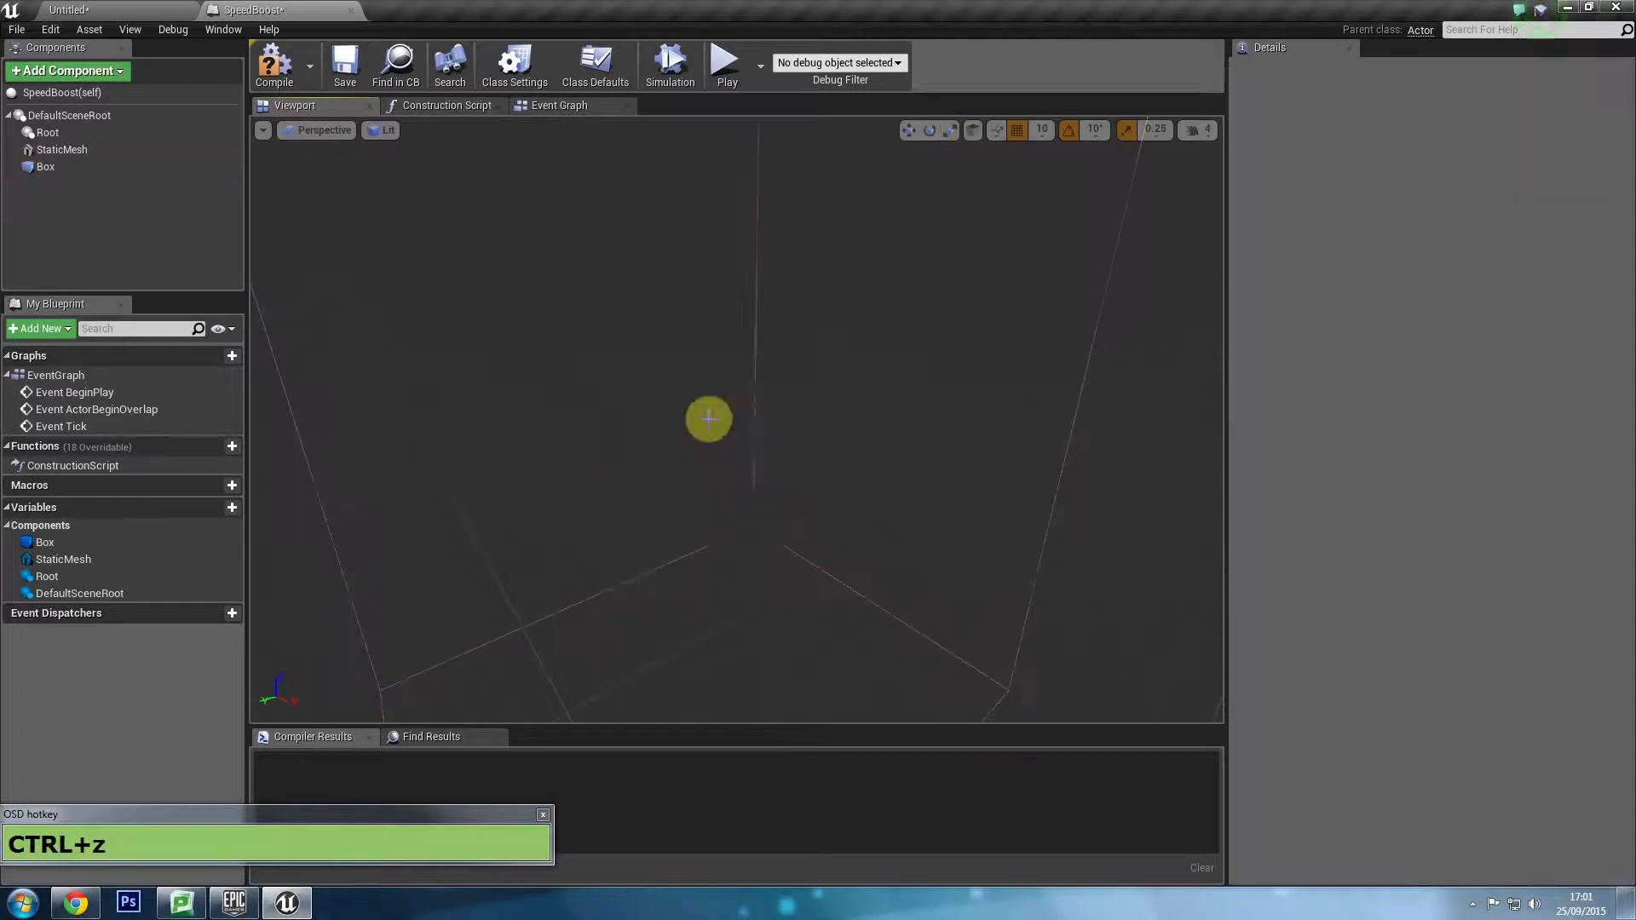
key("ctrl+z")
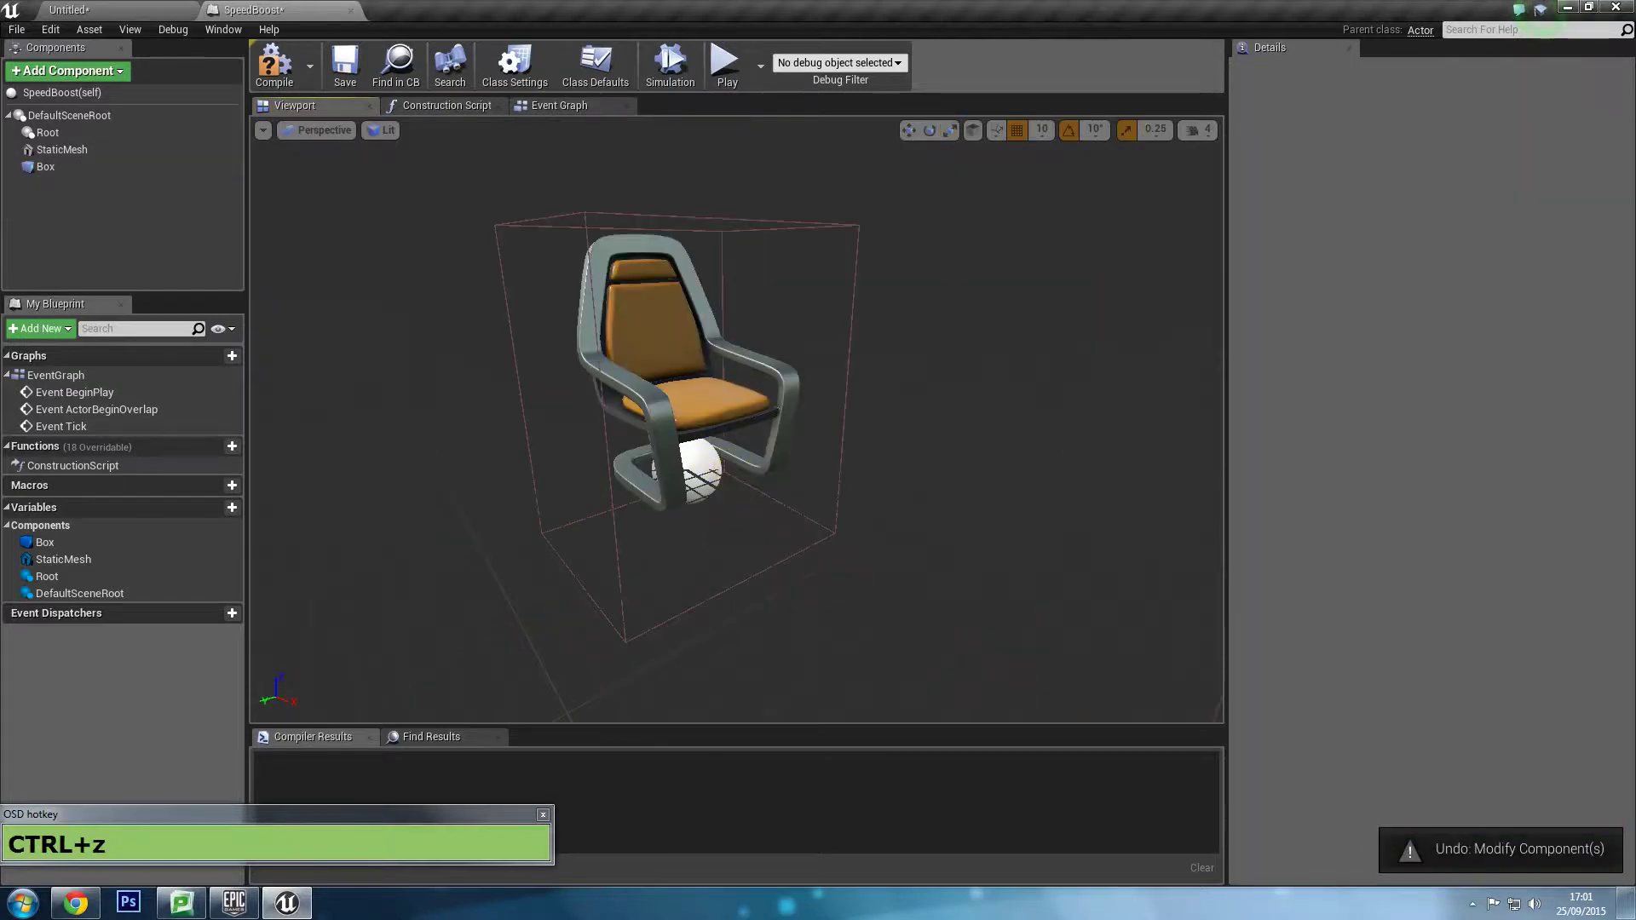
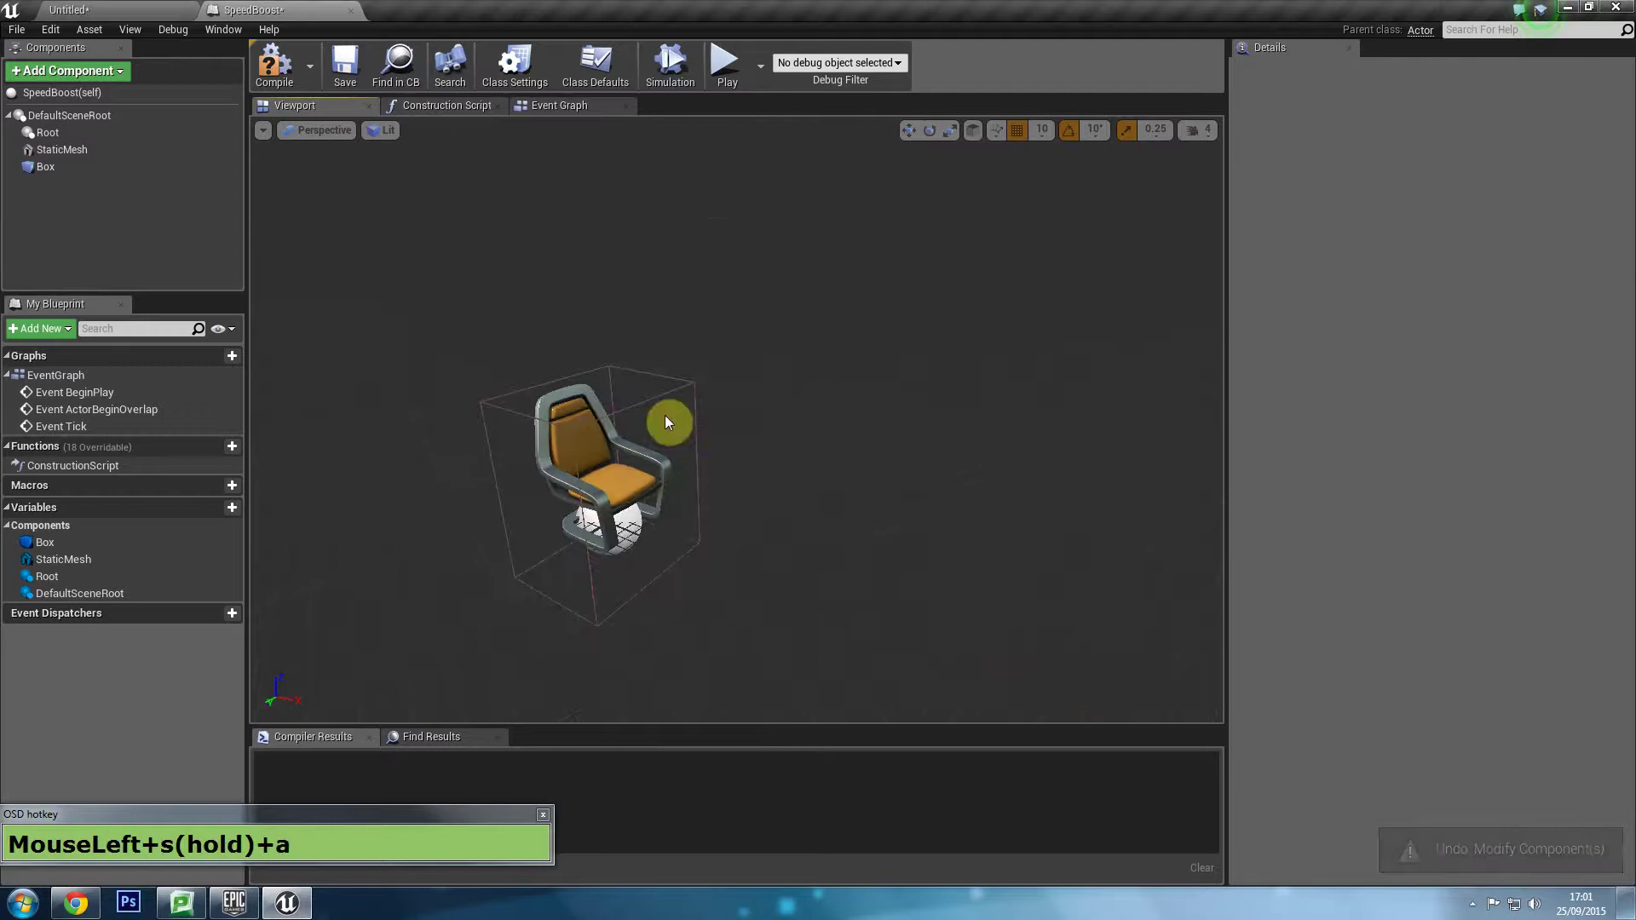
key("space")
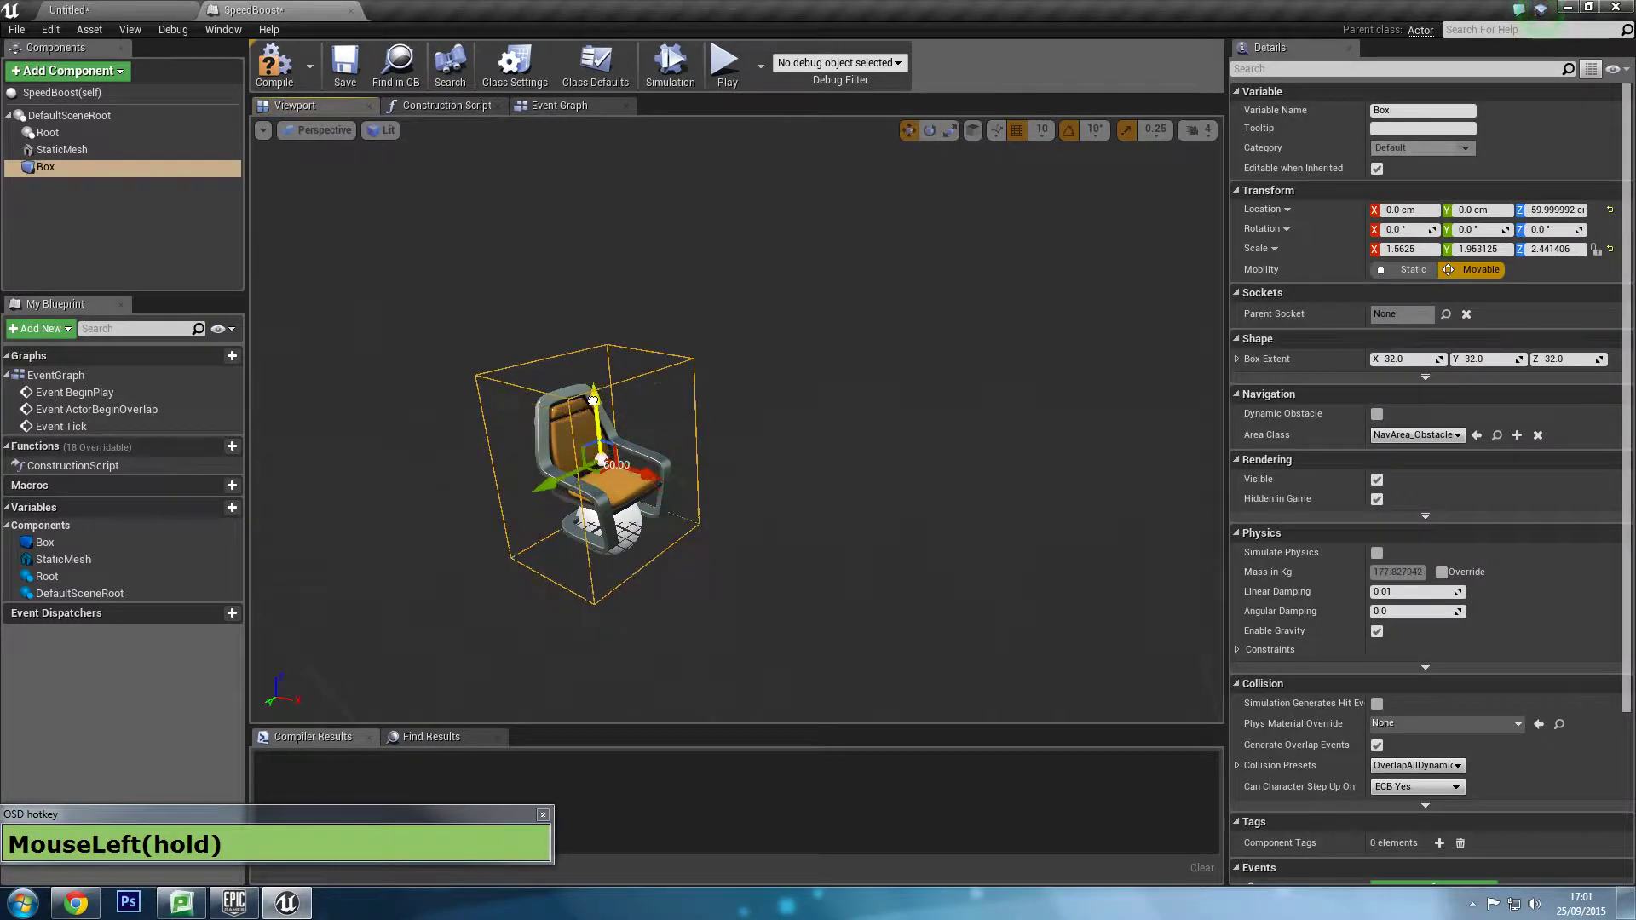
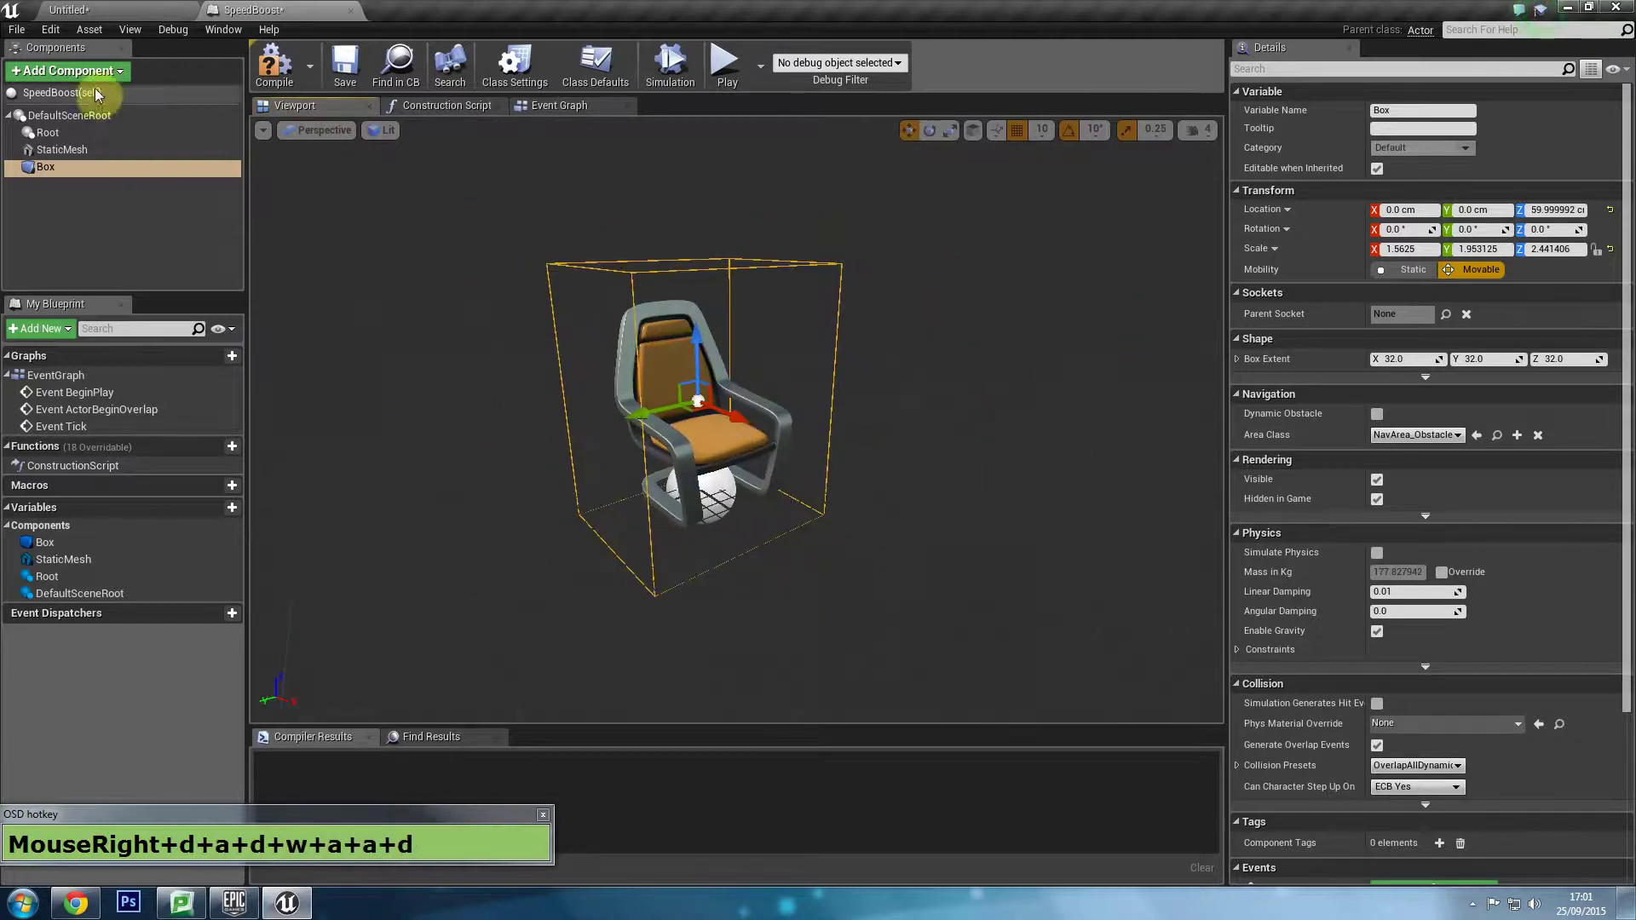
Add a RotatingMovement component with a yaw rotation rate of 90.
left_click(100, 80)
key("r")
type("MouseLeft+r+o+t")
left_click(117, 127)
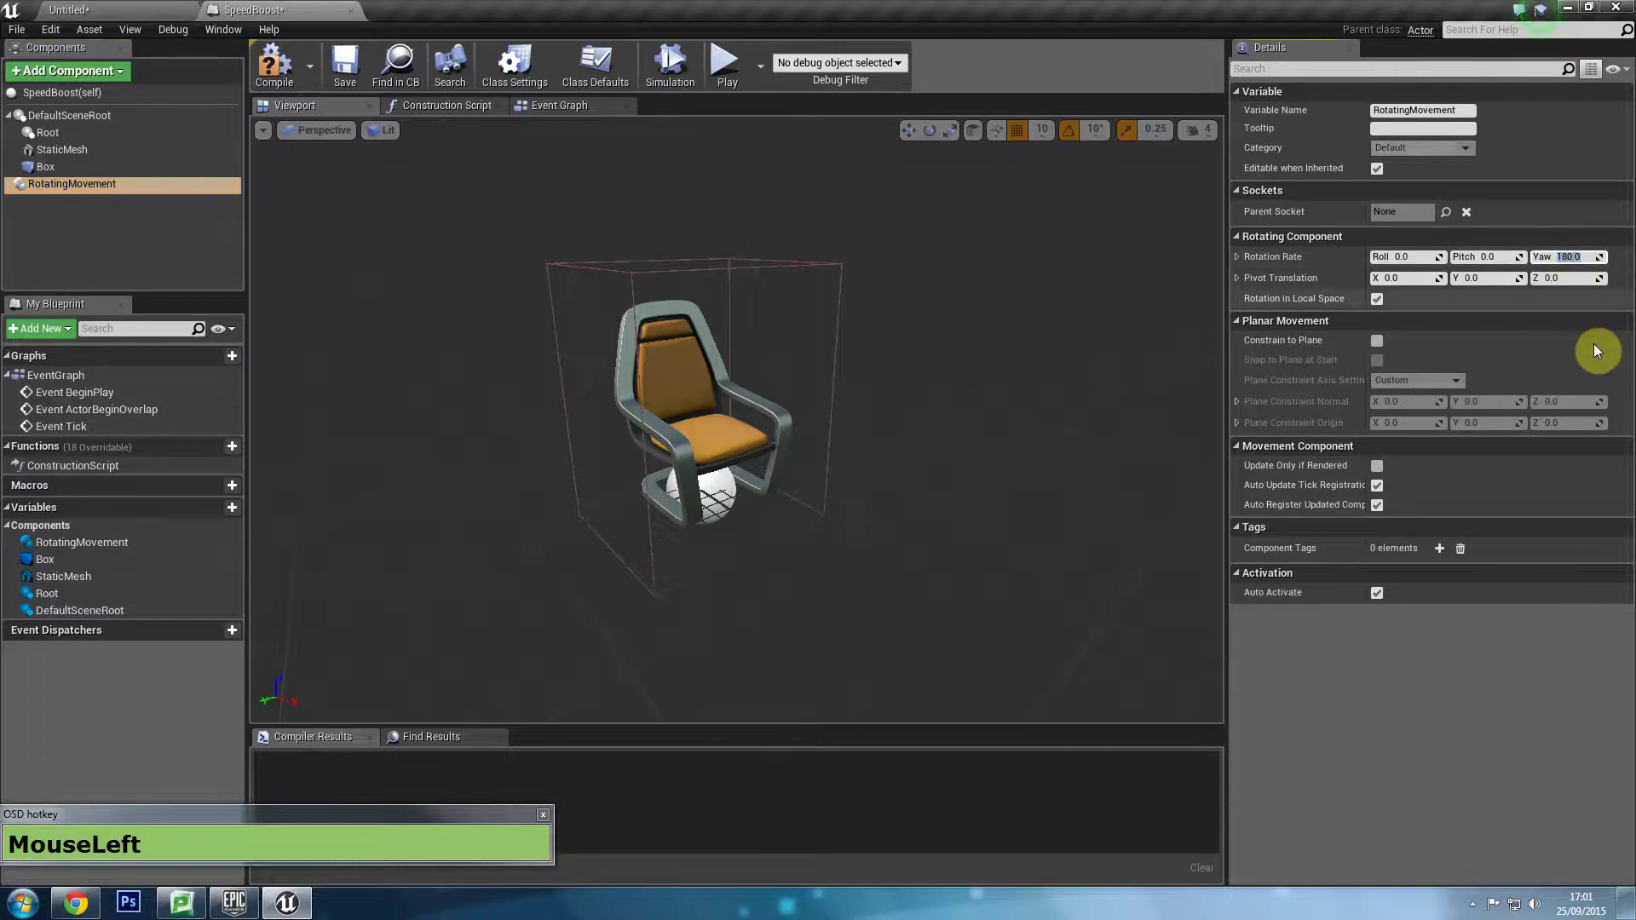
key("KP_9")
key("KP_0")
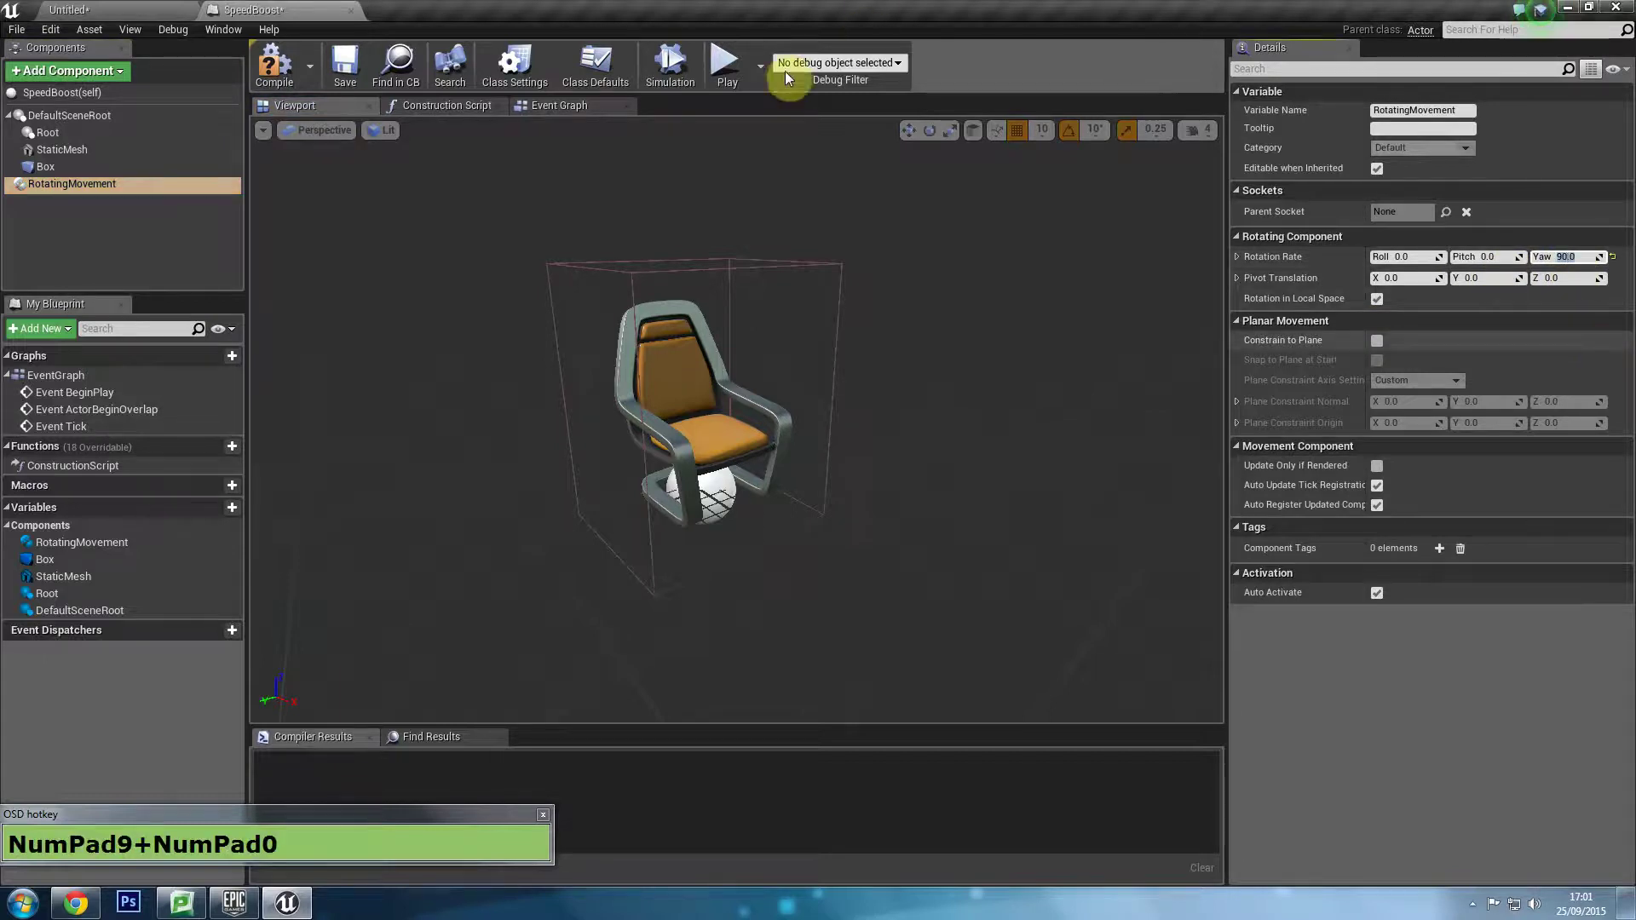
Preview the spinning chair in simulation, then stop the simulation.
left_click(663, 63)
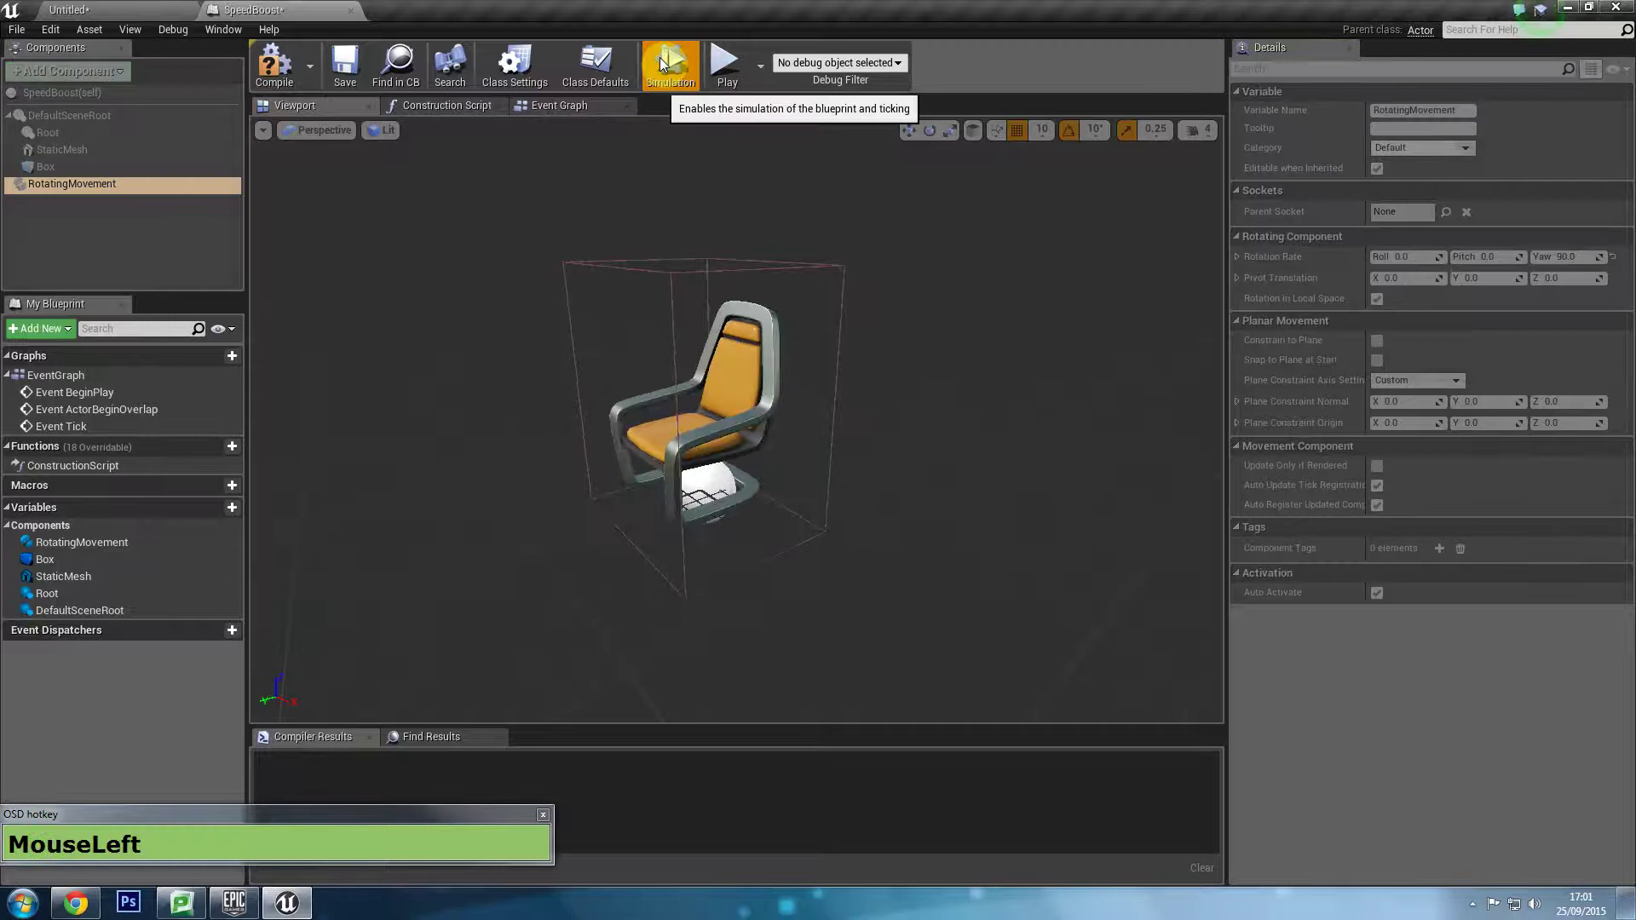
key("Escape")
left_click(682, 71)
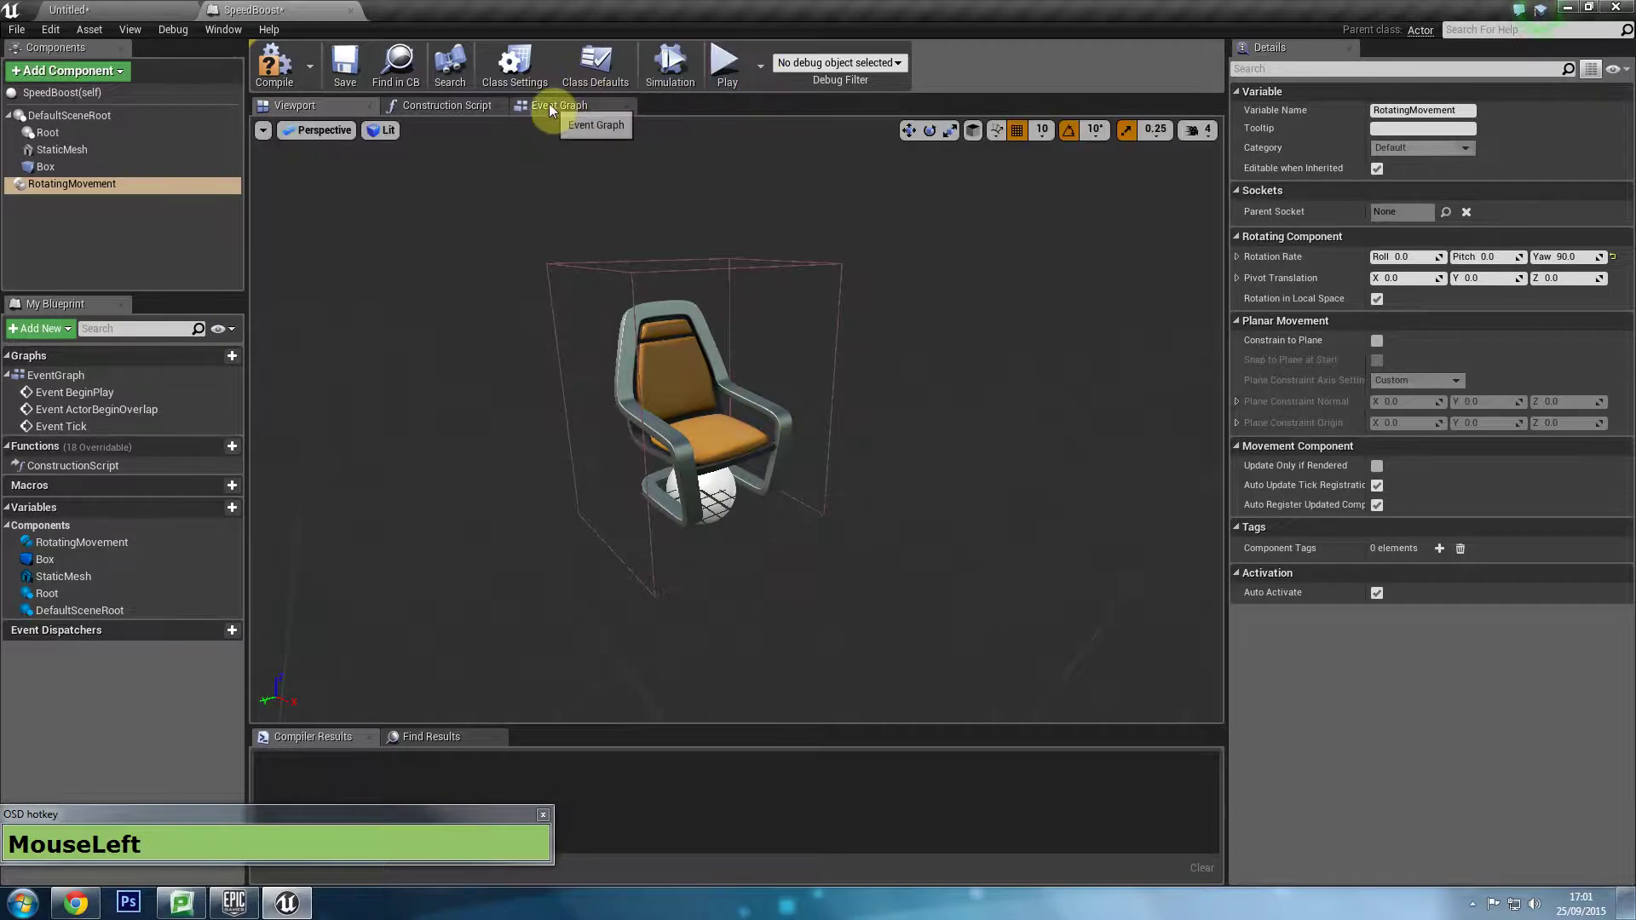
Clear the graph and add the Box component's OnComponentBeginOverlap event node.
right_click(672, 299)
left_click(625, 408)
key("Delete")
left_click_drag(801, 470, 9, 175)
left_click_drag(85, 177, 1360, 670)
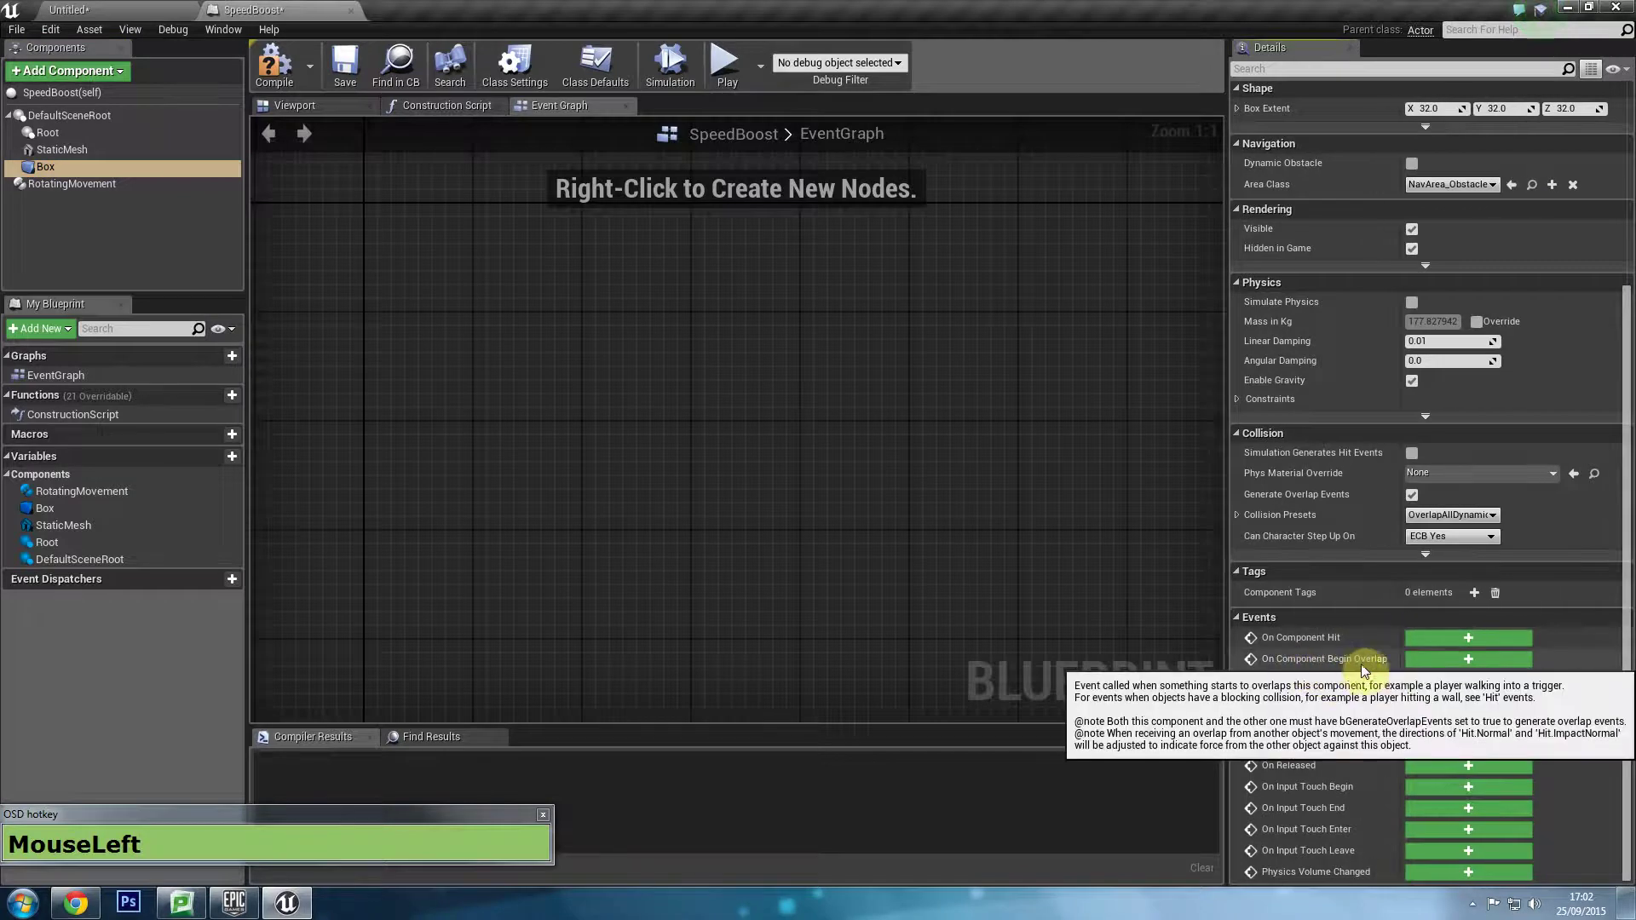
right_click(1076, 624)
scroll("up", 3)
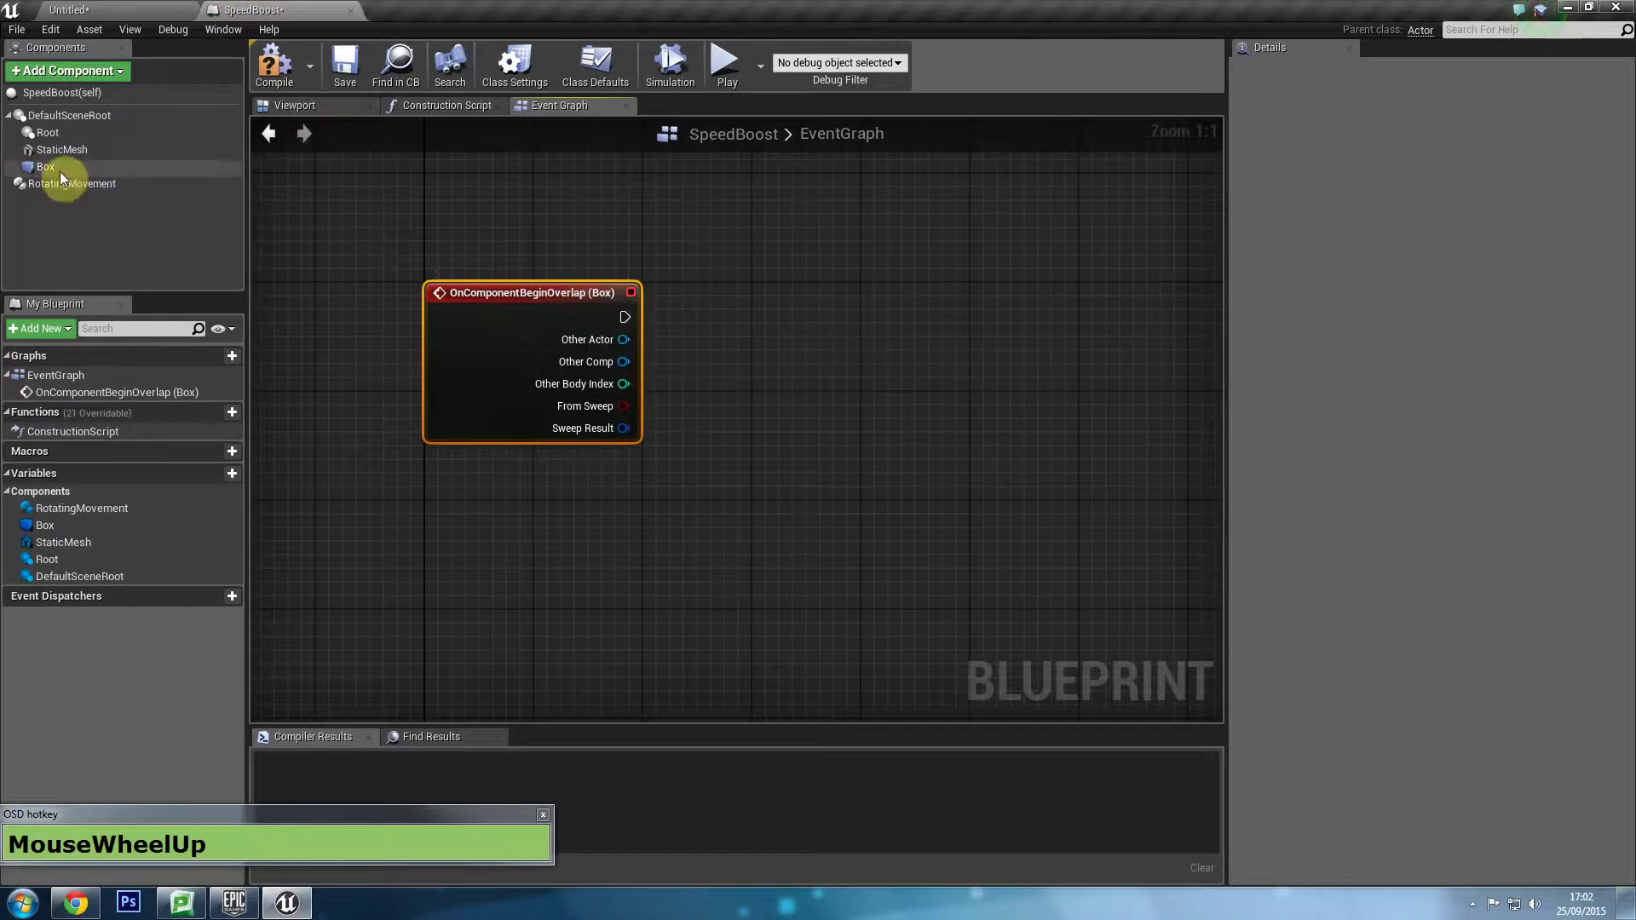
Select the Box component, undoing an accidental rename back to Box.
left_click(56, 174)
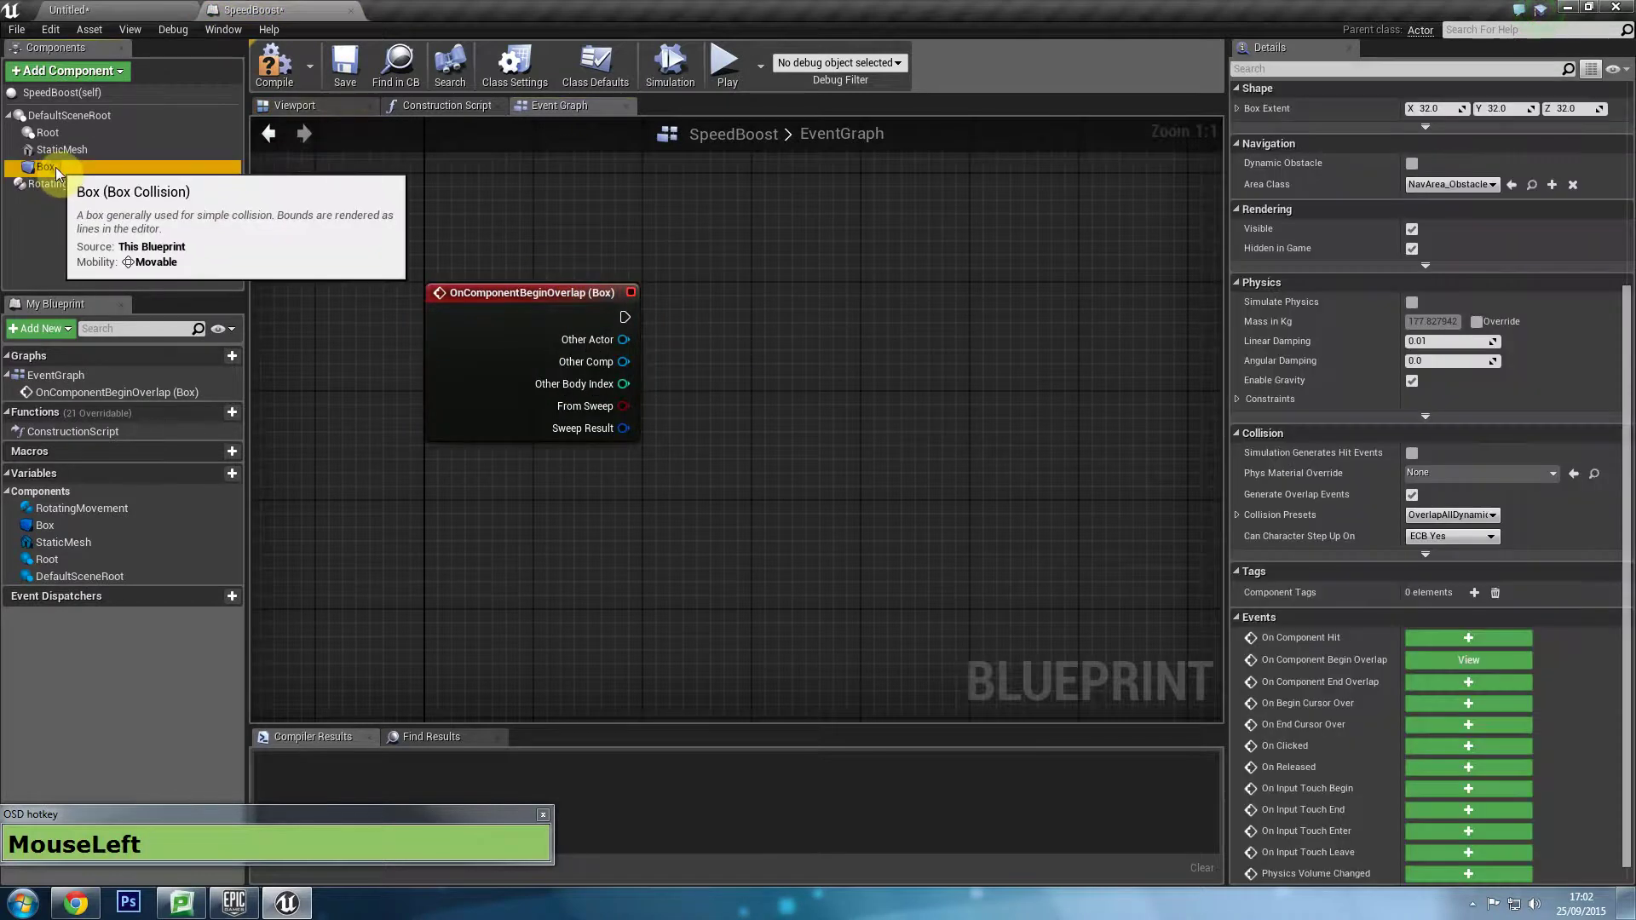
type("k+l+s+h+e+d+f+i+d+Enter")
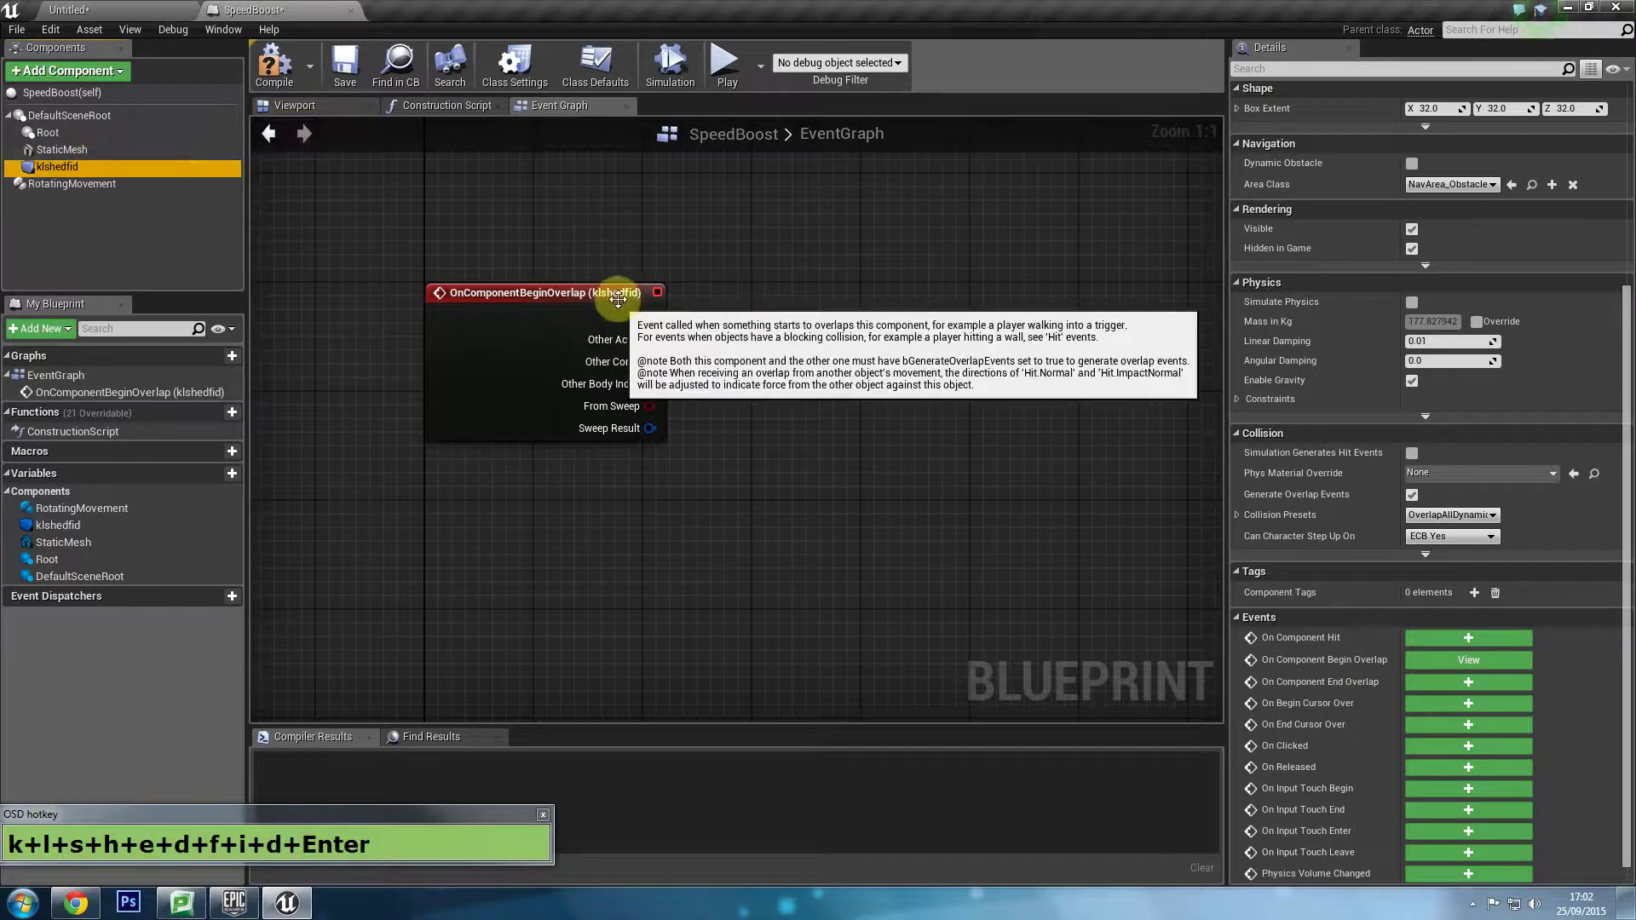
left_click(61, 172)
key("BackSpace")
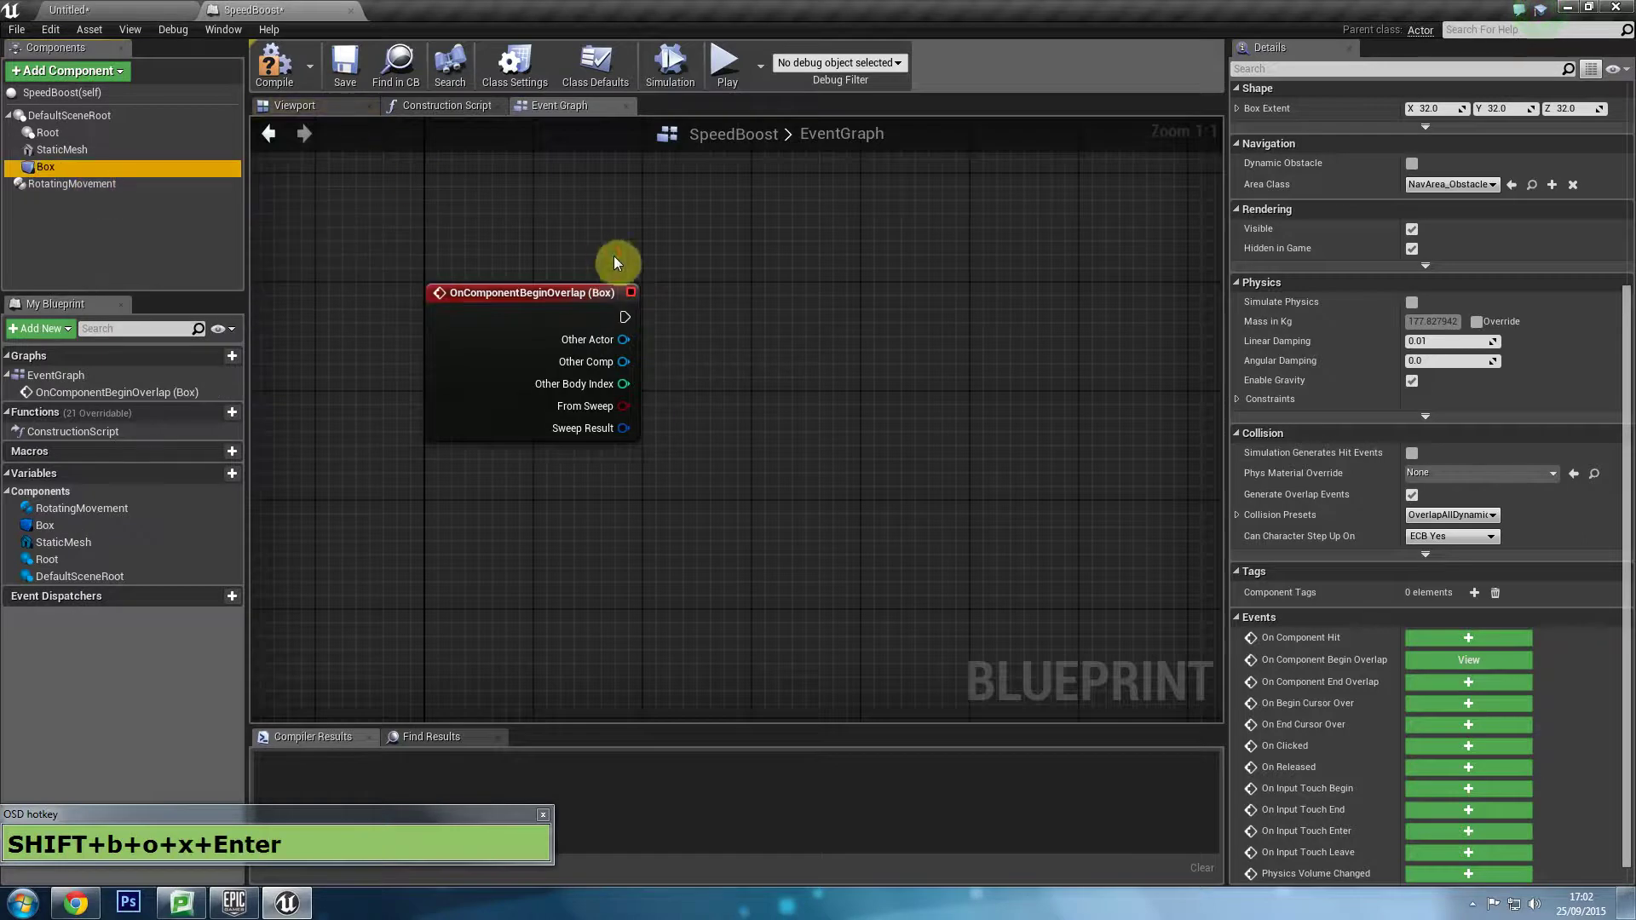
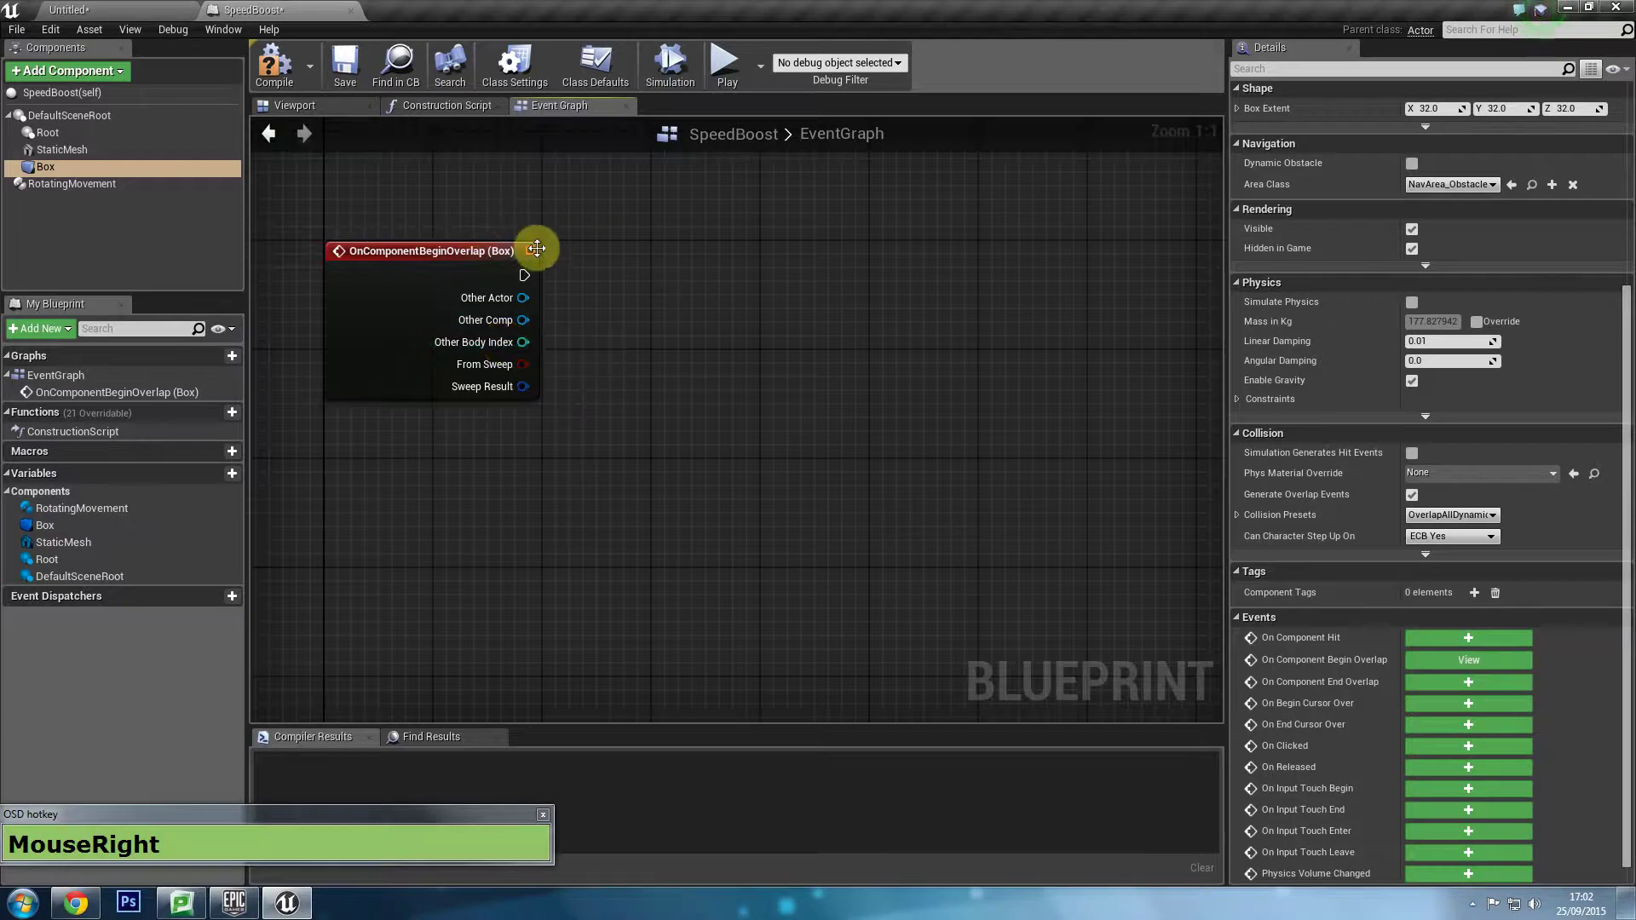
Pull a connection from the overlap event's Other Actor pin toward a cast node.
left_click_drag(107, 12, 662, 304)
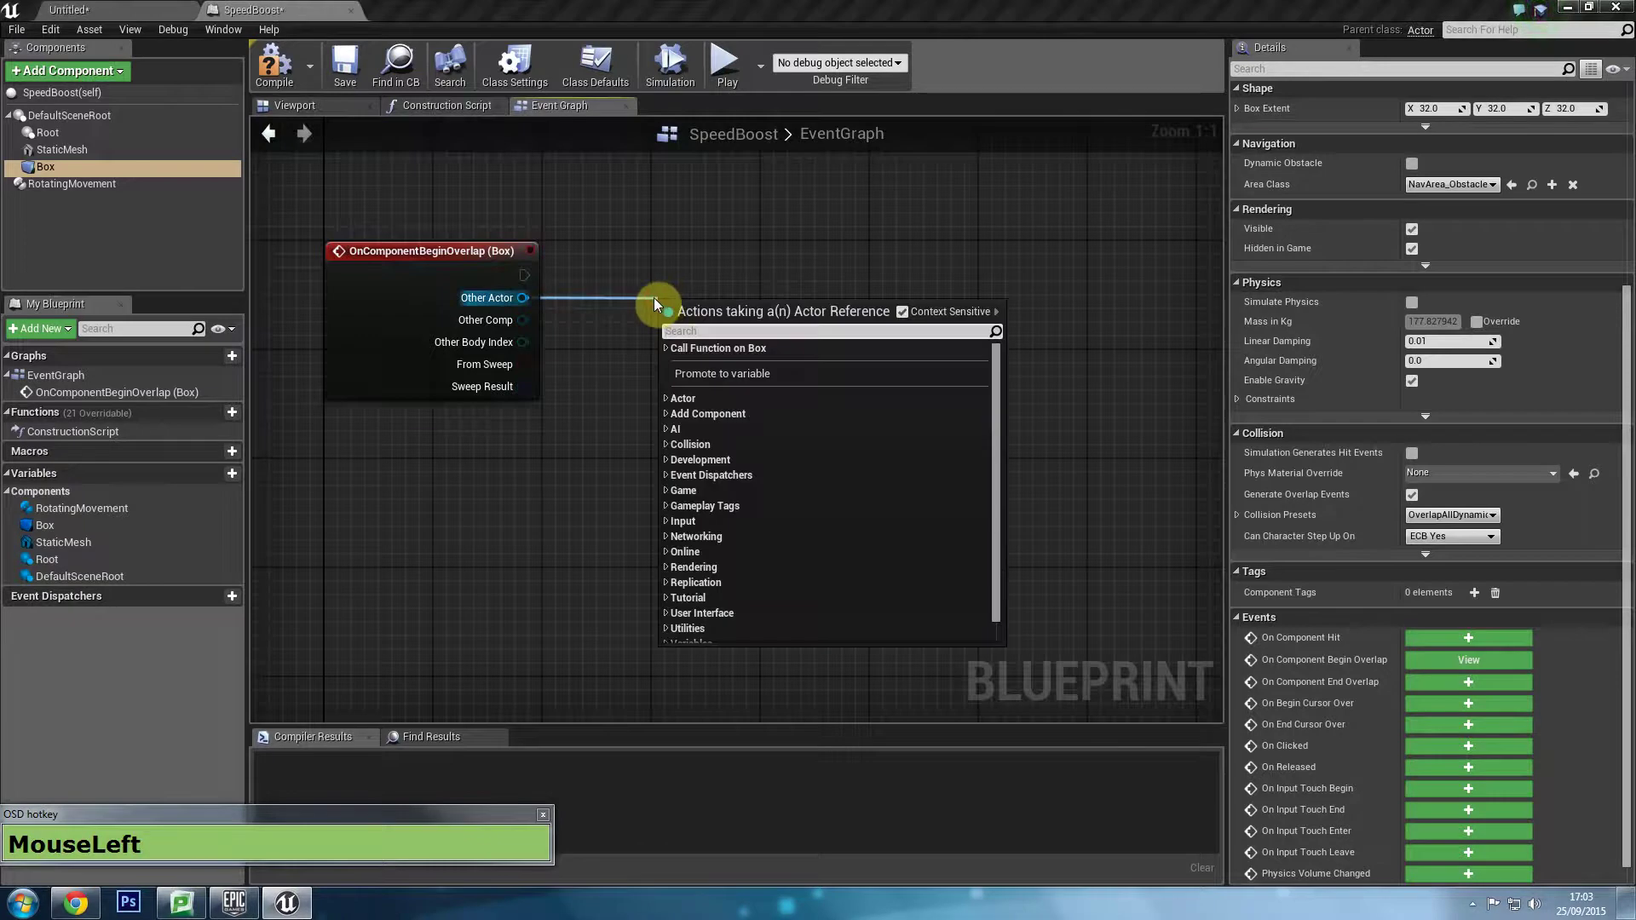
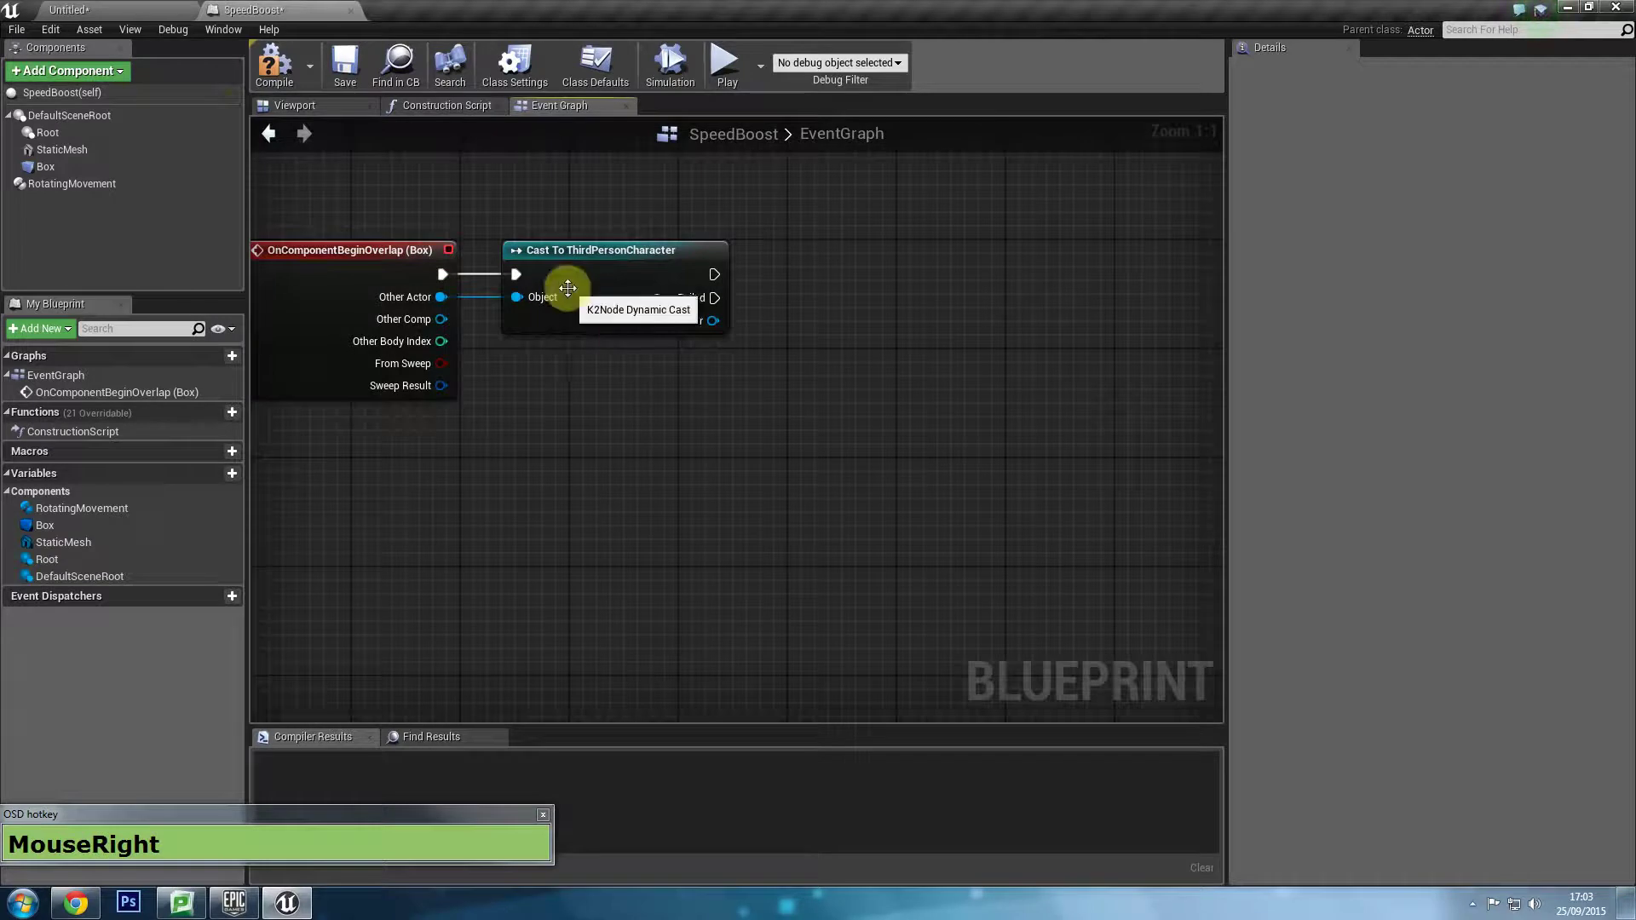
Inspect the character's movement settings and search the graph for max walk speed actions.
left_click(129, 6)
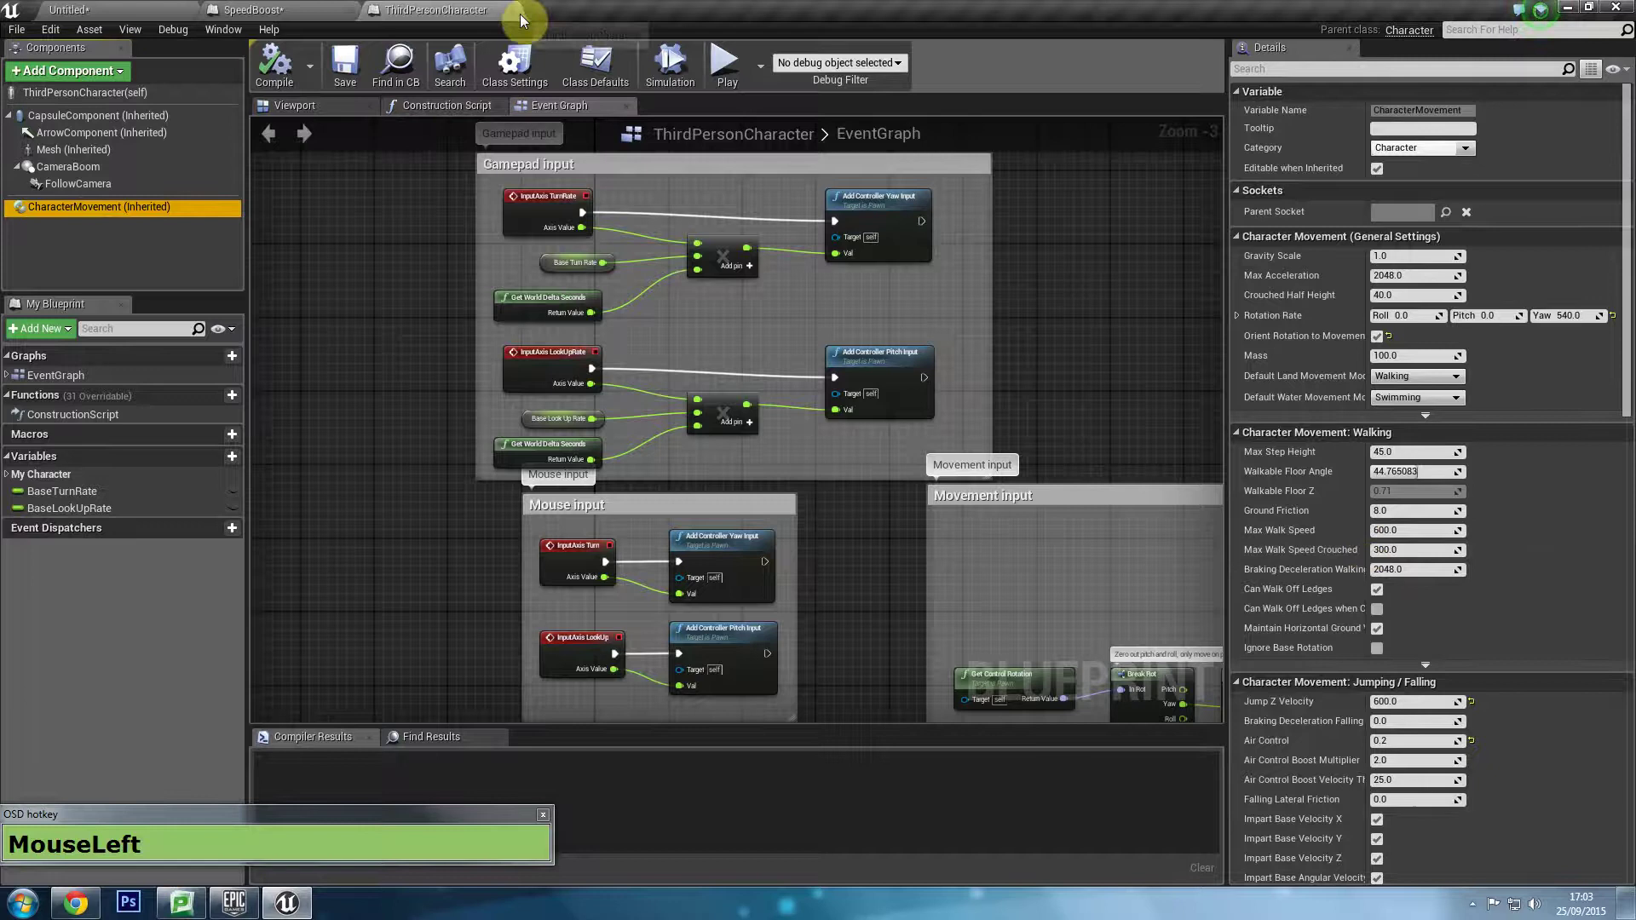
right_click(875, 430)
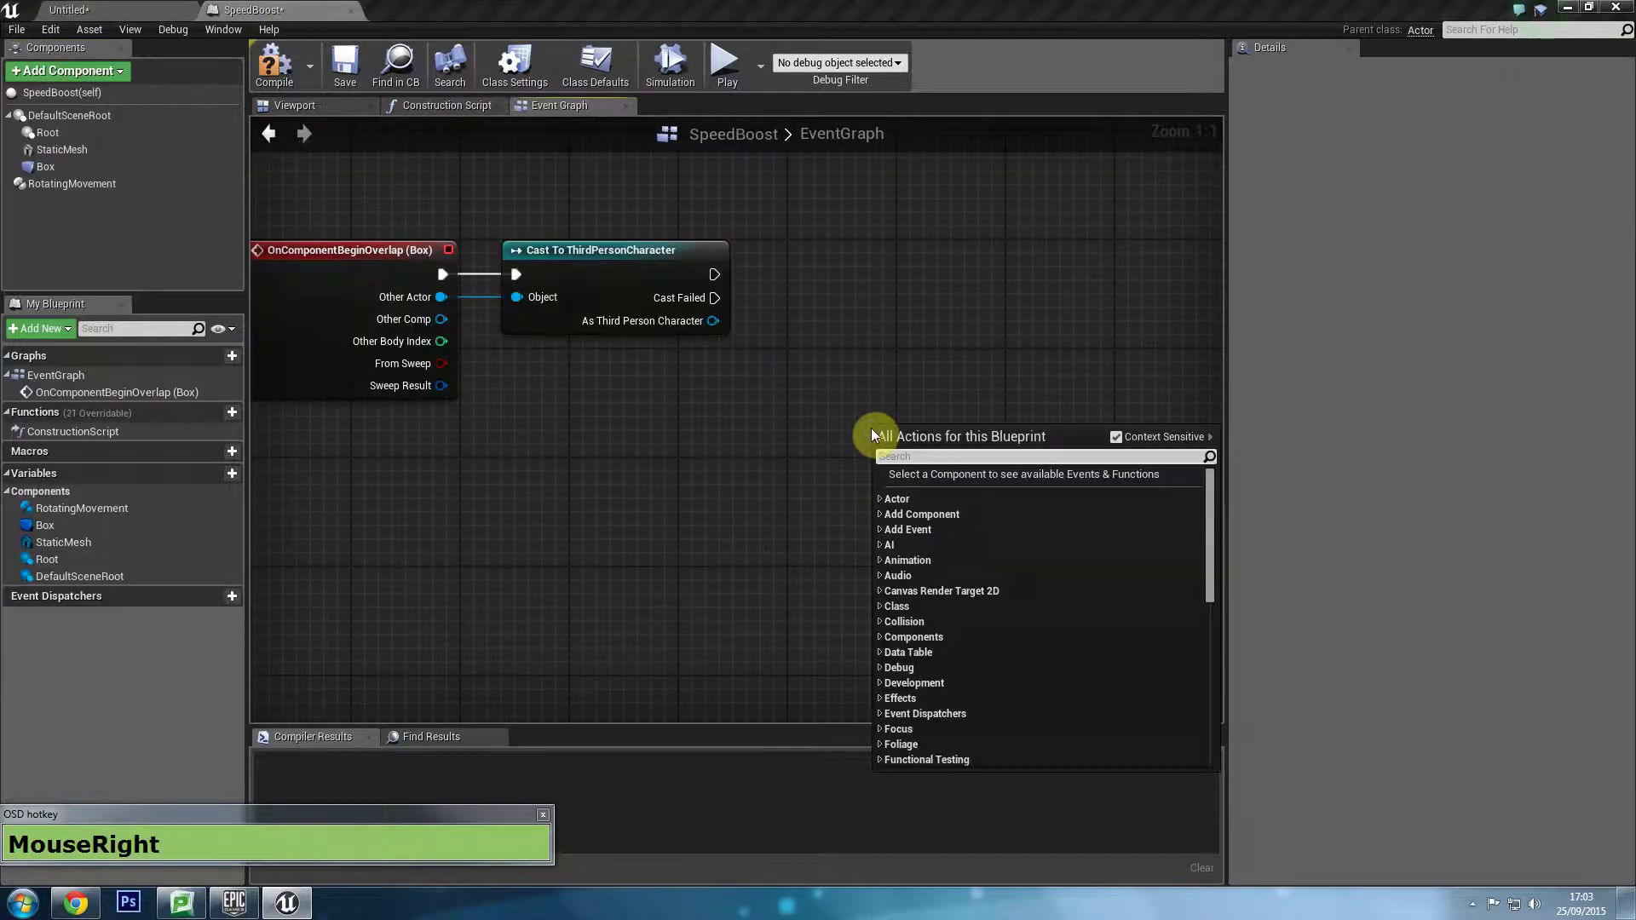
type("MouseRight+m+a+x+Space+w+a+l+k")
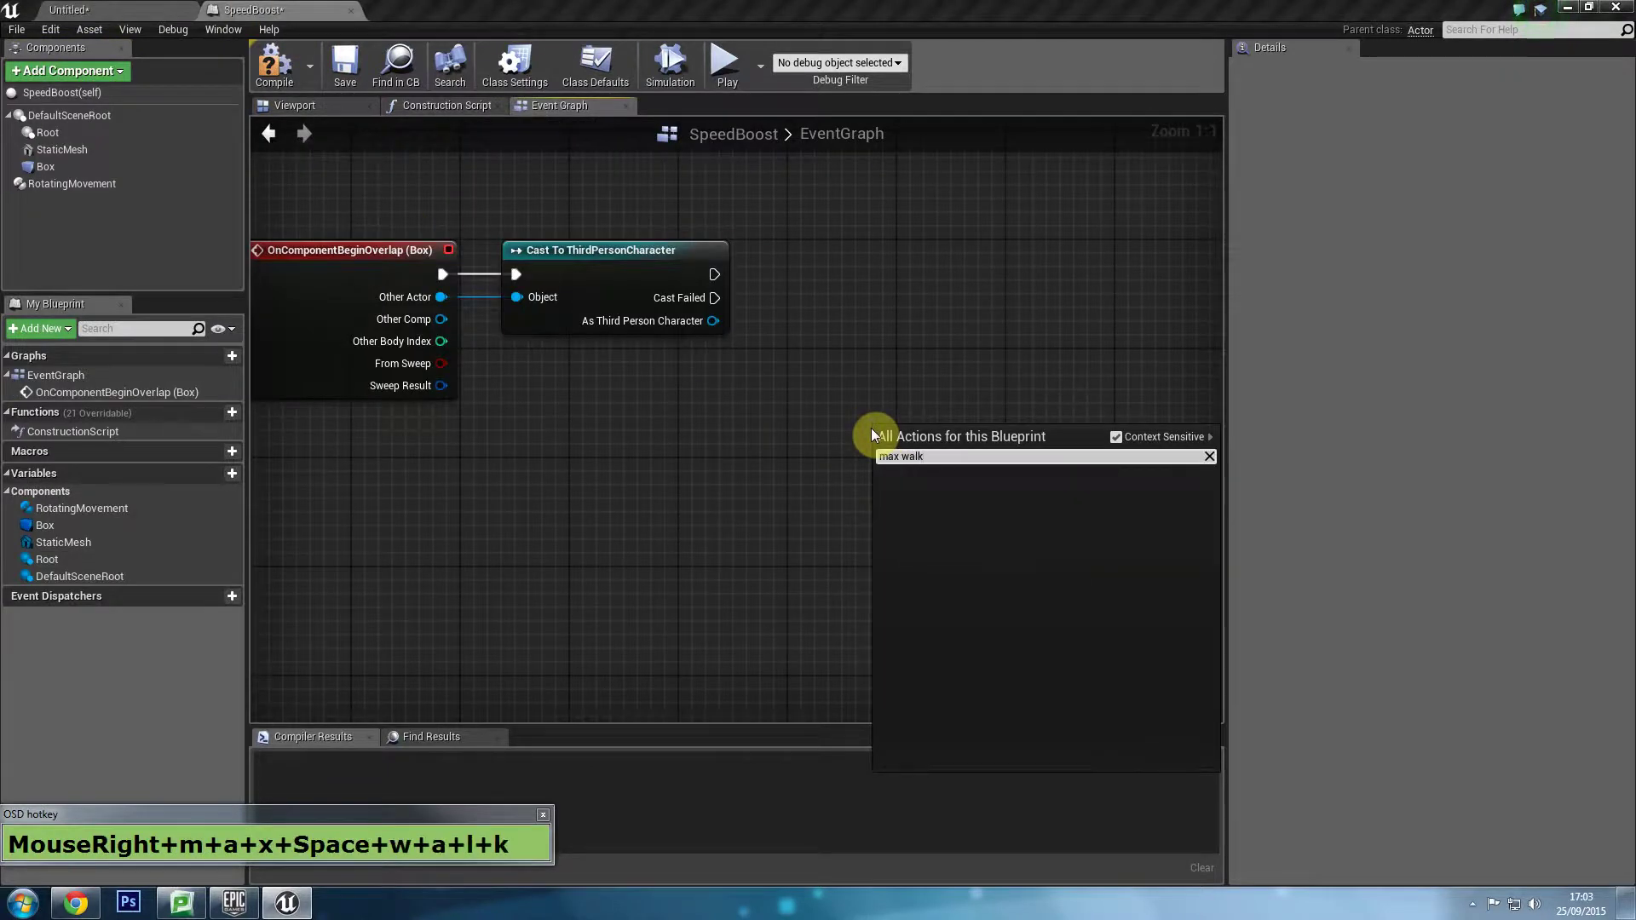
left_click_drag(913, 314, 640, 435)
type("m+a+x+Space+w+a+l+k")
key("ctrl+BackSpace")
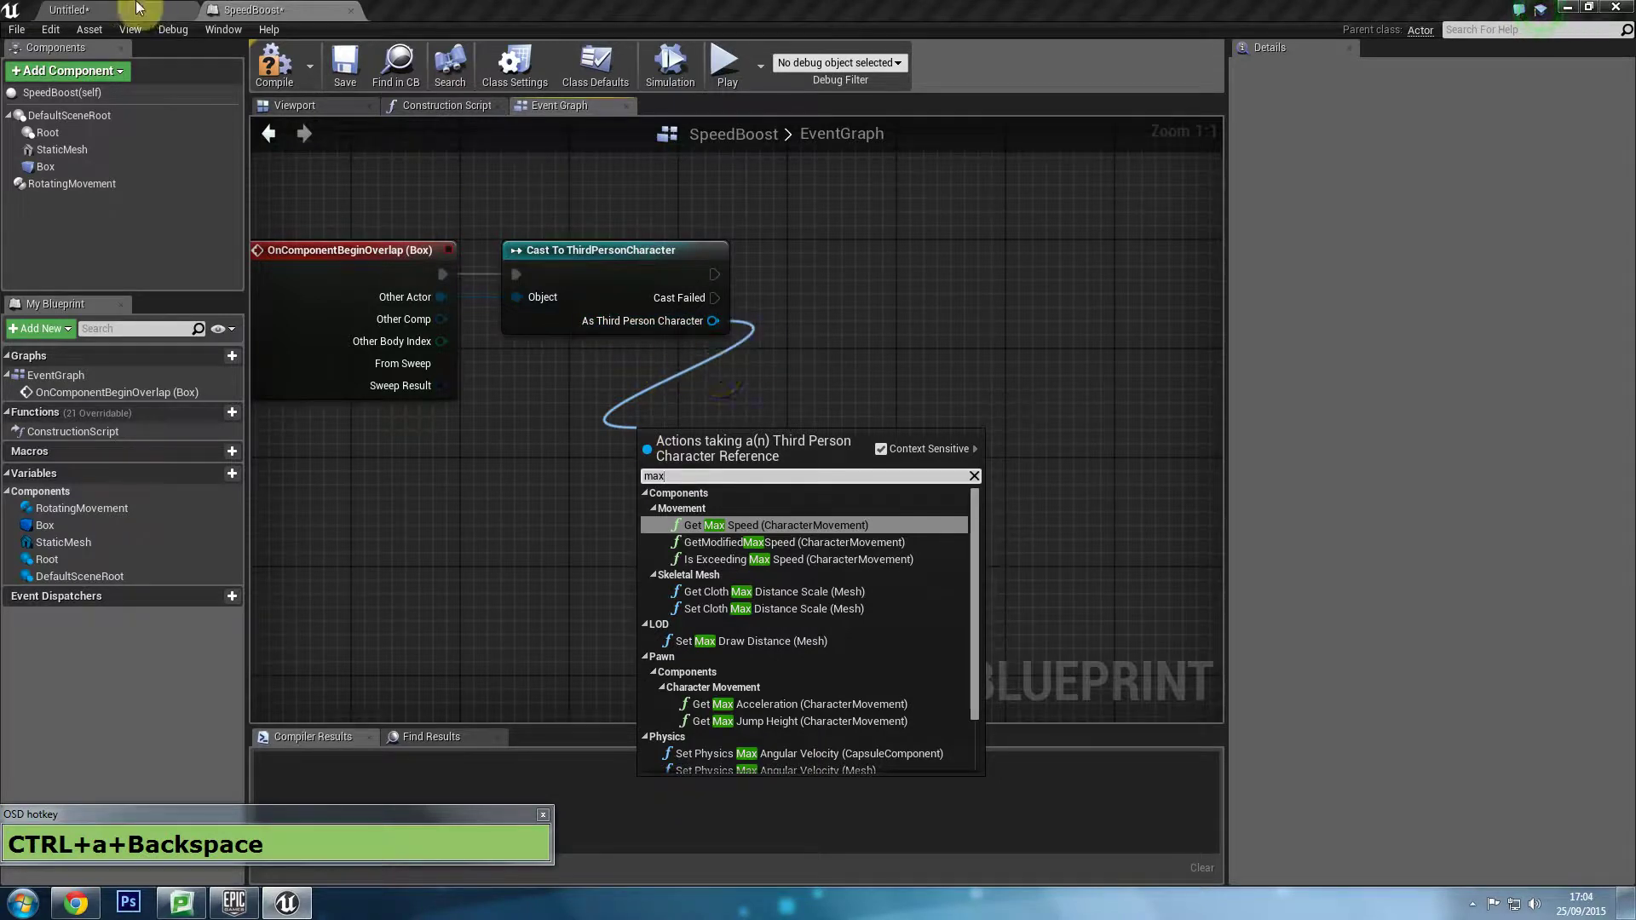
Get Character Movement from the cast character and search for Set Max Walk Speed off it.
left_click_drag(738, 374, 698, 418)
type("c+h+a+r+a+c+t+e+r+Space+m+o+v+e+")
left_click_drag(1038, 628, 715, 384)
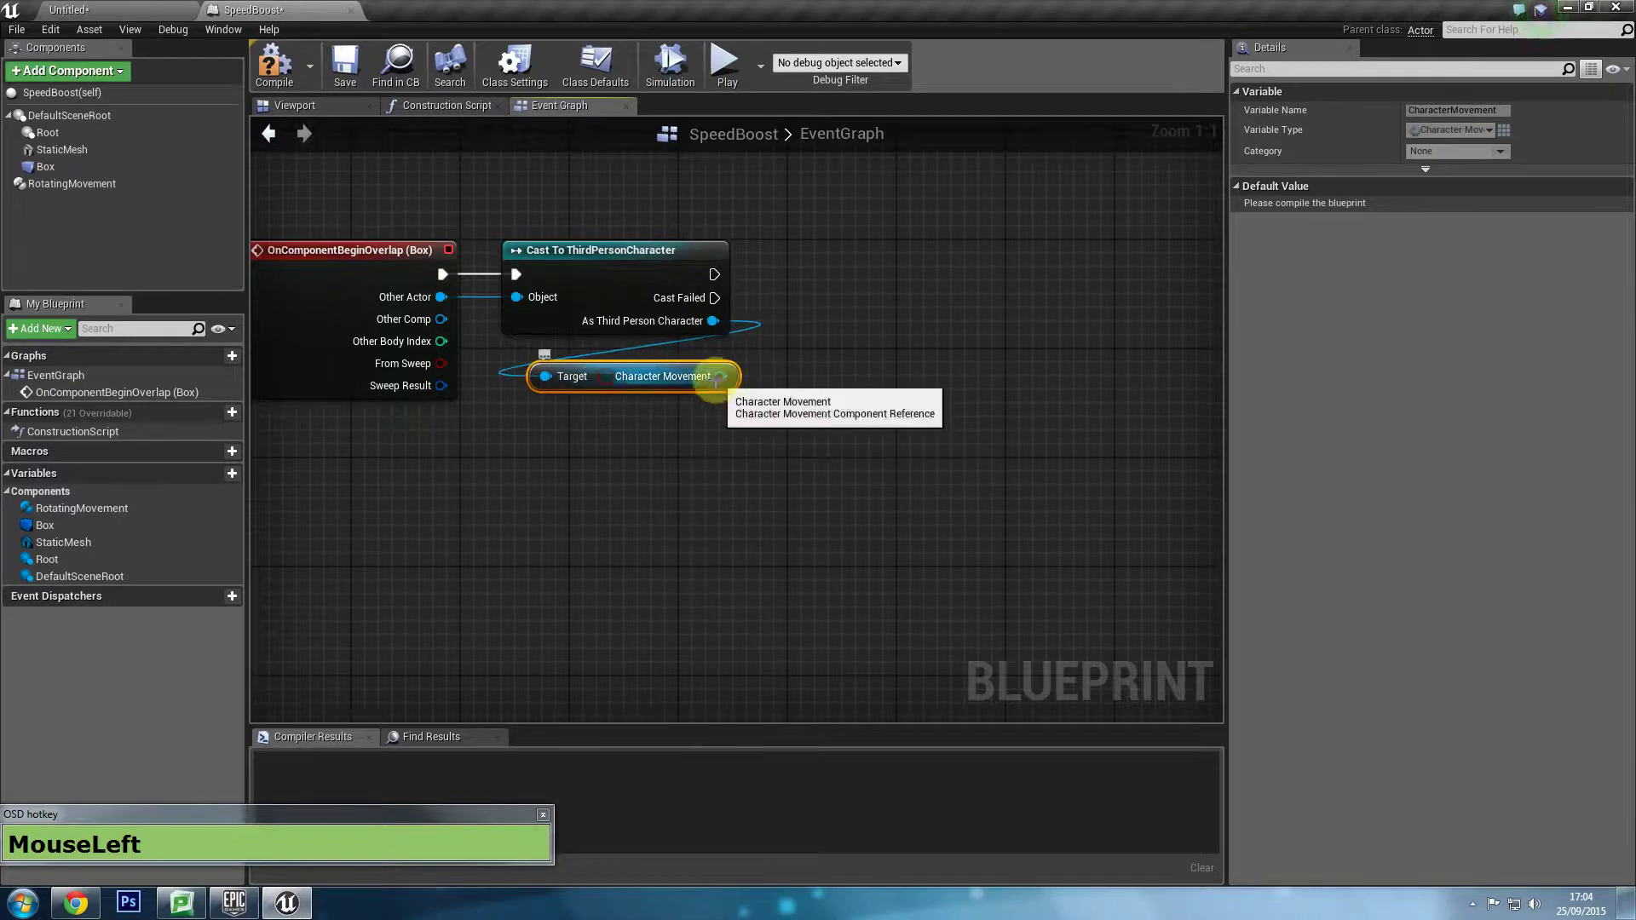
type("m+a+x+Space+w+a+l+k+Space+s+p+e")
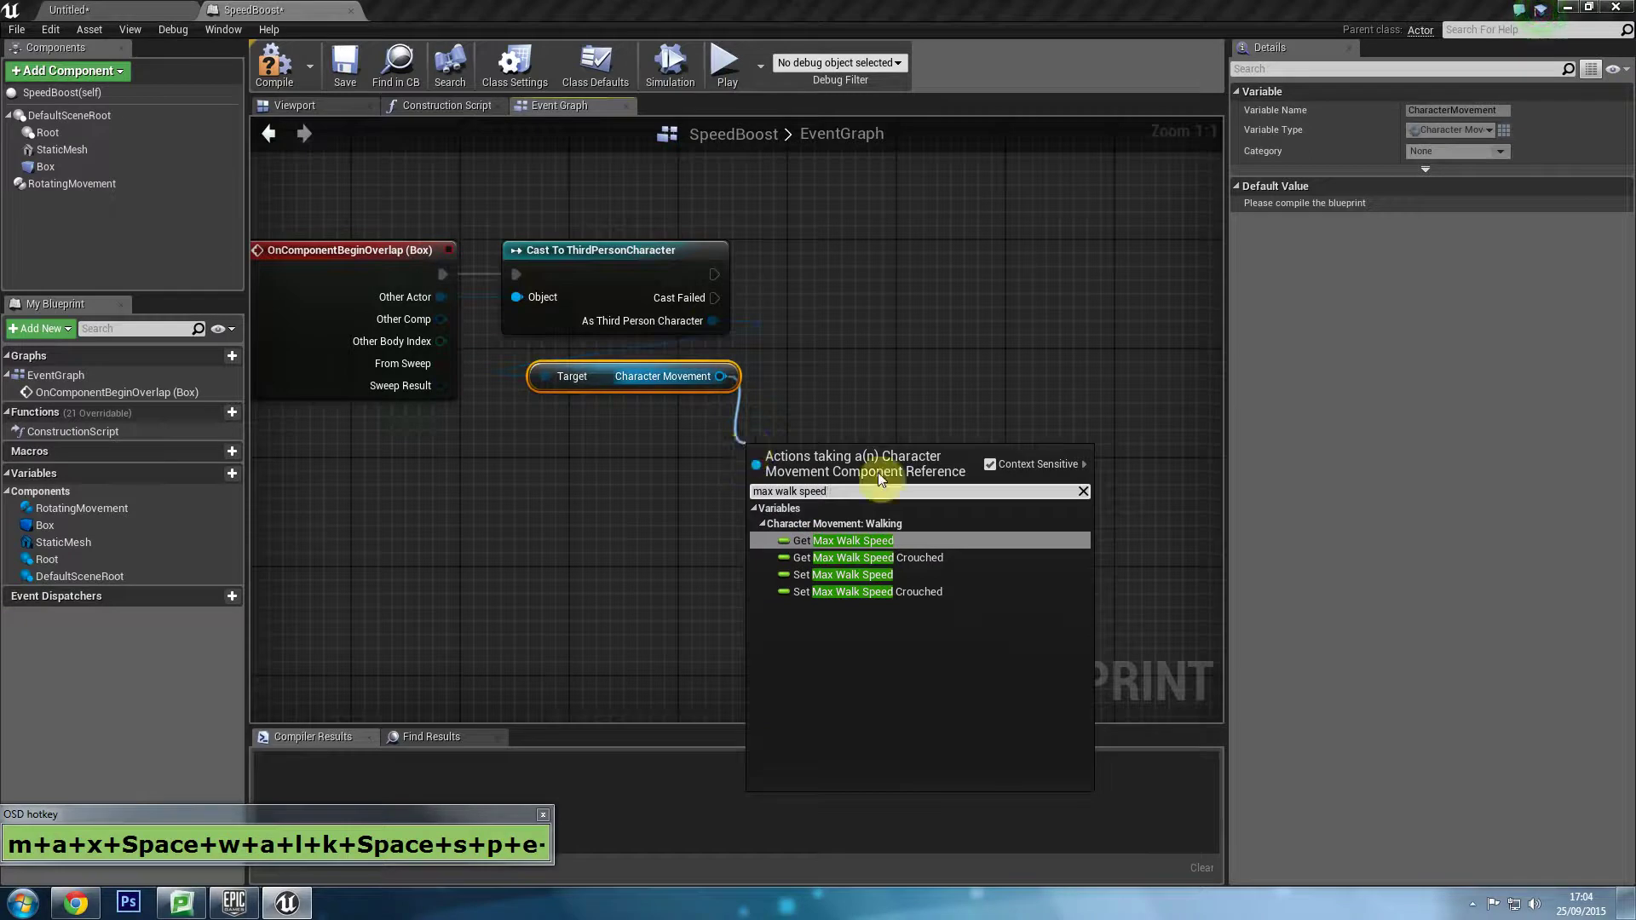
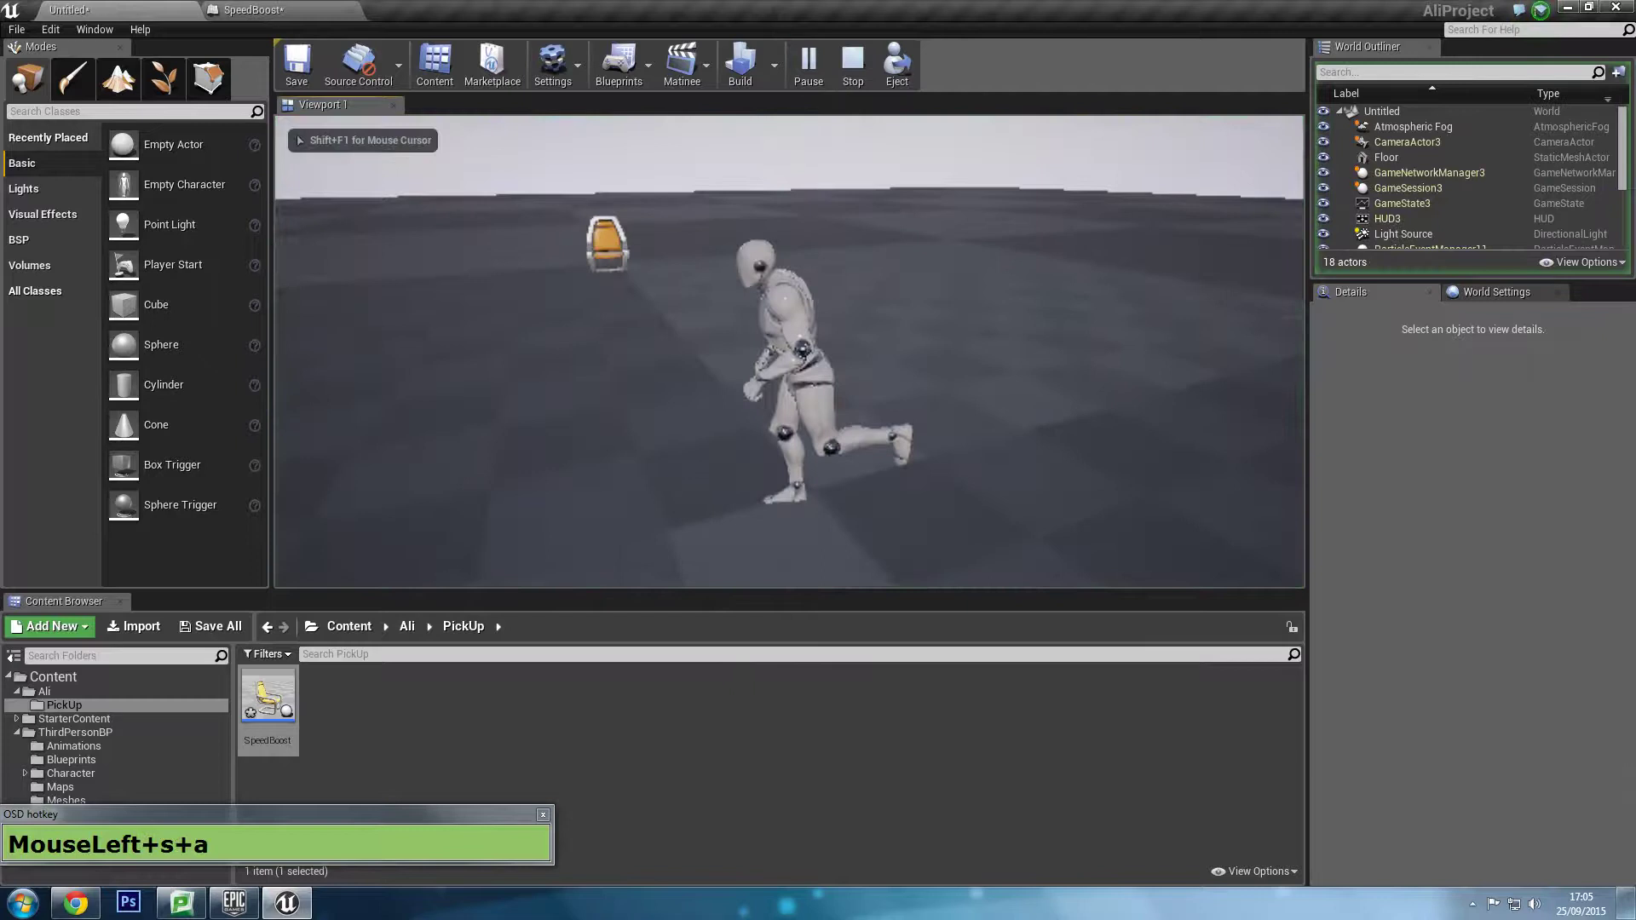
Play the level and run the character into the pickup to test it.
key("s")
type("MouseLeft+s+a+a+a+a+s+s+s+s")
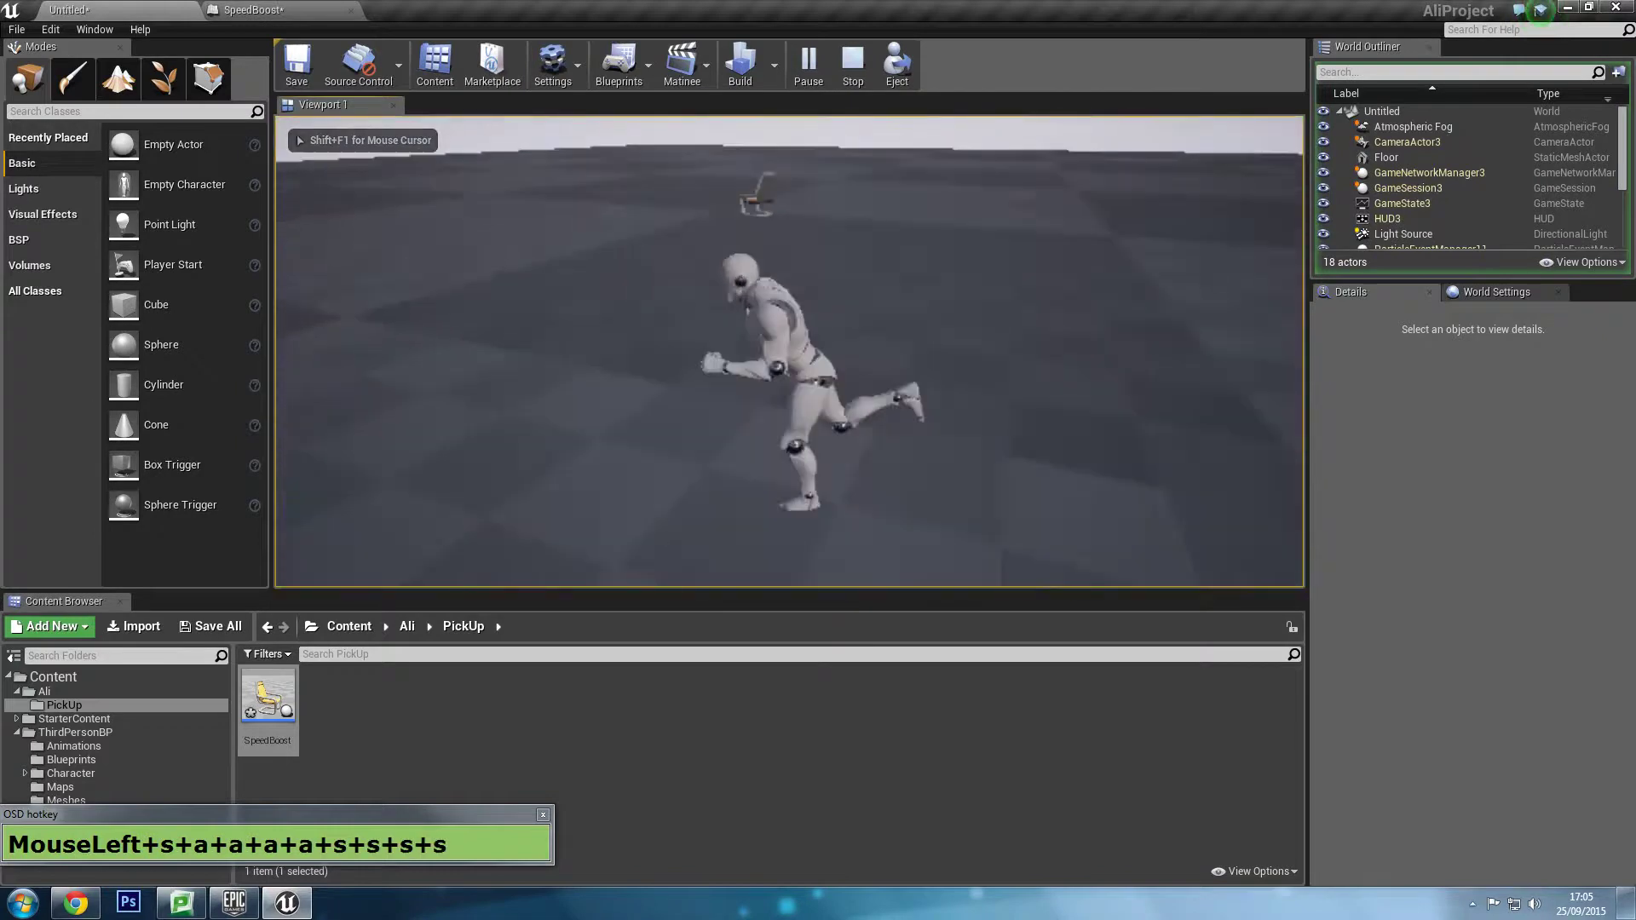
key("w")
key("w")
key("w")
key("w")
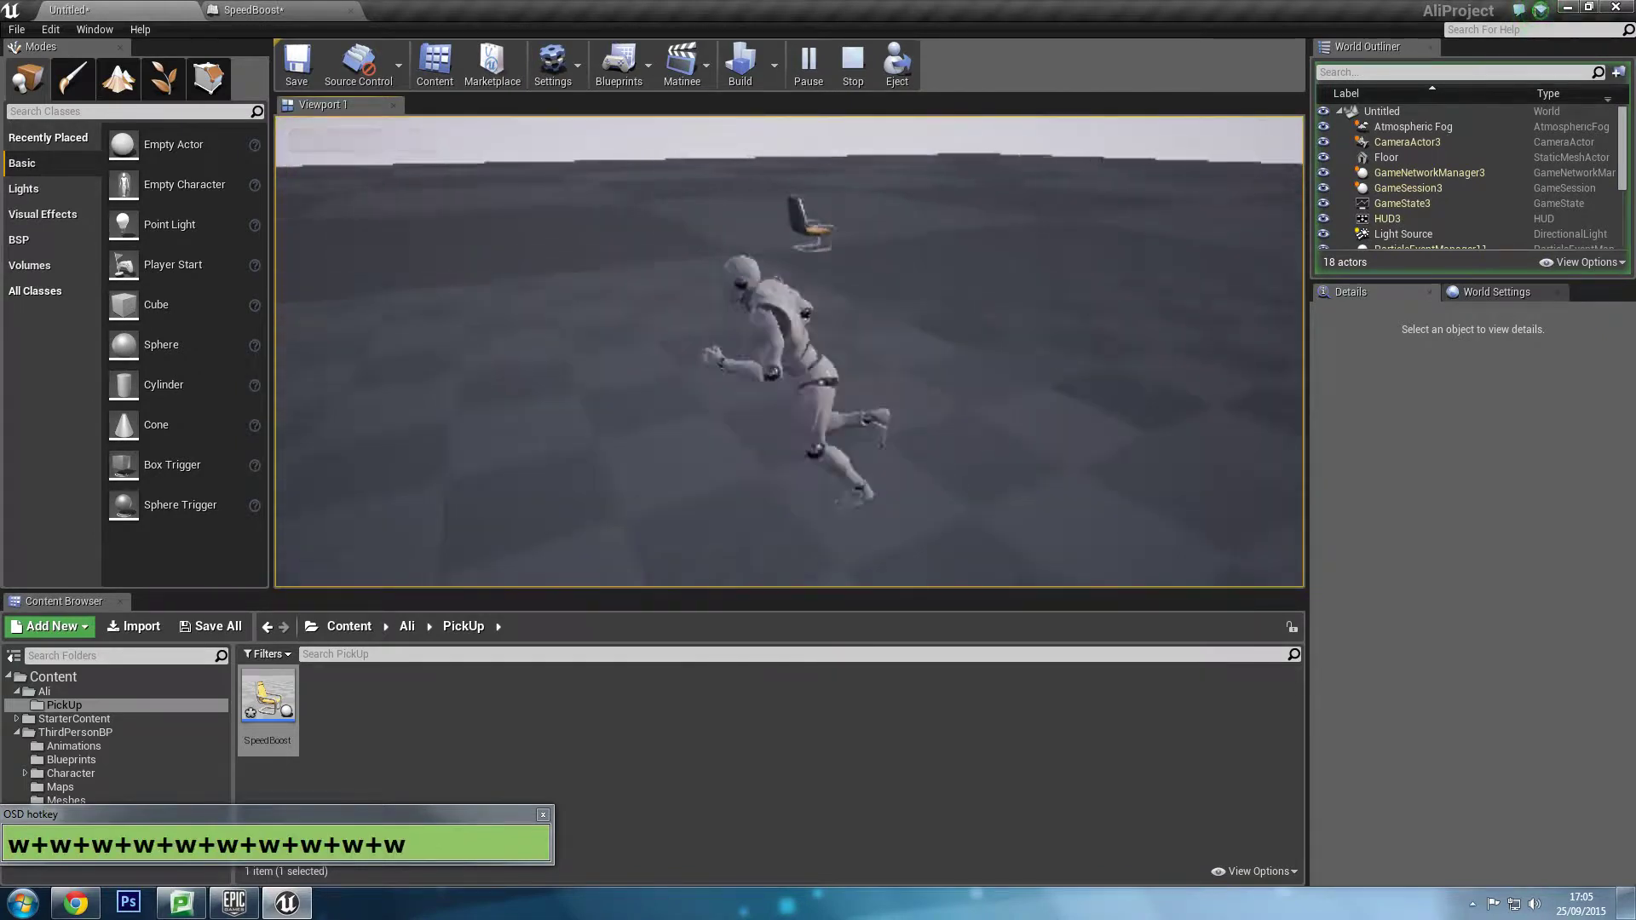
key("w")
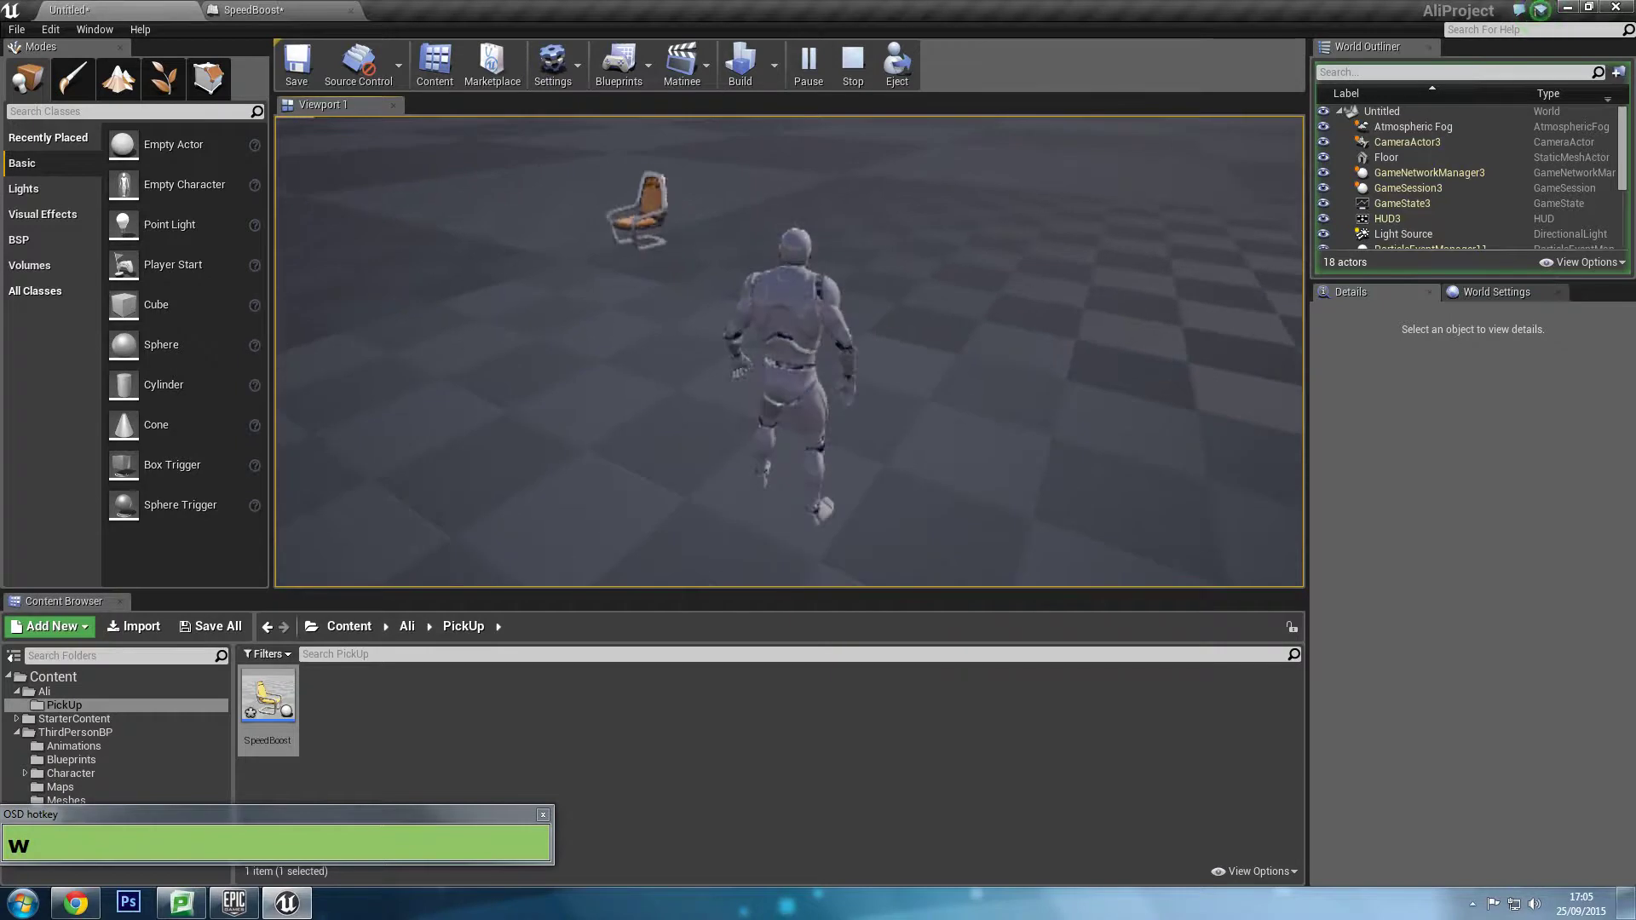
key("d")
key("d")
key("d")
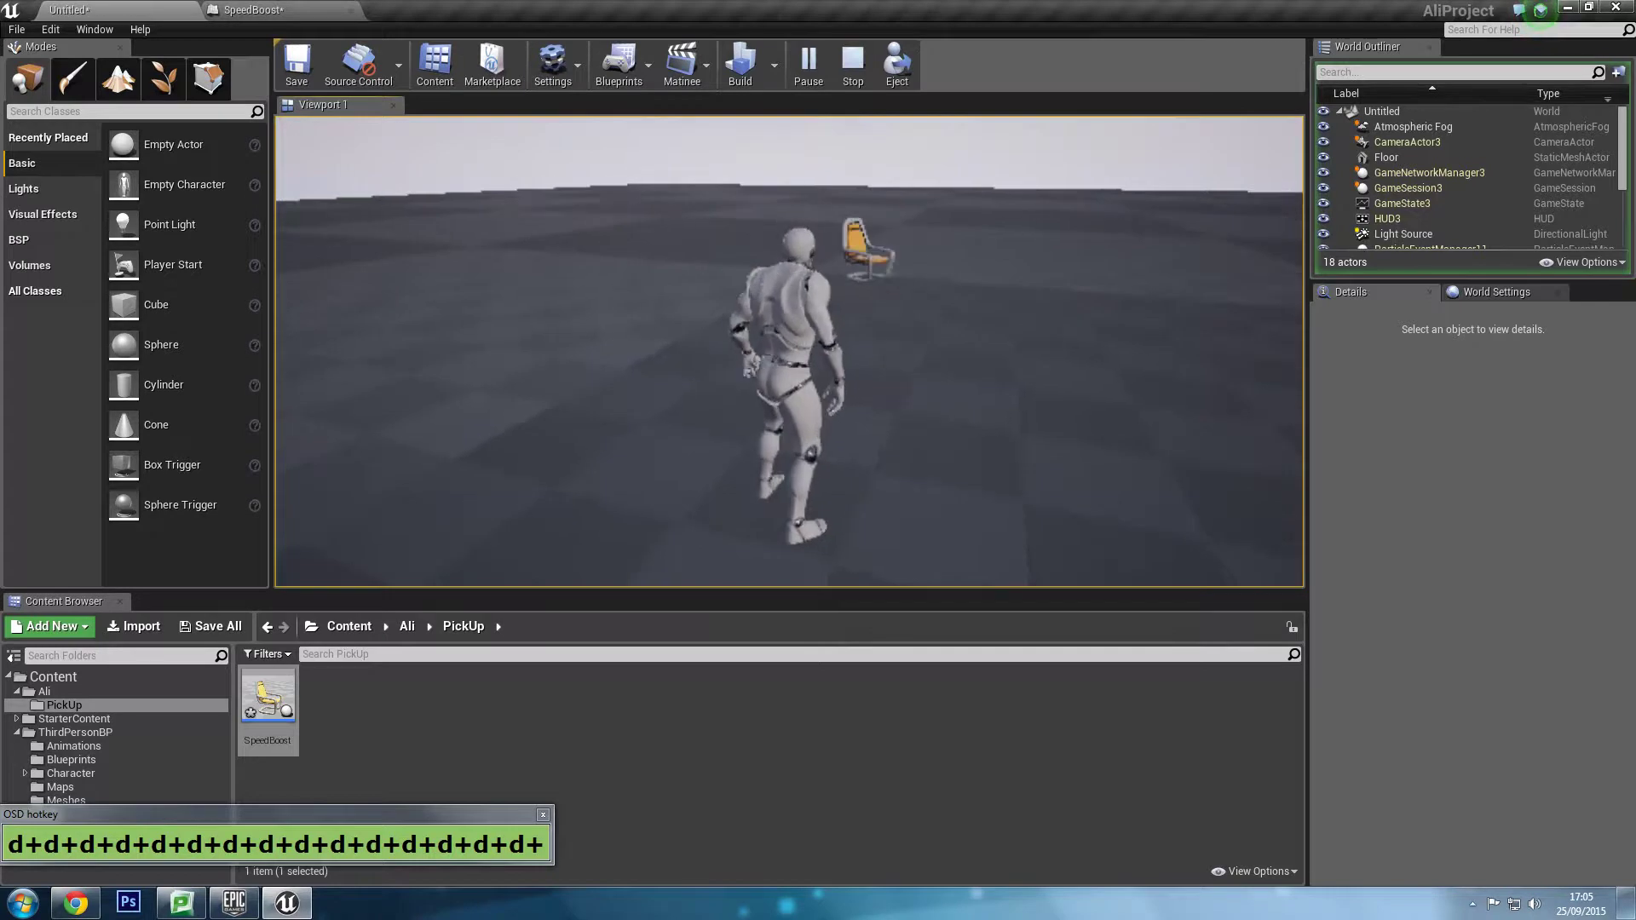
key("w")
key("w")
key("w")
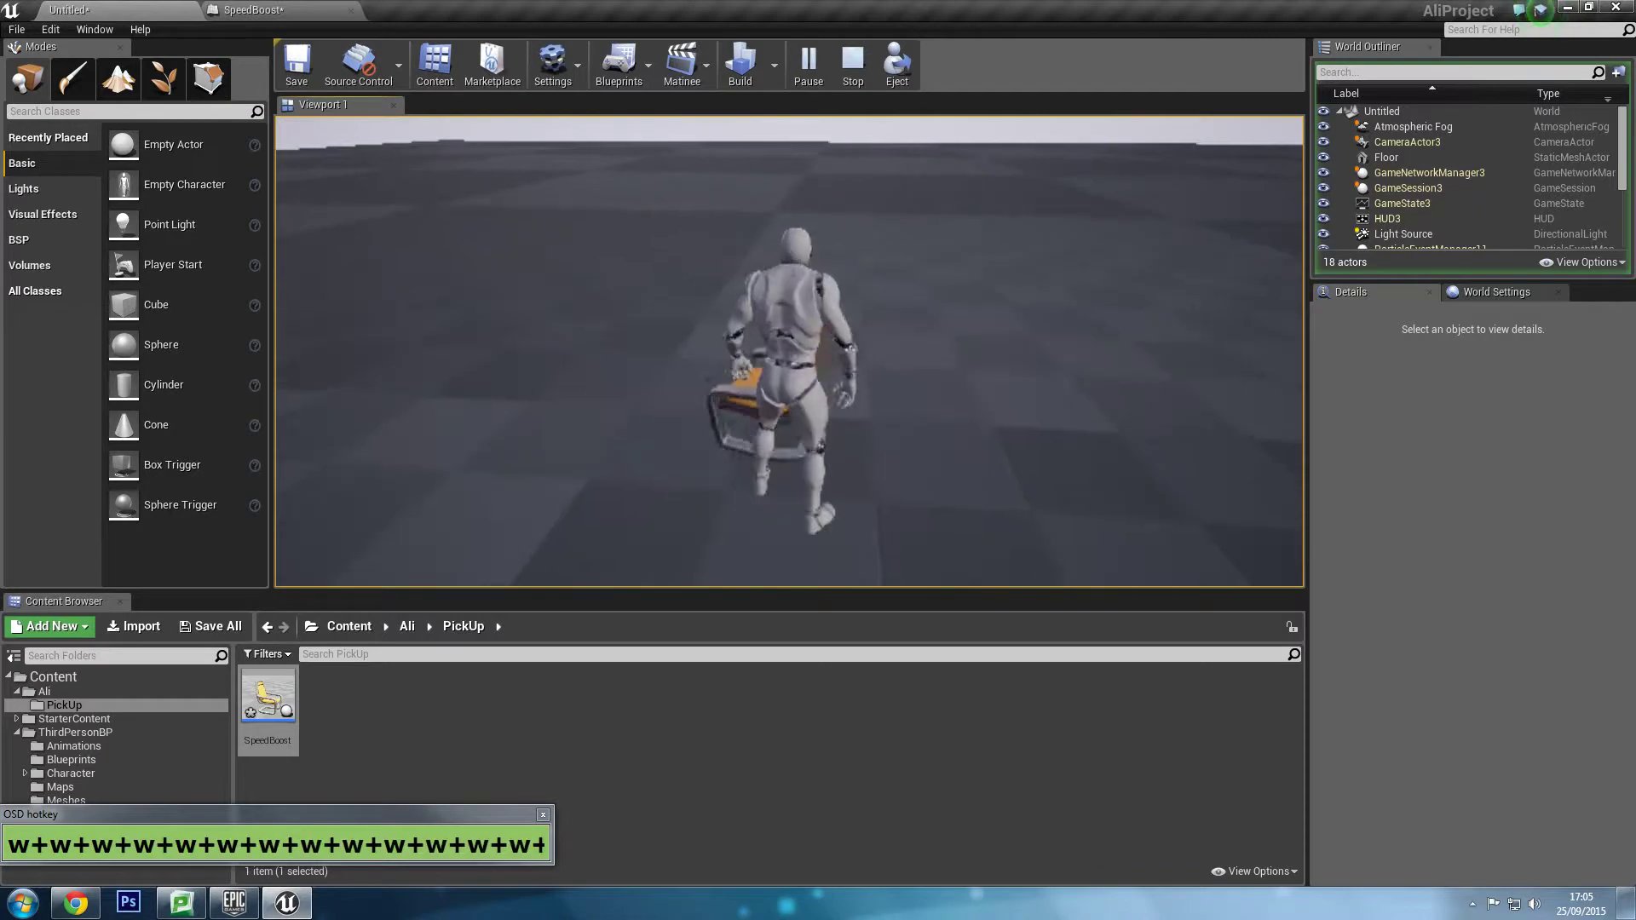
key("w")
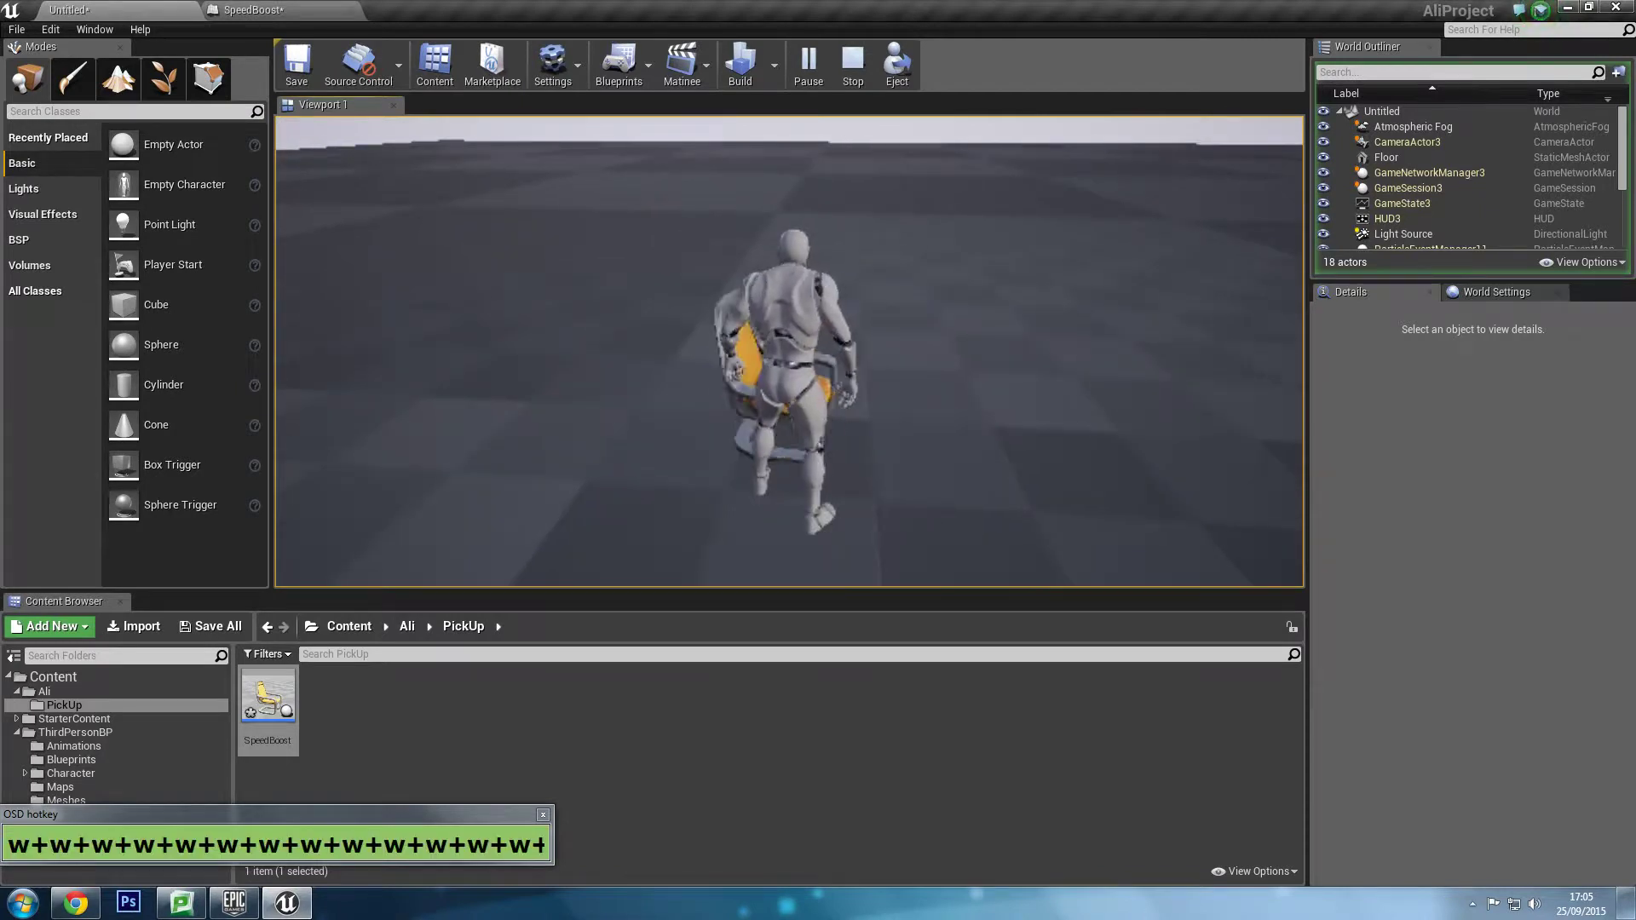
key("Escape")
Set the max walk speed value to 120 and test the character's movement in a preview.
left_click(256, 6)
right_click(478, 310)
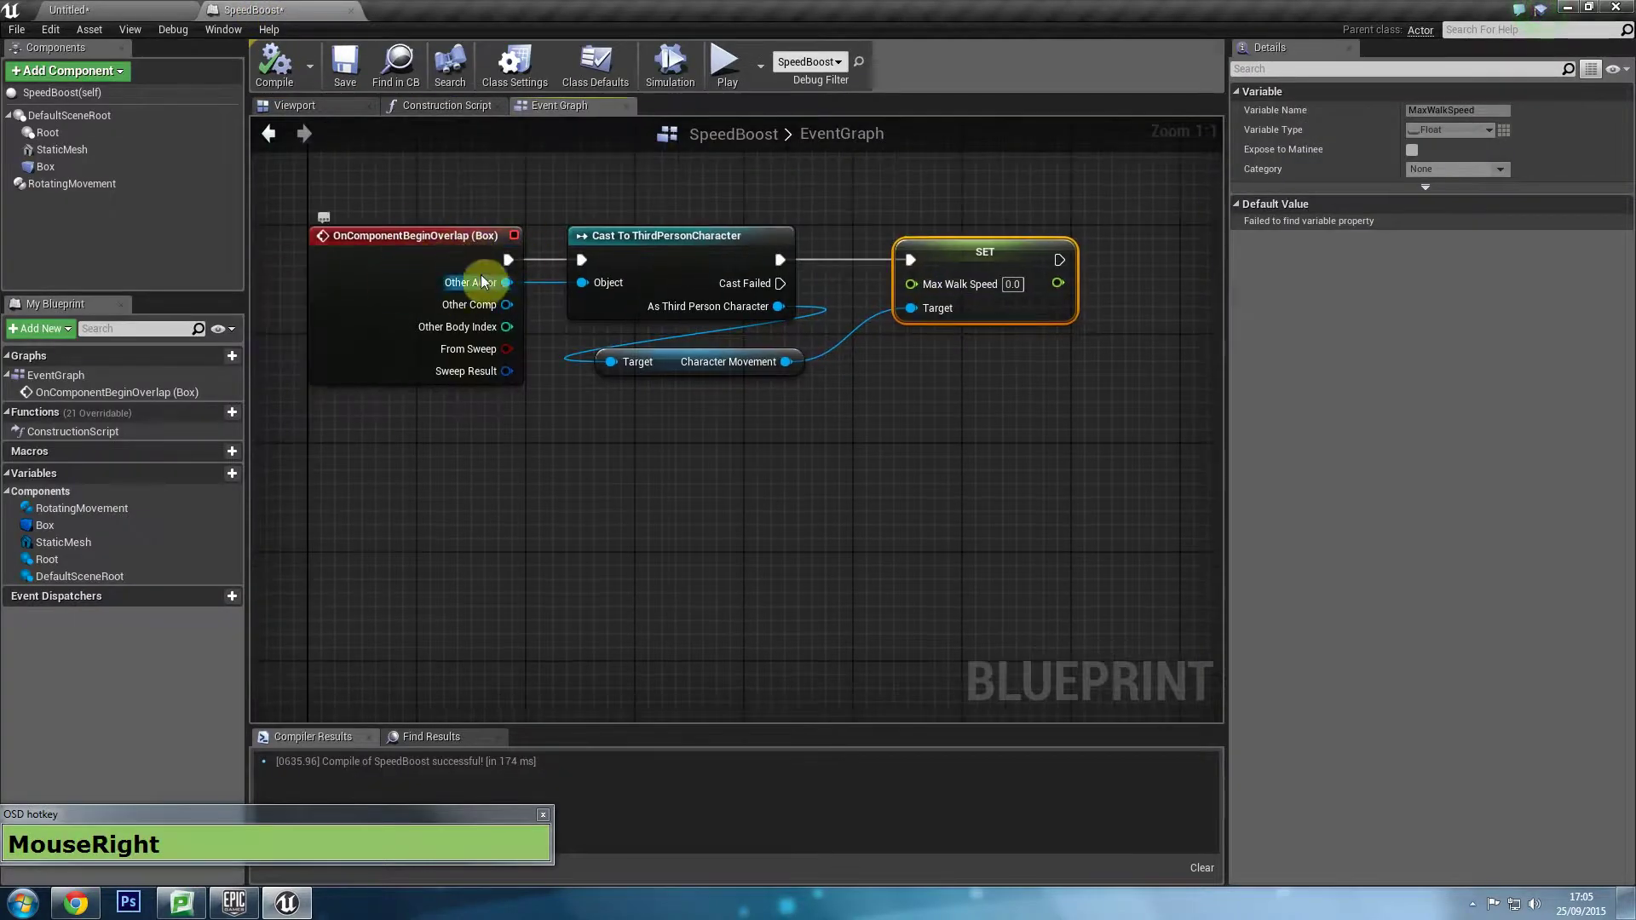
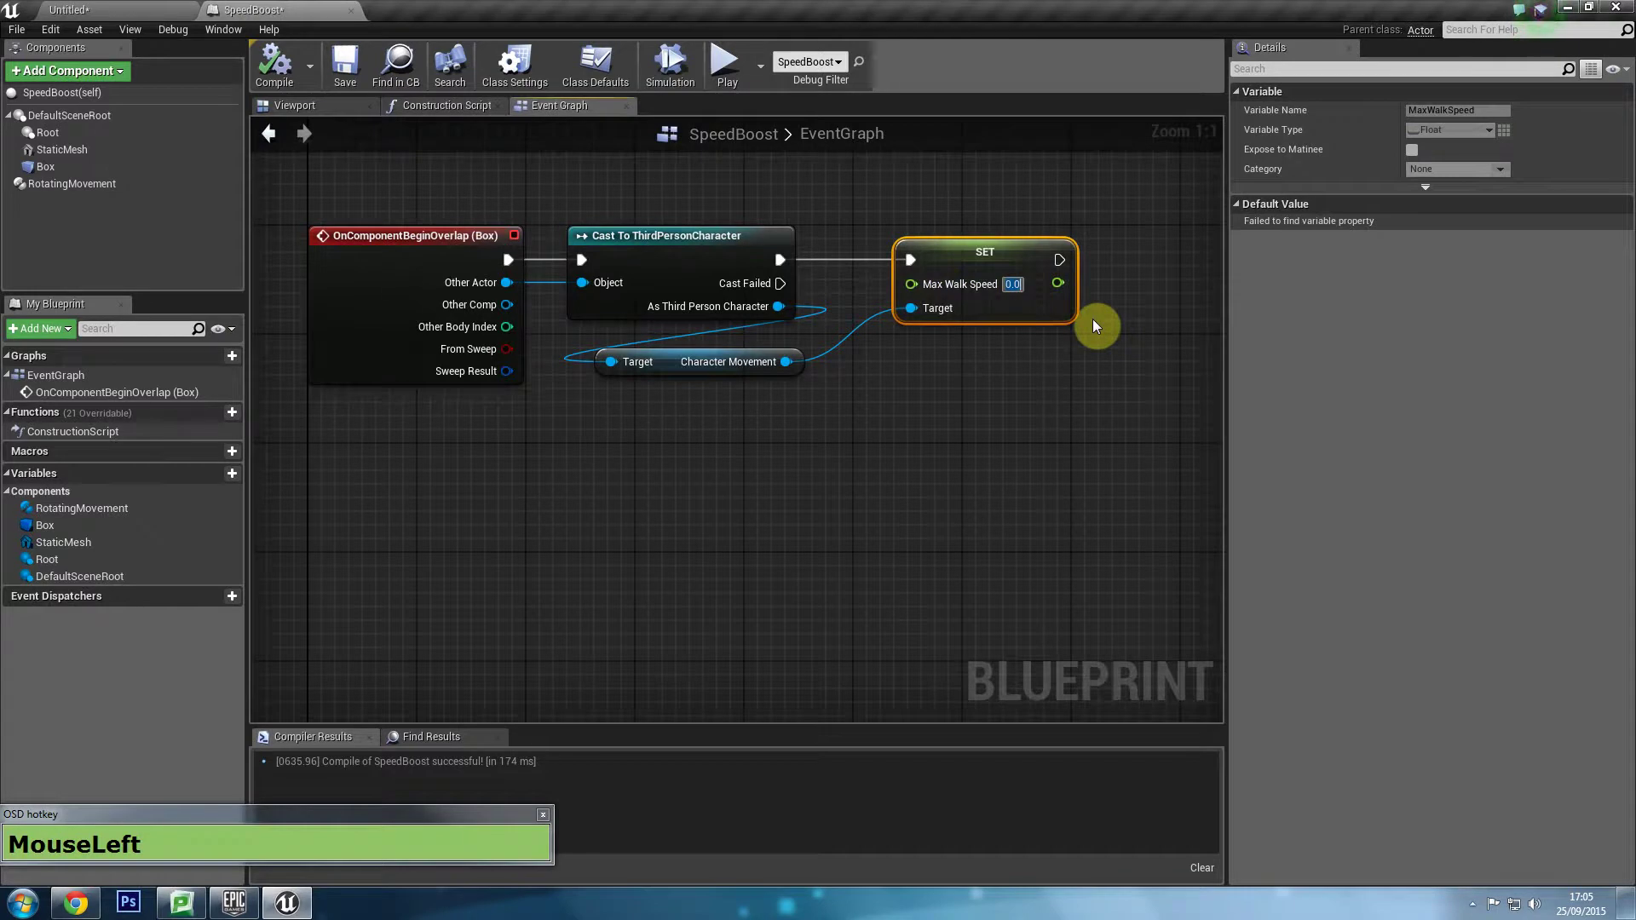
key("KP_1")
key("KP_2")
key("KP_0")
left_click(283, 82)
key("w")
key("a")
key("a")
key("a")
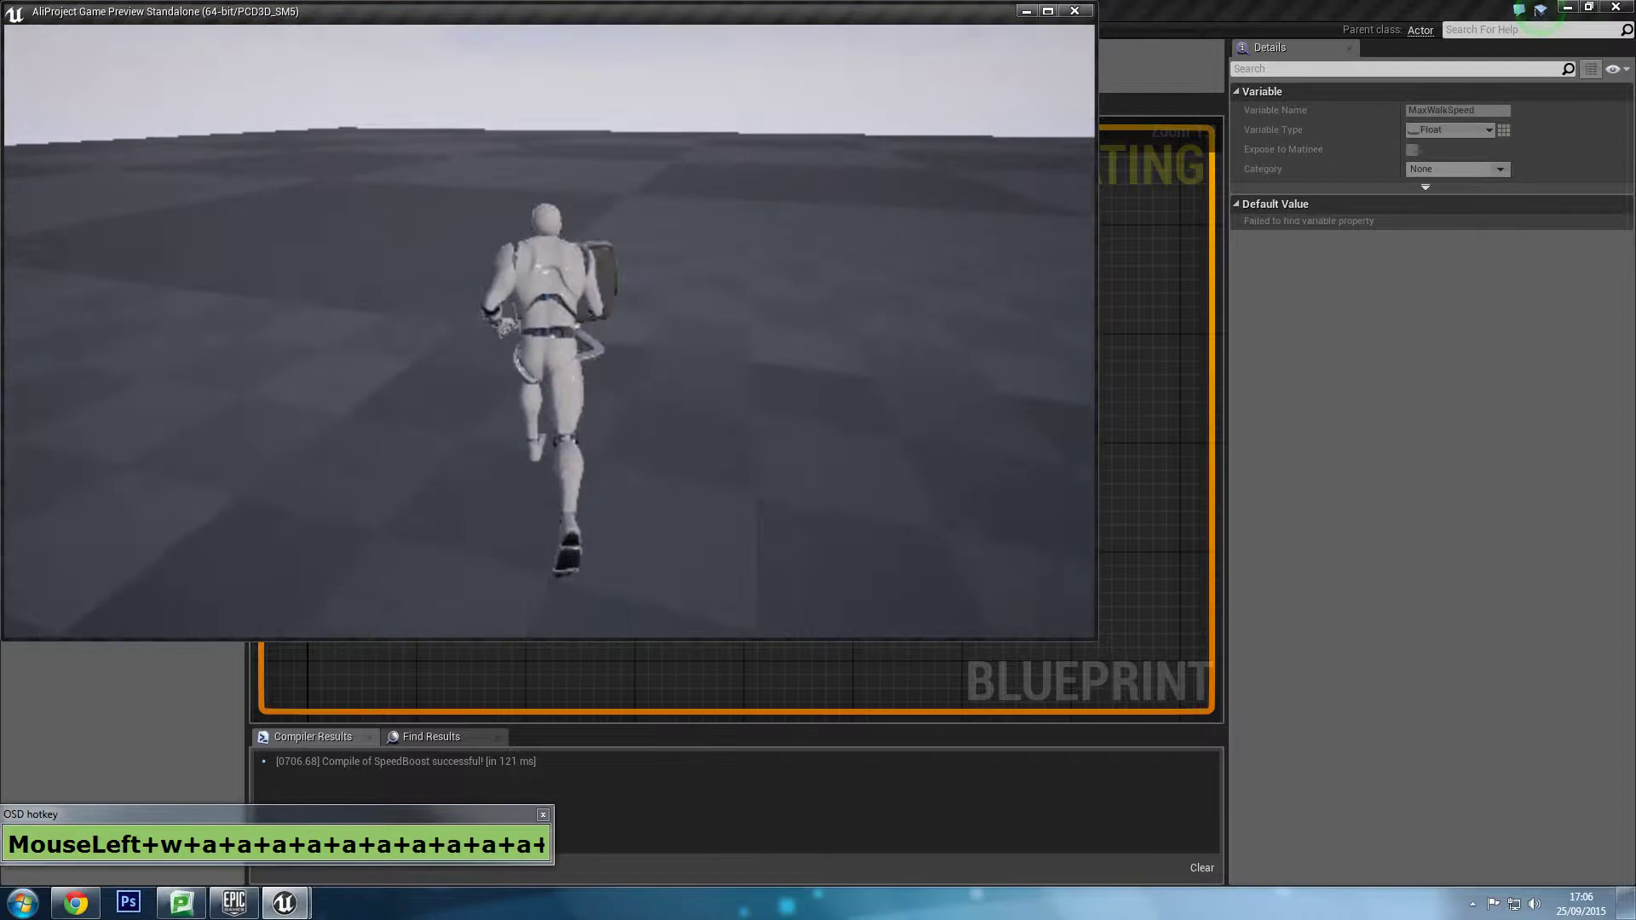
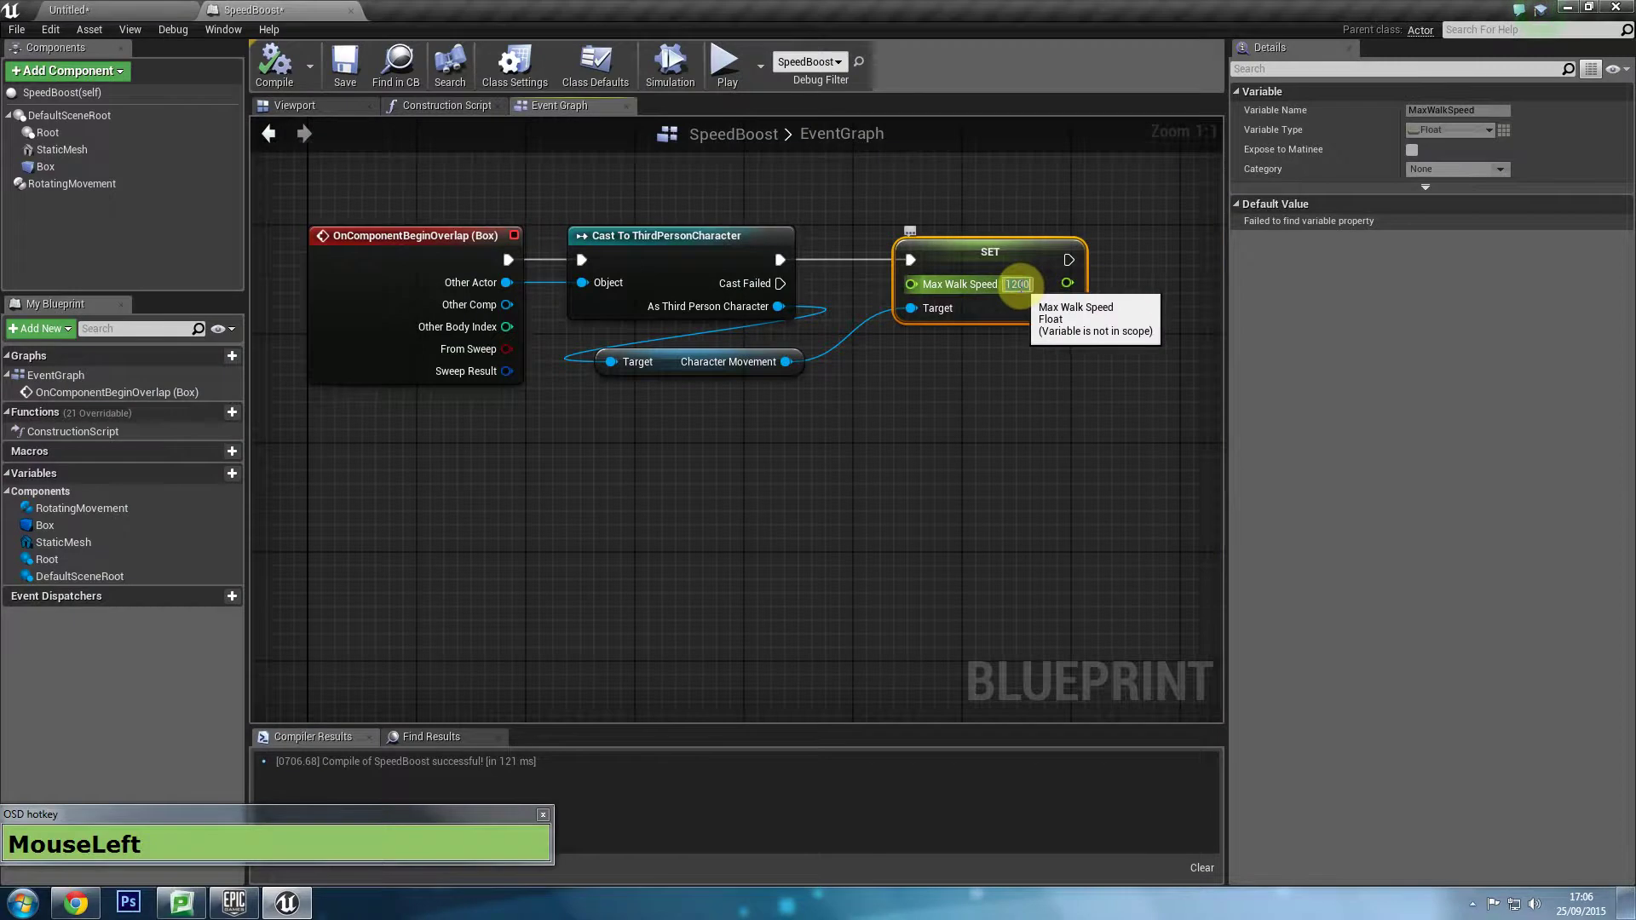
Change the max walk speed to 3500 and run the character around in a standalone preview.
key("KP_3")
key("KP_5")
key("KP_0")
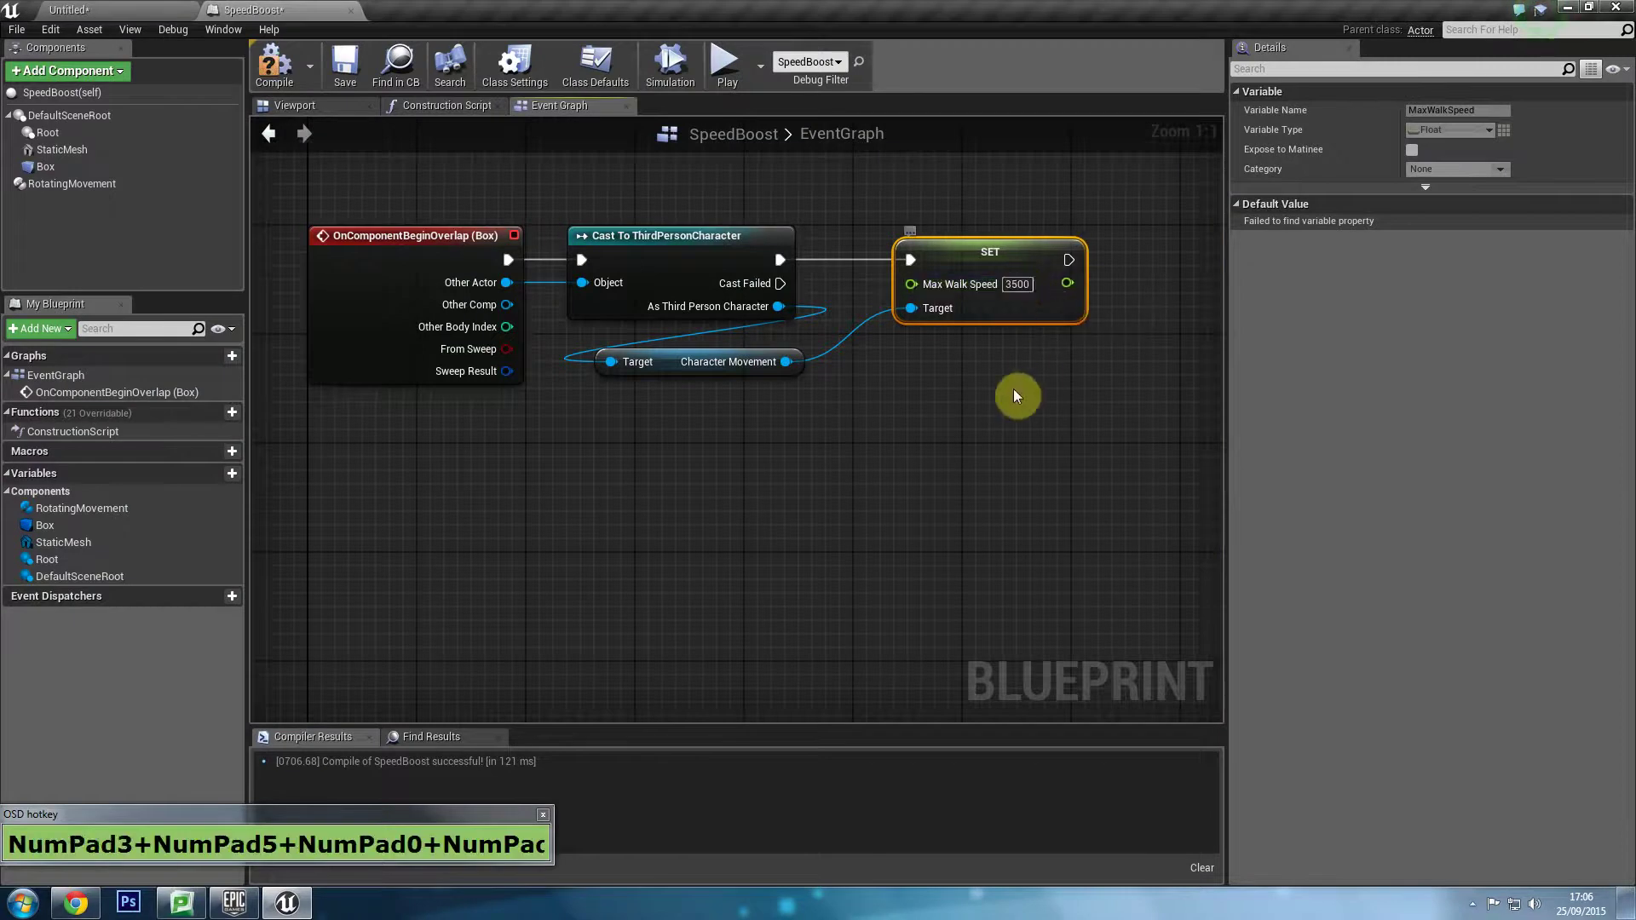
left_click(290, 77)
key("w")
key("w")
key("w")
key("w")
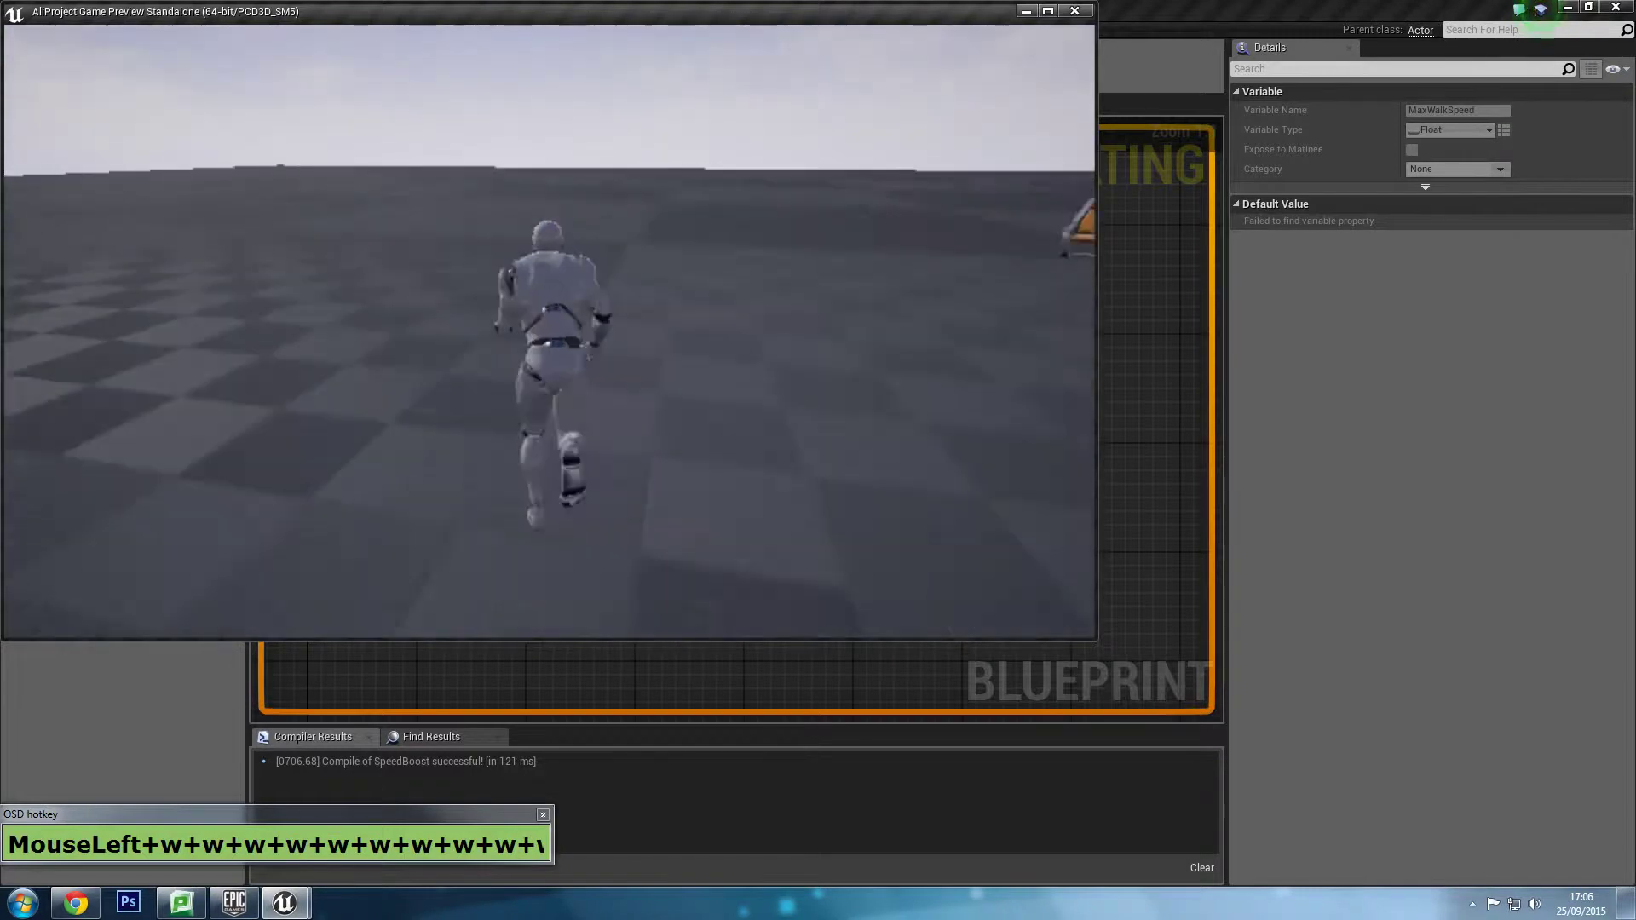
Close the preview and change the Set Max Walk Speed value to 1200.
key("Escape")
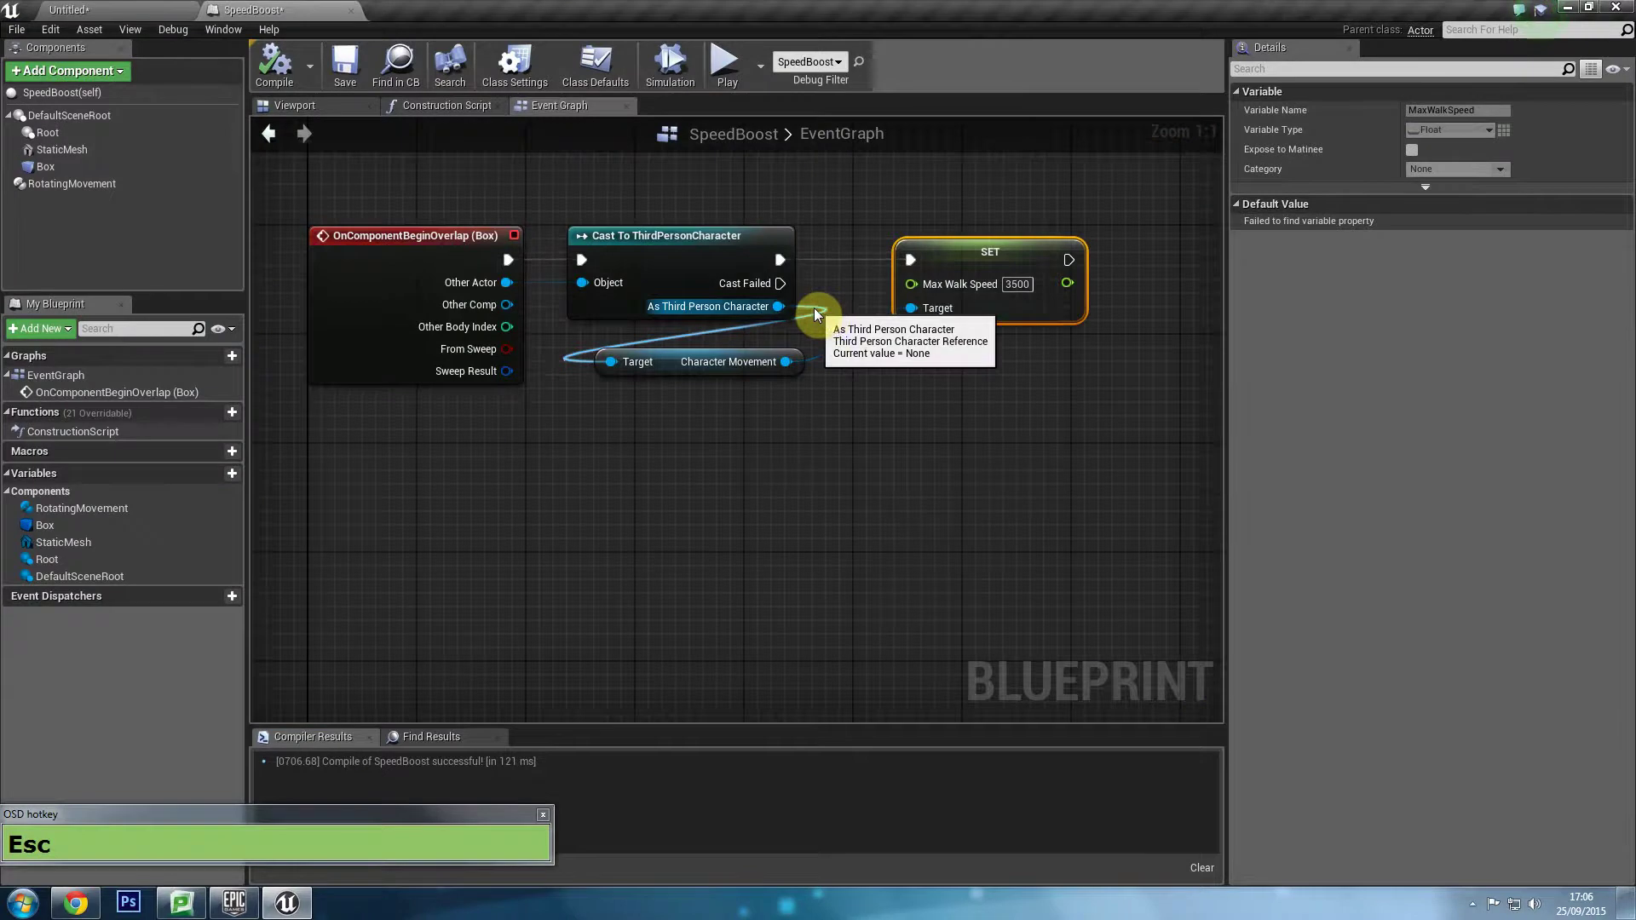
left_click(719, 72)
key("Escape")
left_click(1021, 297)
key("KP_1")
key("KP_2")
key("KP_0")
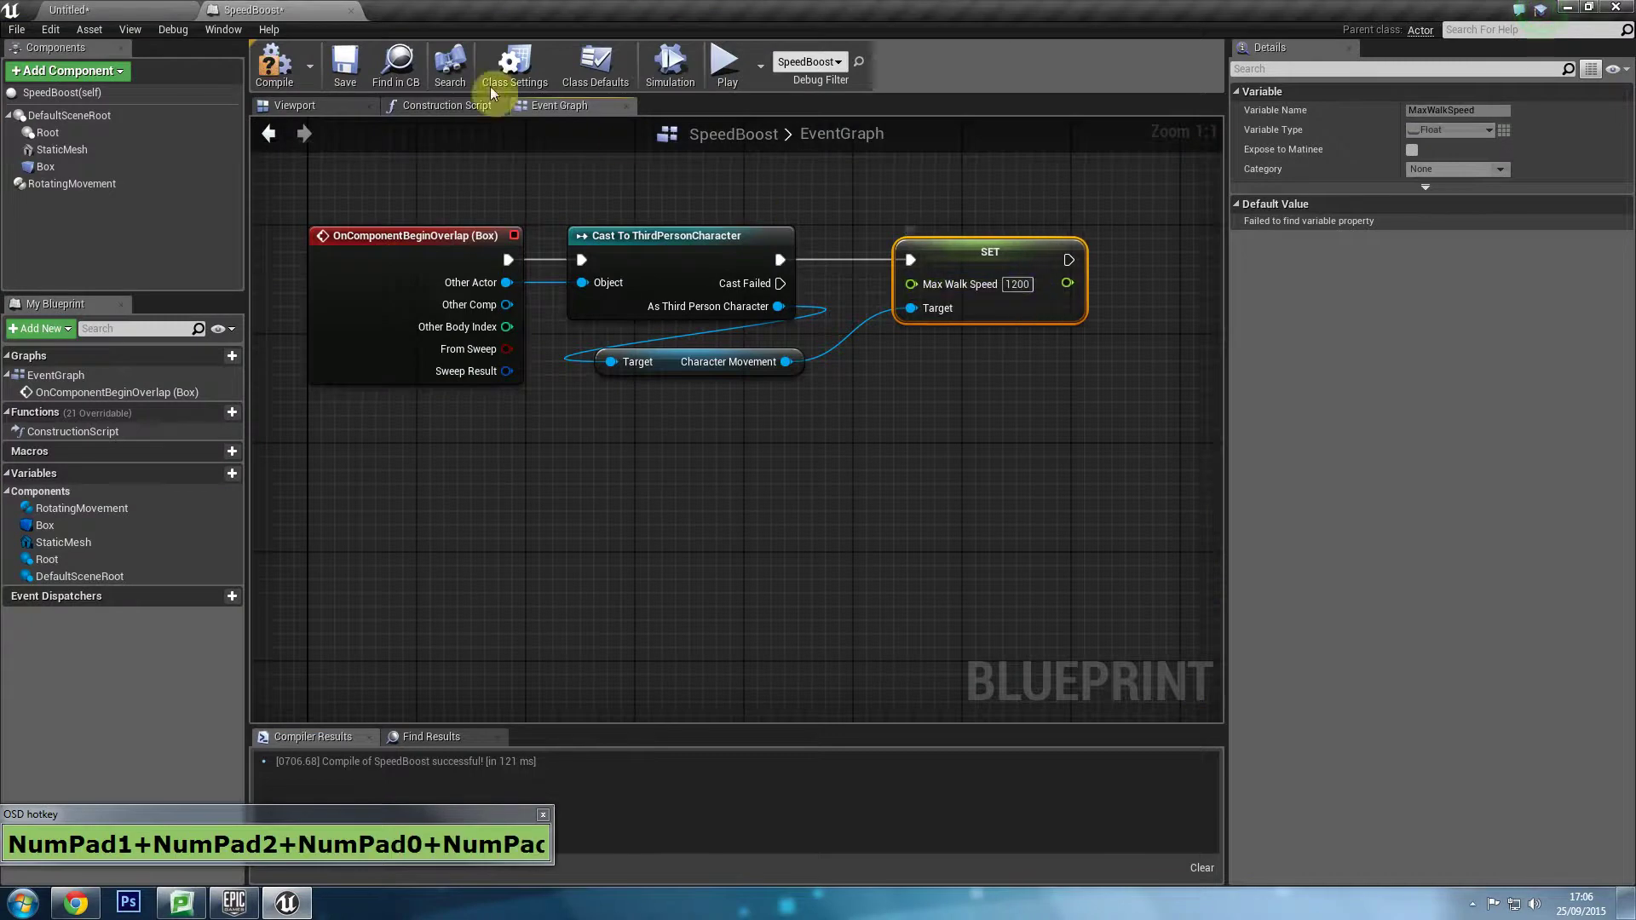
Launch a game preview and run the character around to test the 1200 speed.
left_click(286, 62)
key("w")
key("w")
key("w")
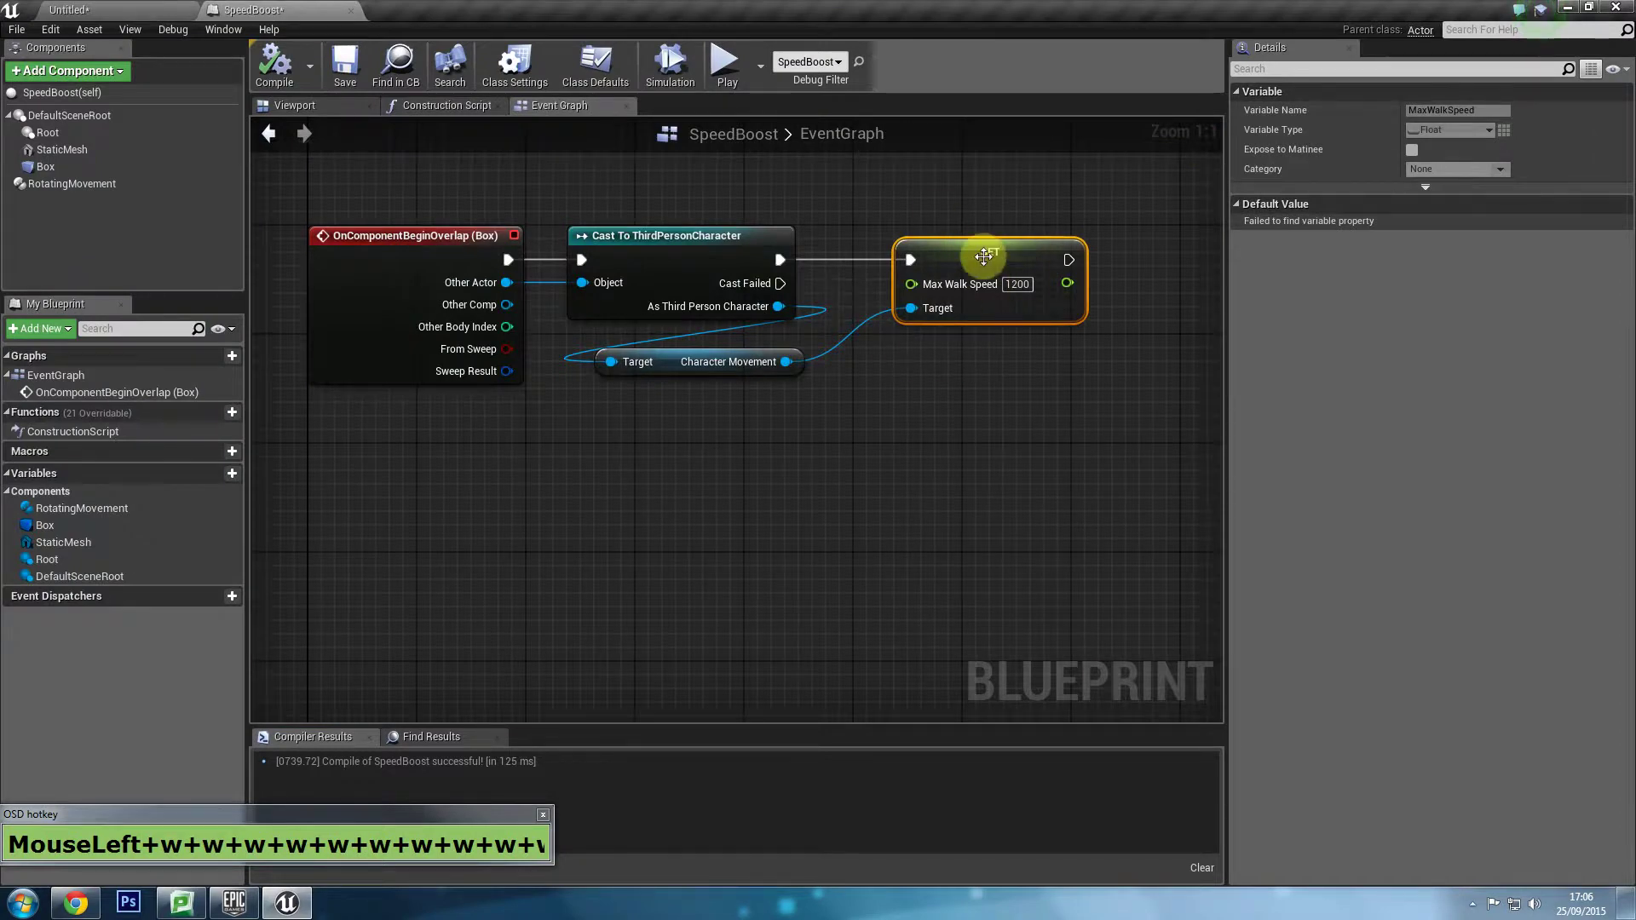
Feed Get Max Walk Speed plus 600 into the Set Max Walk Speed node.
left_click_drag(962, 259, 778, 461)
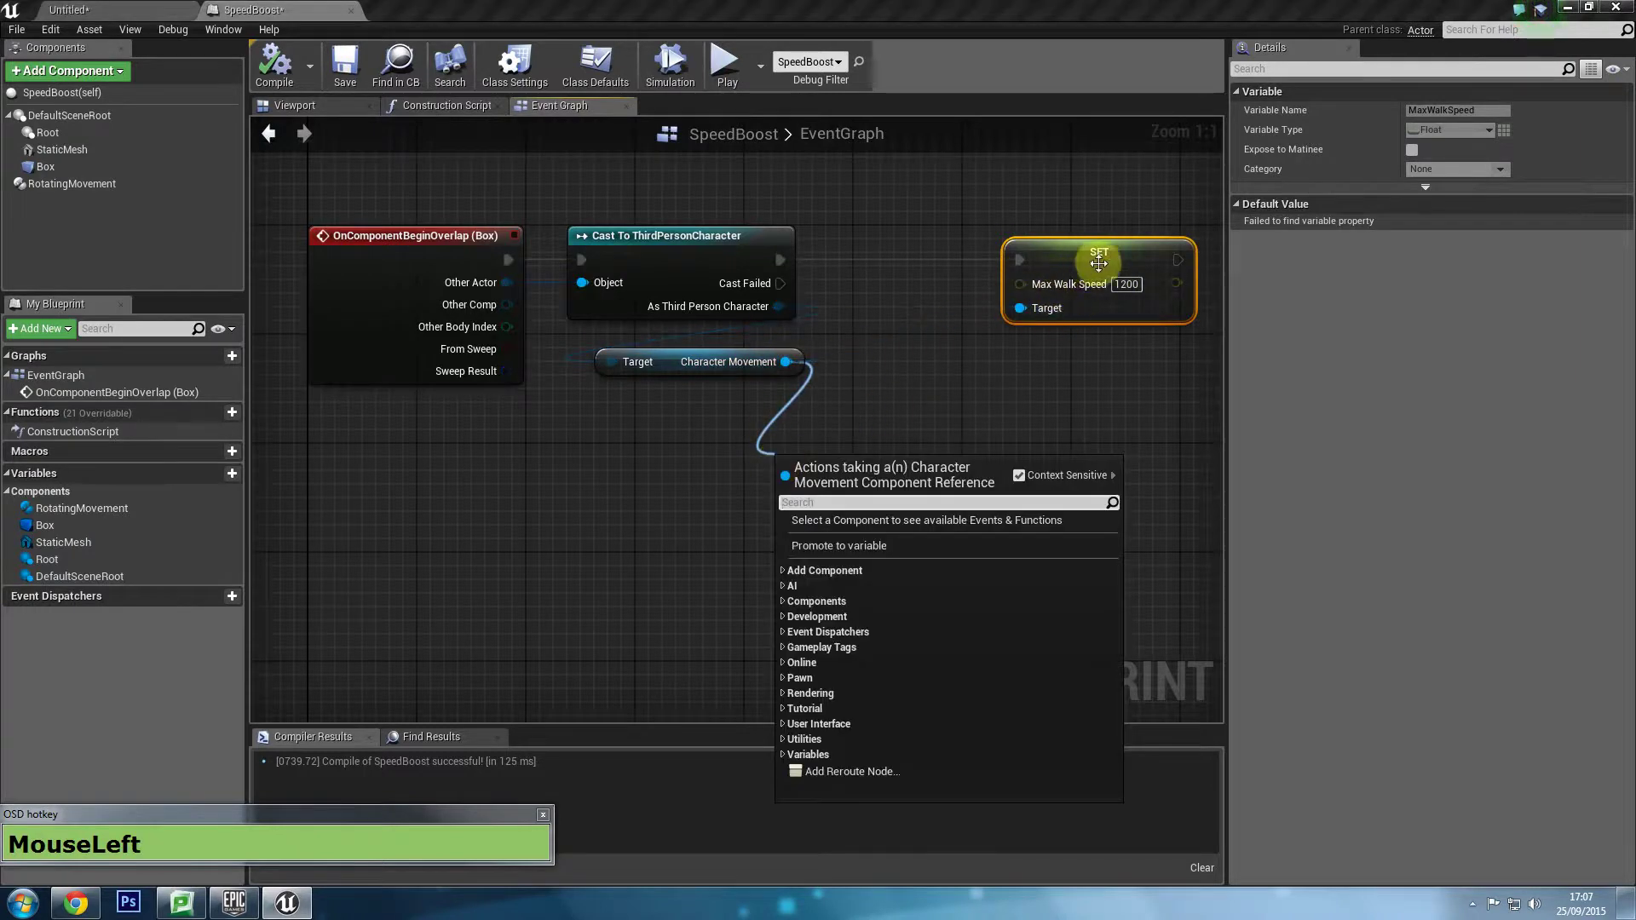
type("g+e+t+Space+m+a+x+Space+w+a+l+k")
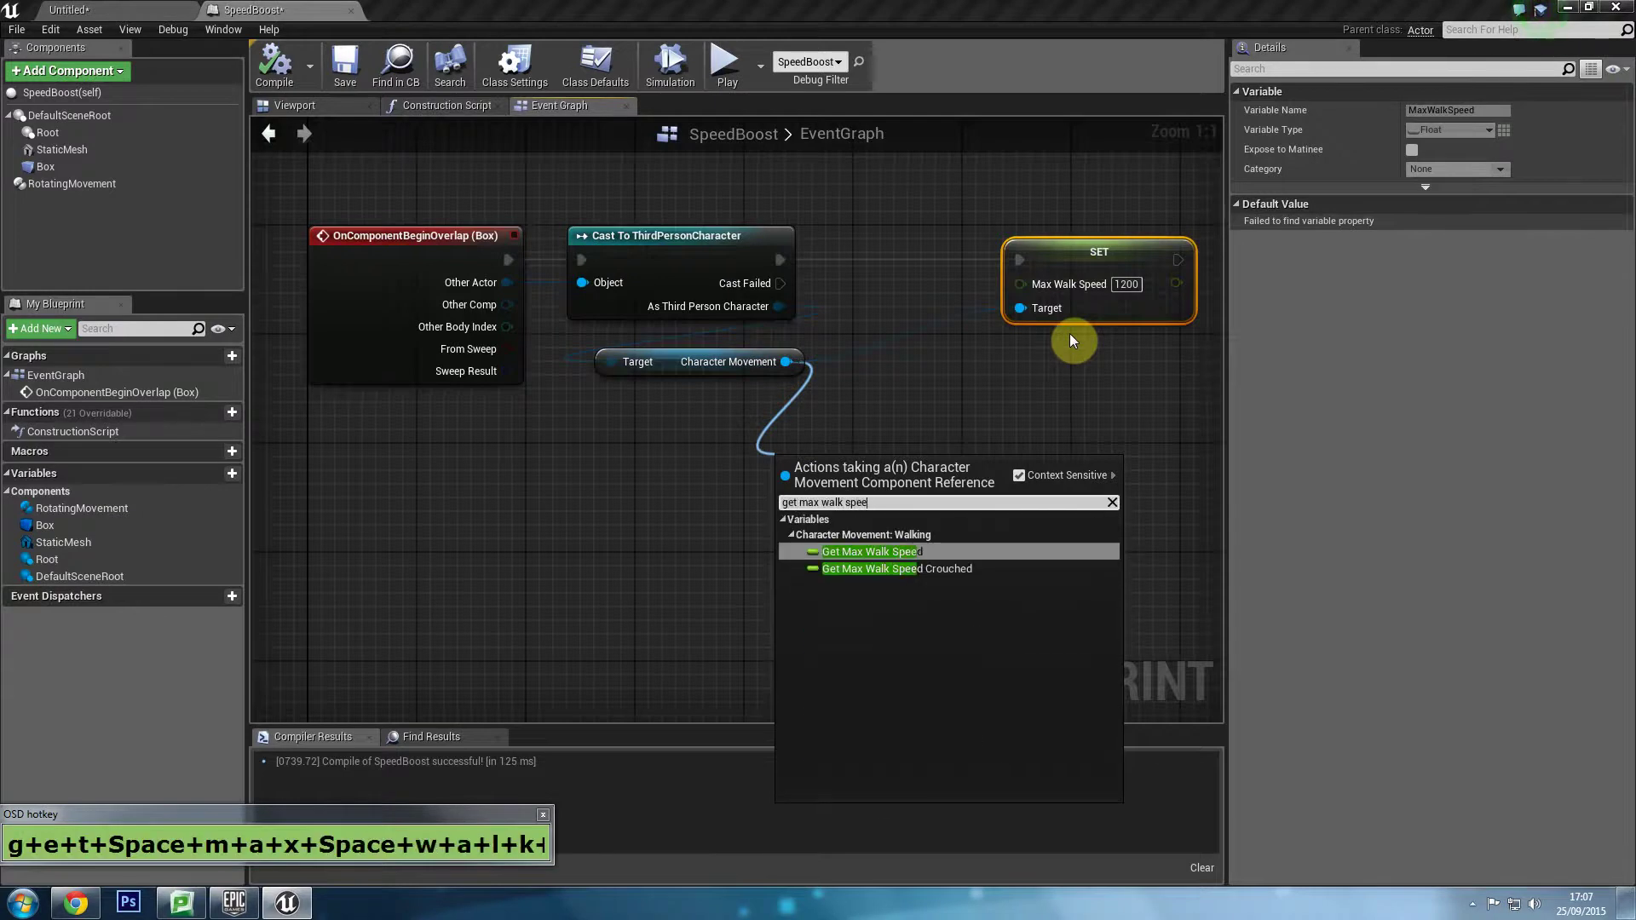
type("+")
left_click_drag(839, 482, 927, 480)
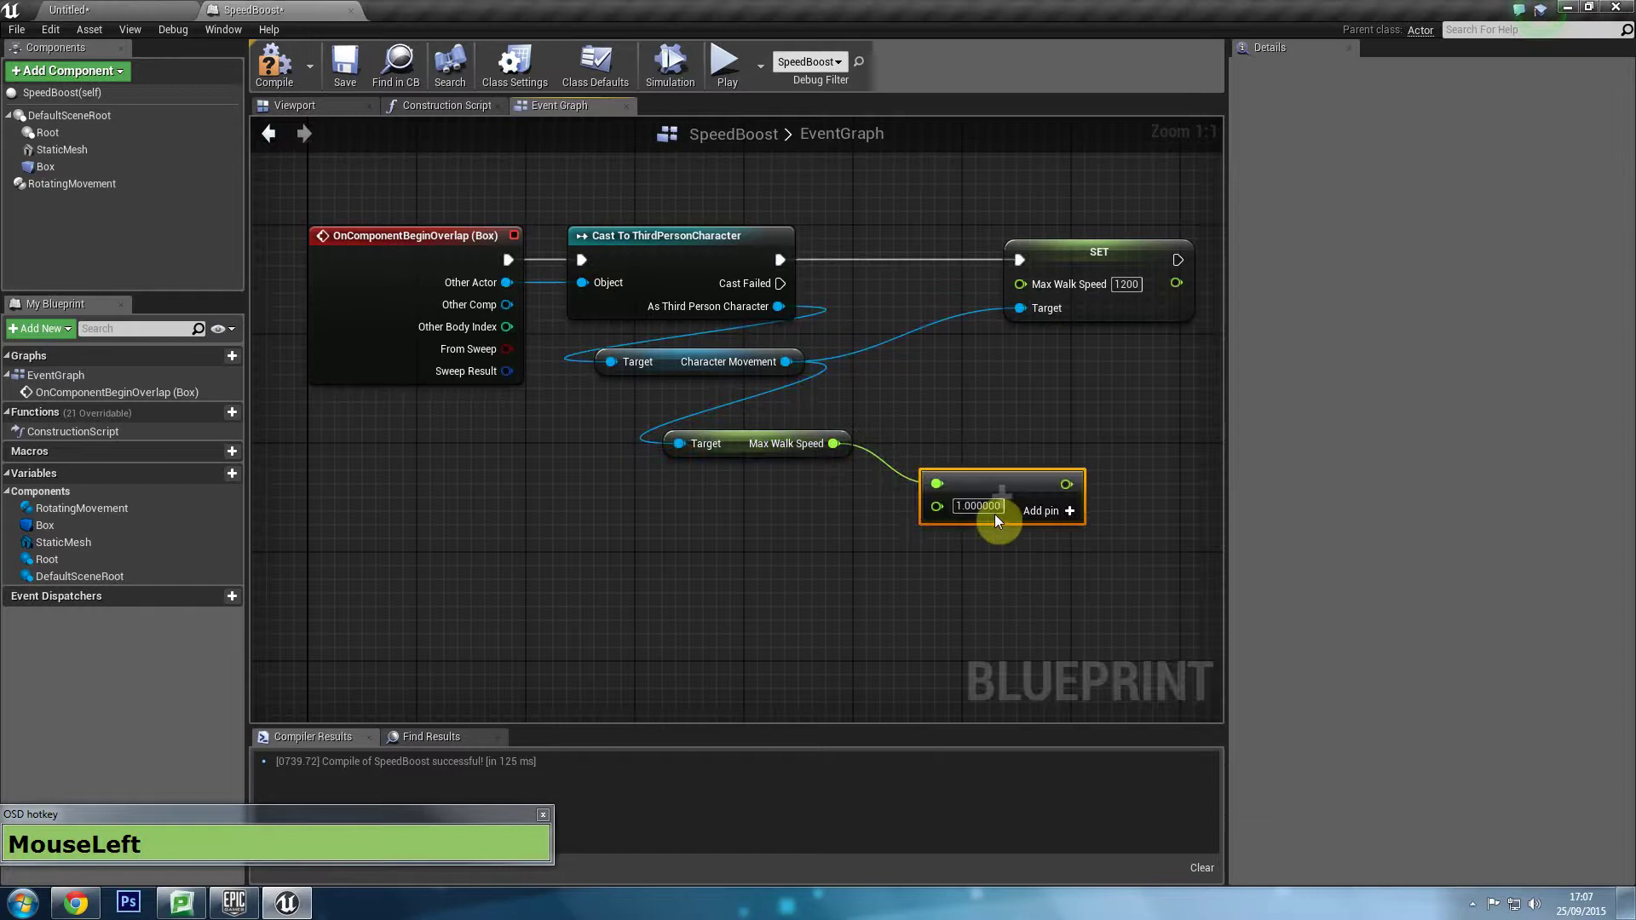
key("KP_6")
key("KP_0")
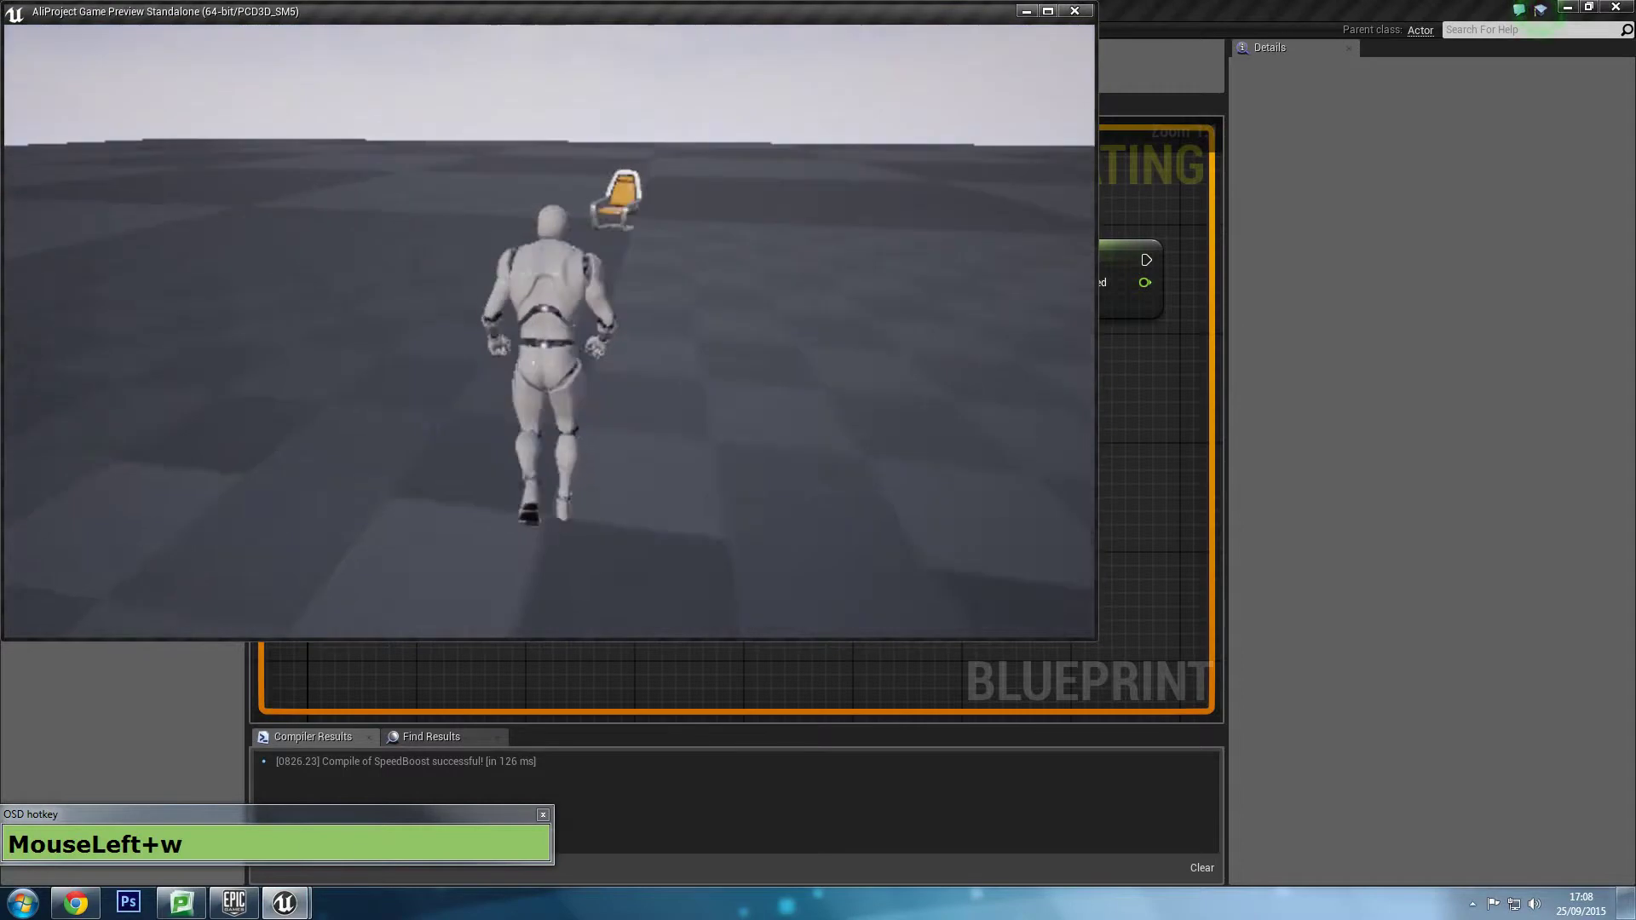
key("w")
key("w")
key("w")
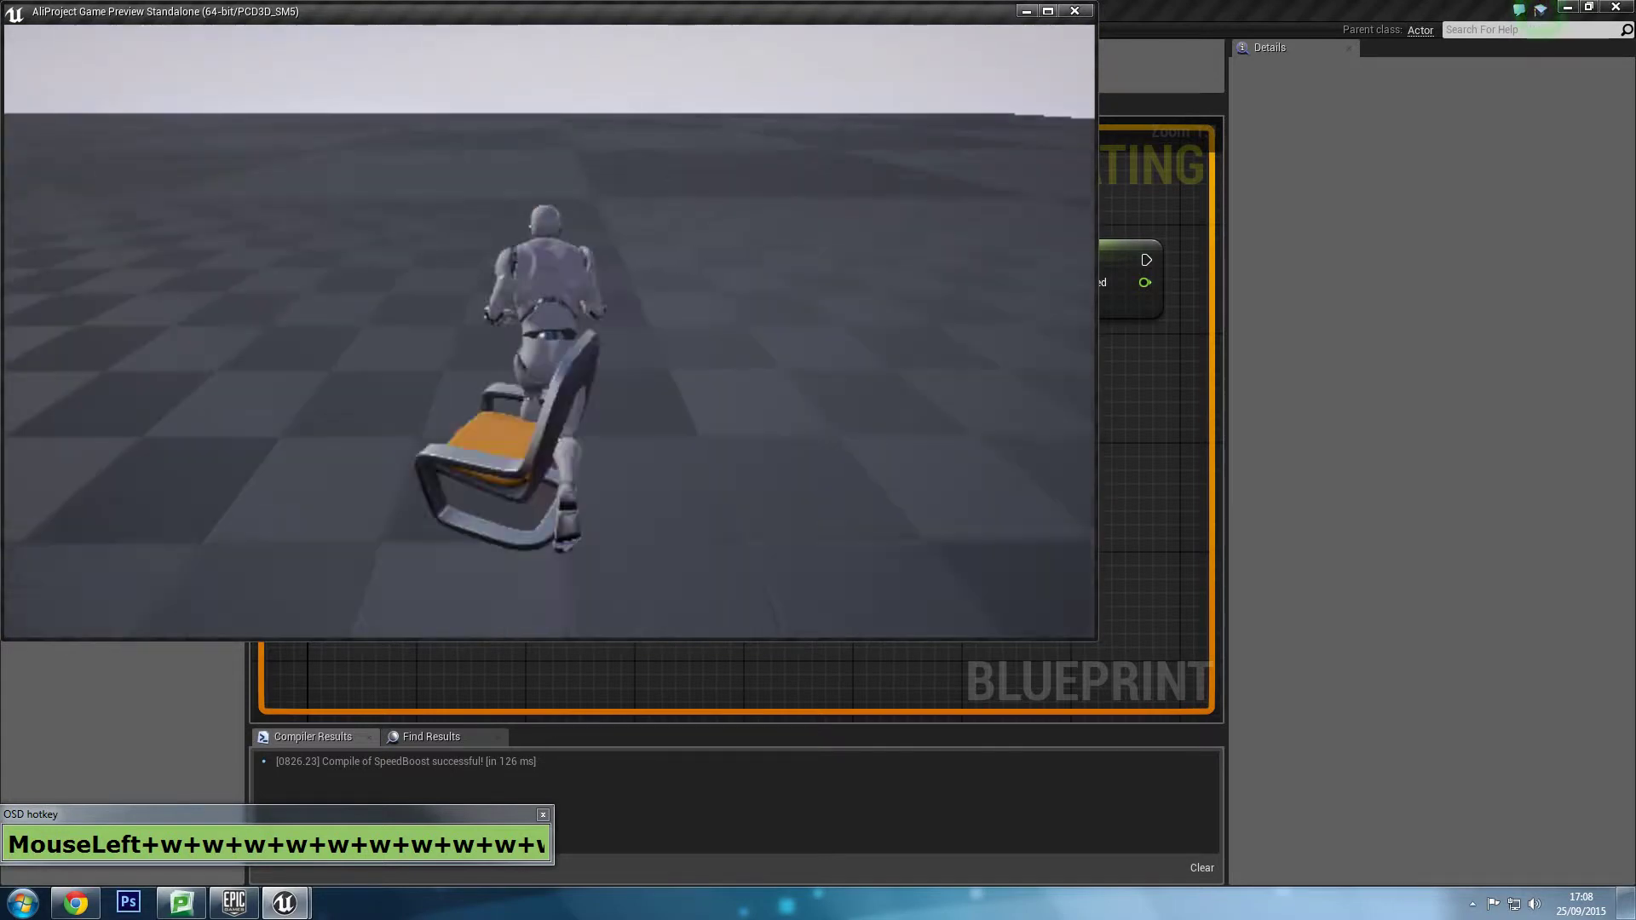
key("a")
key("w")
key("w")
key("w")
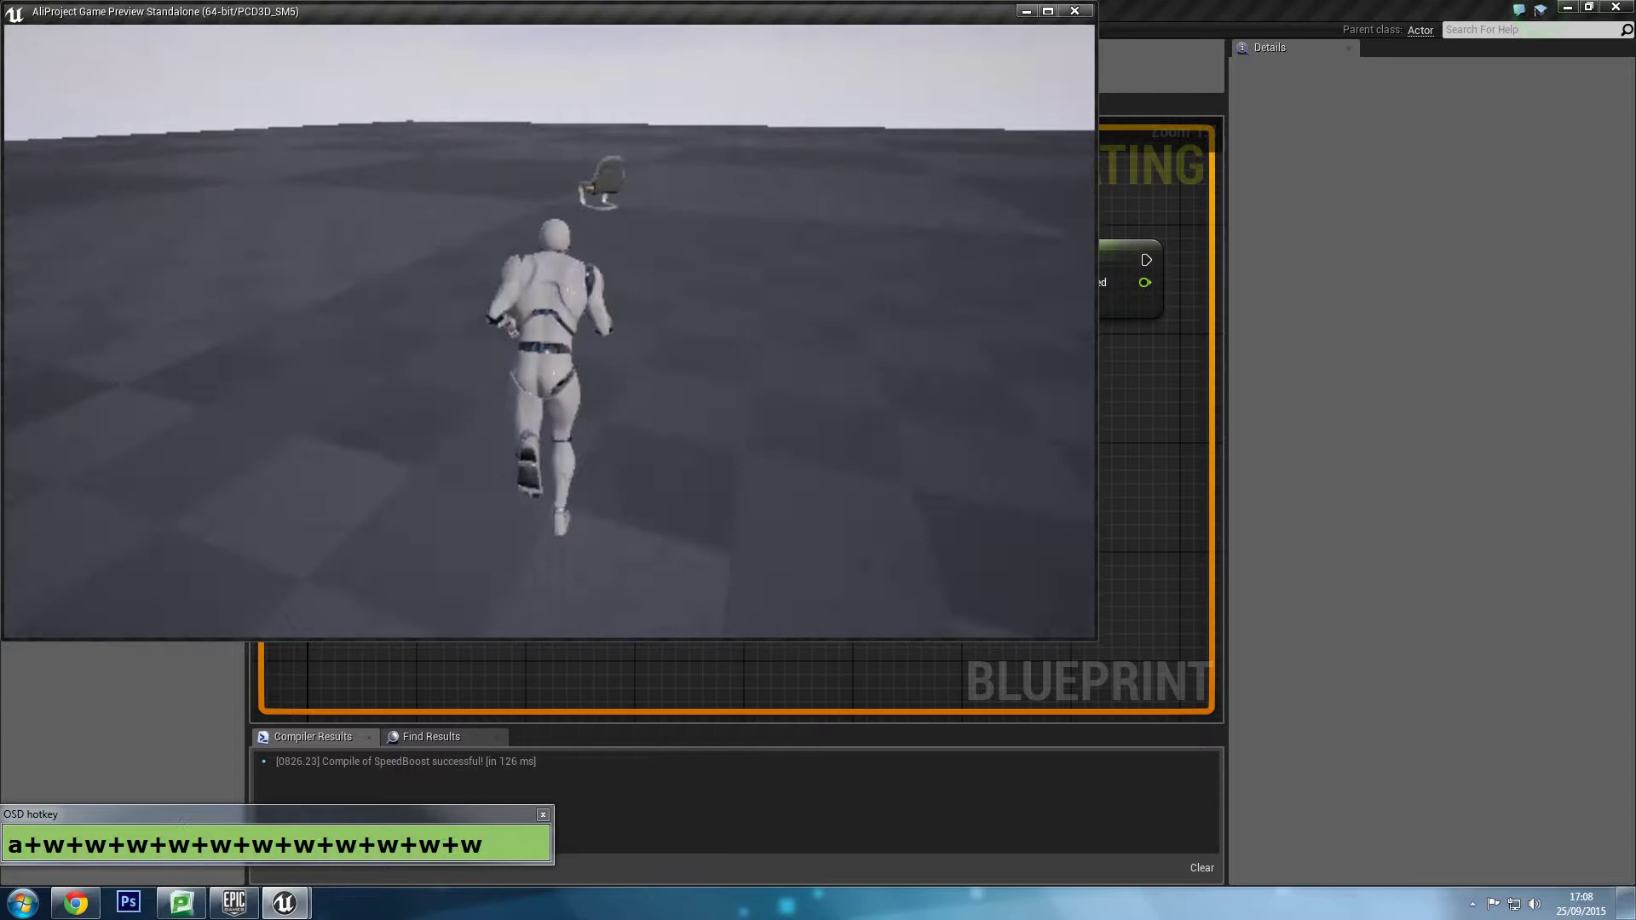
key("w")
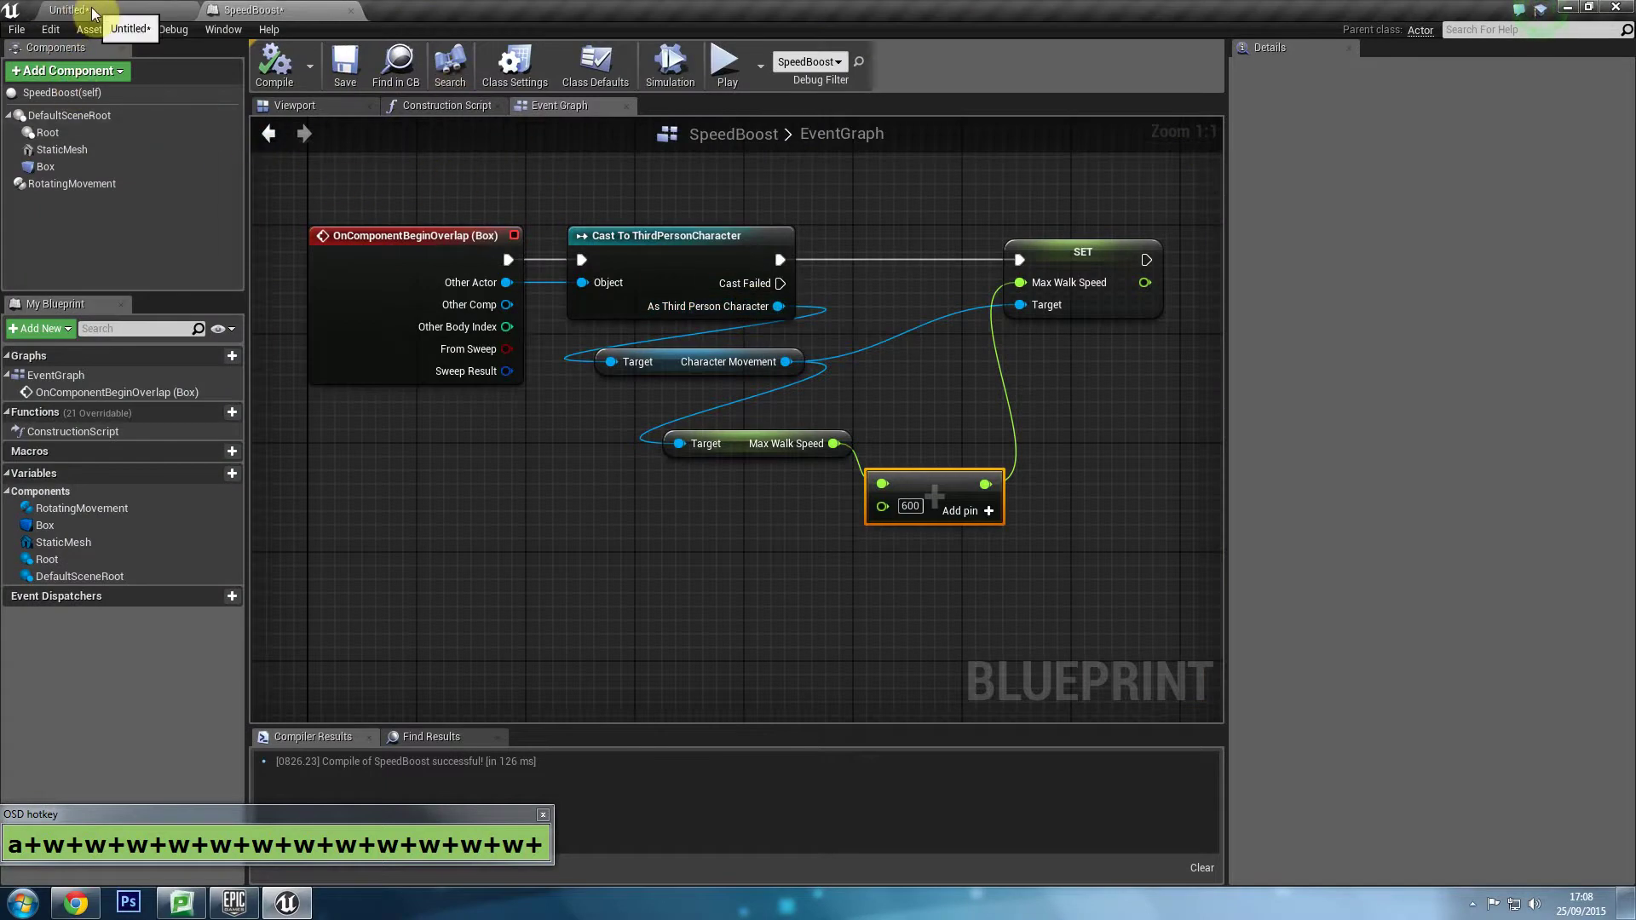
Add an Event Tick node feeding a Print String in ThirdPersonCharacter's graph.
left_click(100, 158)
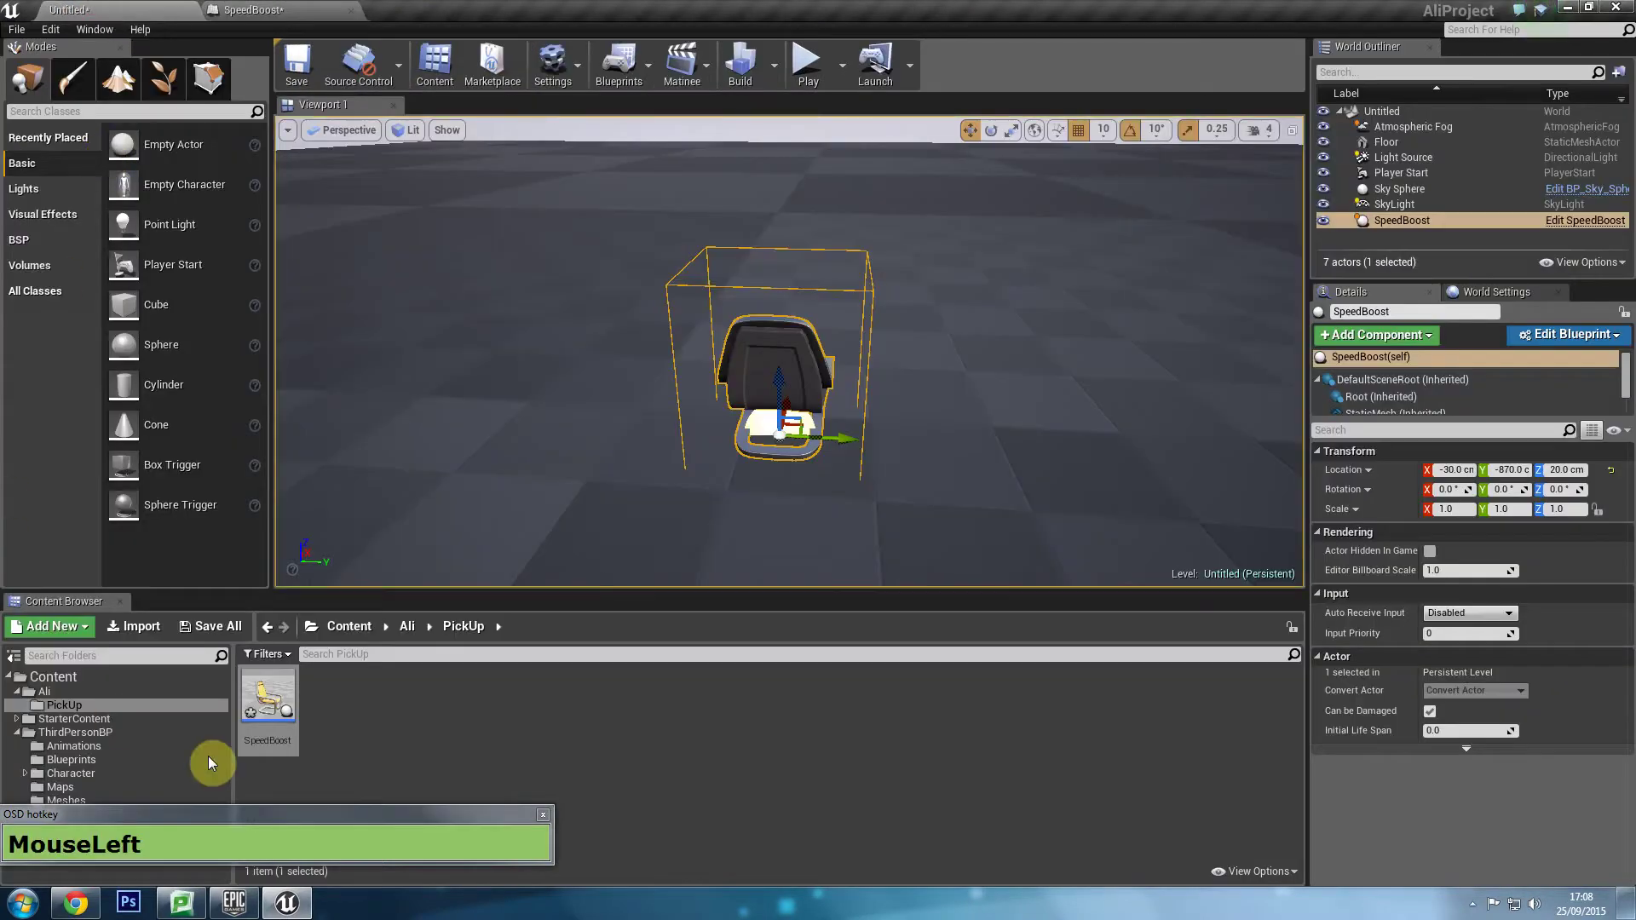
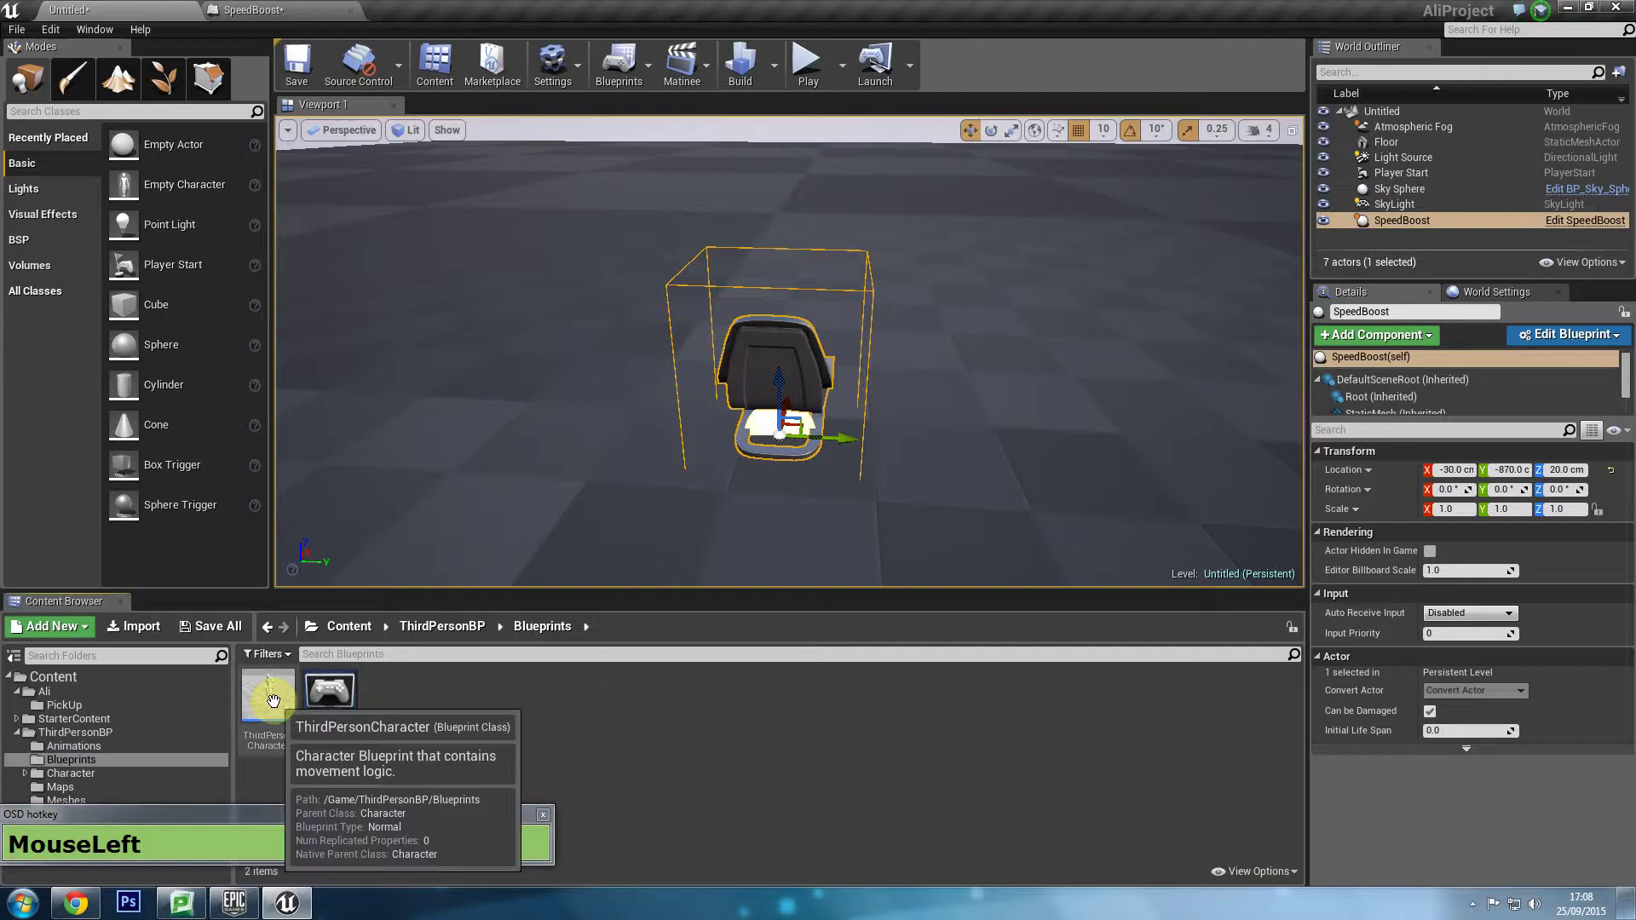
left_click_drag(550, 272, 614, 334)
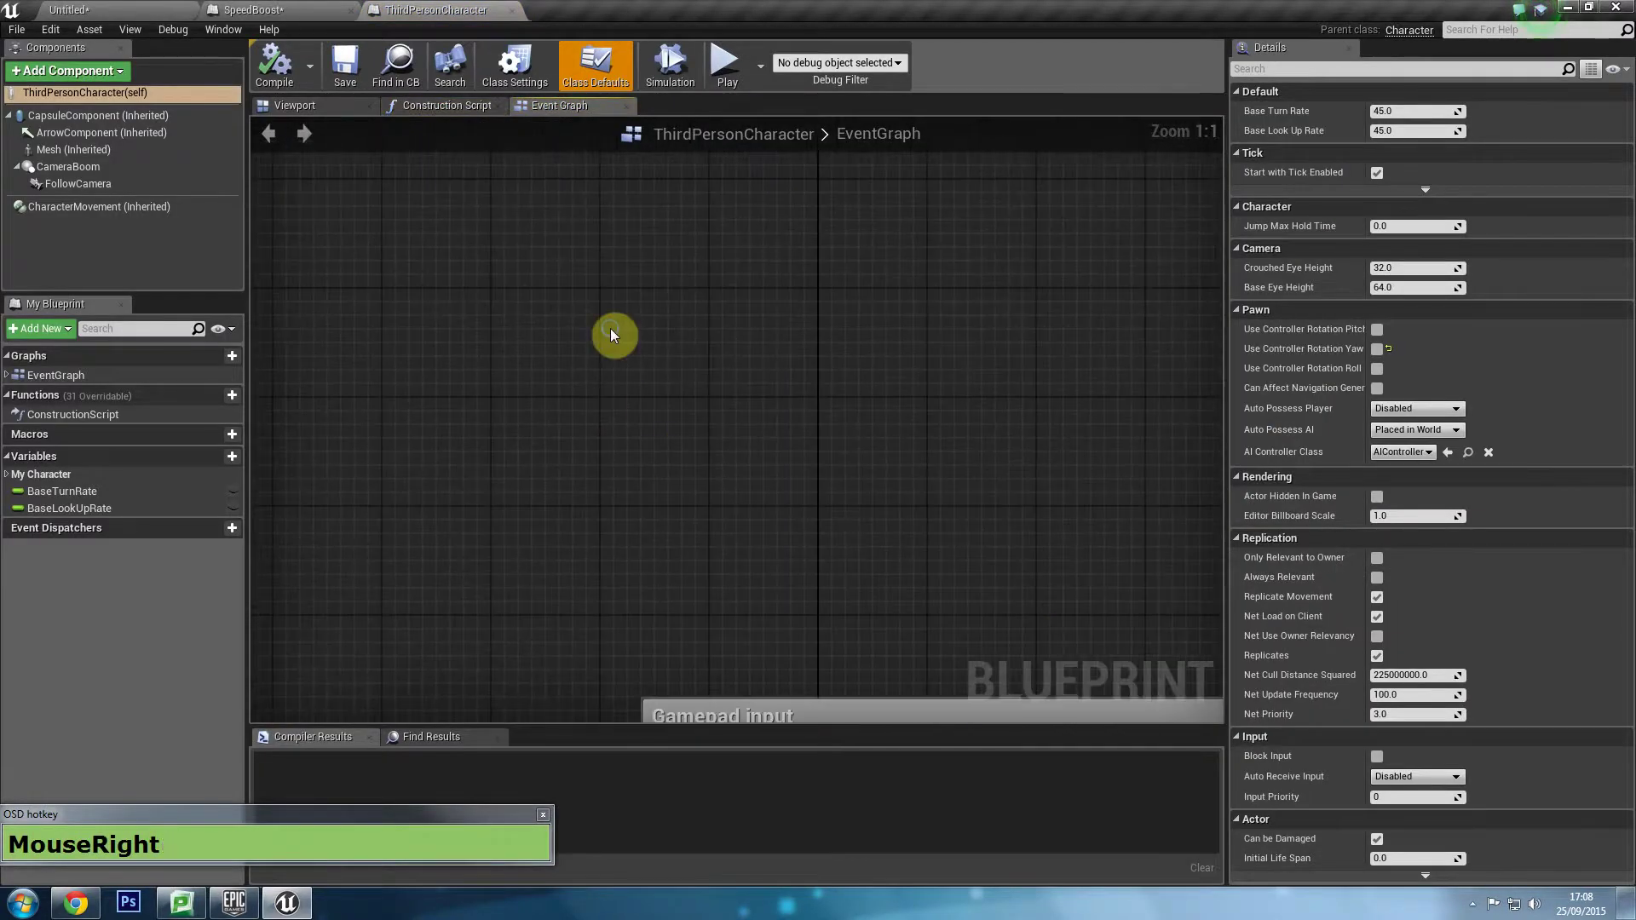
type("e+v+e+n+t+Space+t+i+c+k+Enter")
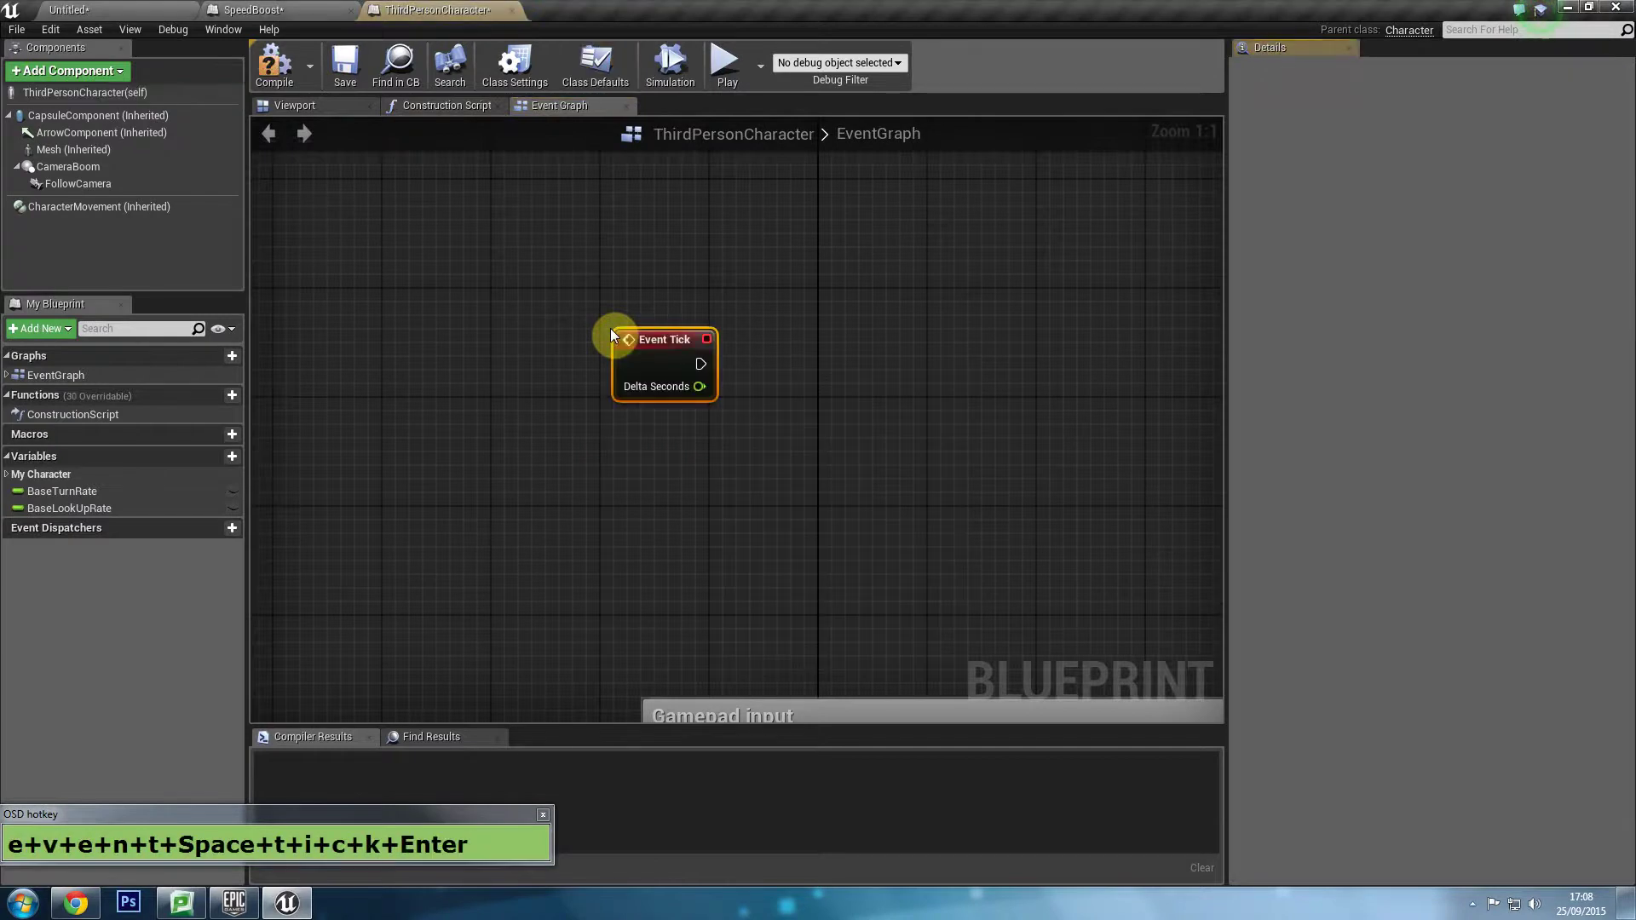
left_click_drag(646, 324, 868, 305)
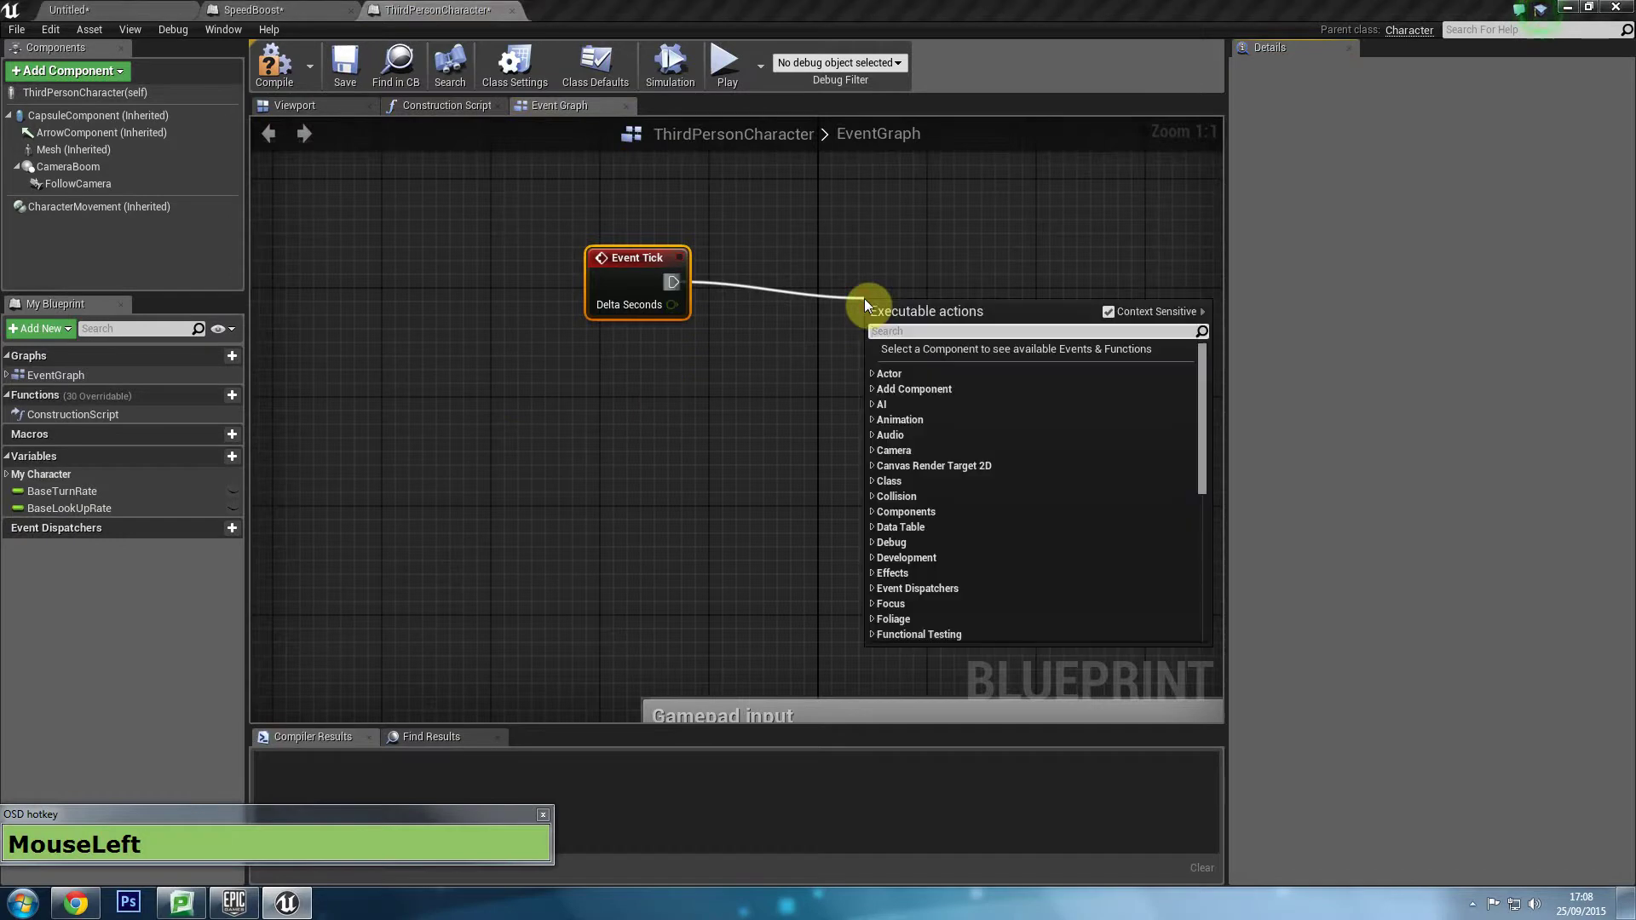
type("p+r+i+n+t")
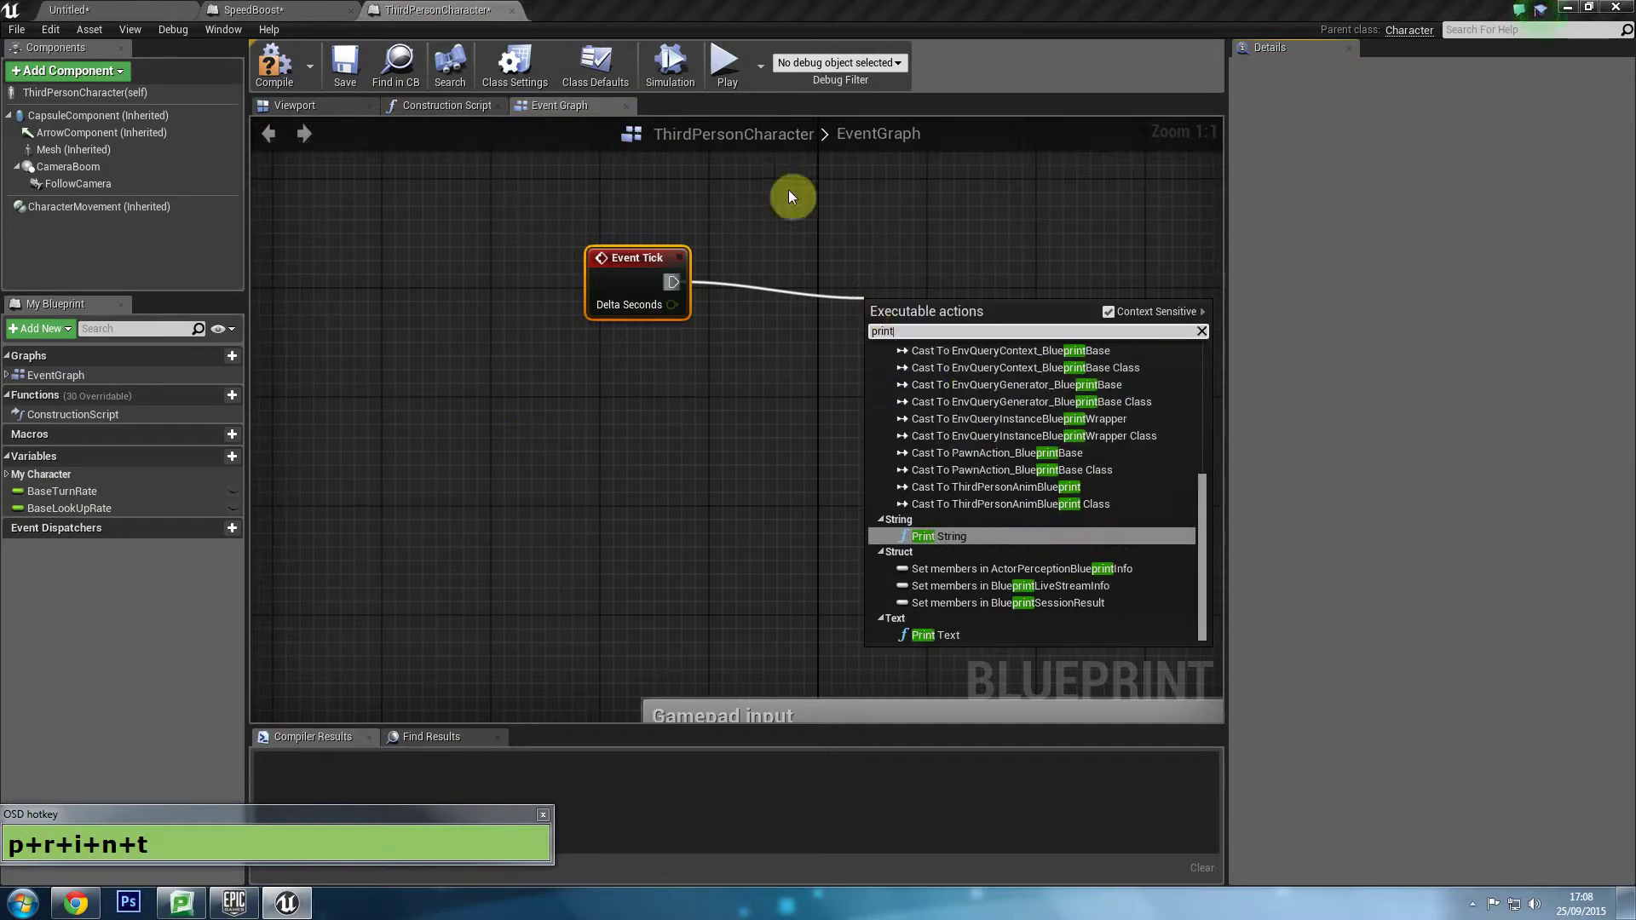
Bring in the CharacterMovement component and its Get Max Walk Speed node.
left_click_drag(940, 539, 296, 292)
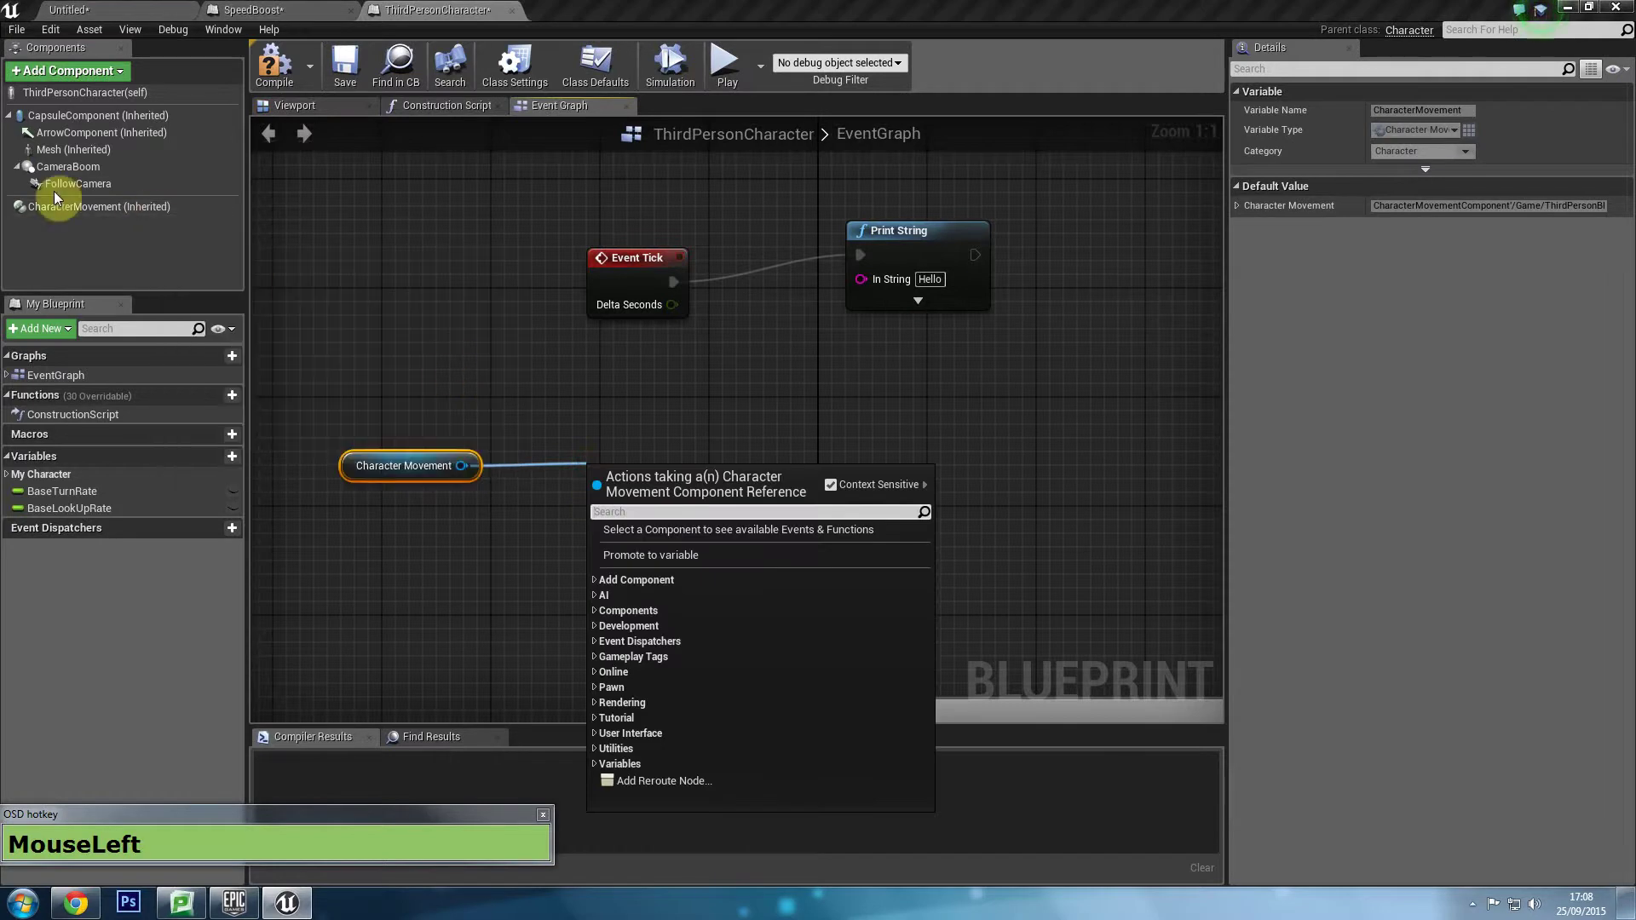
key("g")
type("g+e+t+Space+m+a+x+Space+w+a+l+k+")
Wire max walk speed into the print, then play and collect pickups to see the speed rise to 3600.
left_click_drag(766, 488, 829, 364)
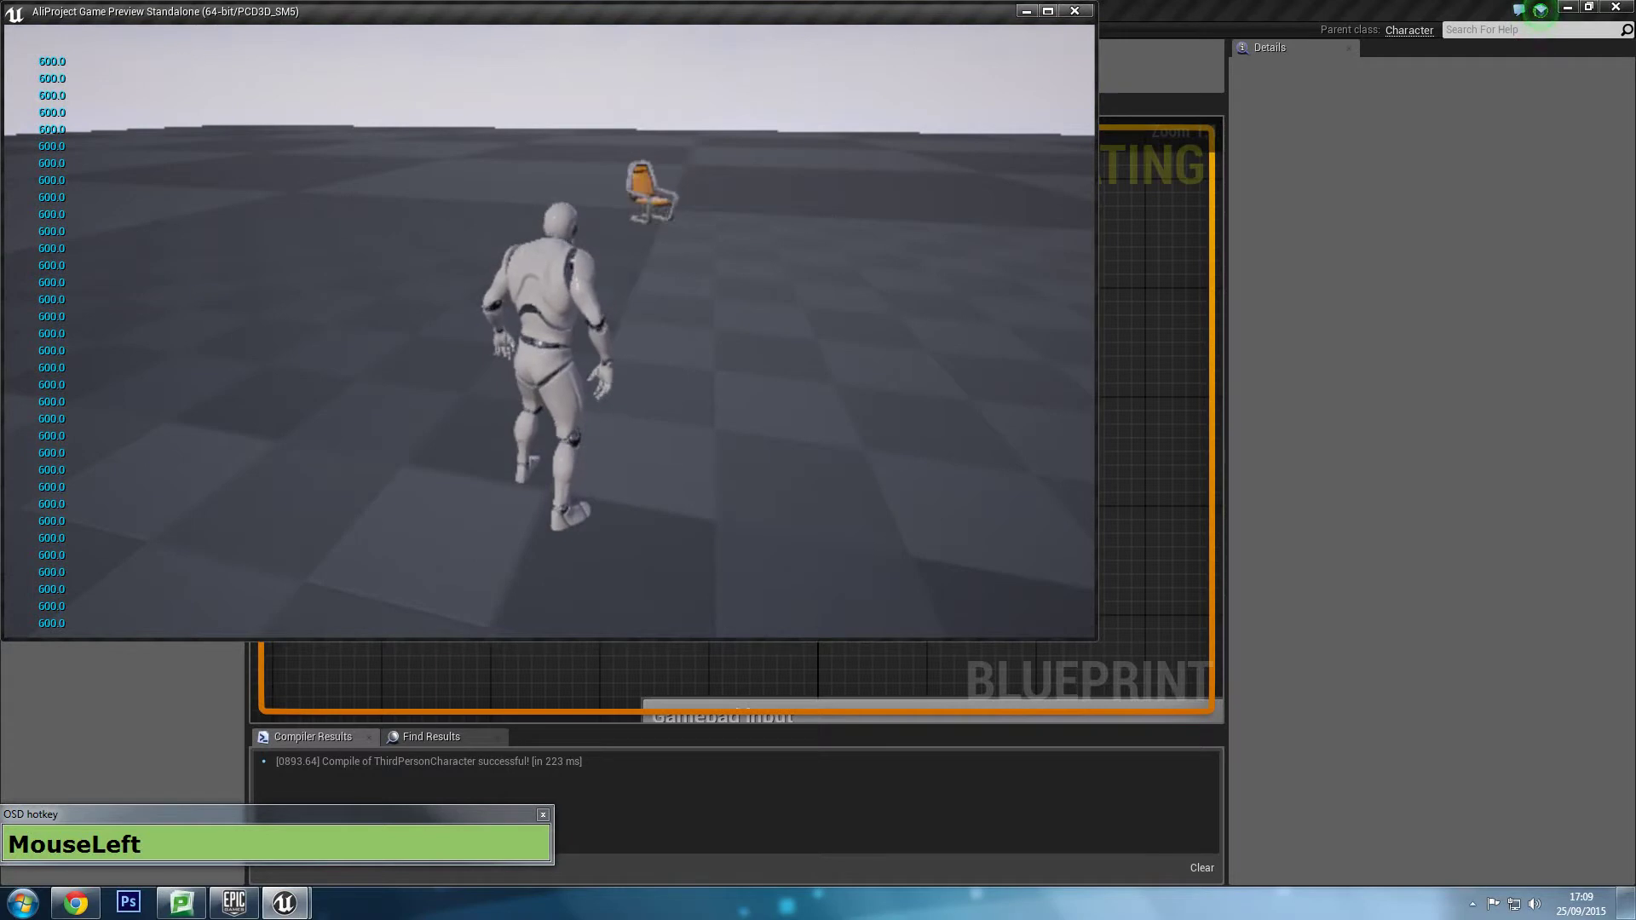
key("w")
key("w")
key("w")
key("w")
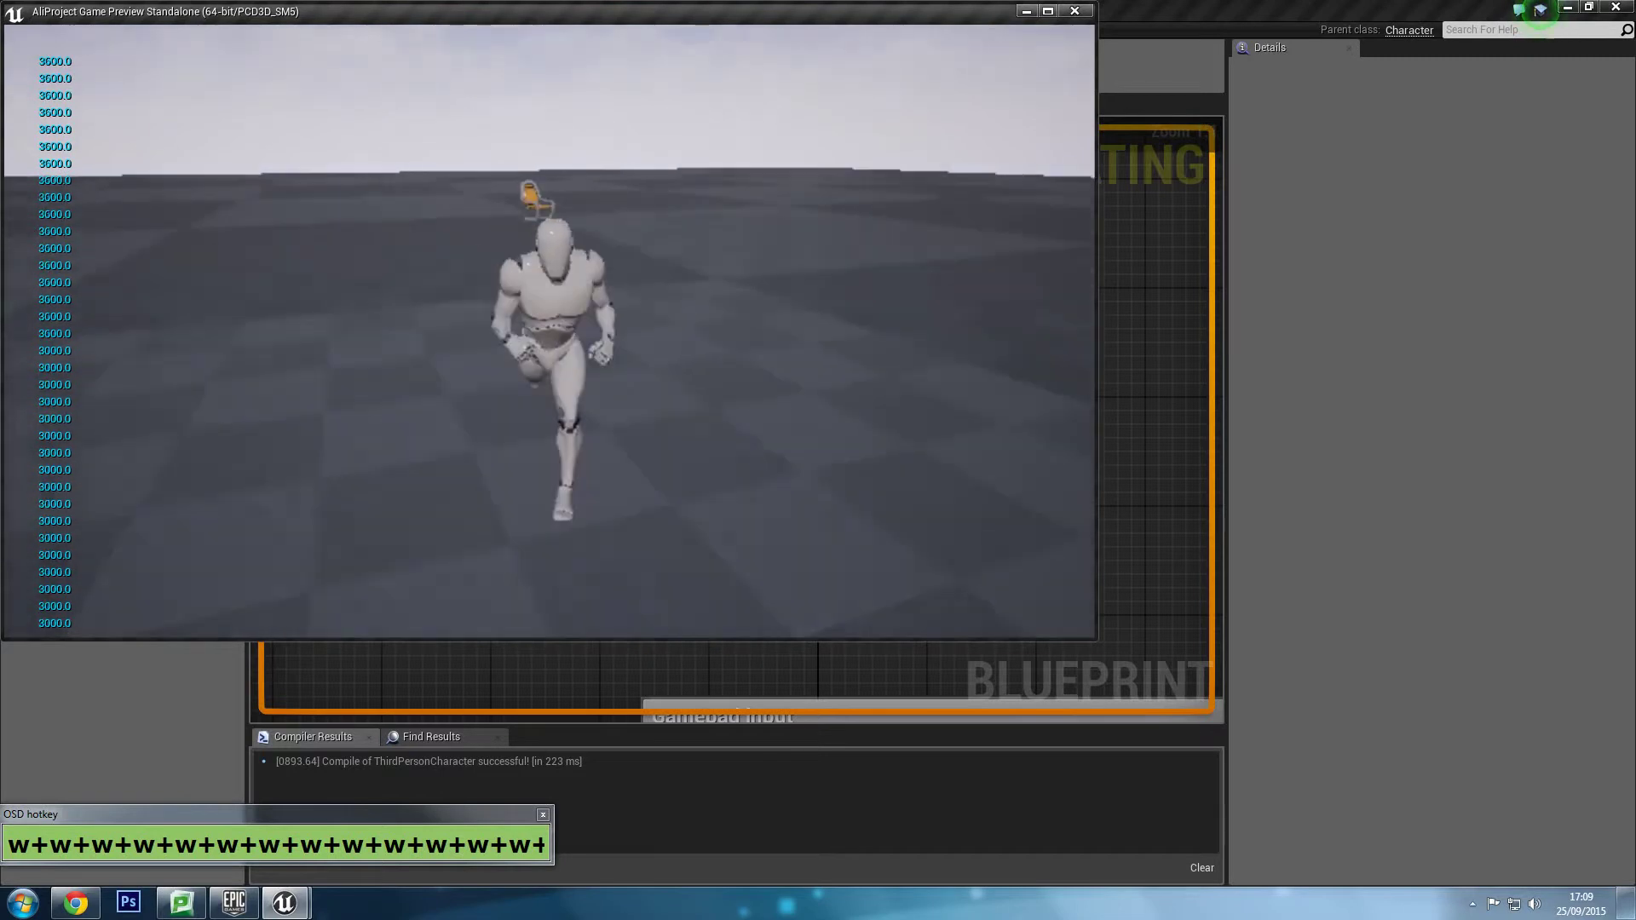
key("d")
key("Escape")
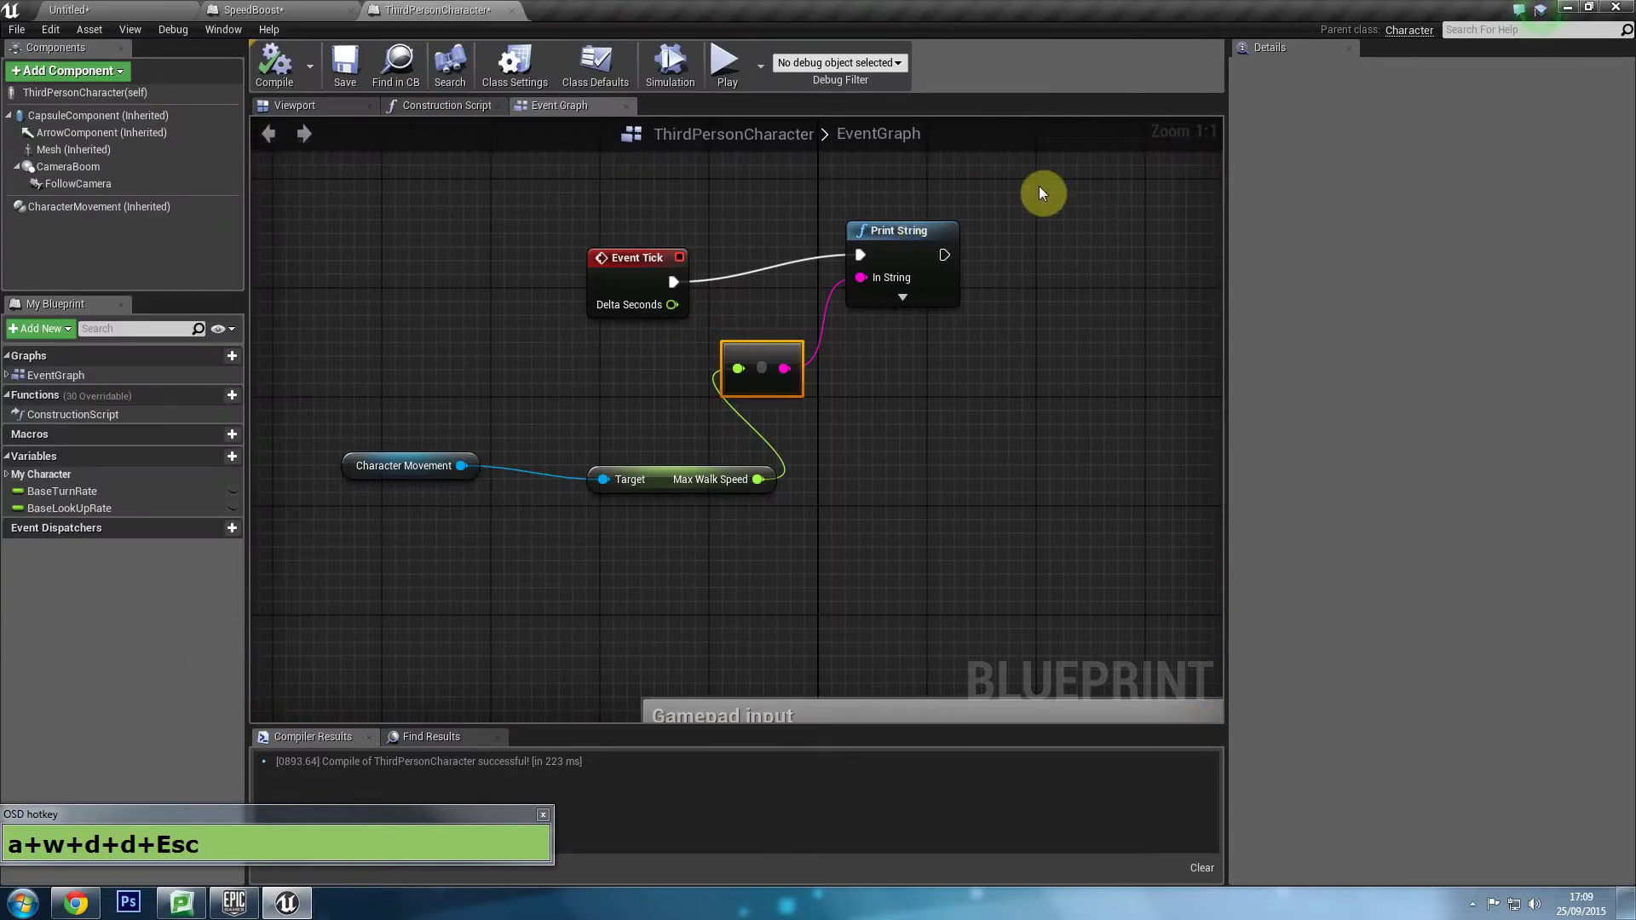
Delete the temporary speed-printing debug nodes from the graph.
left_click_drag(950, 315, 325, 564)
key("Delete")
Recompile ThirdPersonCharacter and reframe the SpeedBoost graph to show all nodes.
left_click(280, 84)
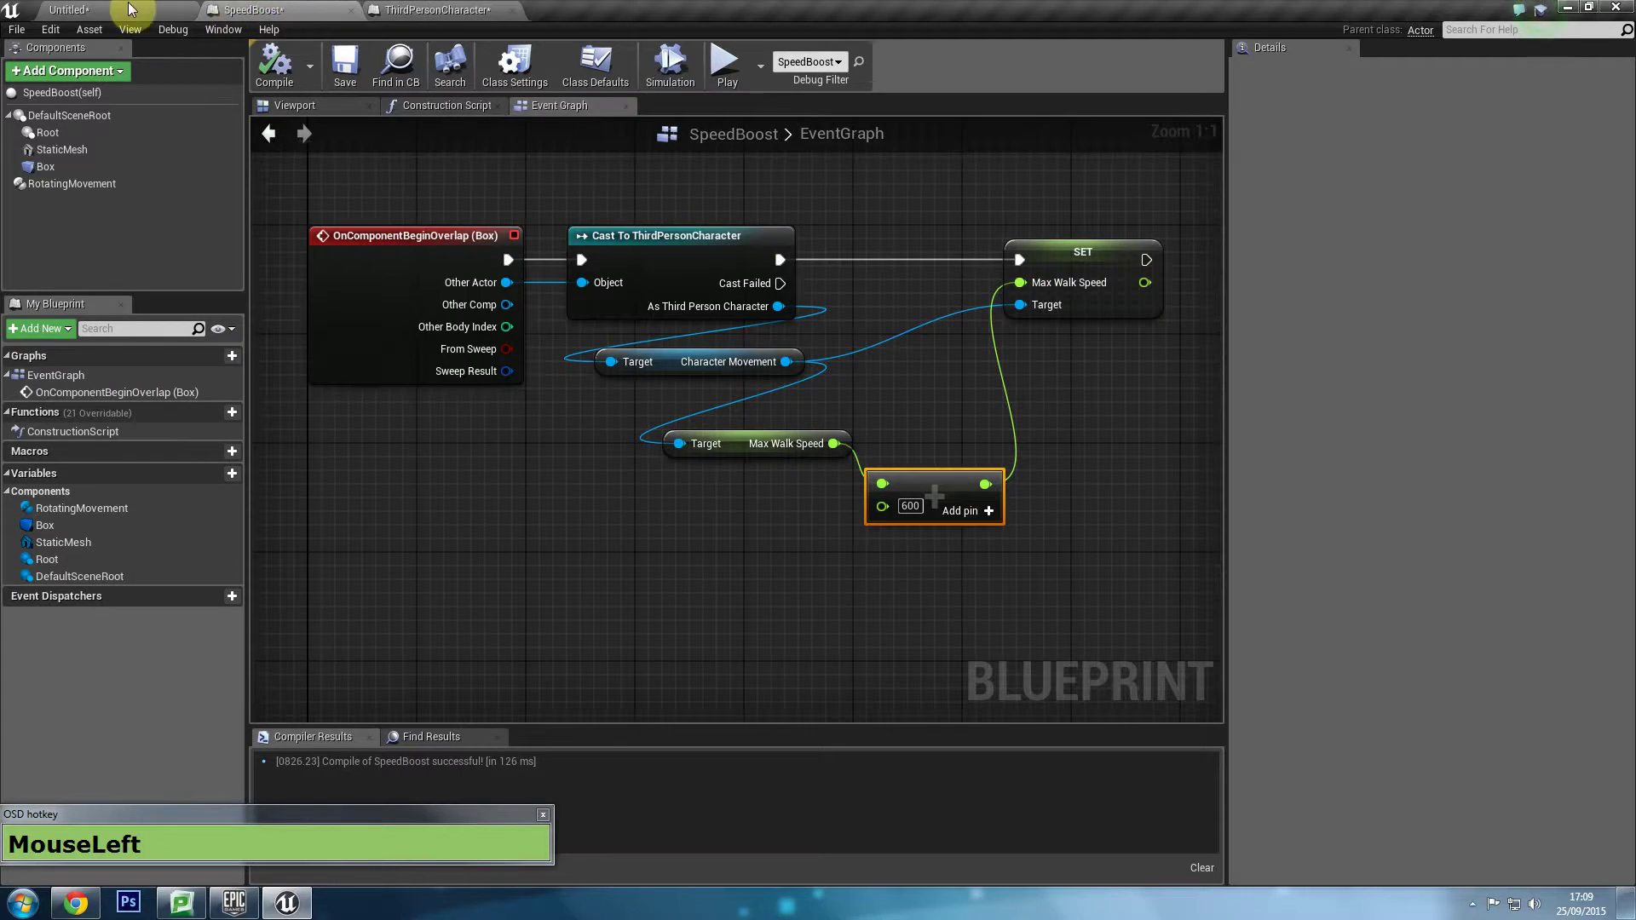
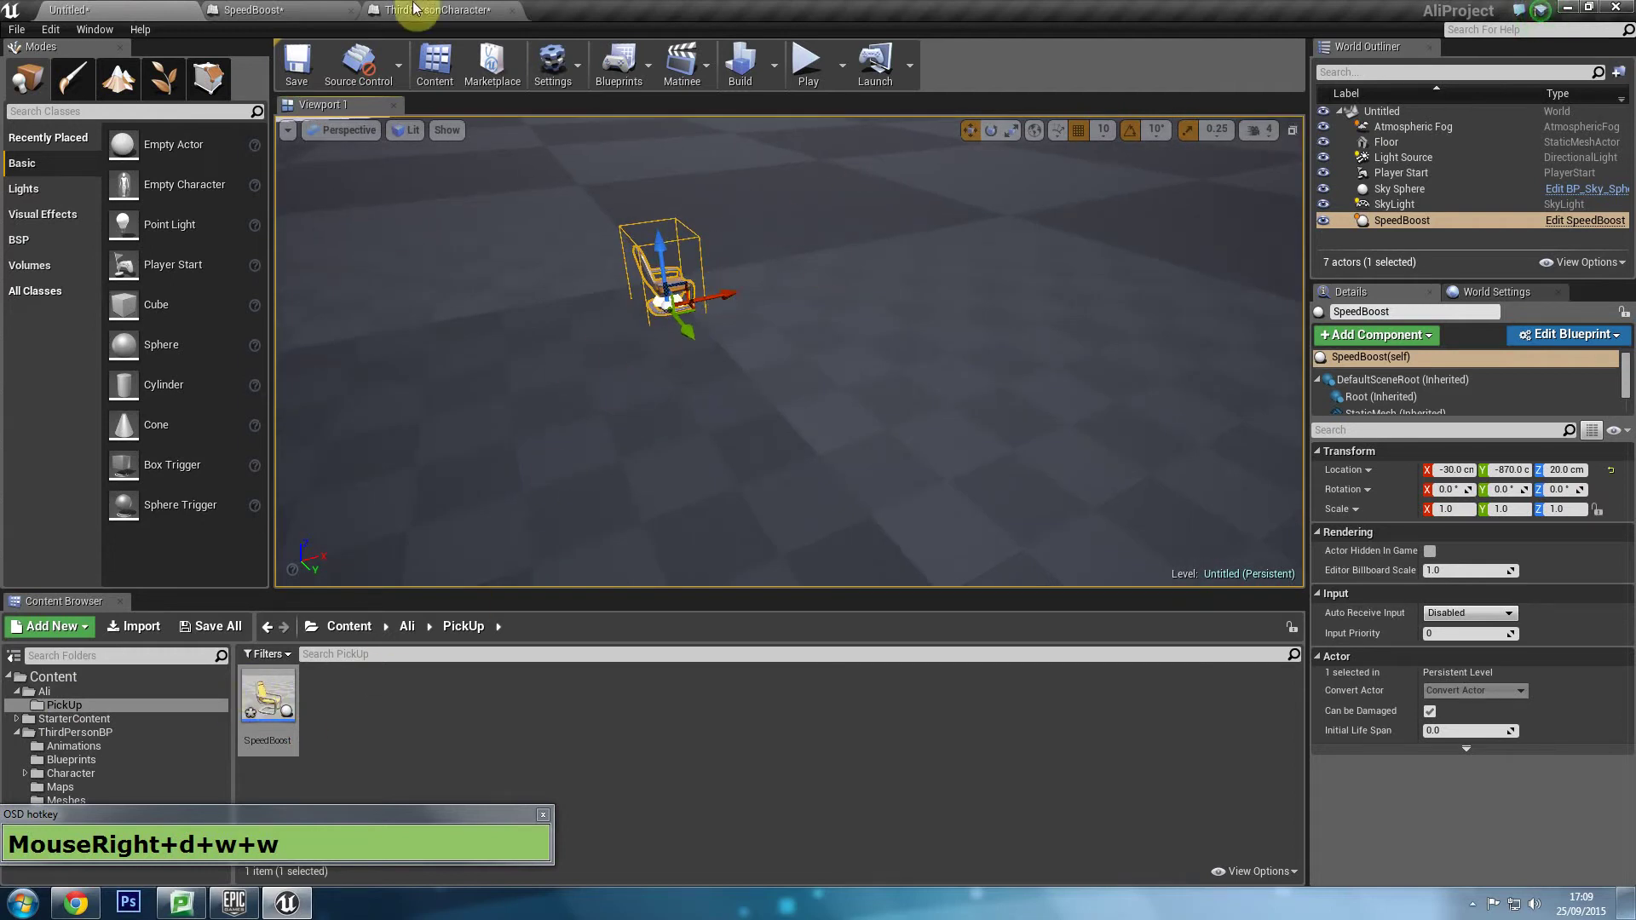
left_click_drag(282, 6, 227, 10)
left_click_drag(936, 471, 673, 420)
scroll("down", 3)
left_click_drag(585, 506, 911, 335)
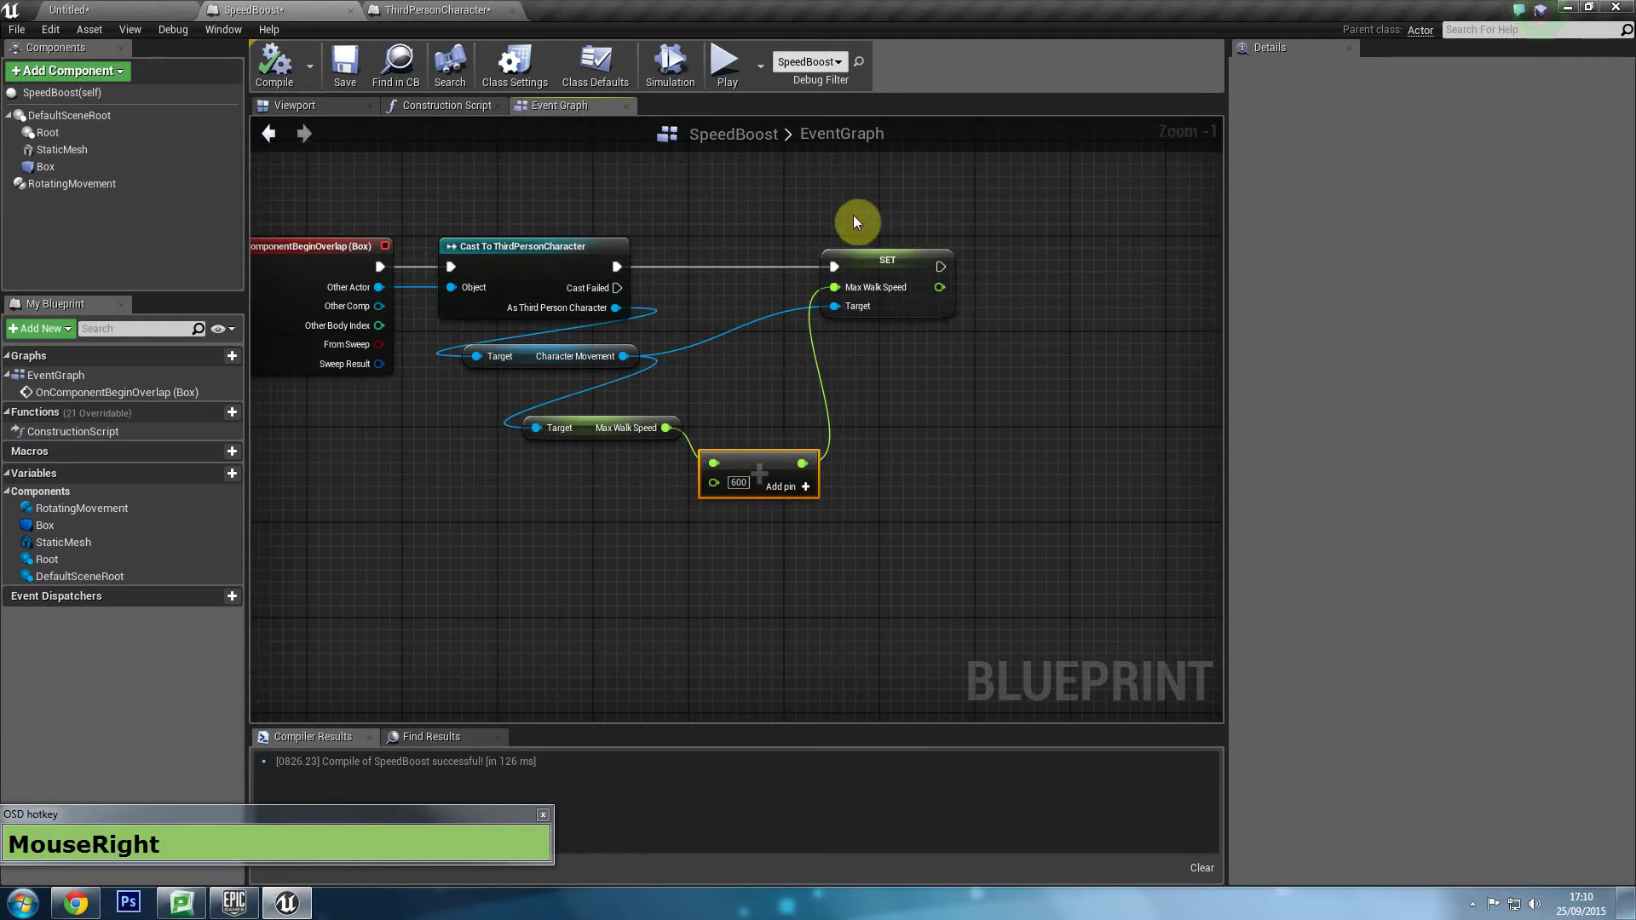
Add a DestroyActor node after Set Max Walk Speed so the pickup removes itself.
left_click(847, 267)
type("MouseLeft+d+e+s+t+o+r+y+Space")
key("ctrl+BackSpace")
type("+e+s+t+r+o+y+sp")
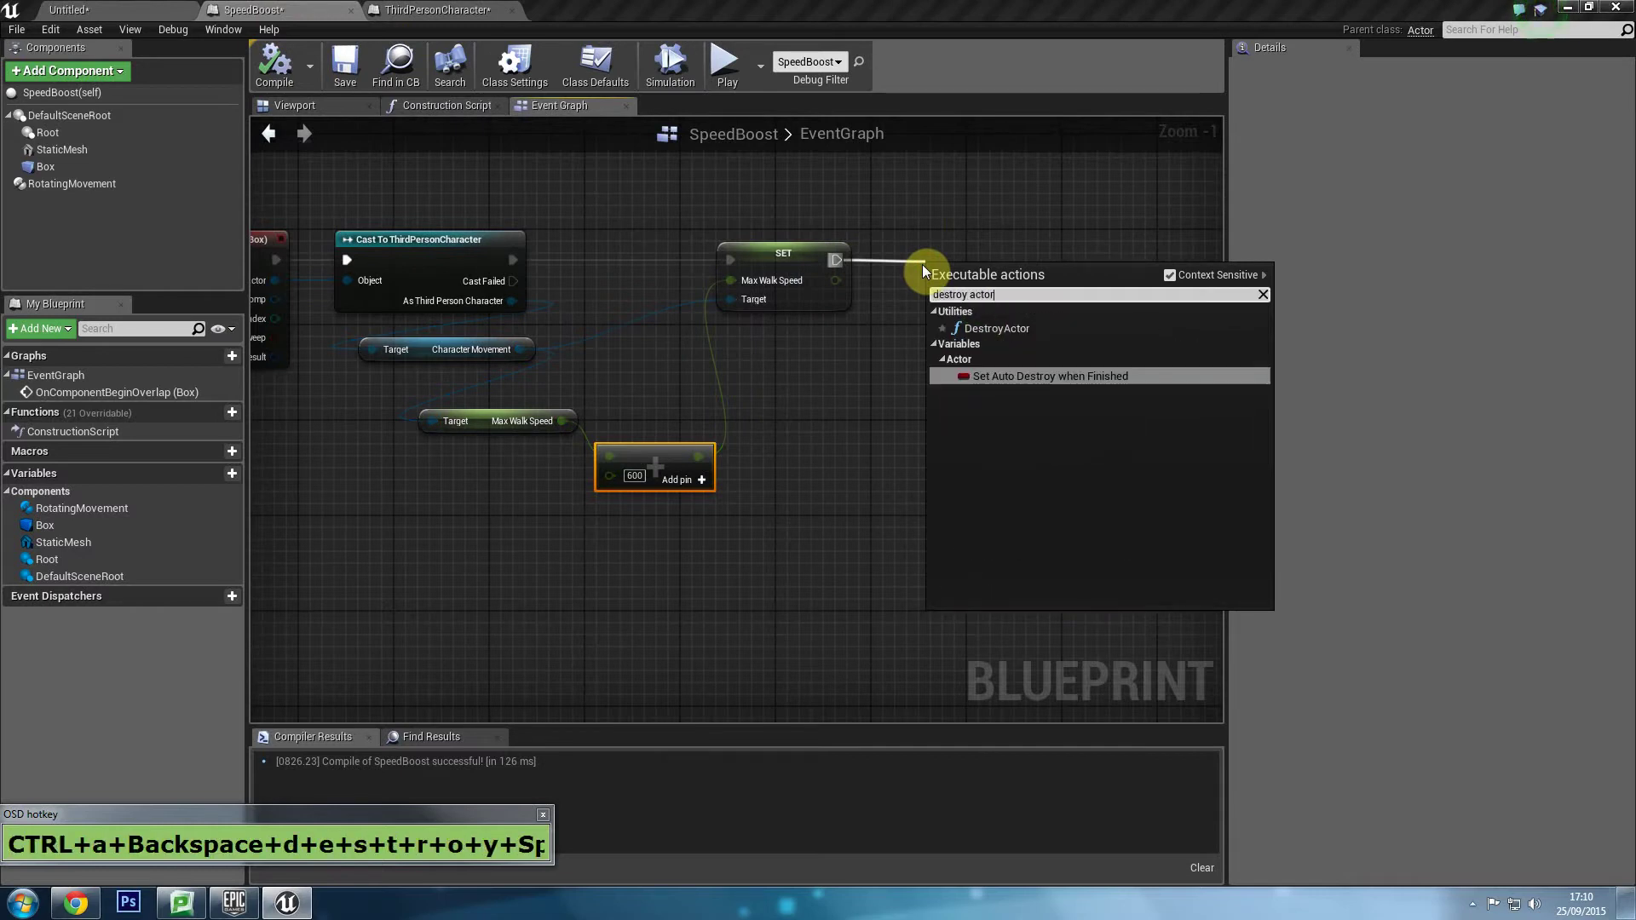
left_click_drag(1007, 276, 279, 74)
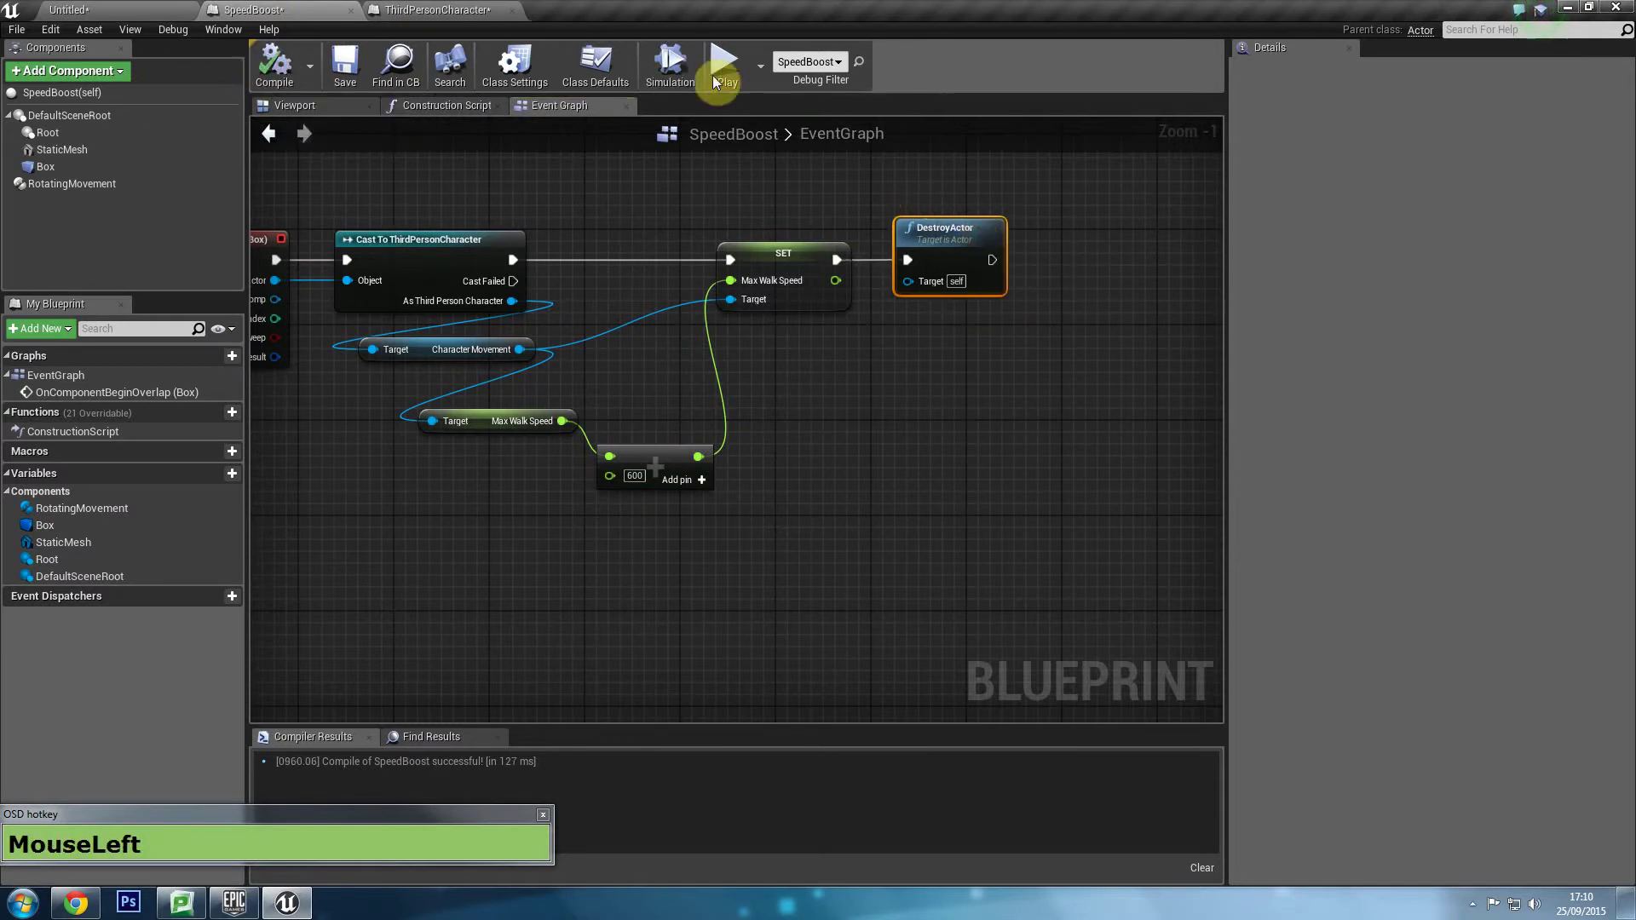
Play the level with four SpeedBoost pickups and run through them so they vanish one by one.
key("w")
key("w")
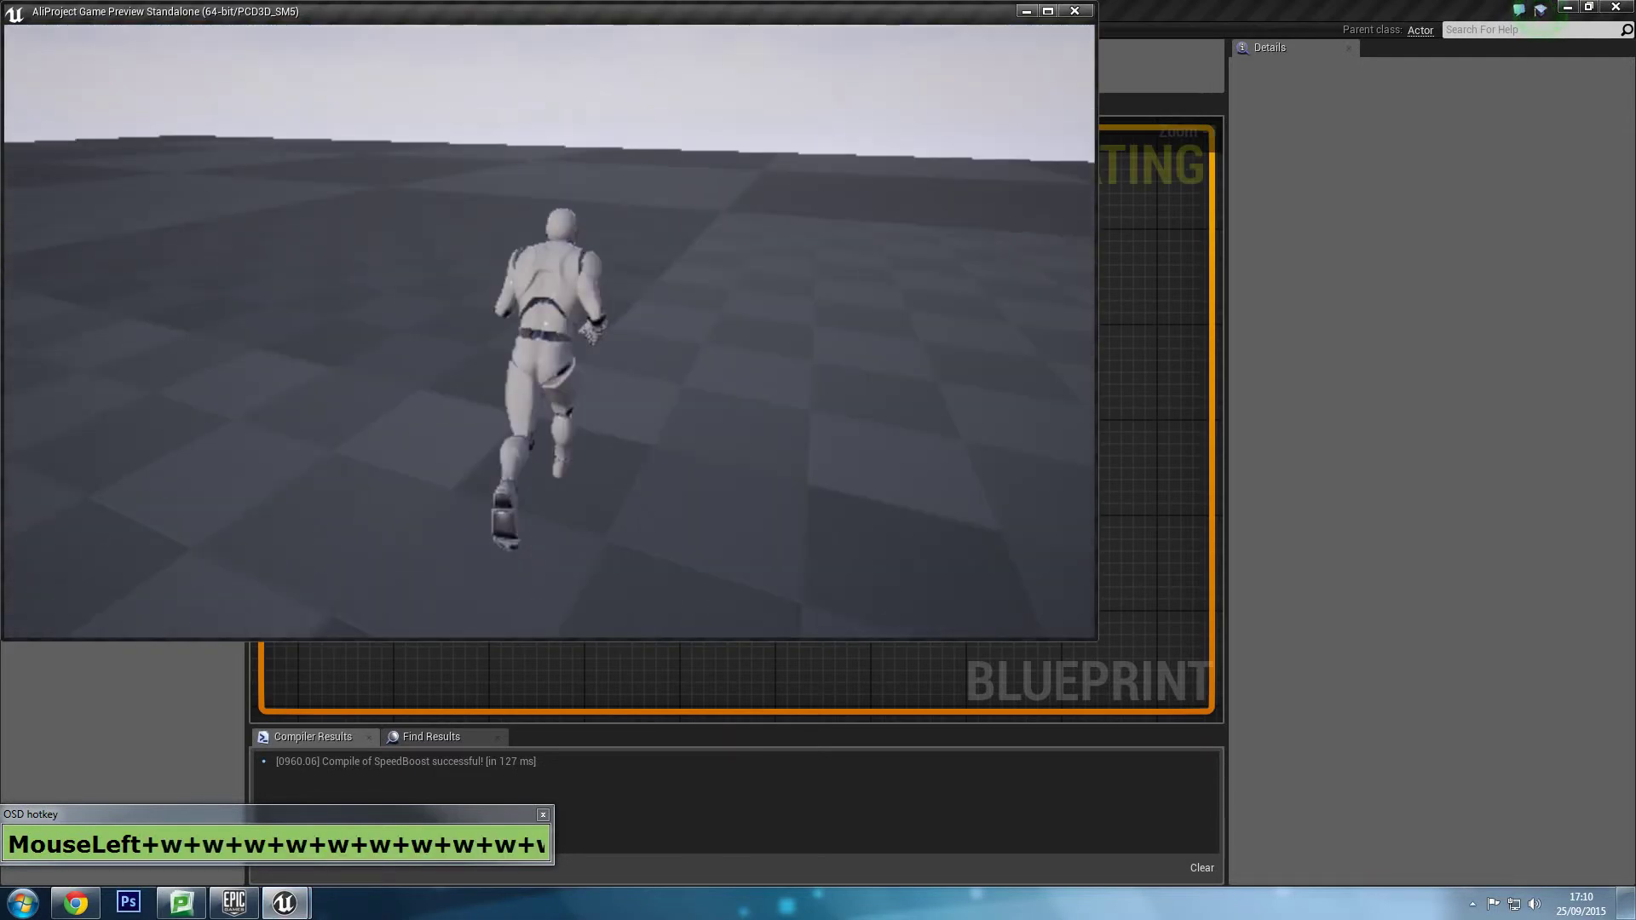
left_click(91, 7)
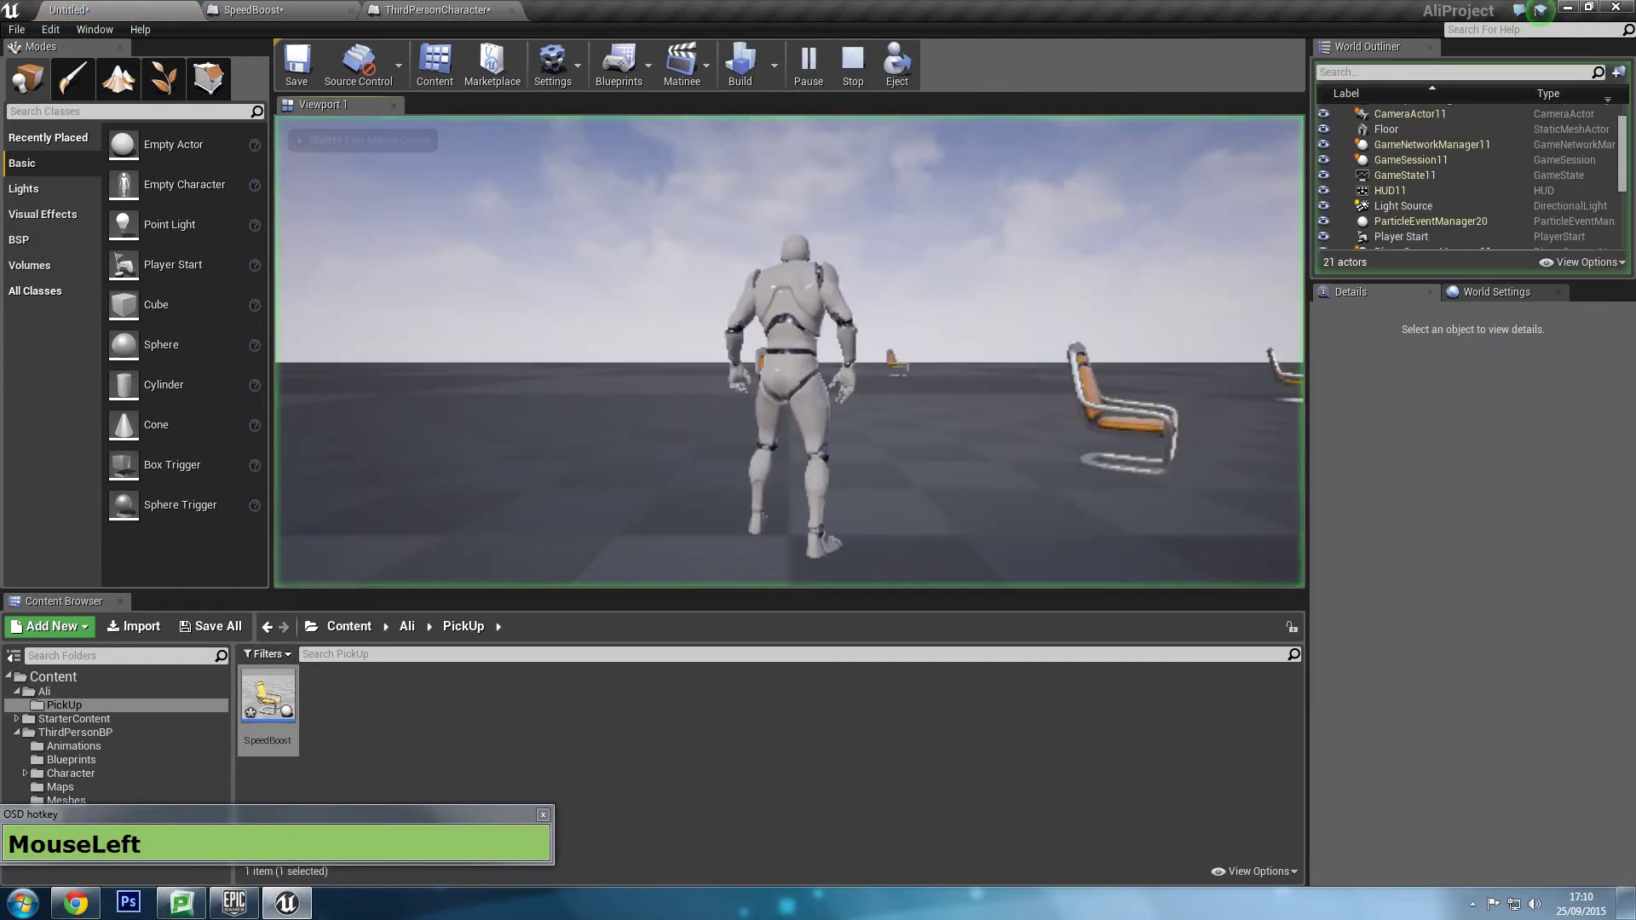
key("w")
key("w")
key("w")
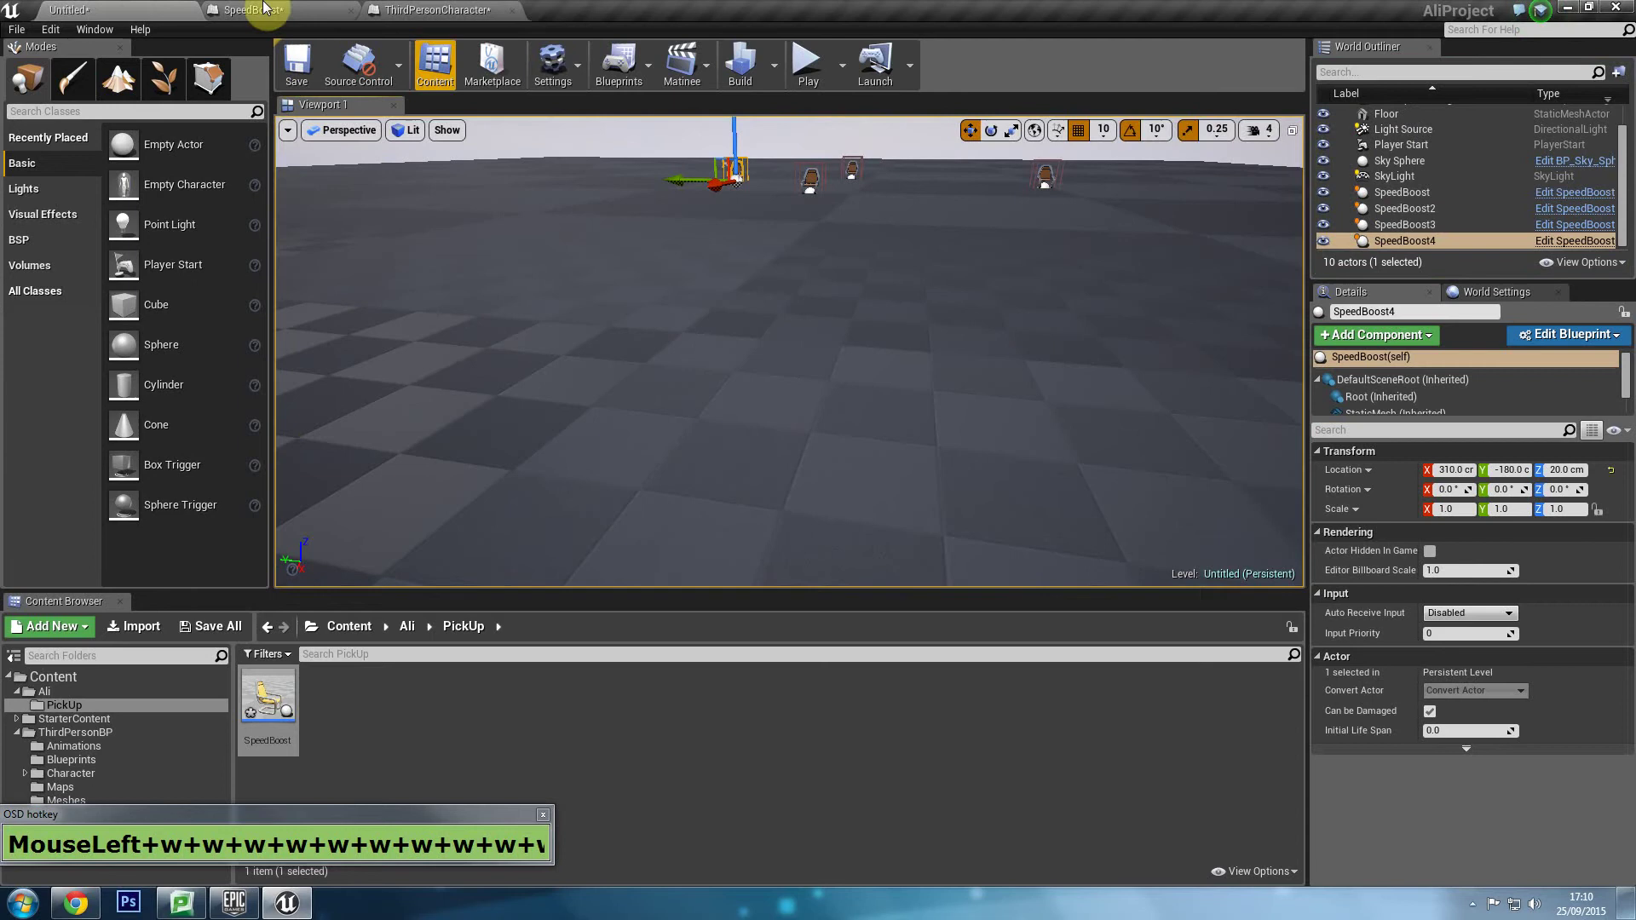
Return to the SpeedBoost graph and frame the overlap, cast, speed-boost and DestroyActor chain.
left_click(263, 6)
left_click_drag(680, 324, 837, 341)
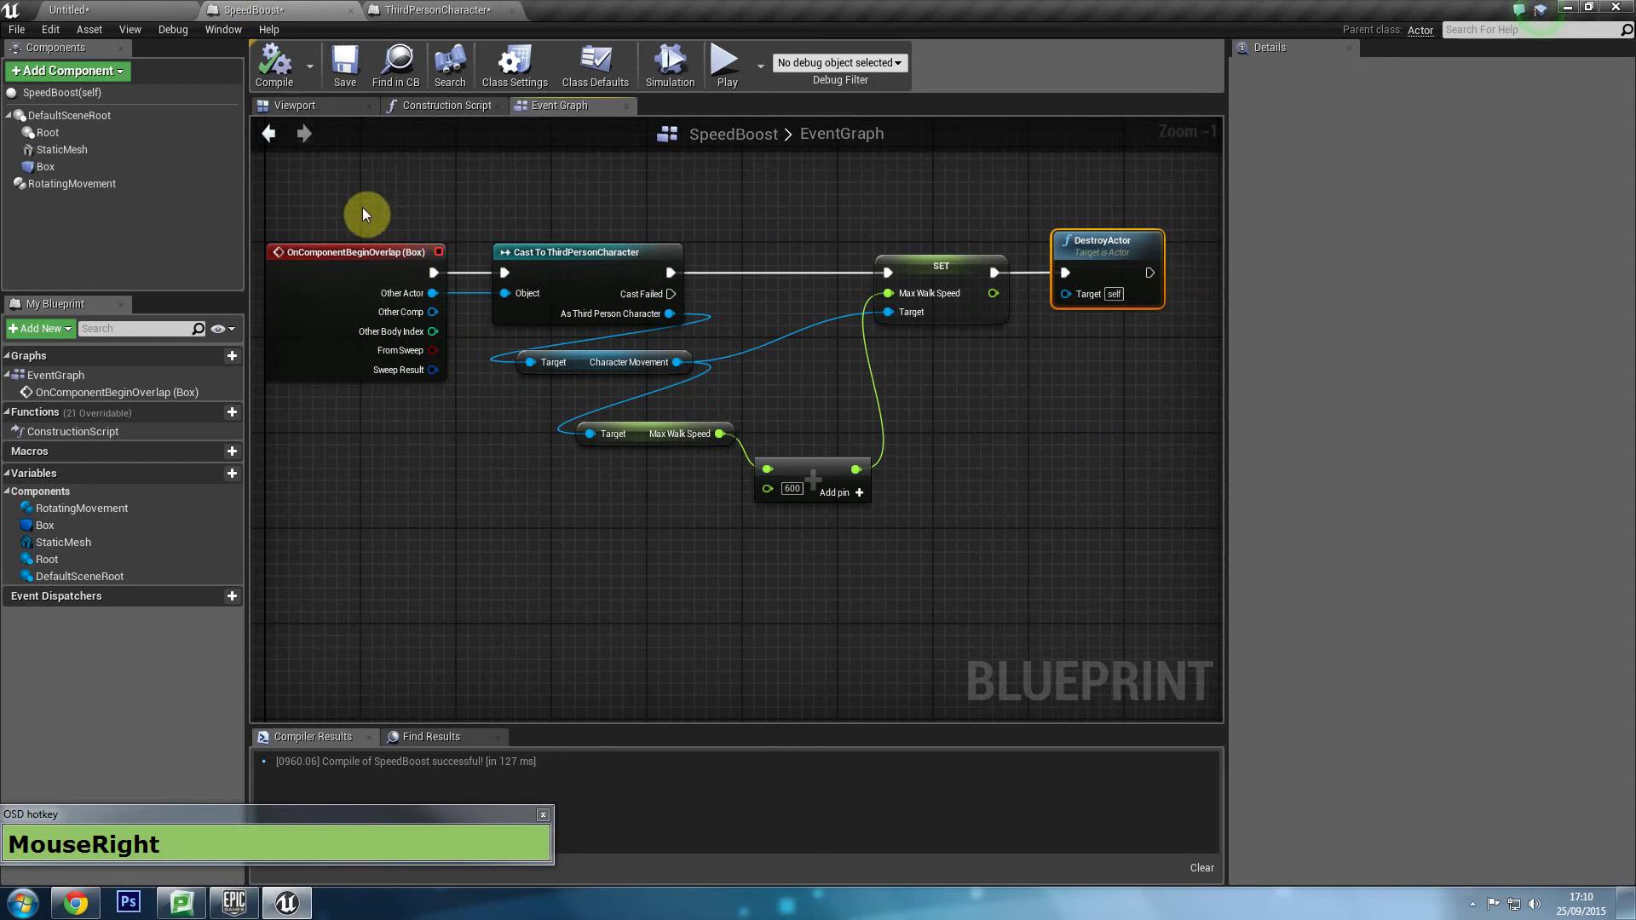
left_click_drag(380, 184, 1057, 517)
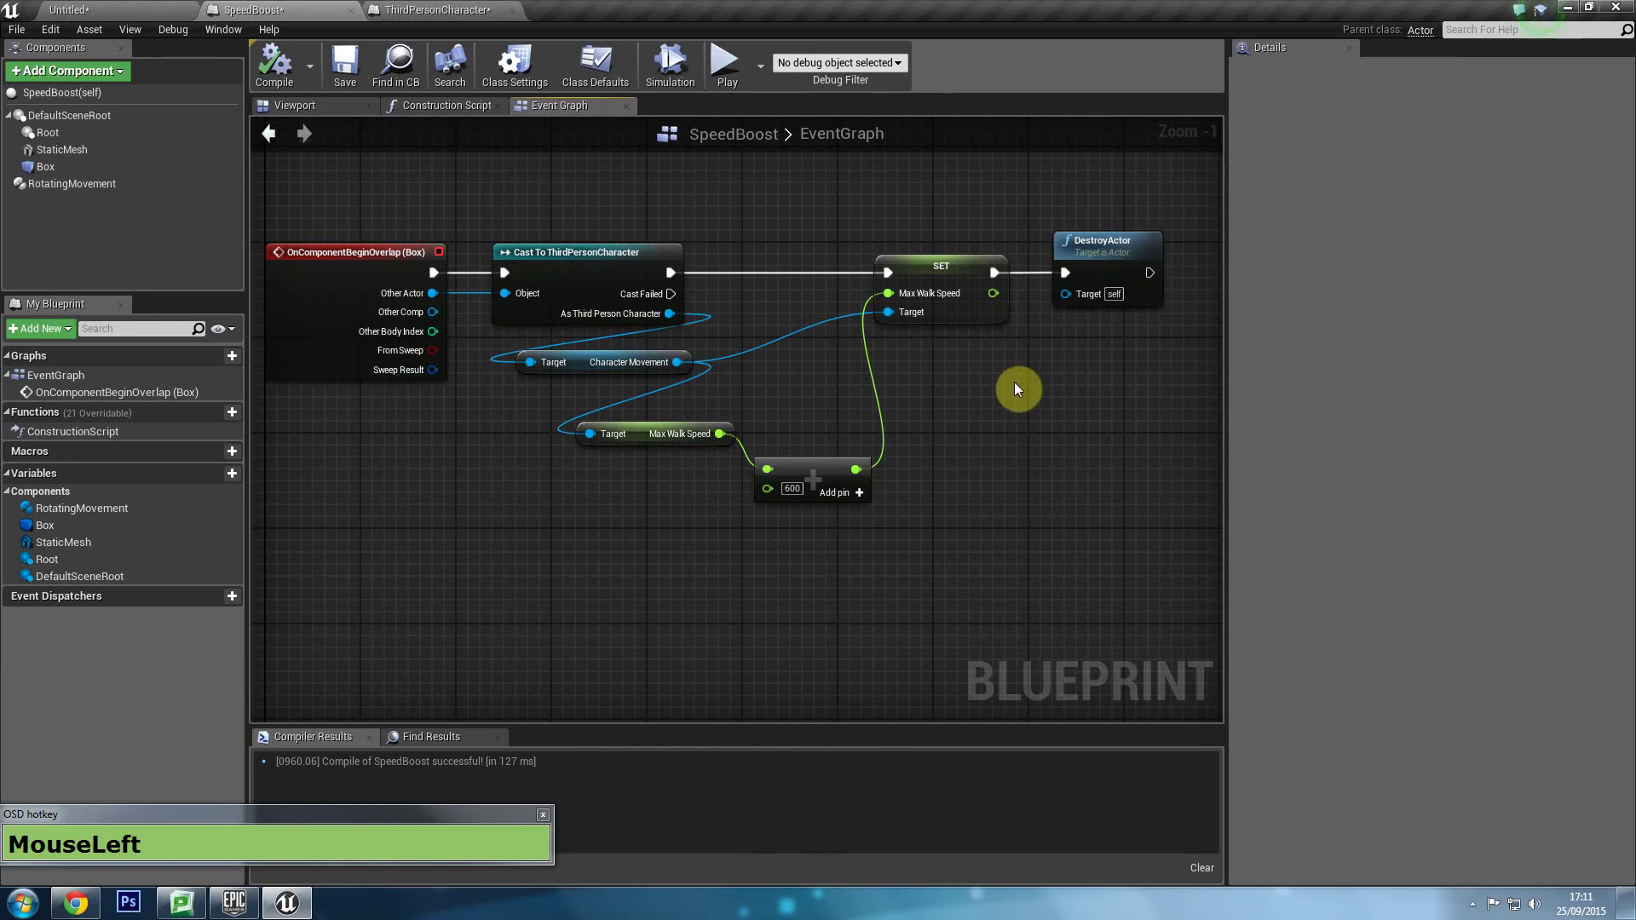